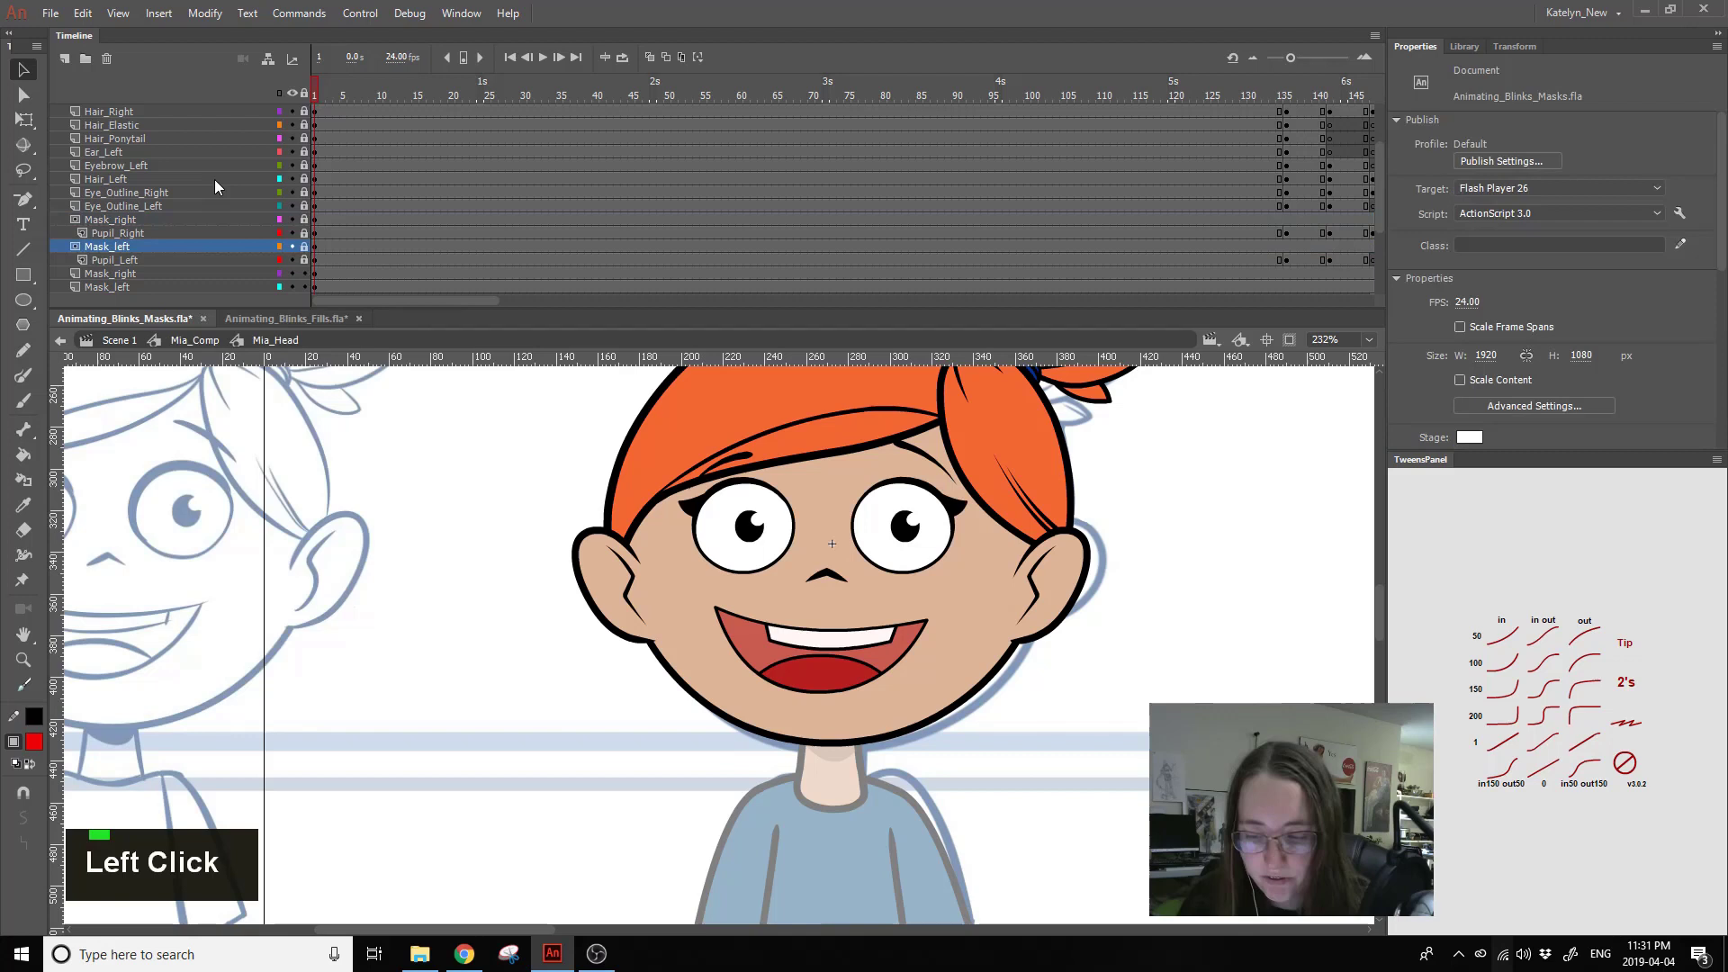
- Preview the blink, switch to Animating_Blinks_Fills.fla and enter Mia_Head with the left eye outline selected
key(Return)
key(Return)
click(337, 96)
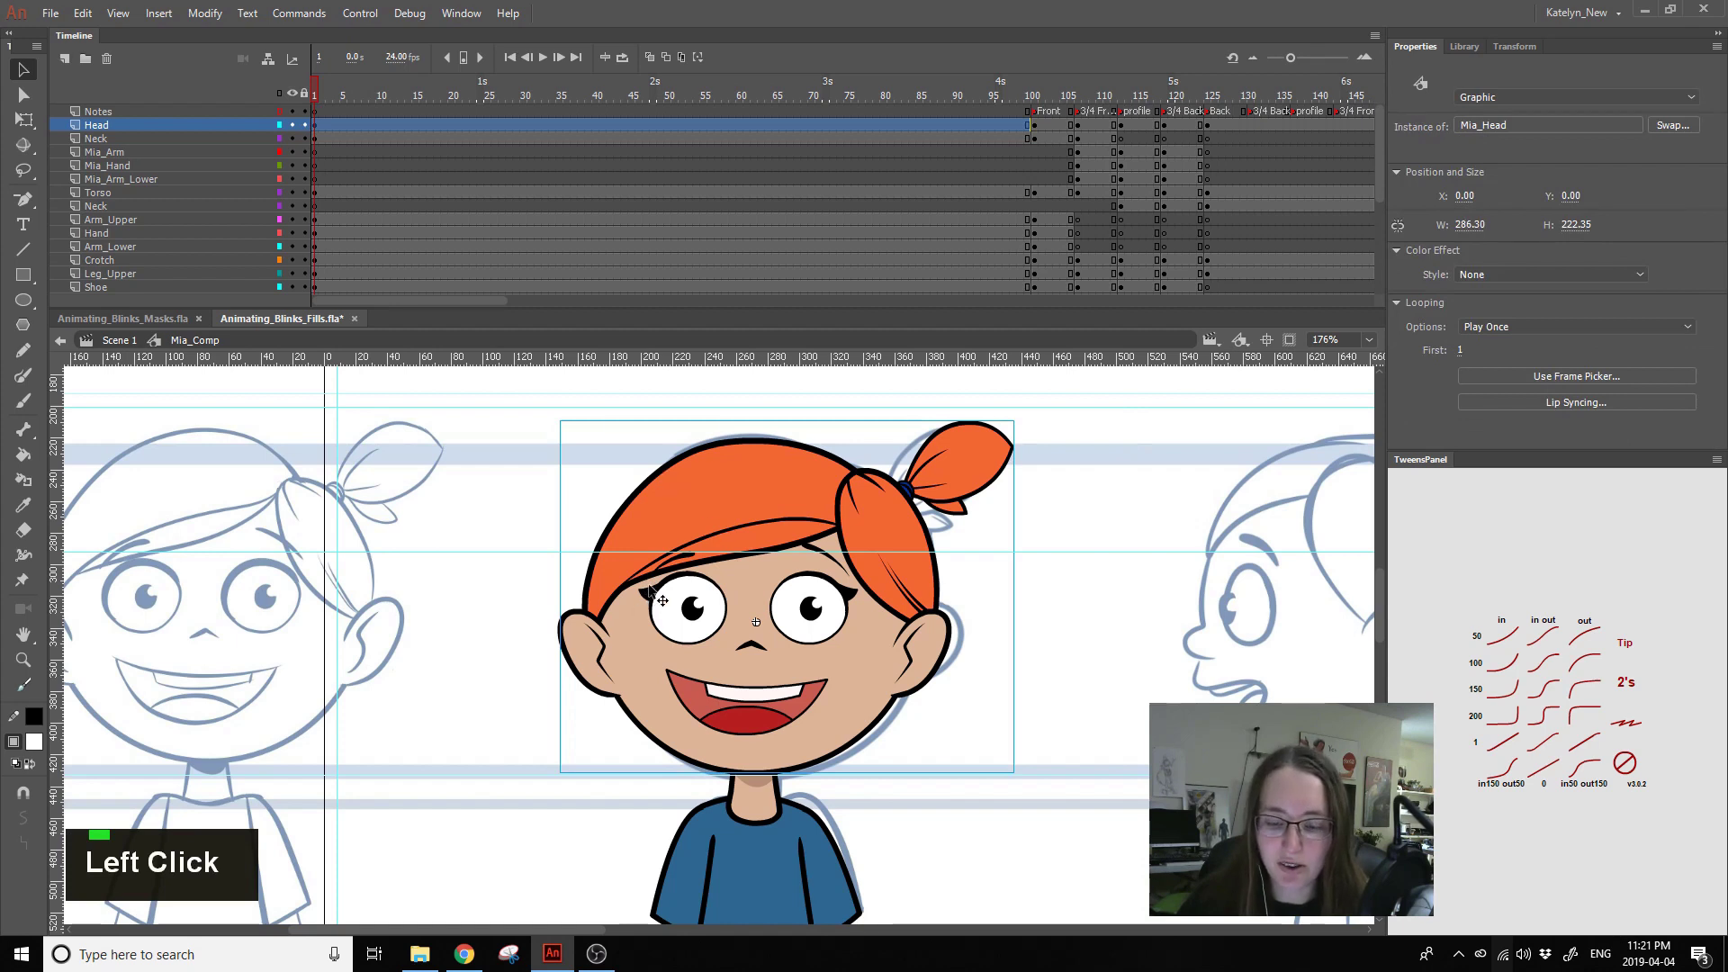
double_click(655, 592)
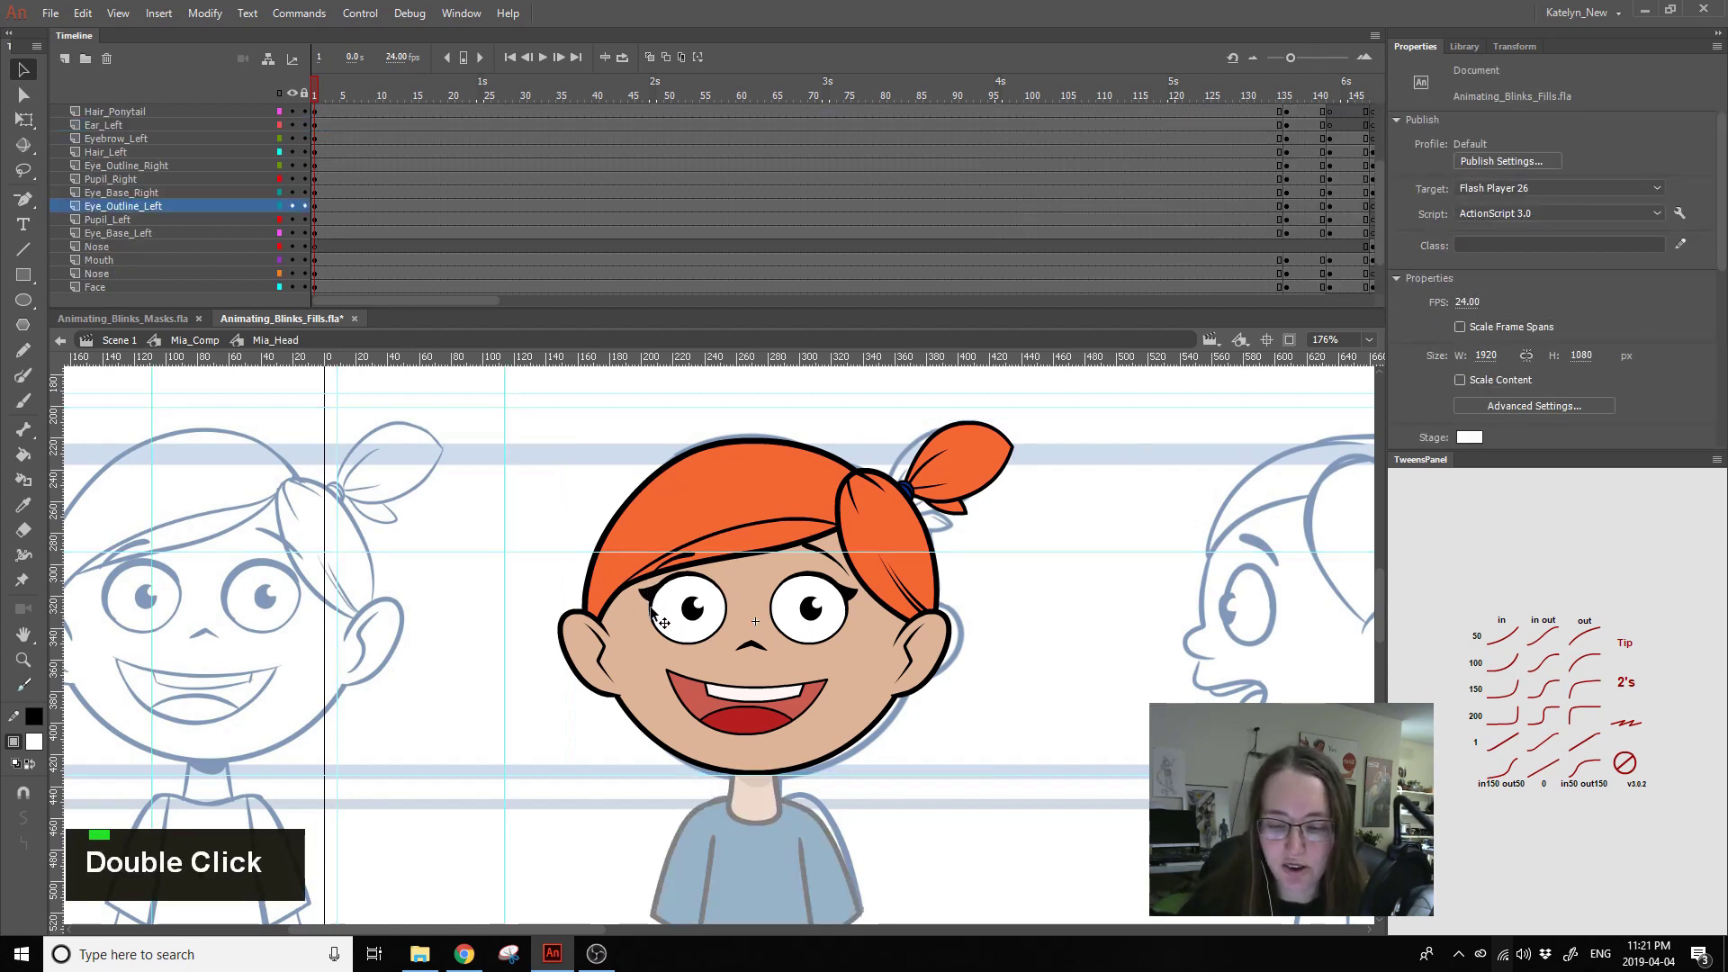
click(658, 592)
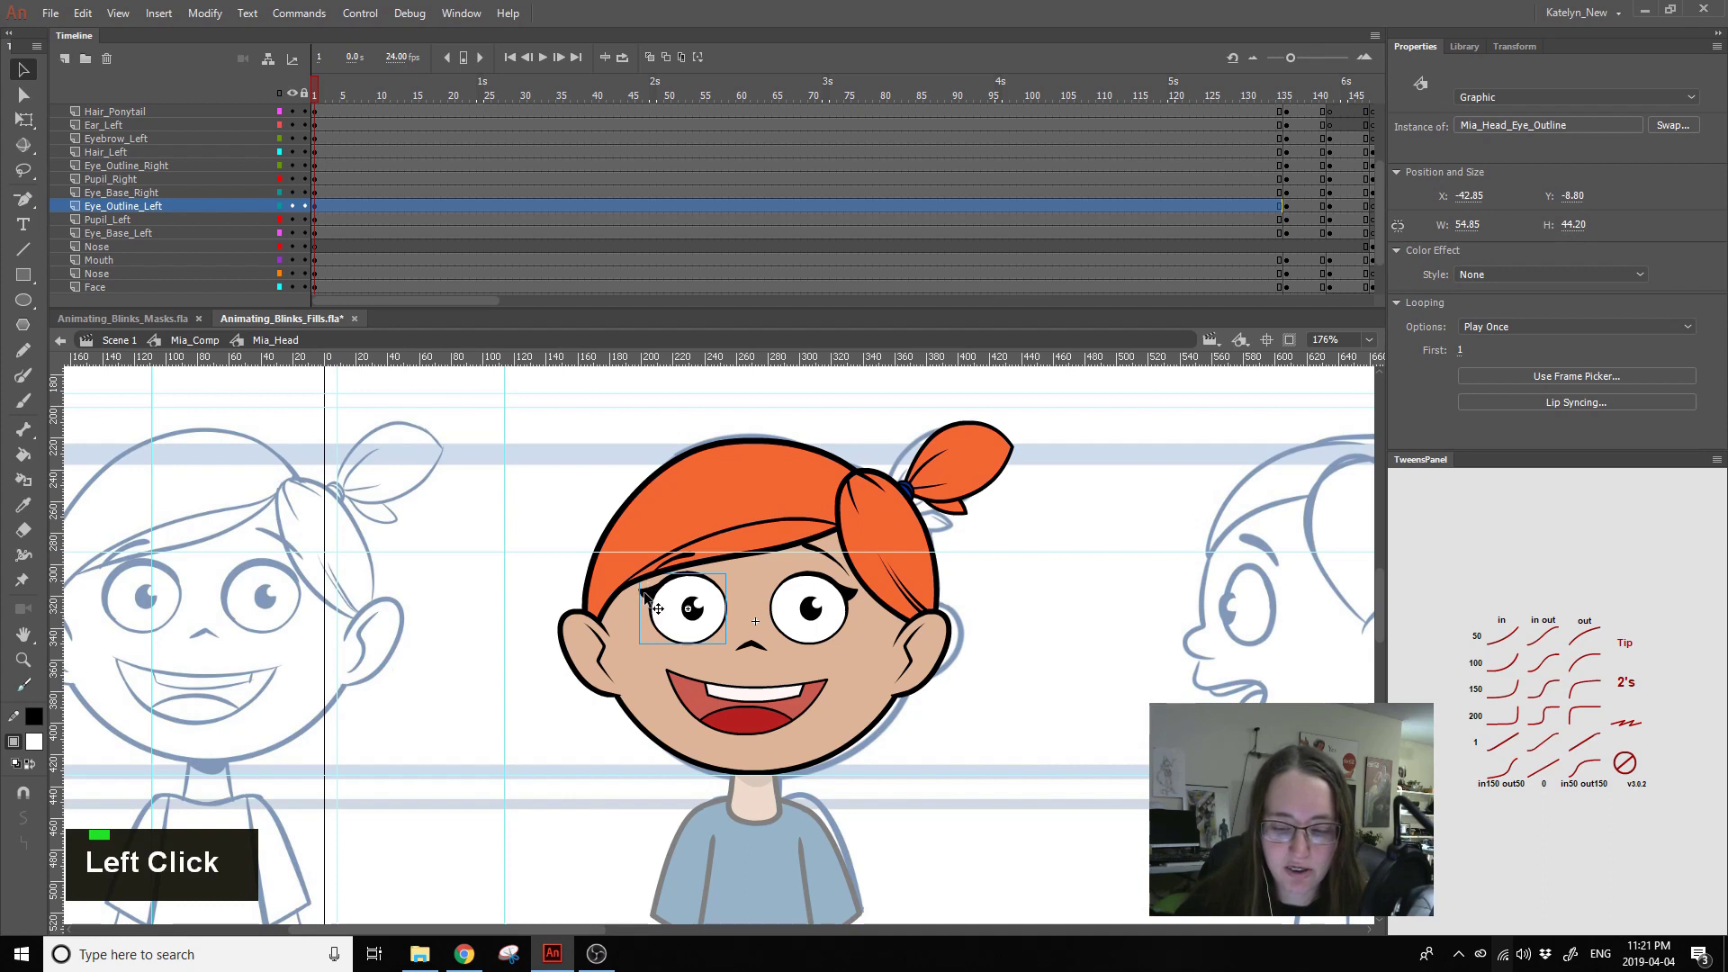
- Enter the Eye_Outline_Left symbol and step through its happy-expression sketch frames
double_click(651, 594)
click(296, 130)
click(295, 134)
key(Return)
click(802, 108)
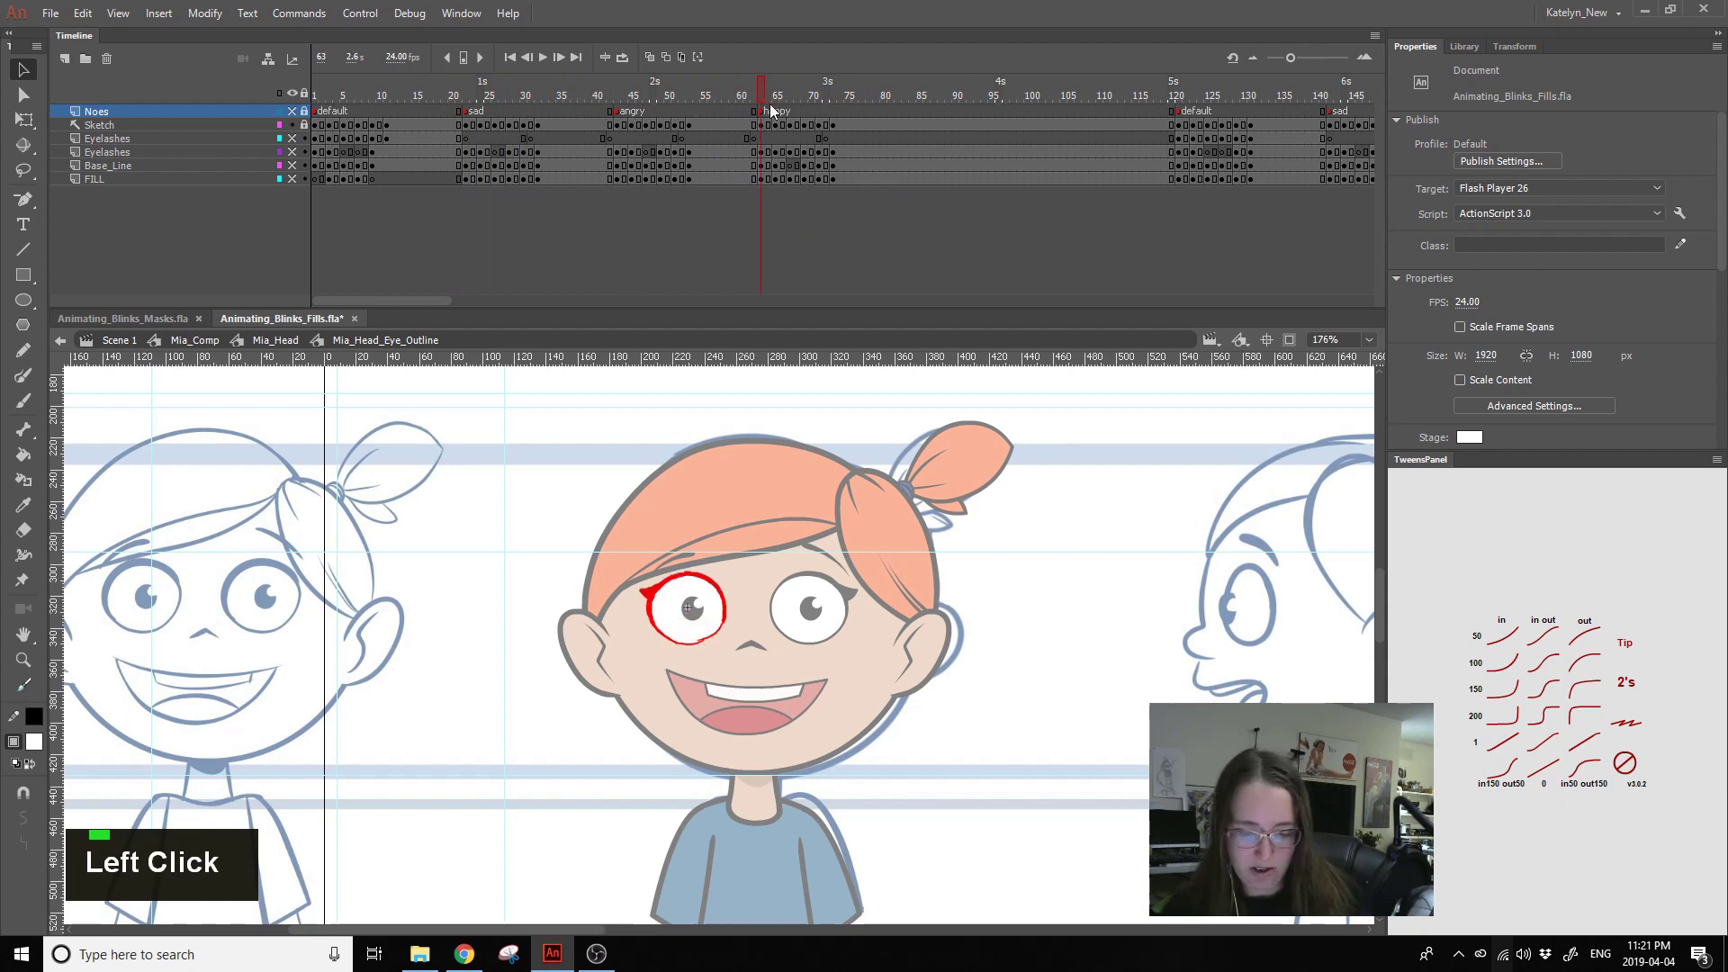
key(,)
key(.)
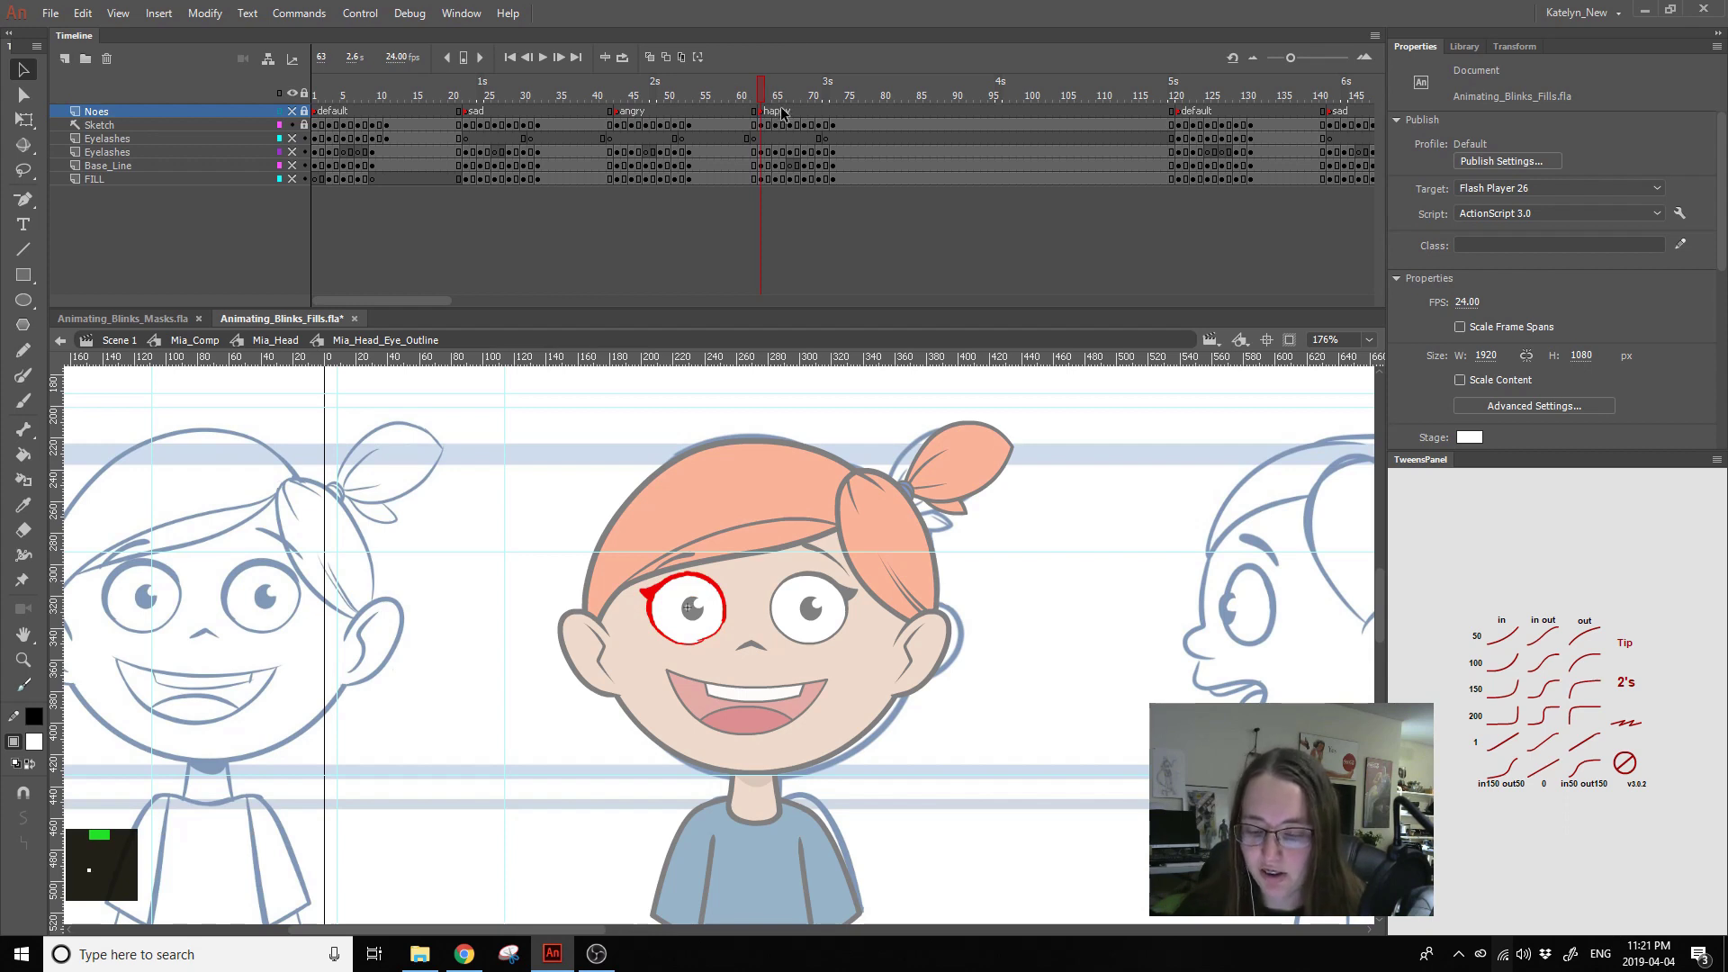
key(.)
key(.)
- Zoom in on the left eye and scrub the sketched blink keyframes near the happy section
click(784, 126)
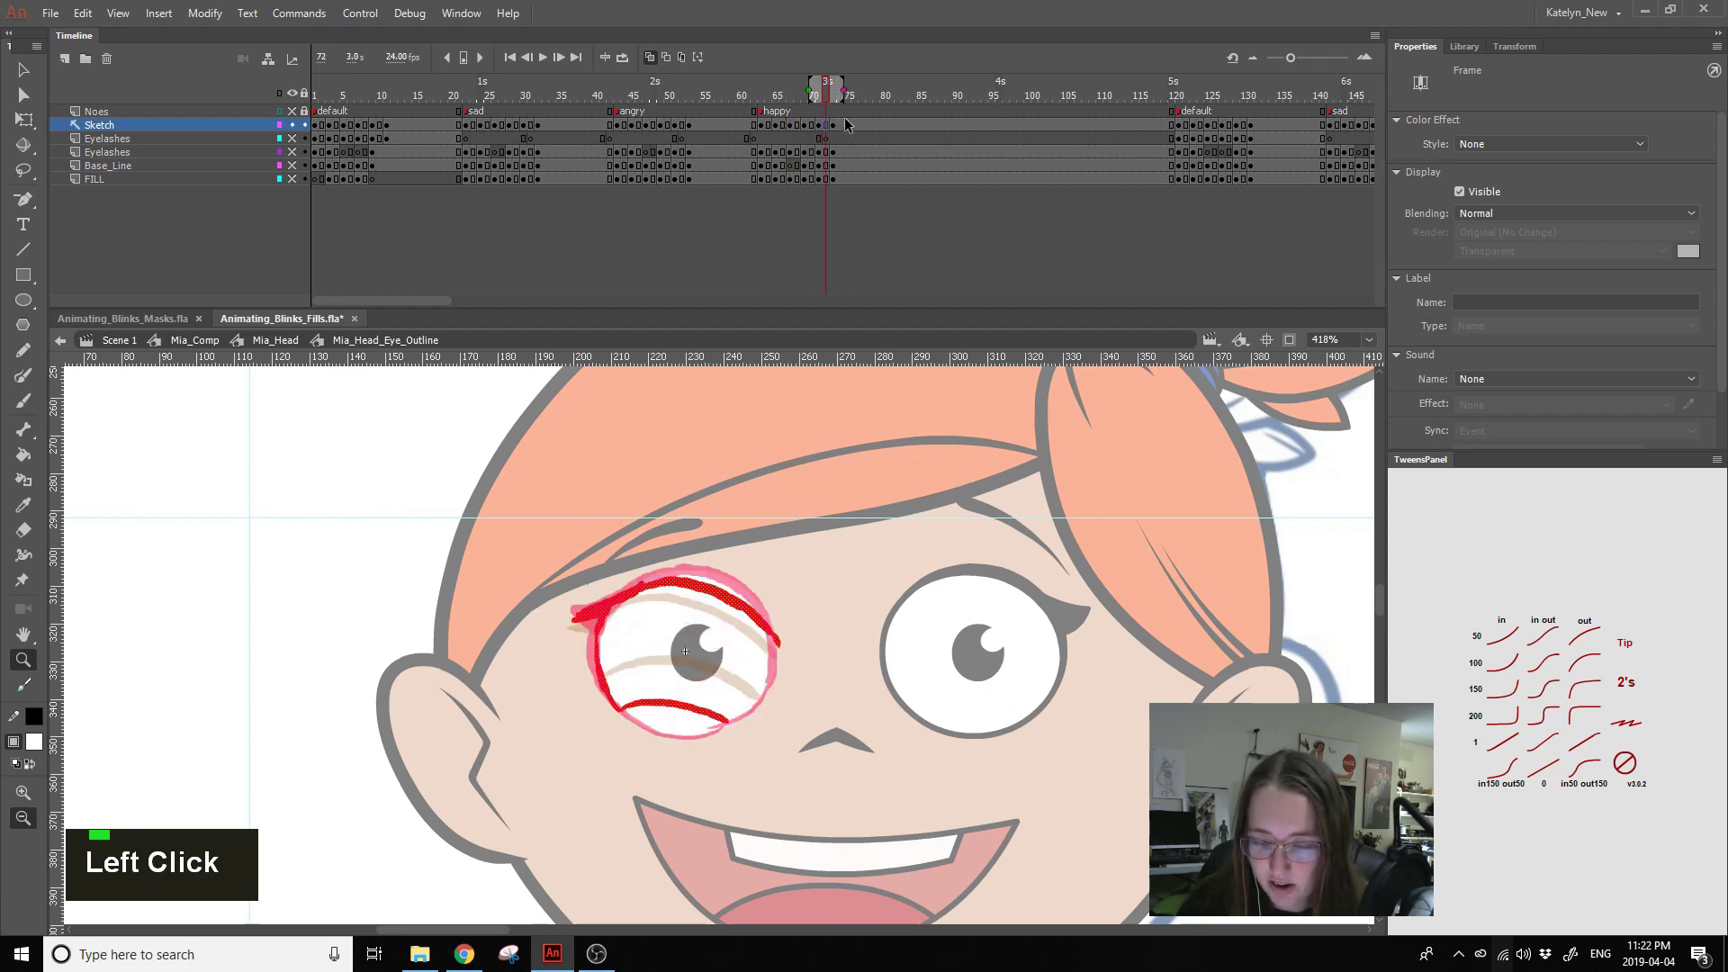
double_click(848, 124)
click(834, 126)
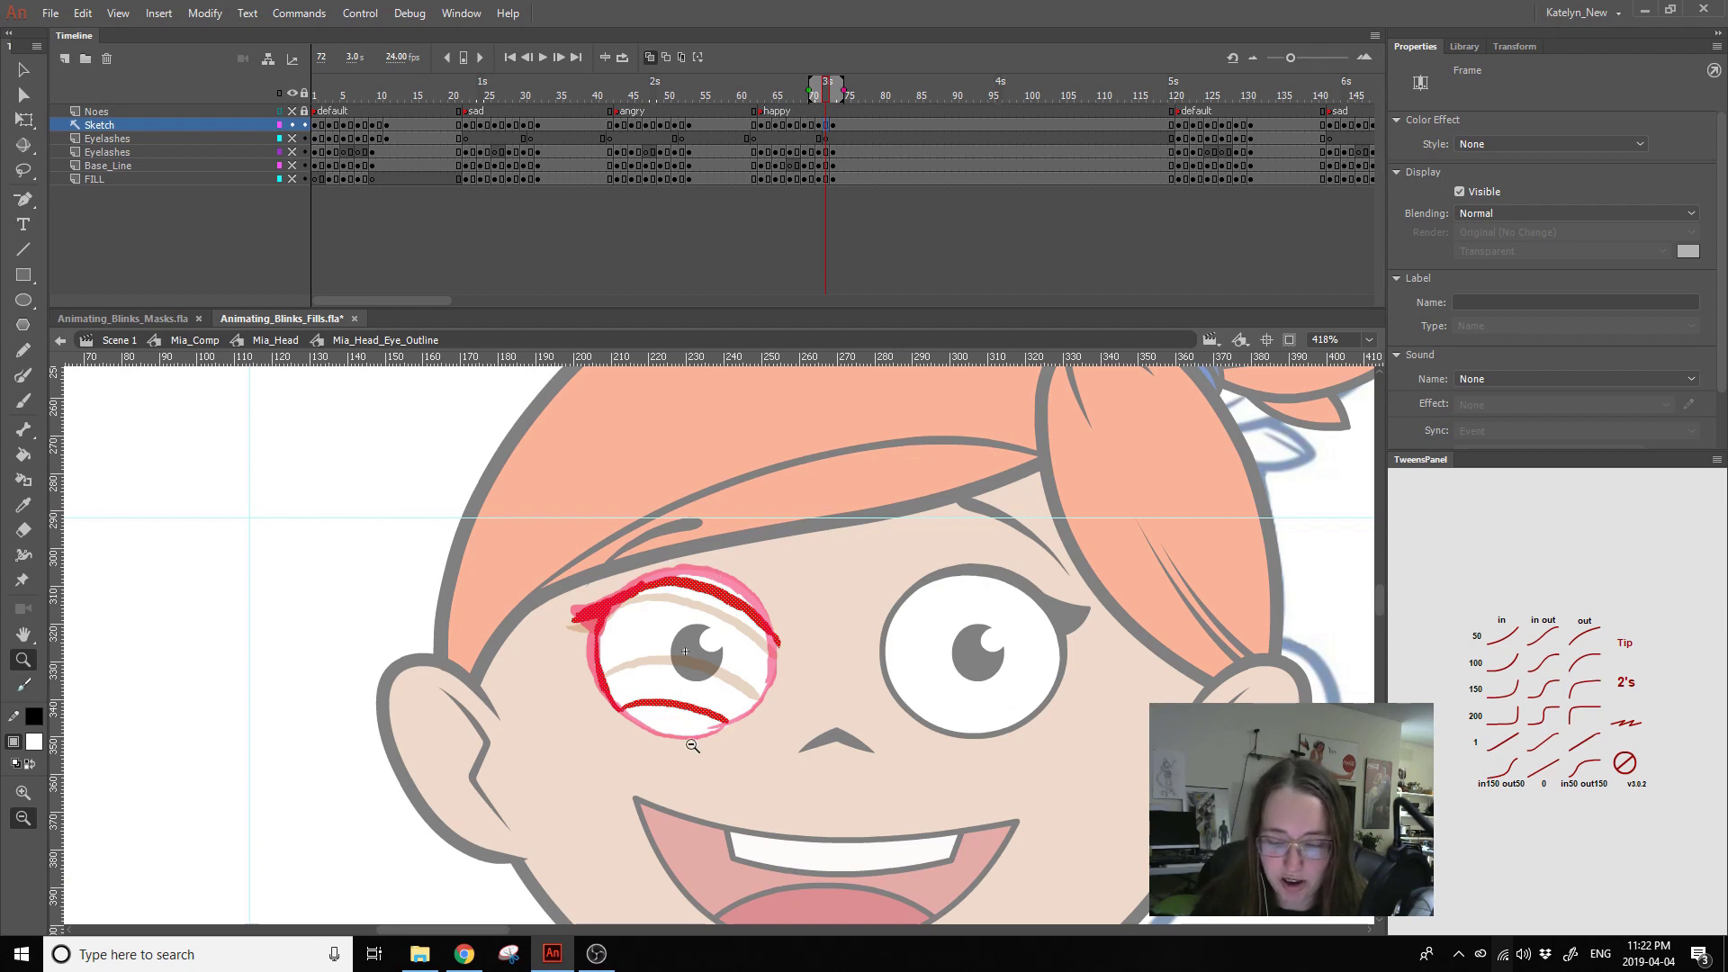
click(817, 127)
double_click(841, 130)
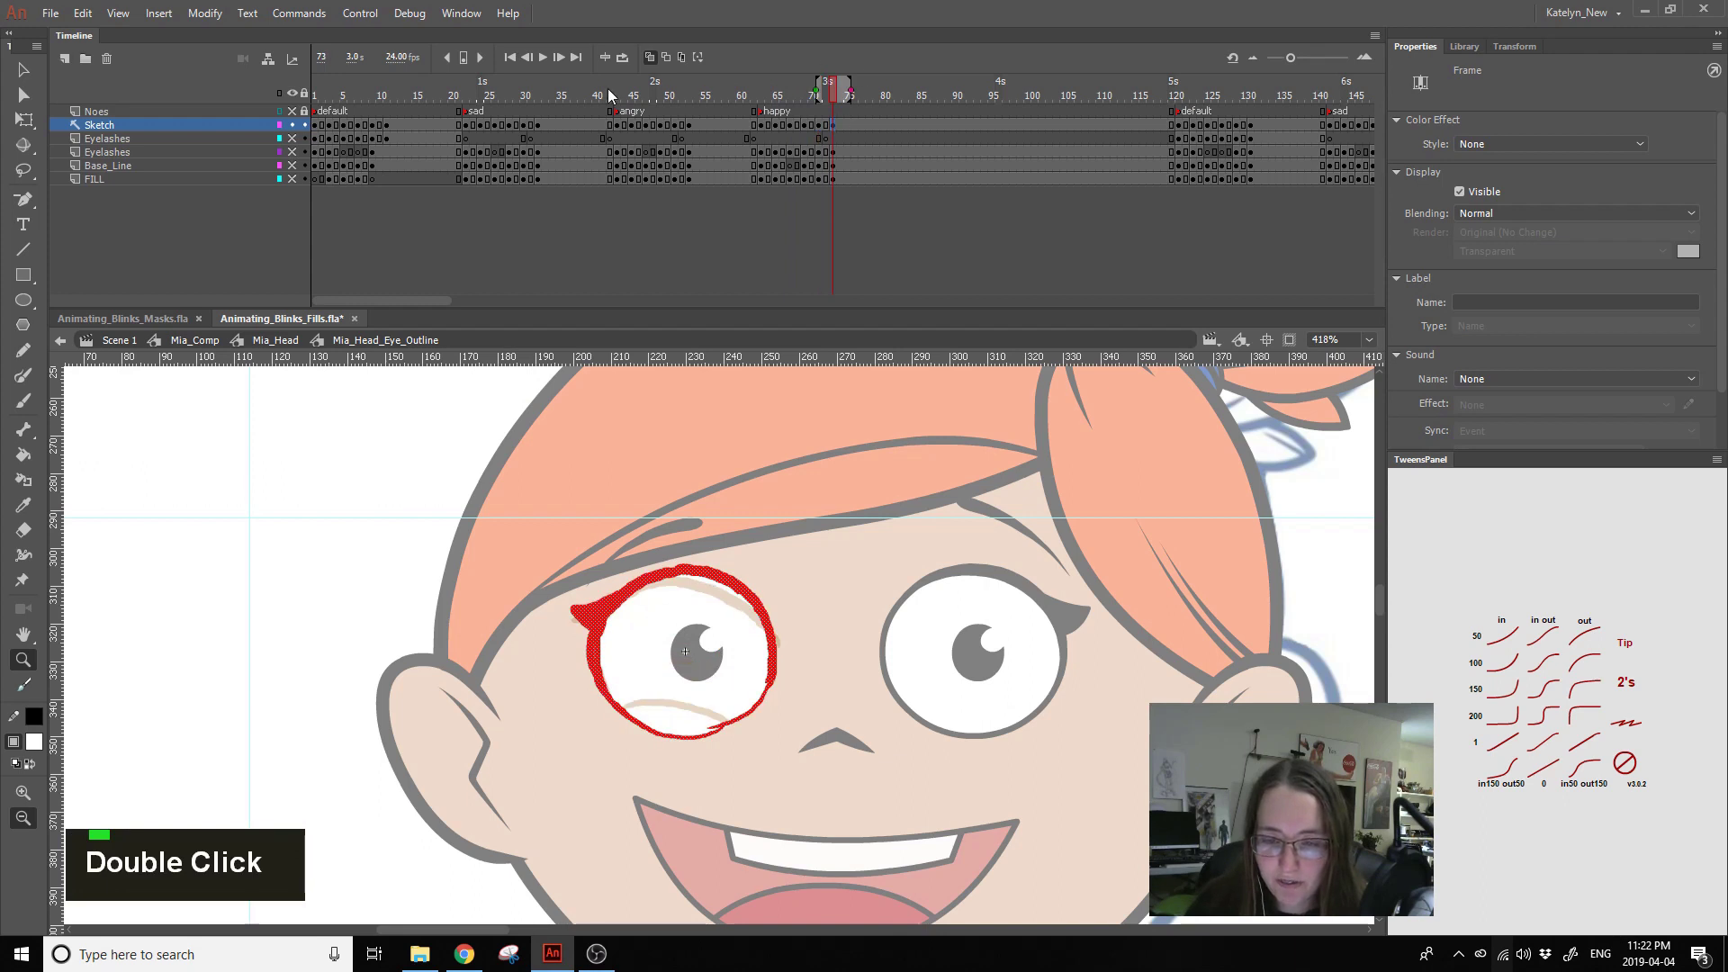
- Check the sad and angry eye drawings on frames 25 and 42, then exit toward Mia_Head
click(632, 105)
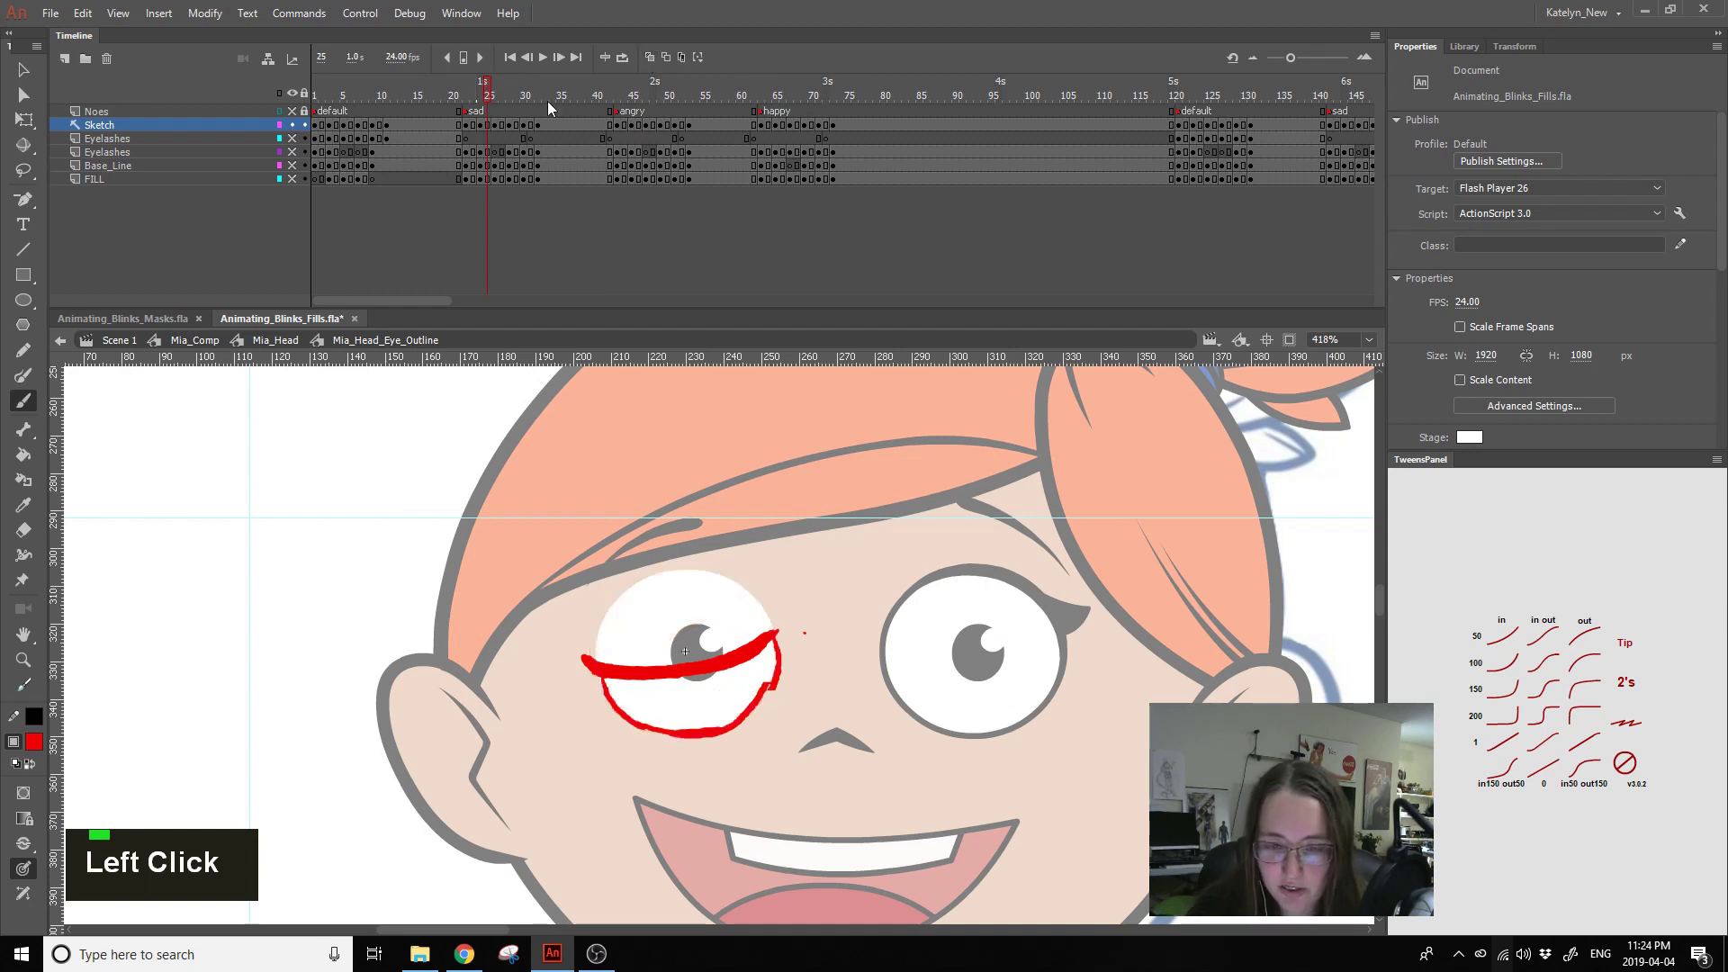
double_click(305, 134)
click(298, 156)
key(Return)
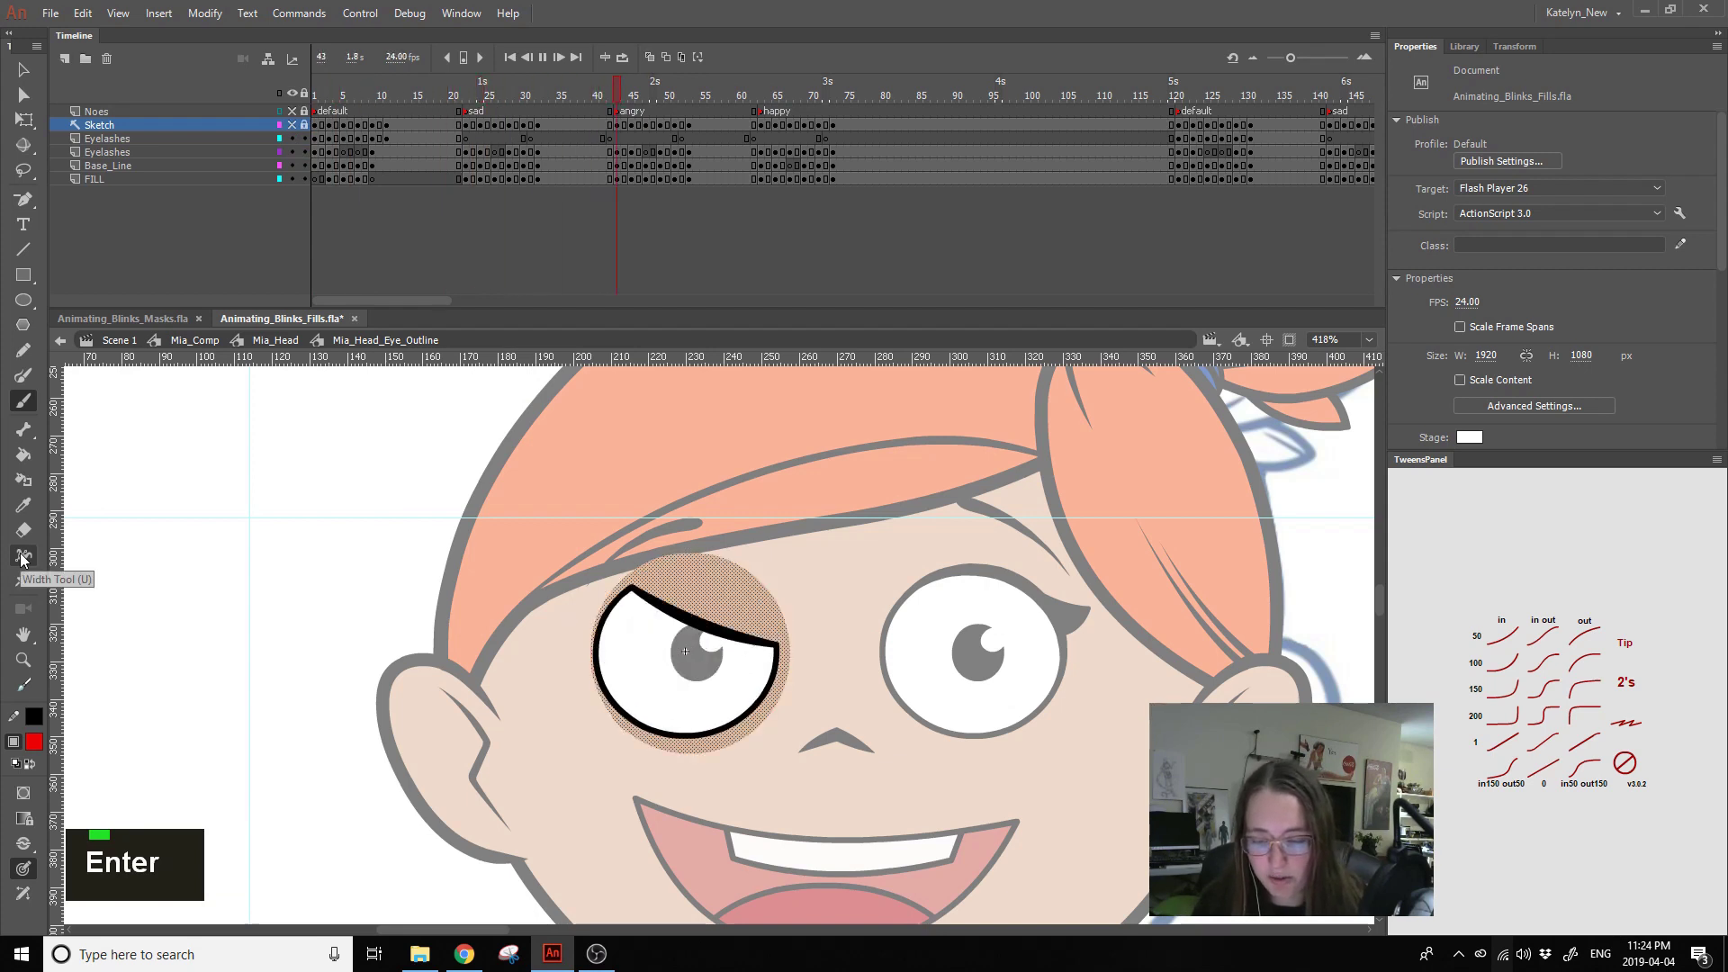
key(Return)
click(860, 665)
- Back in Mia_Head, view the angry and half-closed blink frames and select the Pupil_Left layer
double_click(862, 666)
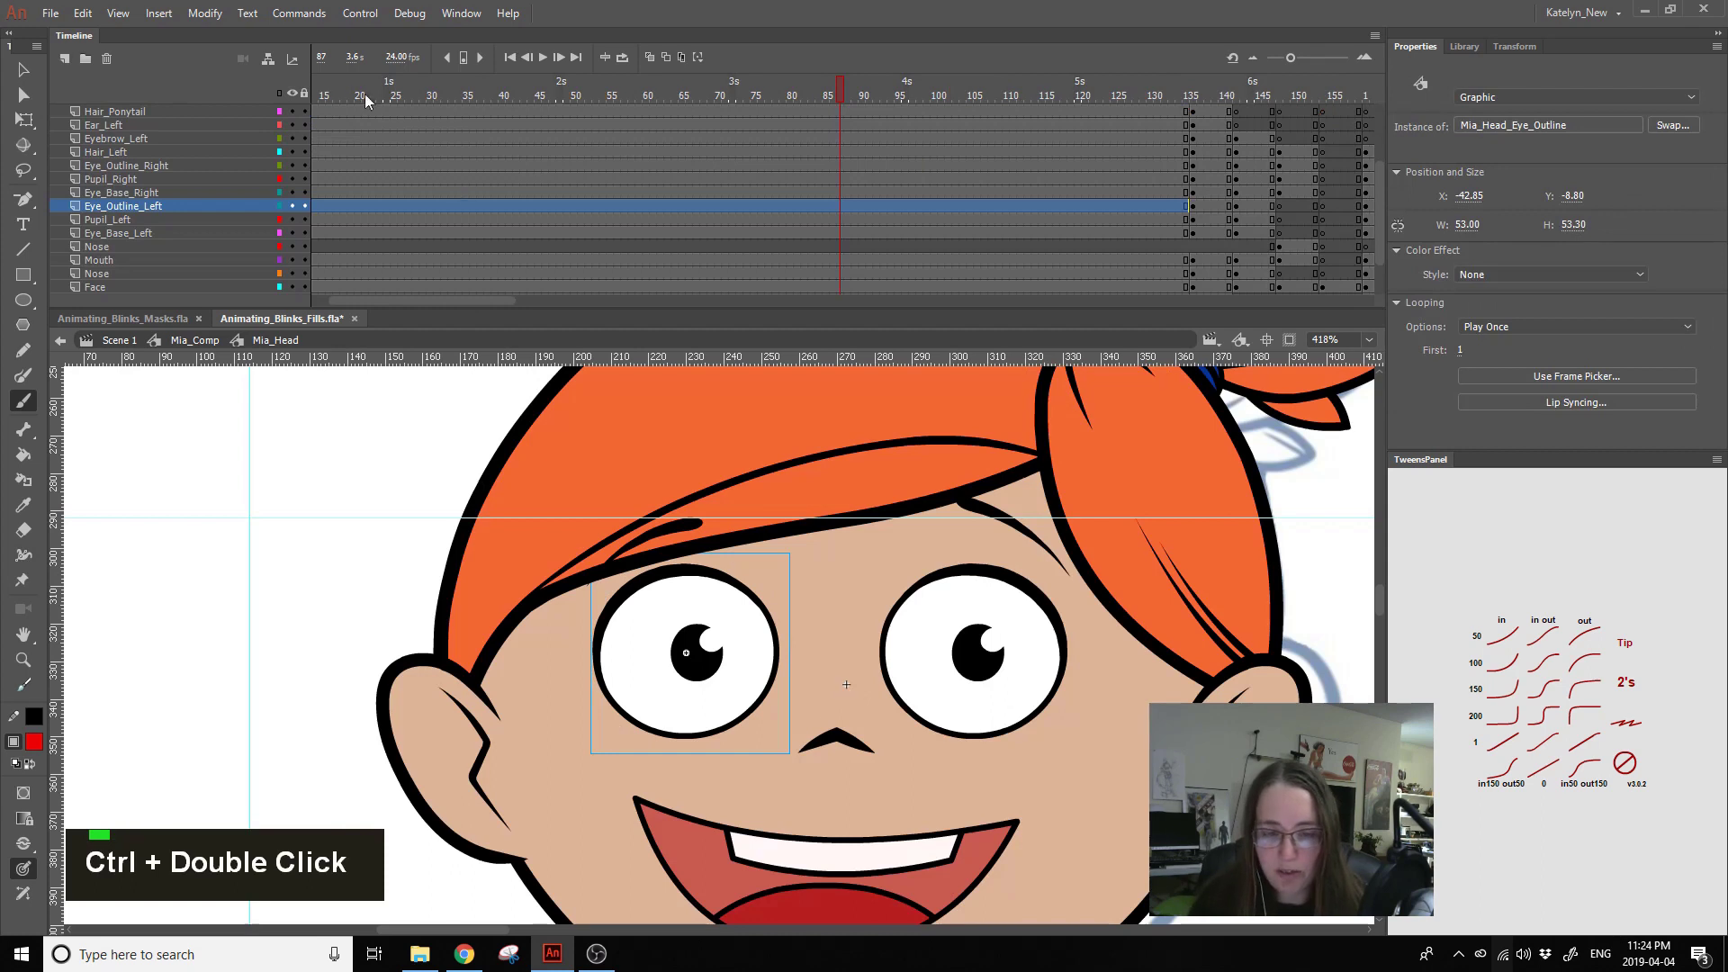
click(362, 103)
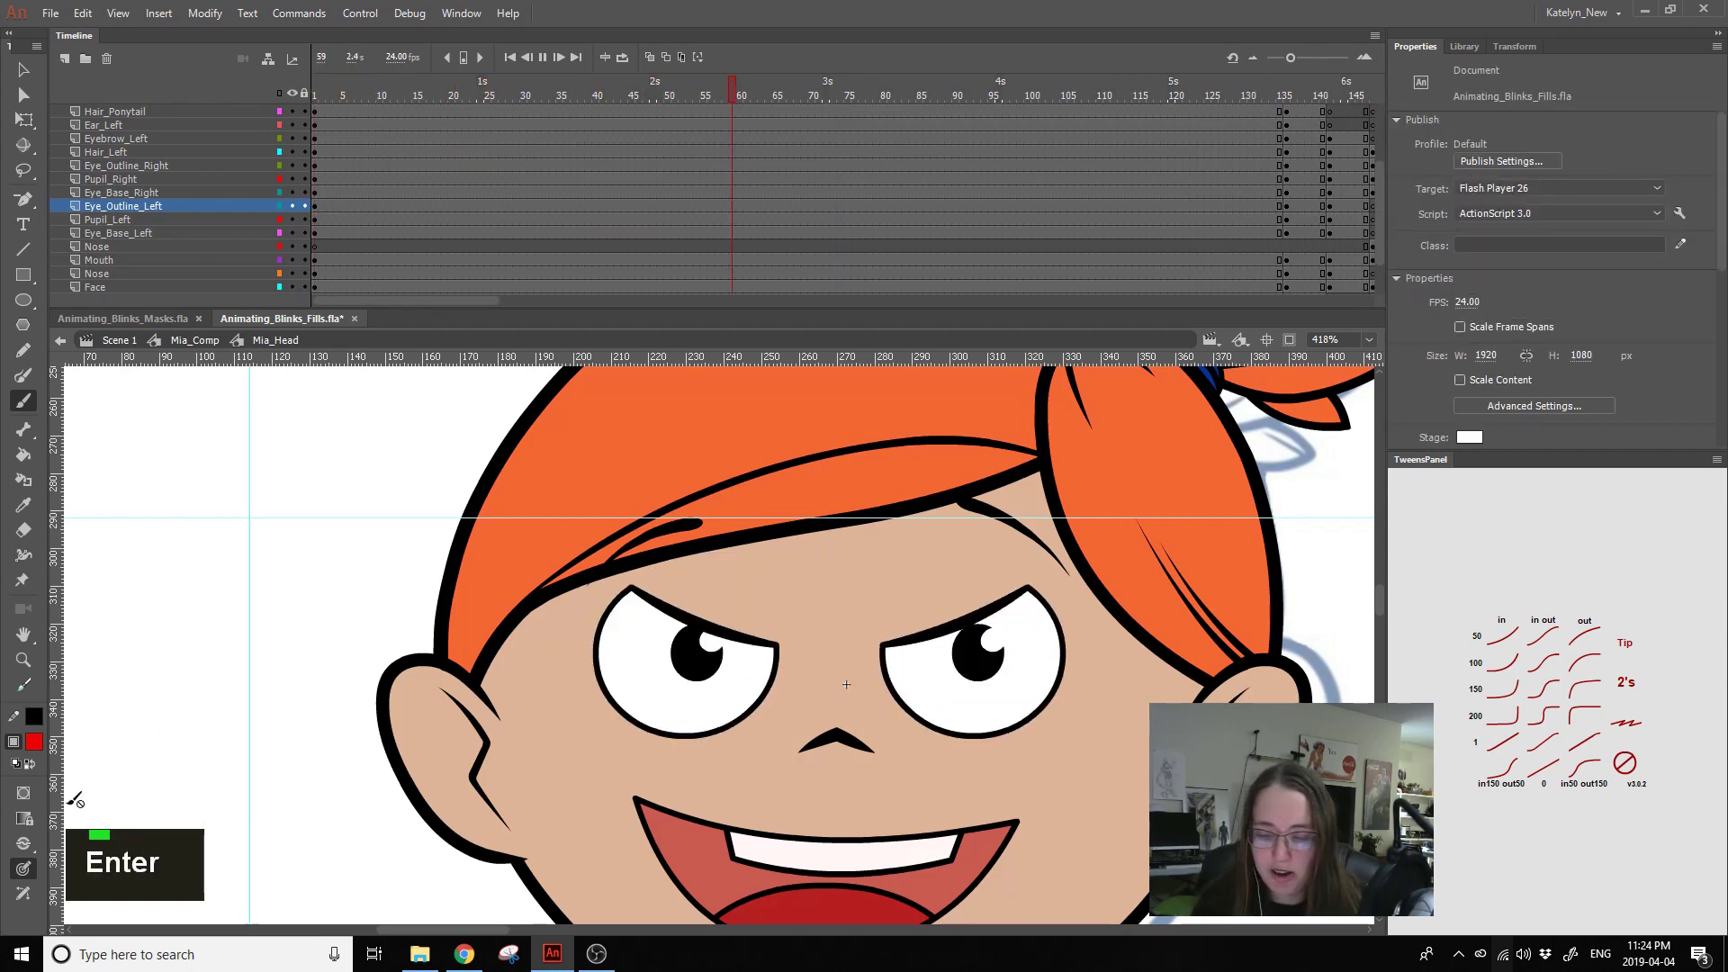
key(Return)
click(363, 97)
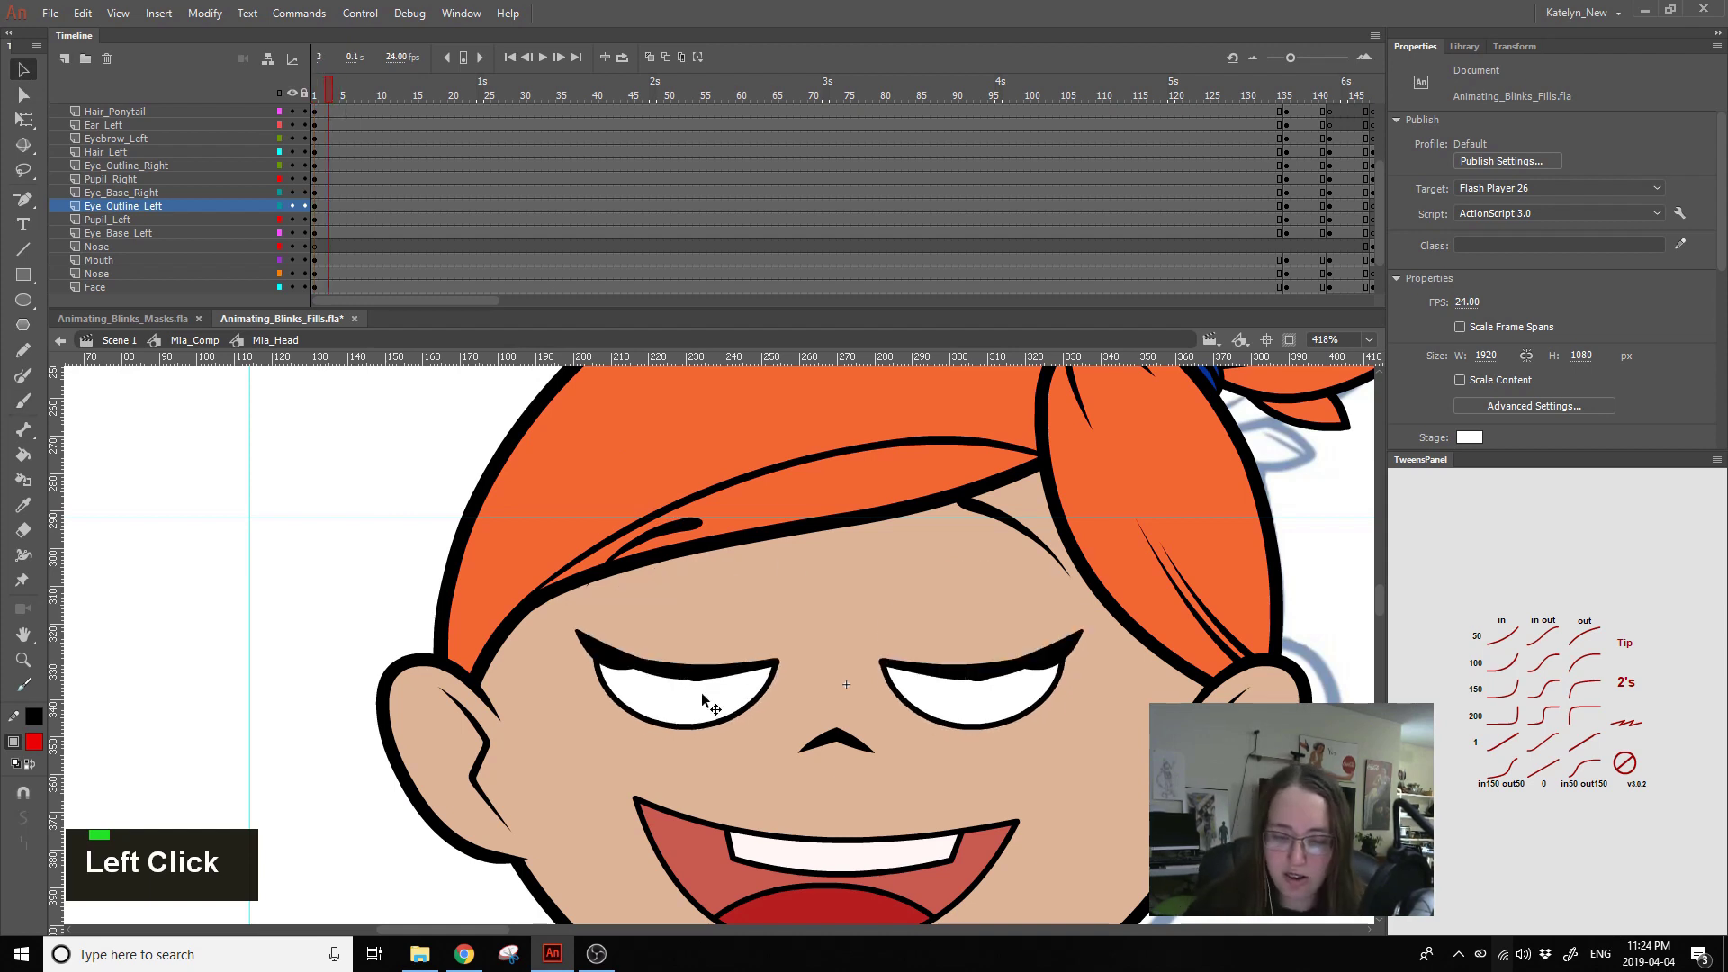
click(306, 224)
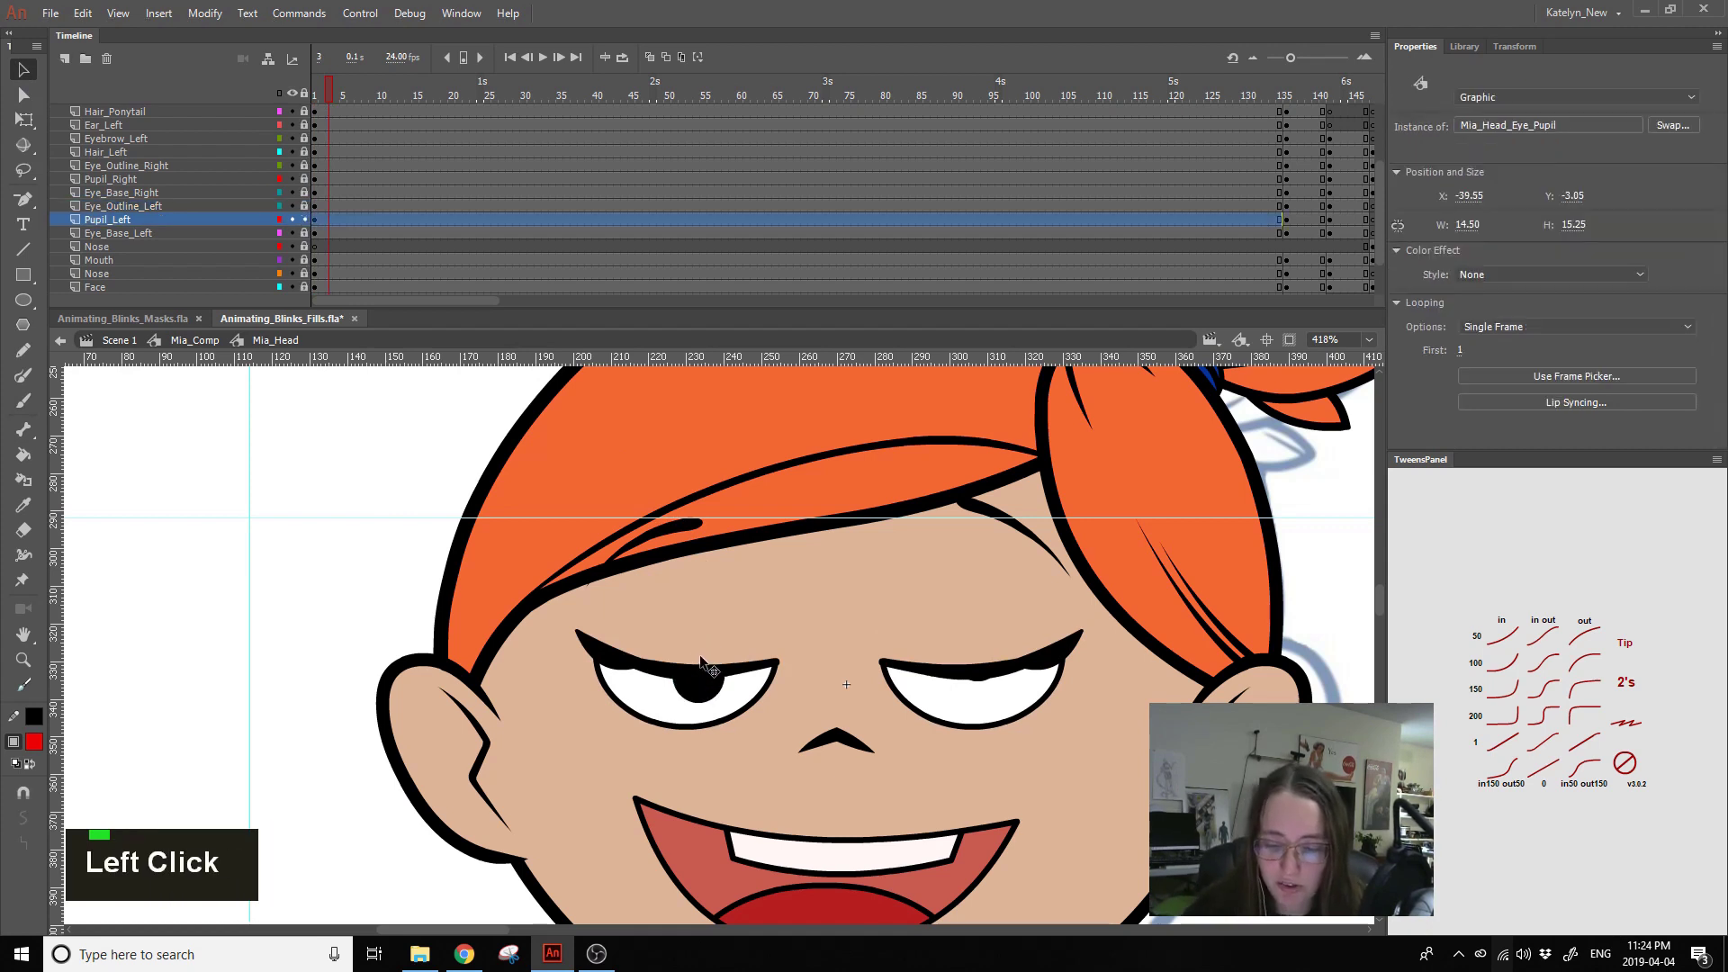
key(ctrl+z)
click(336, 223)
key(F6)
- Move through the blink to the fully closed eyes frame and add a keyframe there
click(335, 94)
key(shift+Down)
key(shift+Down)
key(shift+Down)
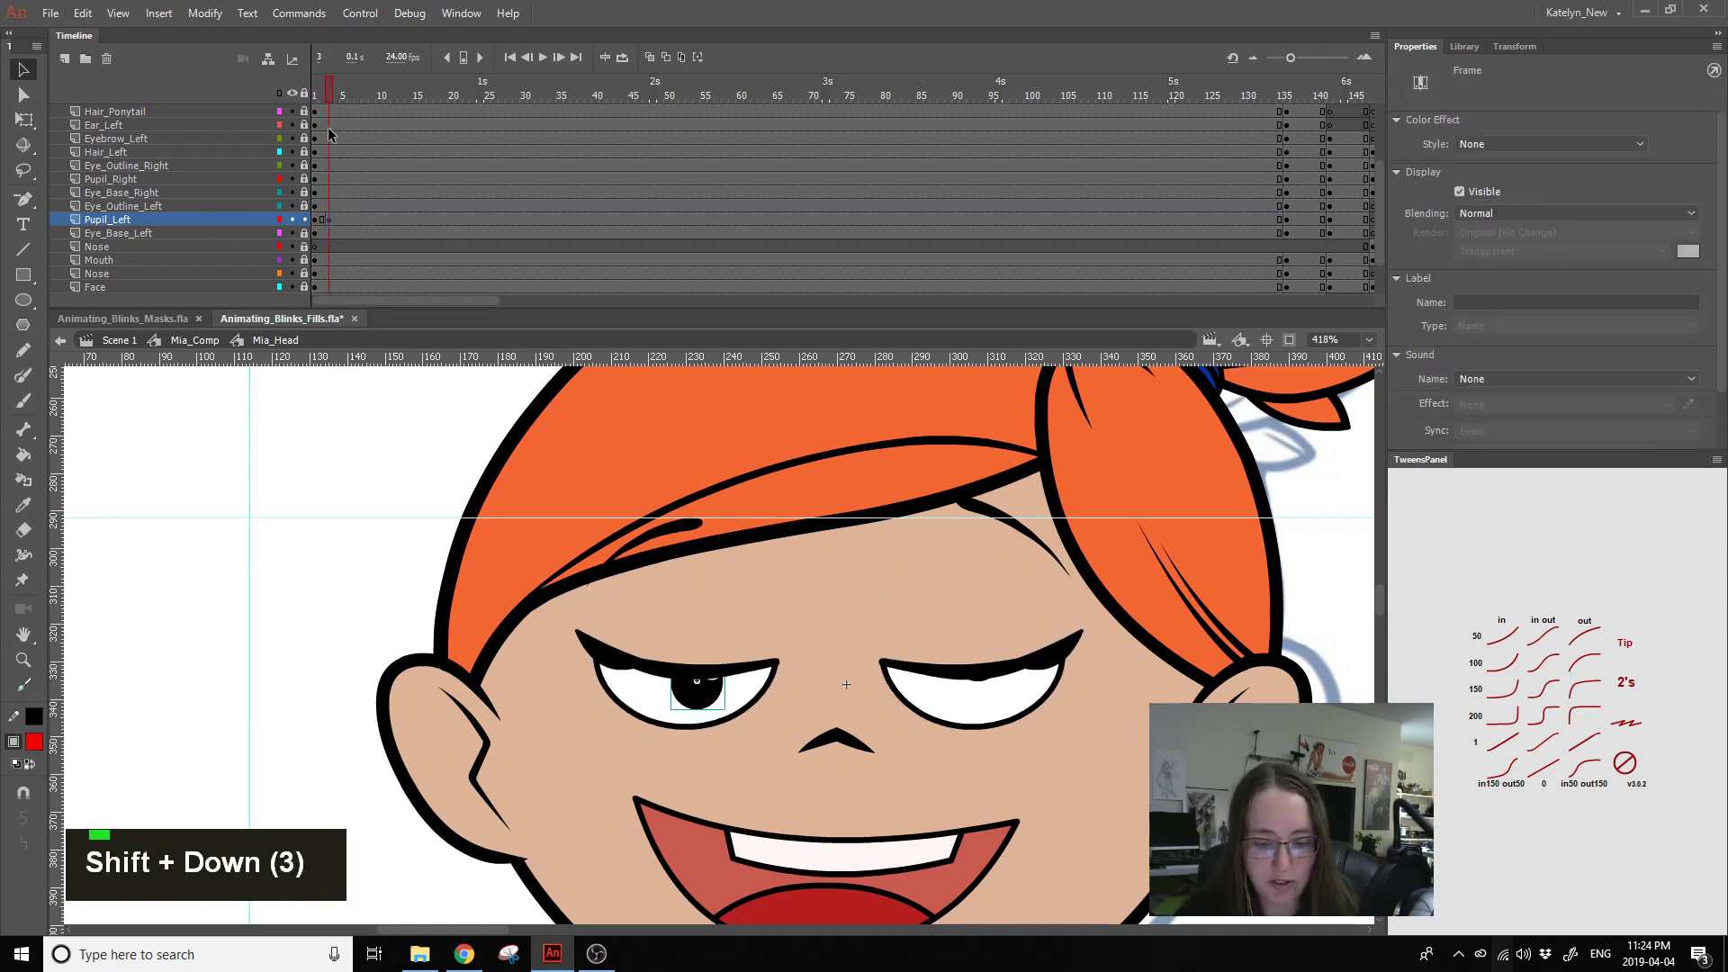
click(336, 89)
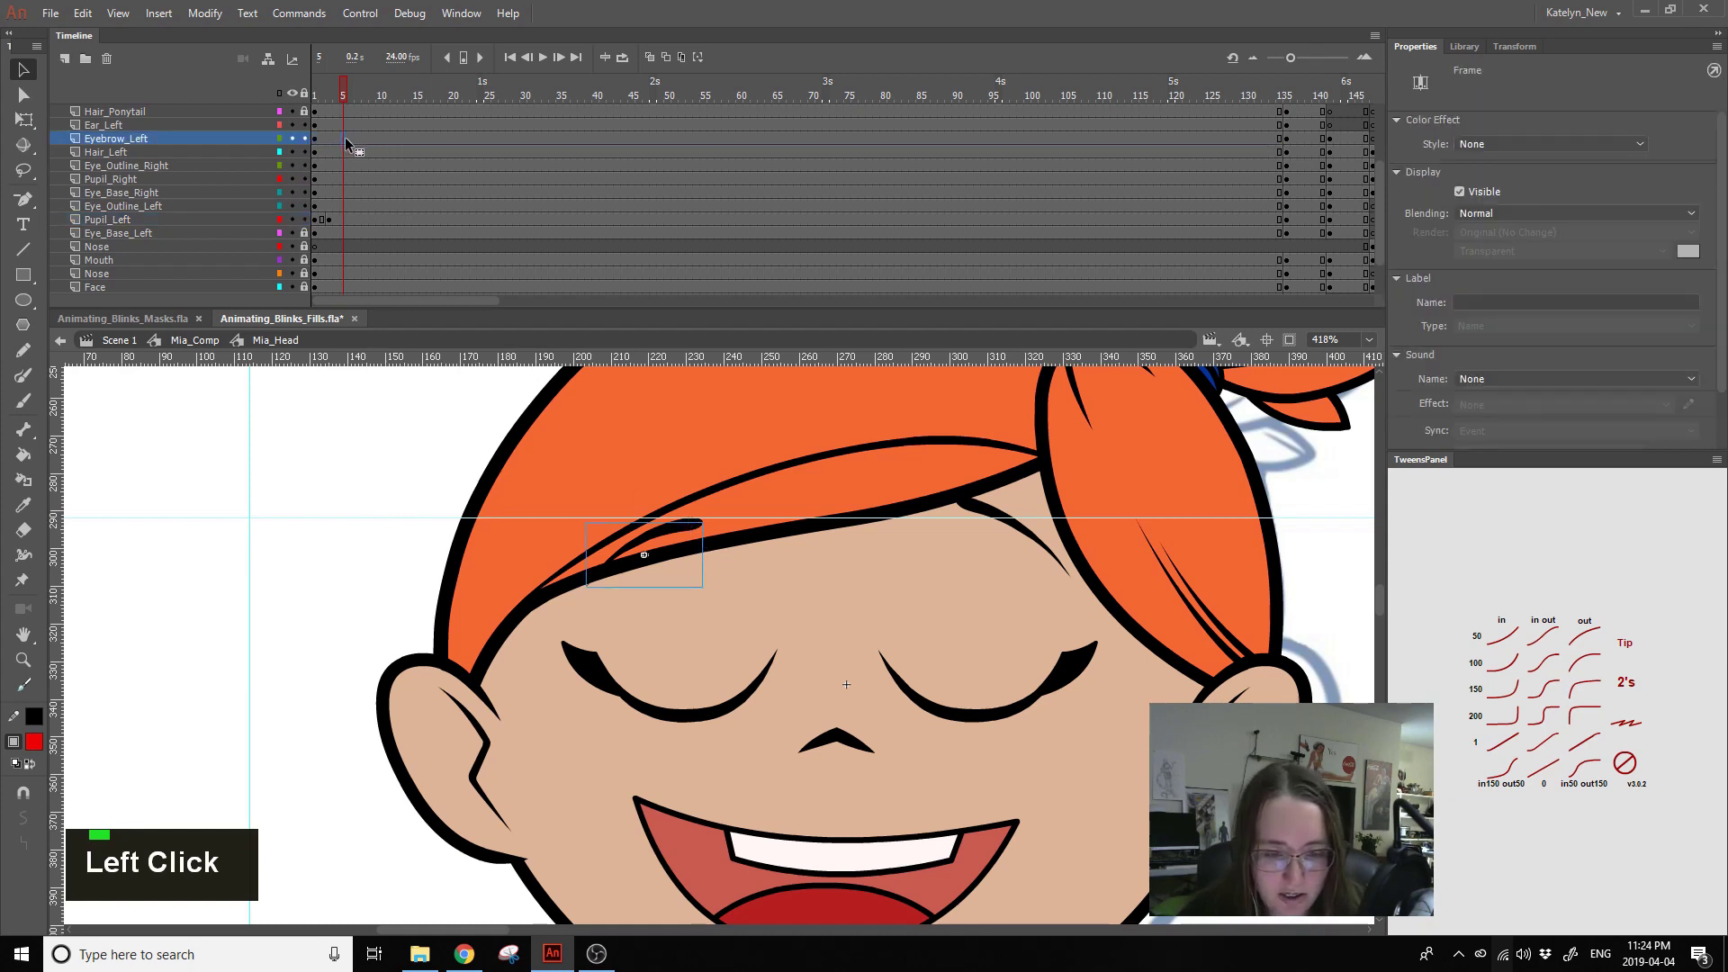
key(F6)
key(Return)
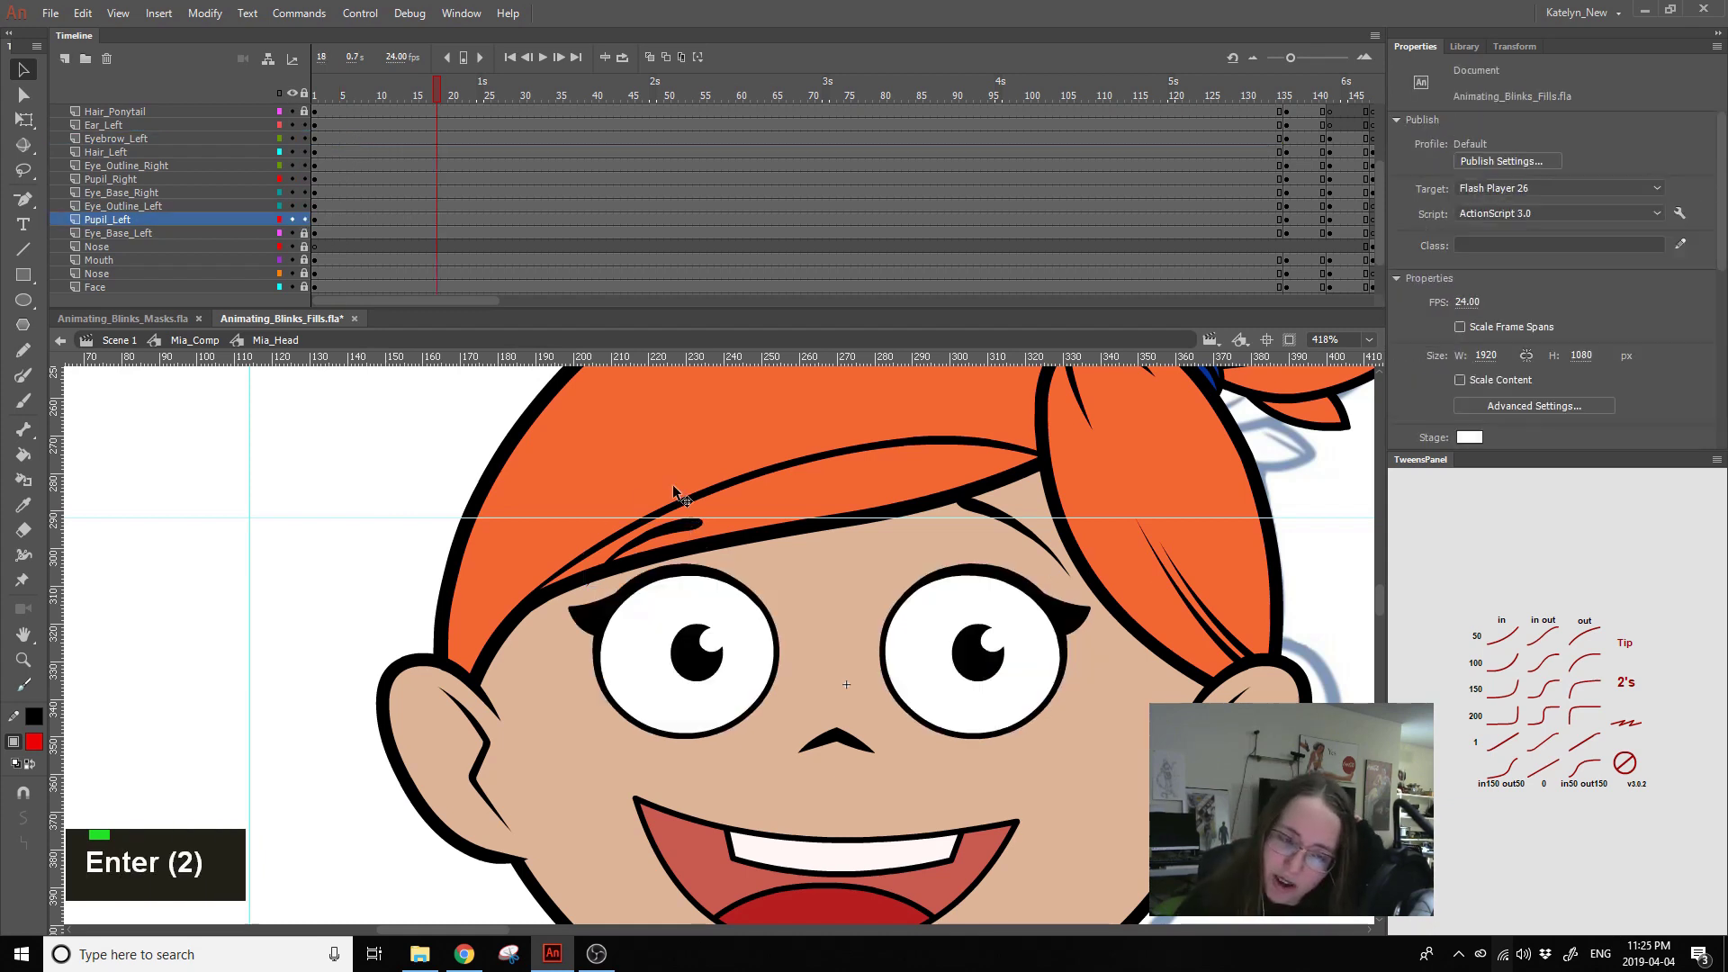
- Scrub the opening head frames so the eyes cycle between open, half-lidded and closed
click(331, 95)
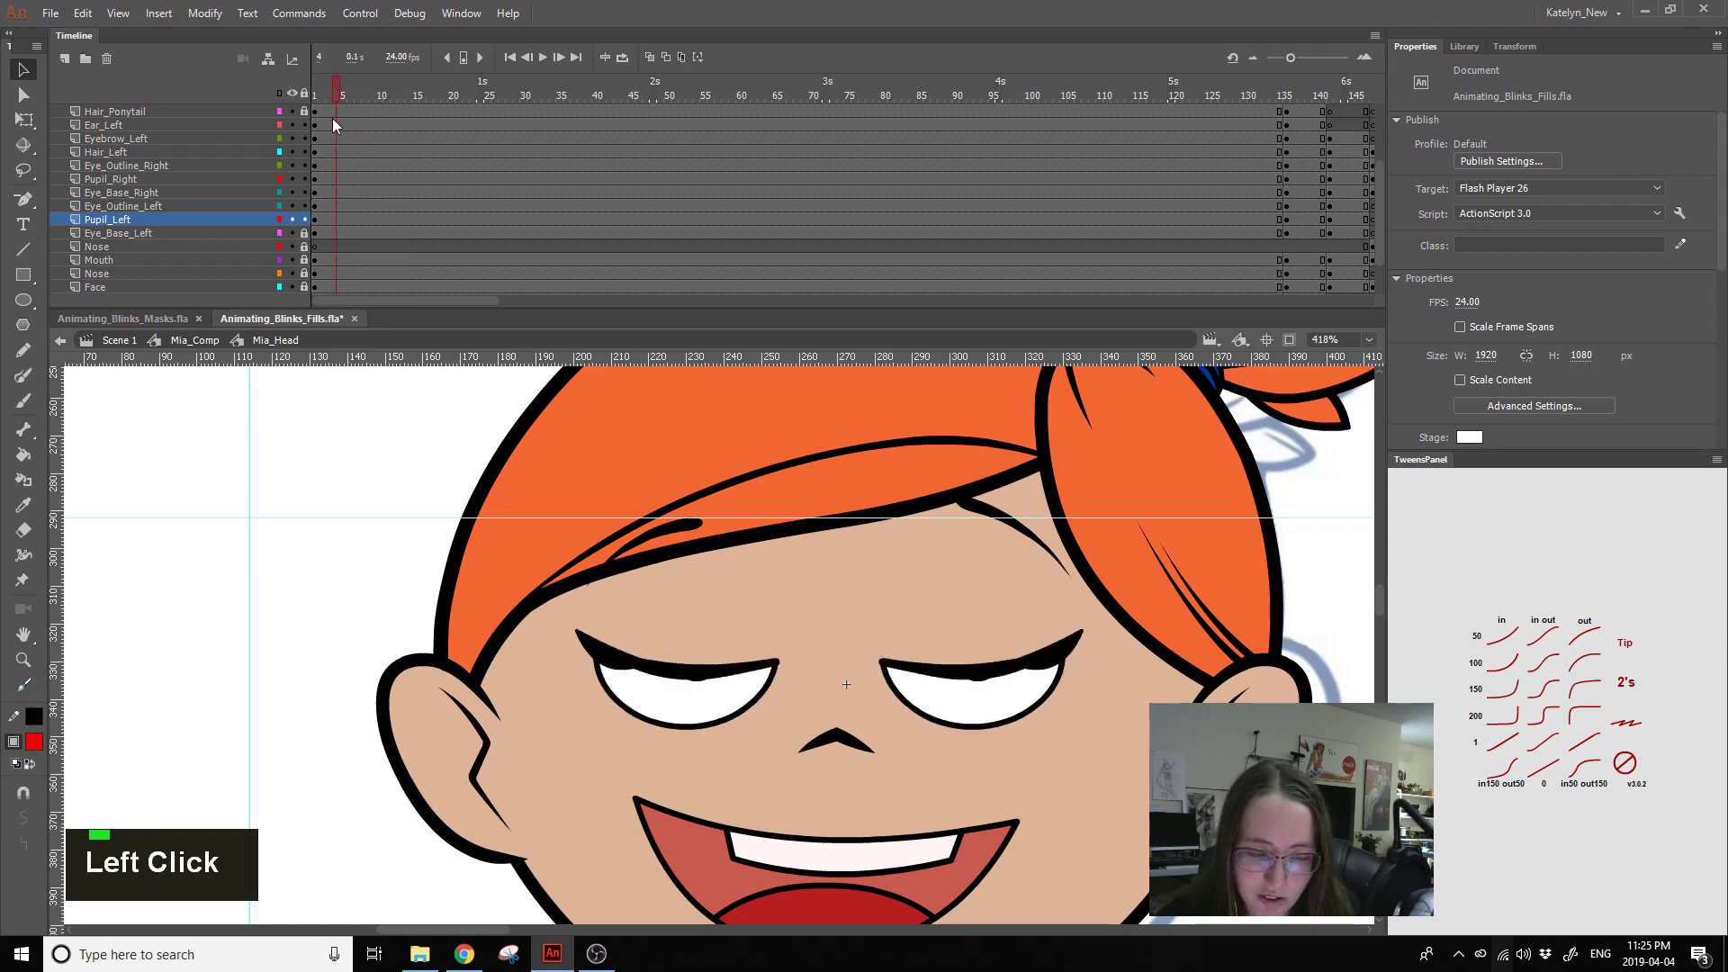
click(392, 84)
key(Return)
click(332, 101)
key(Return)
key(Return)
click(341, 100)
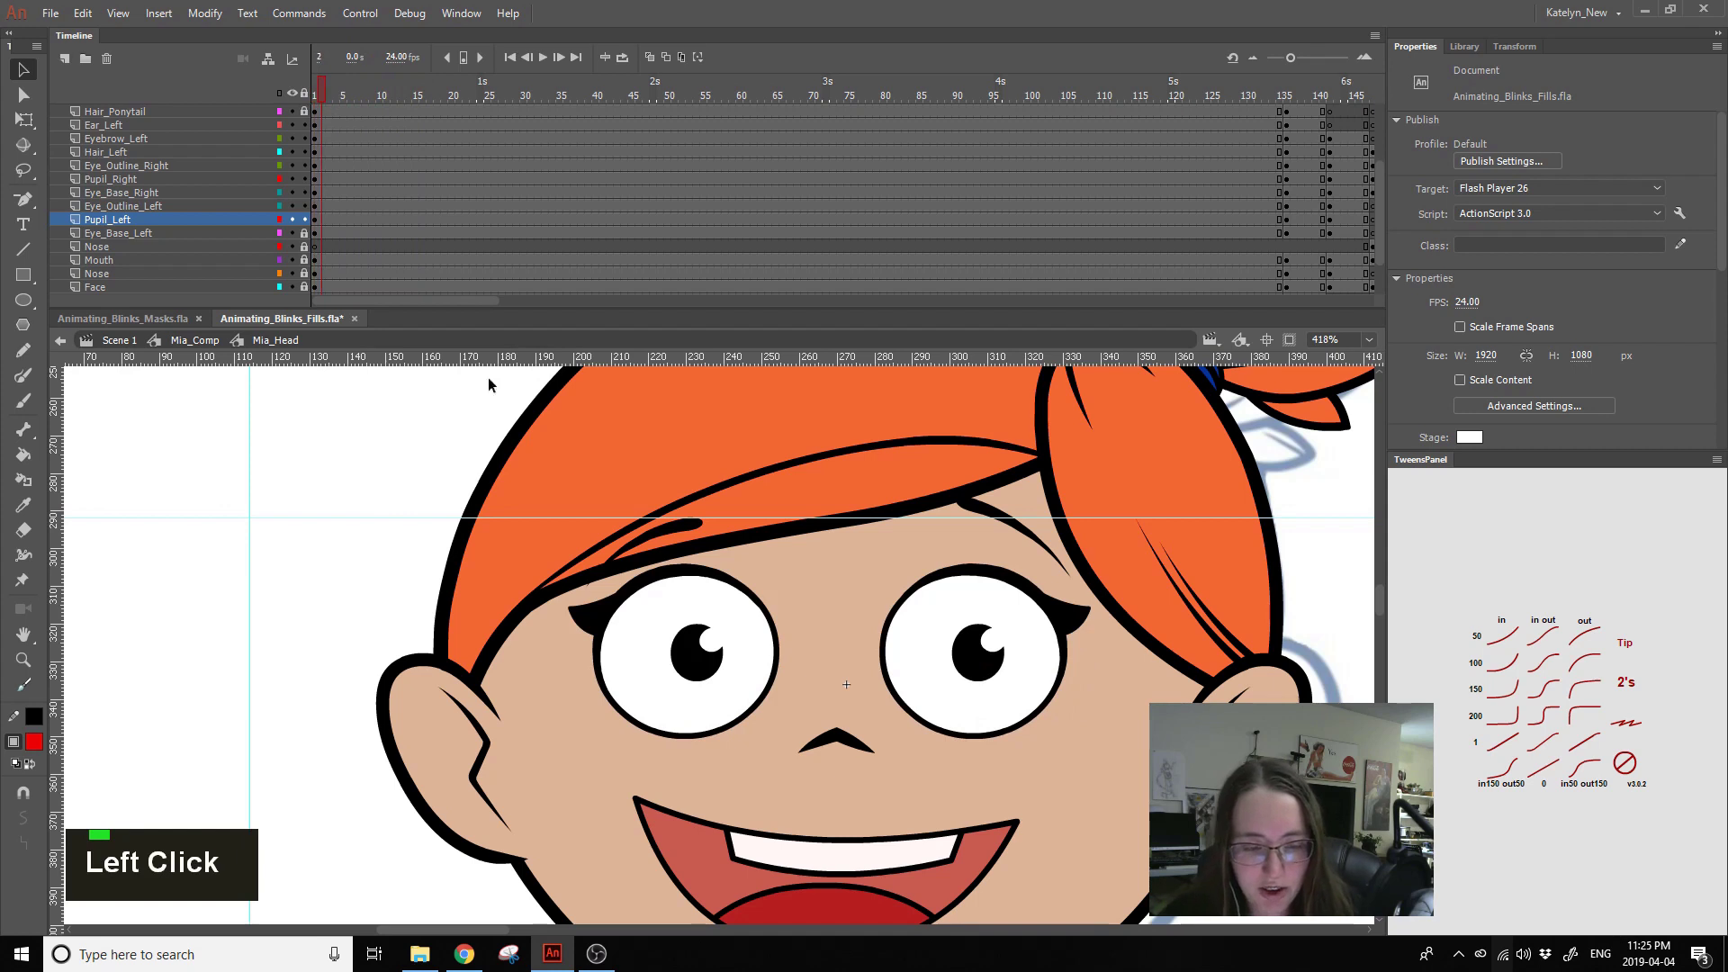
- Re-enter the left eye outline symbol and step between its half-closed and closed blink keyframes
double_click(614, 600)
click(329, 98)
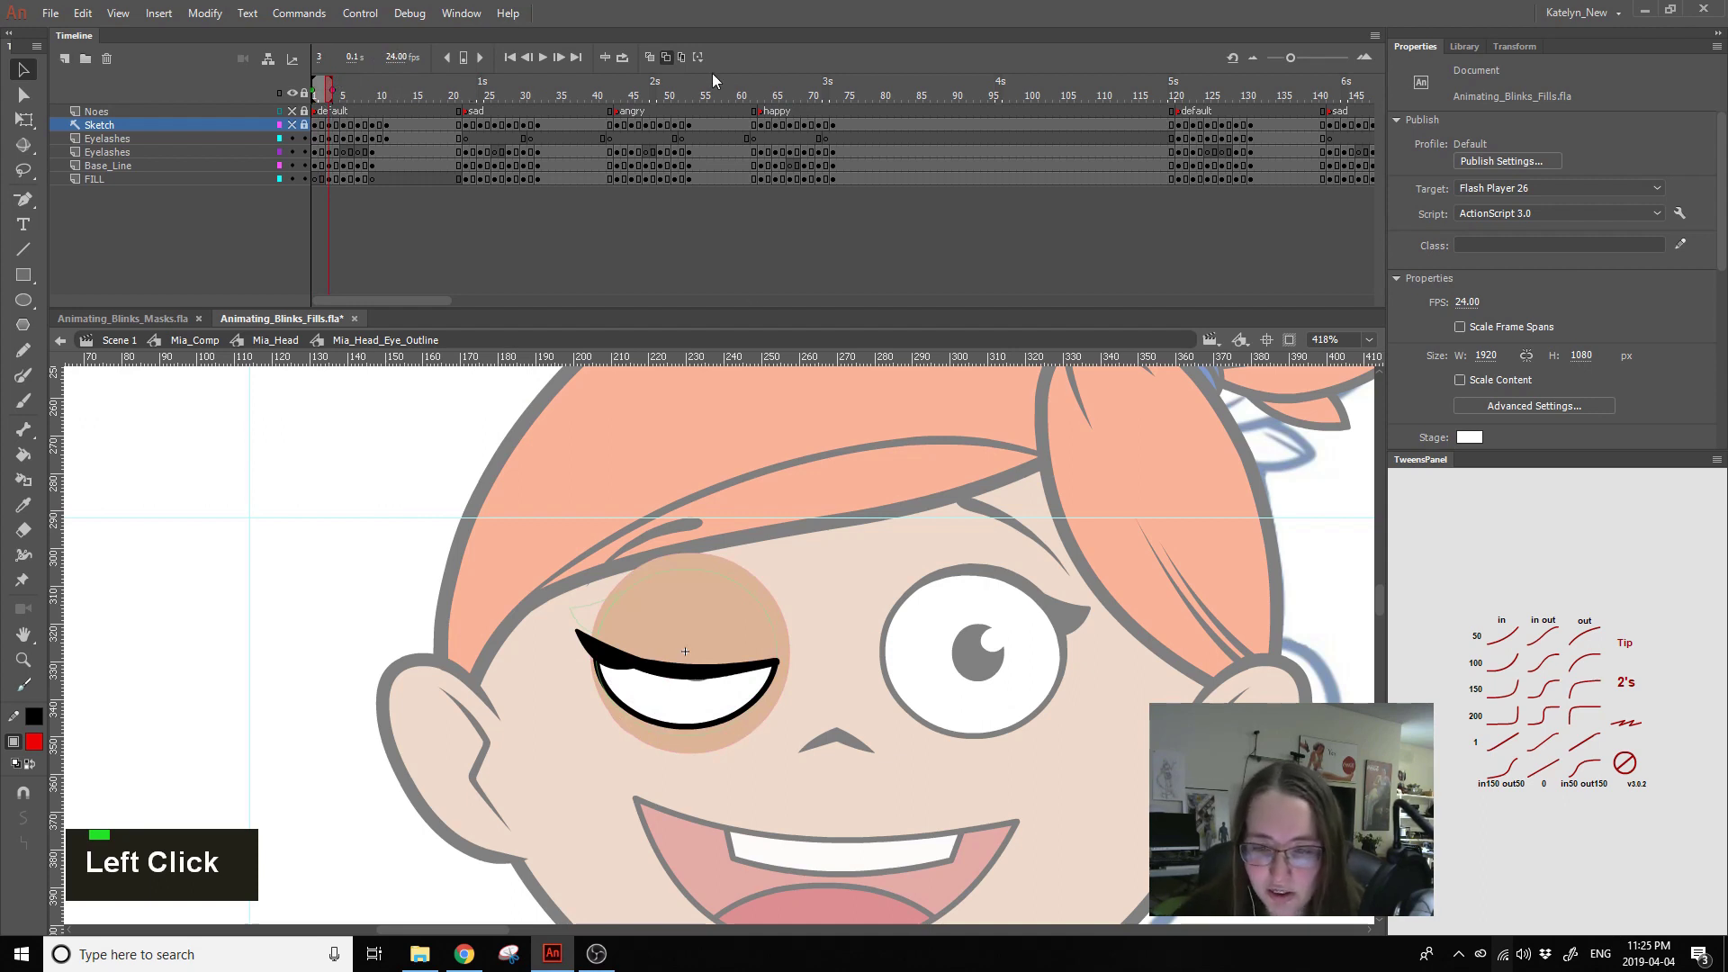
double_click(656, 63)
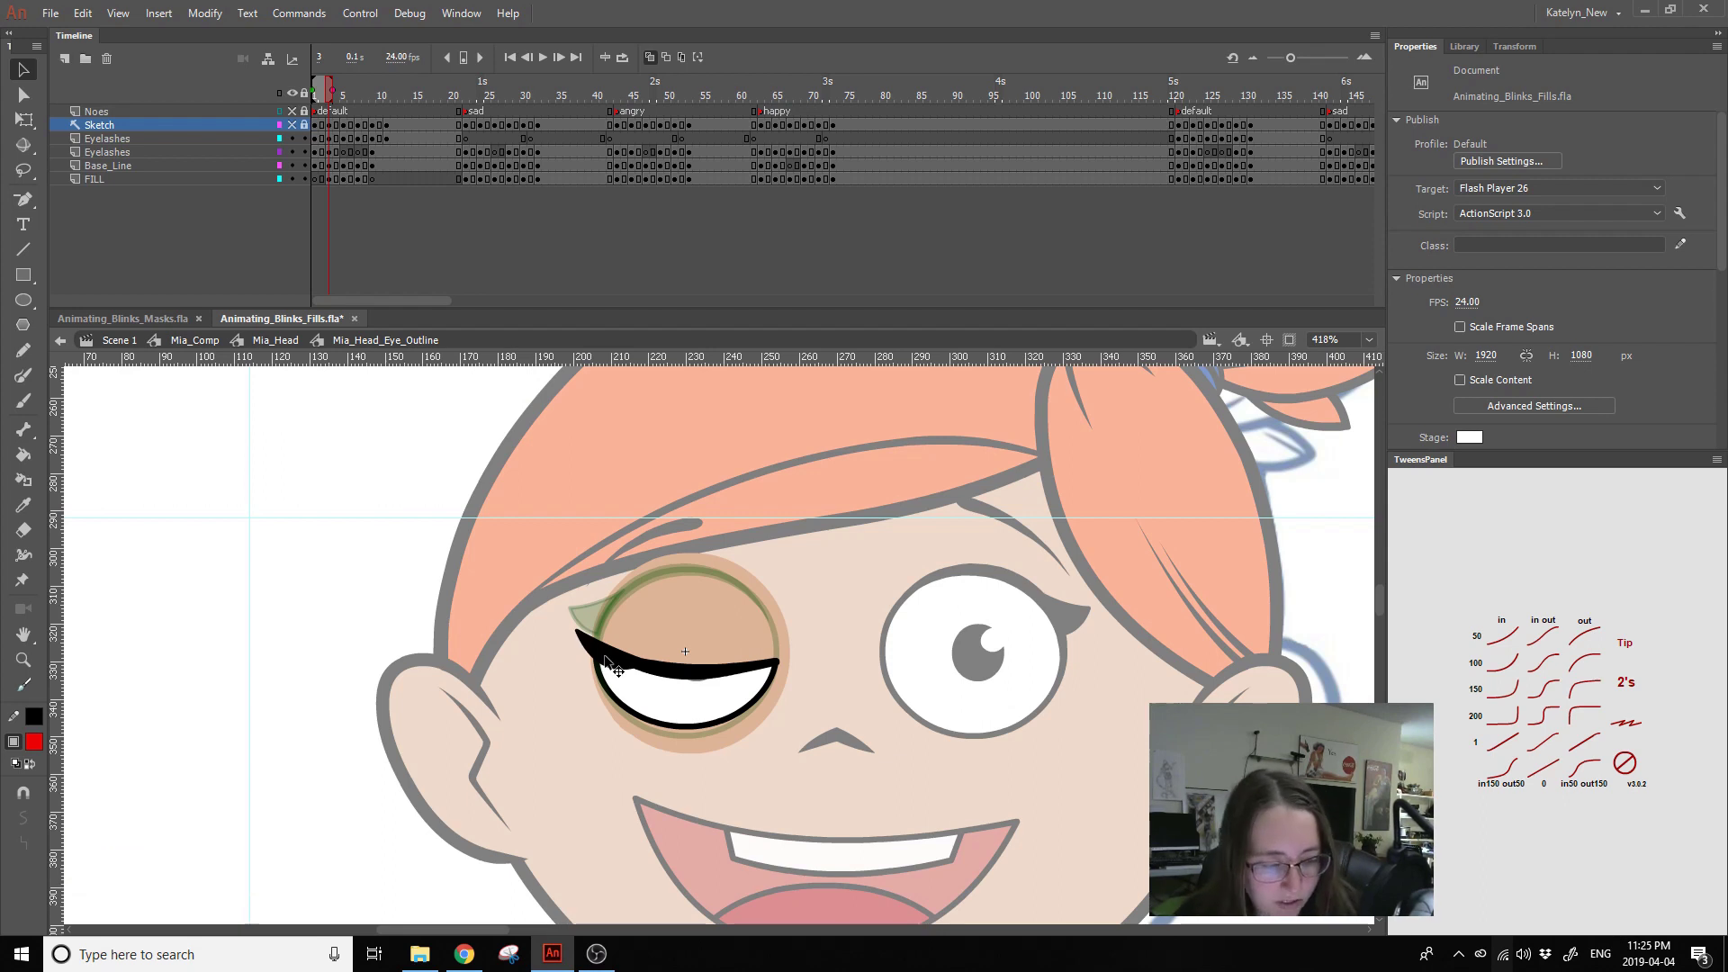
double_click(577, 609)
click(606, 611)
click(585, 632)
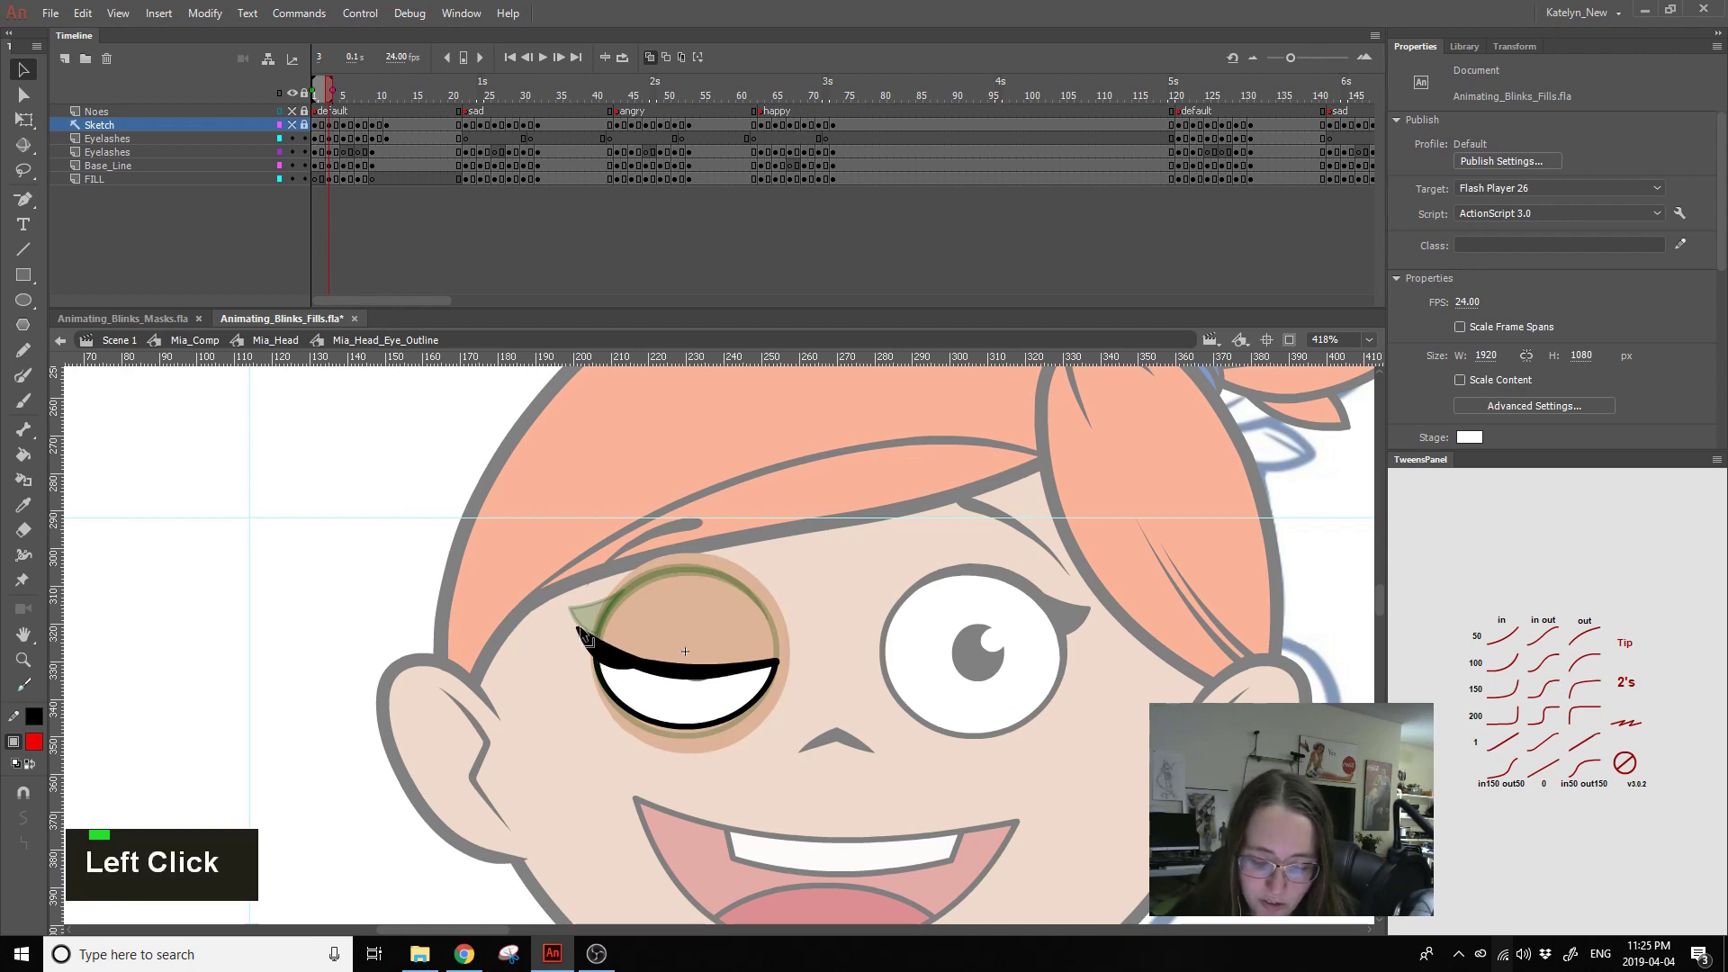
key(.)
key(.)
click(583, 627)
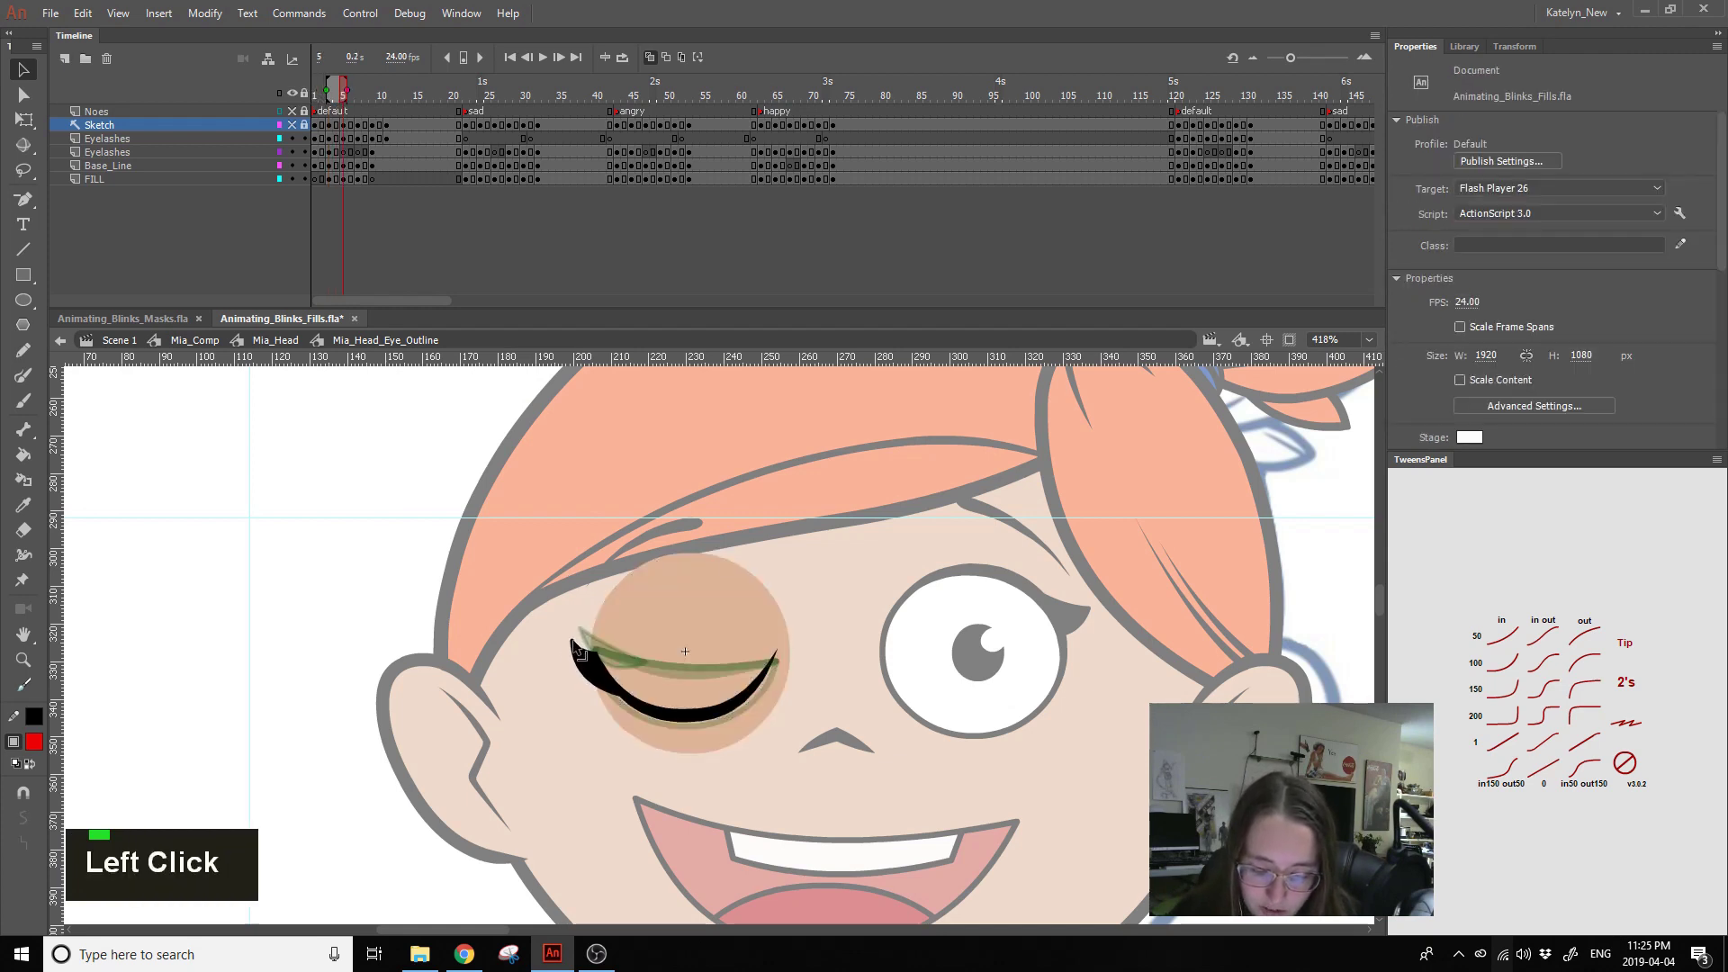
key(,)
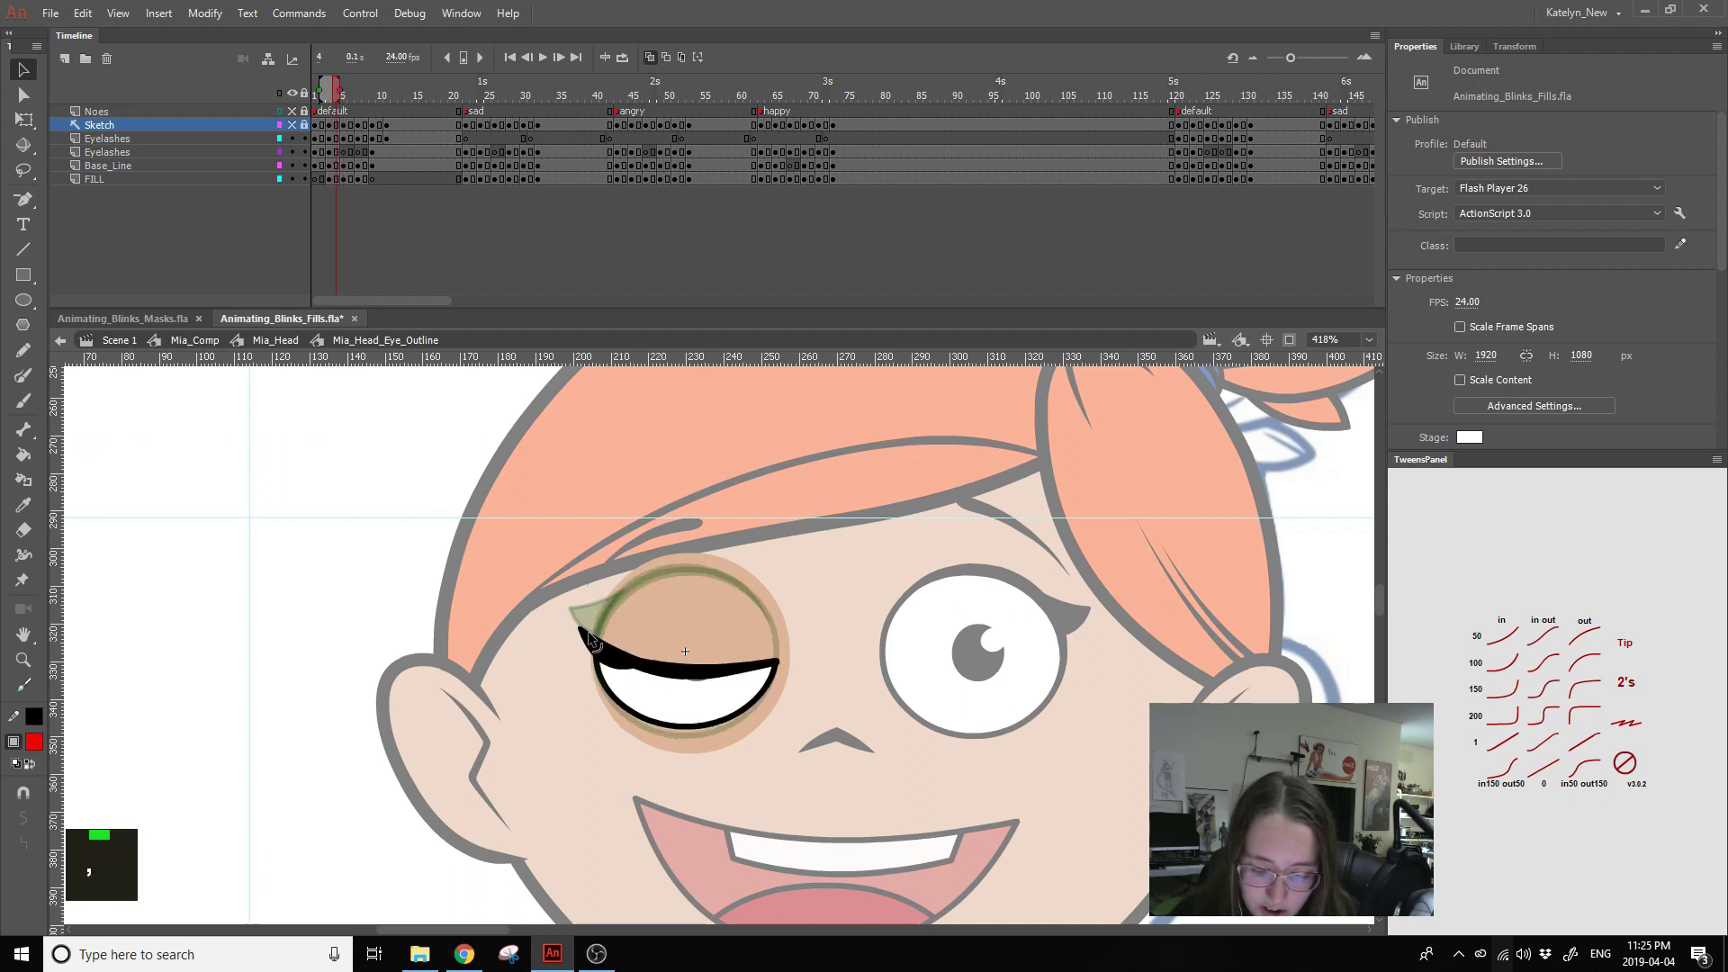
click(587, 631)
click(593, 641)
- Flip frame by frame through the closing and reopening blink drawings to compare them
key(.)
key(.)
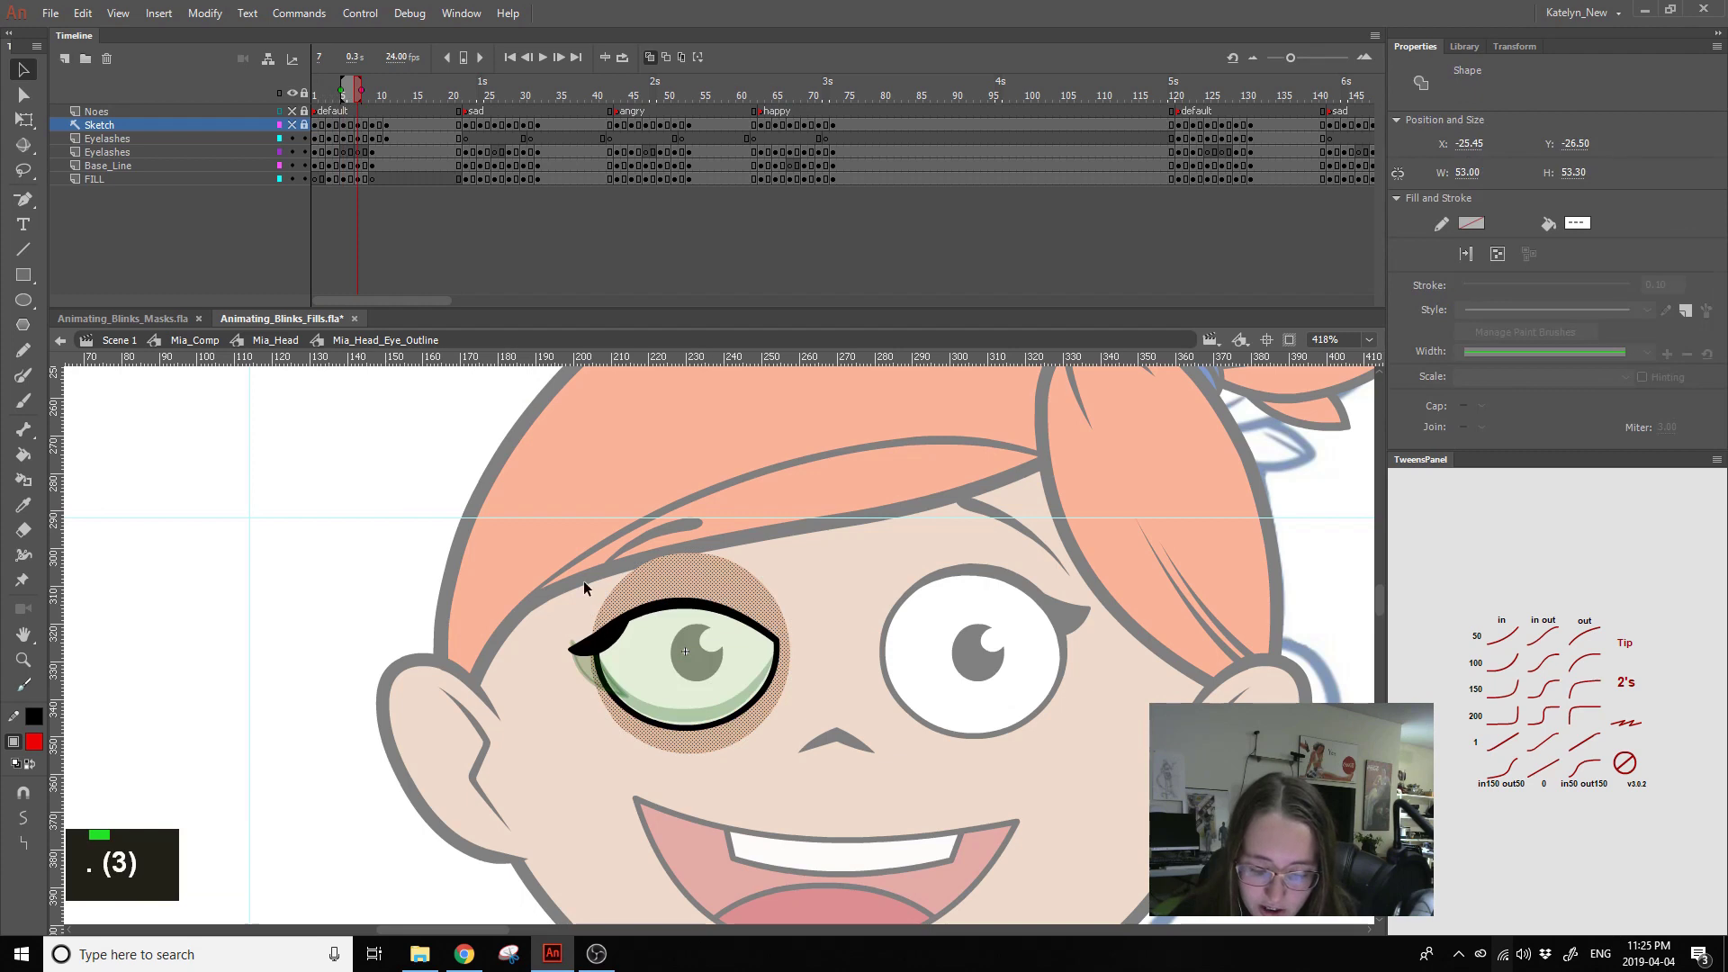
key(,)
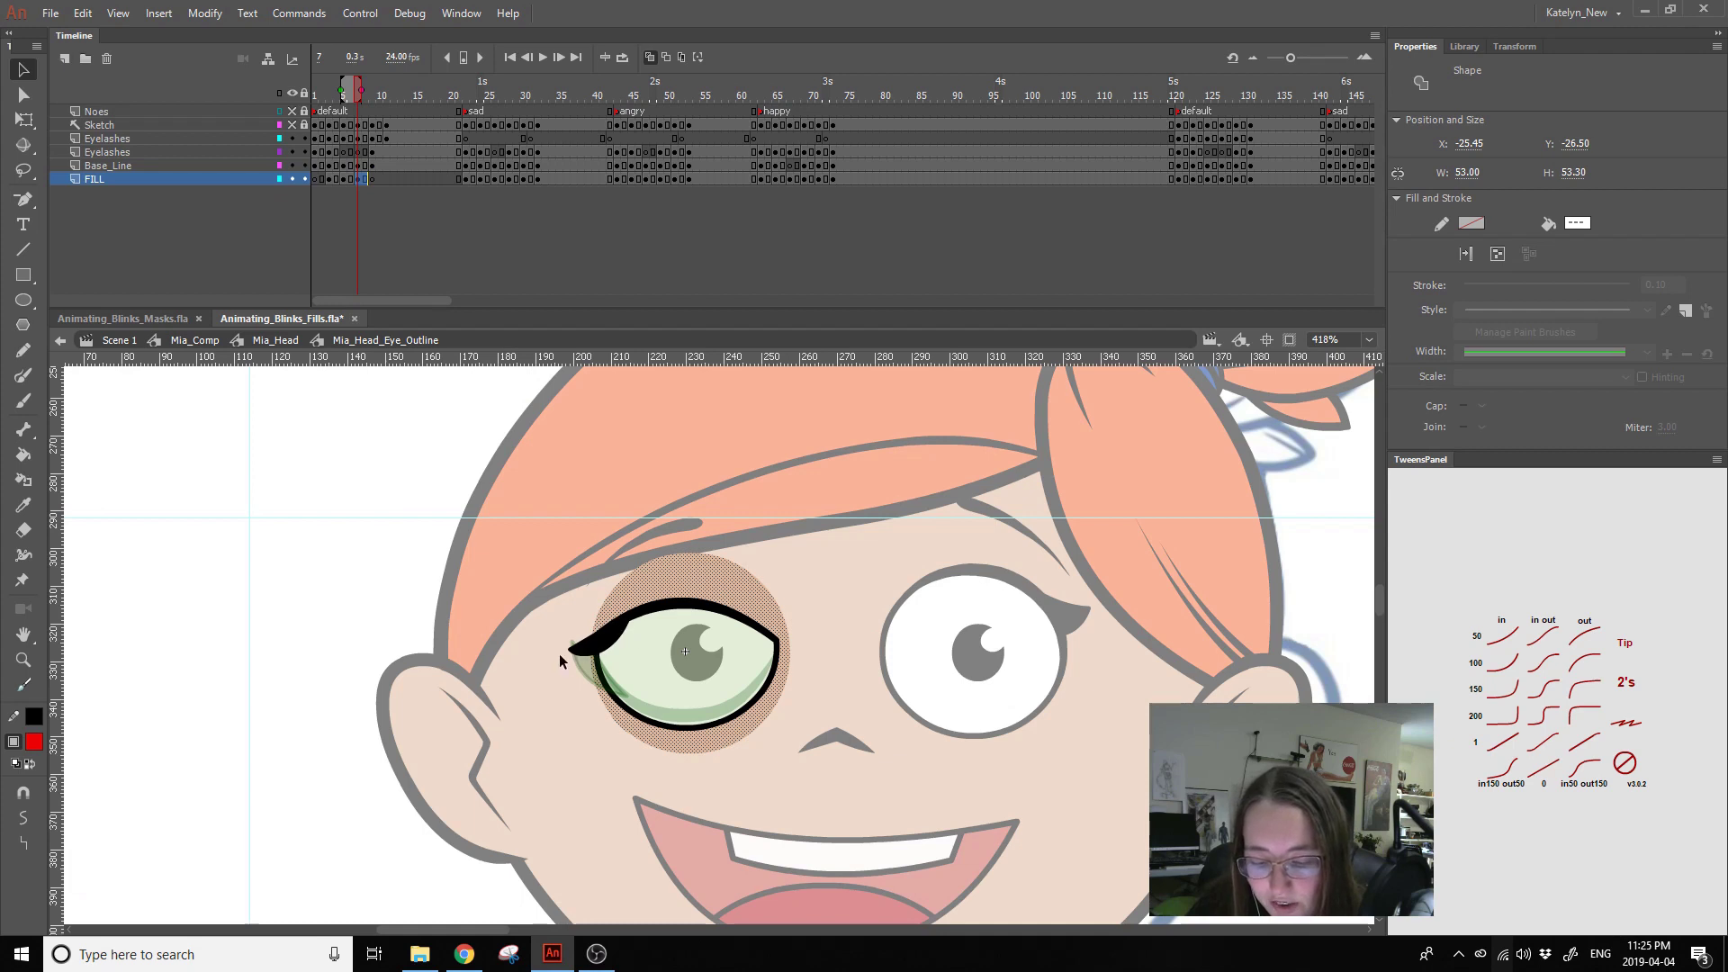
click(582, 651)
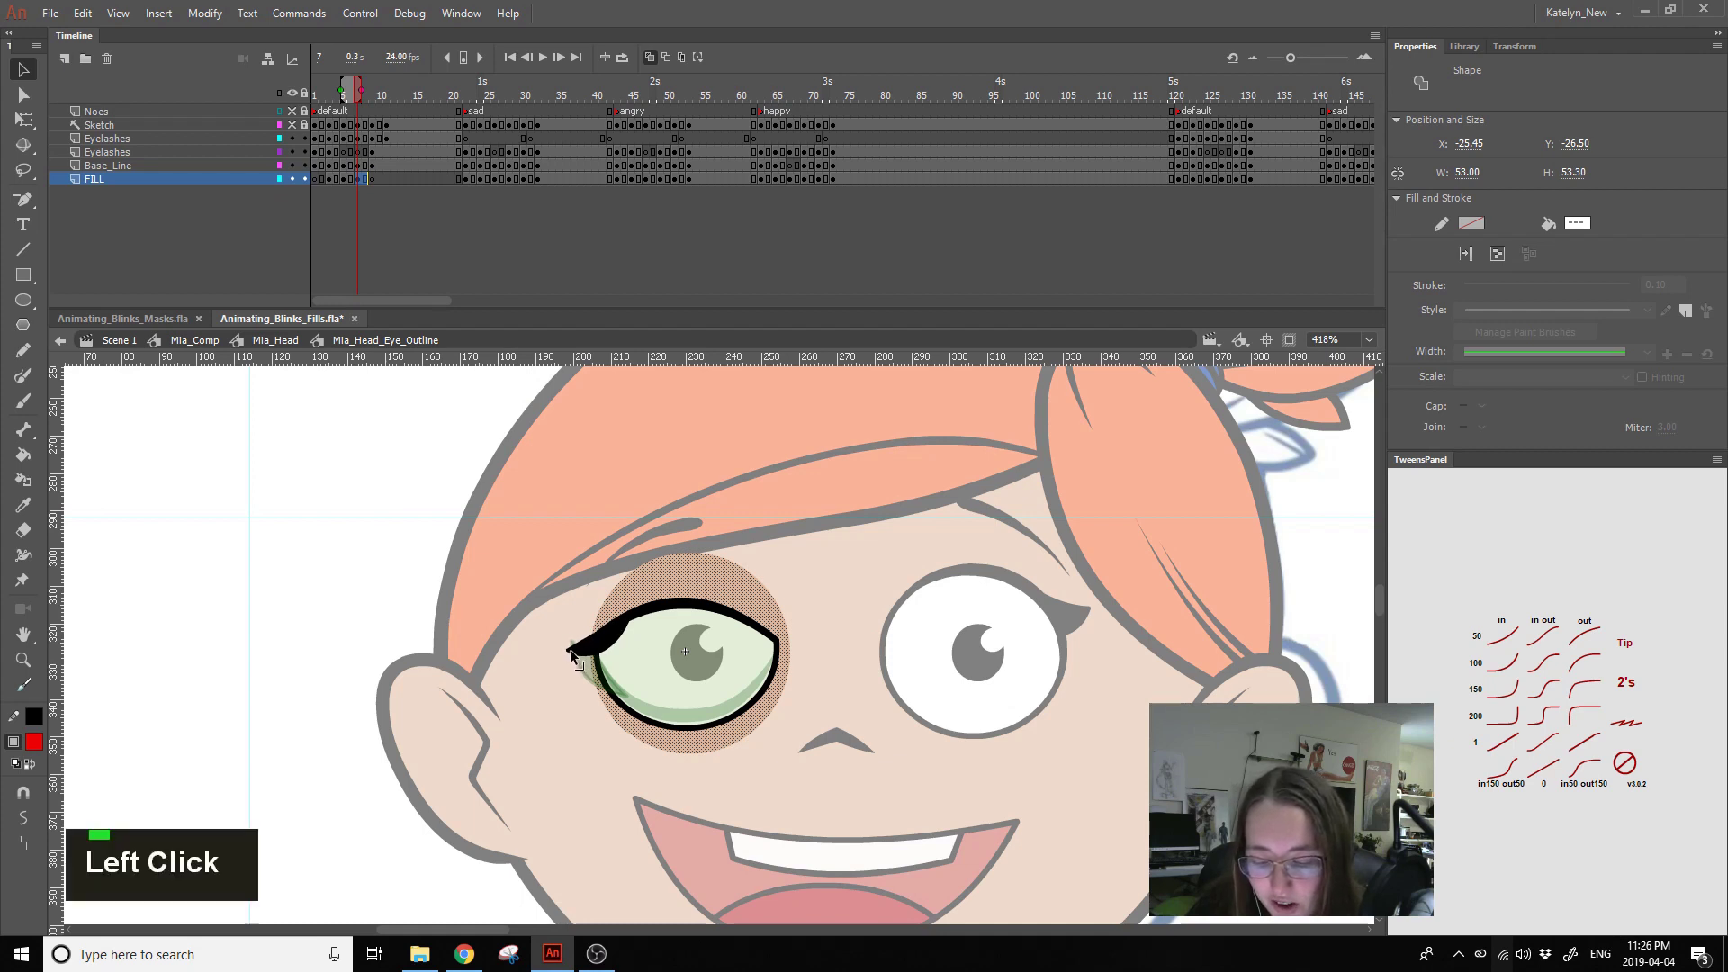
click(590, 655)
key(.)
key(.)
key(,)
click(577, 612)
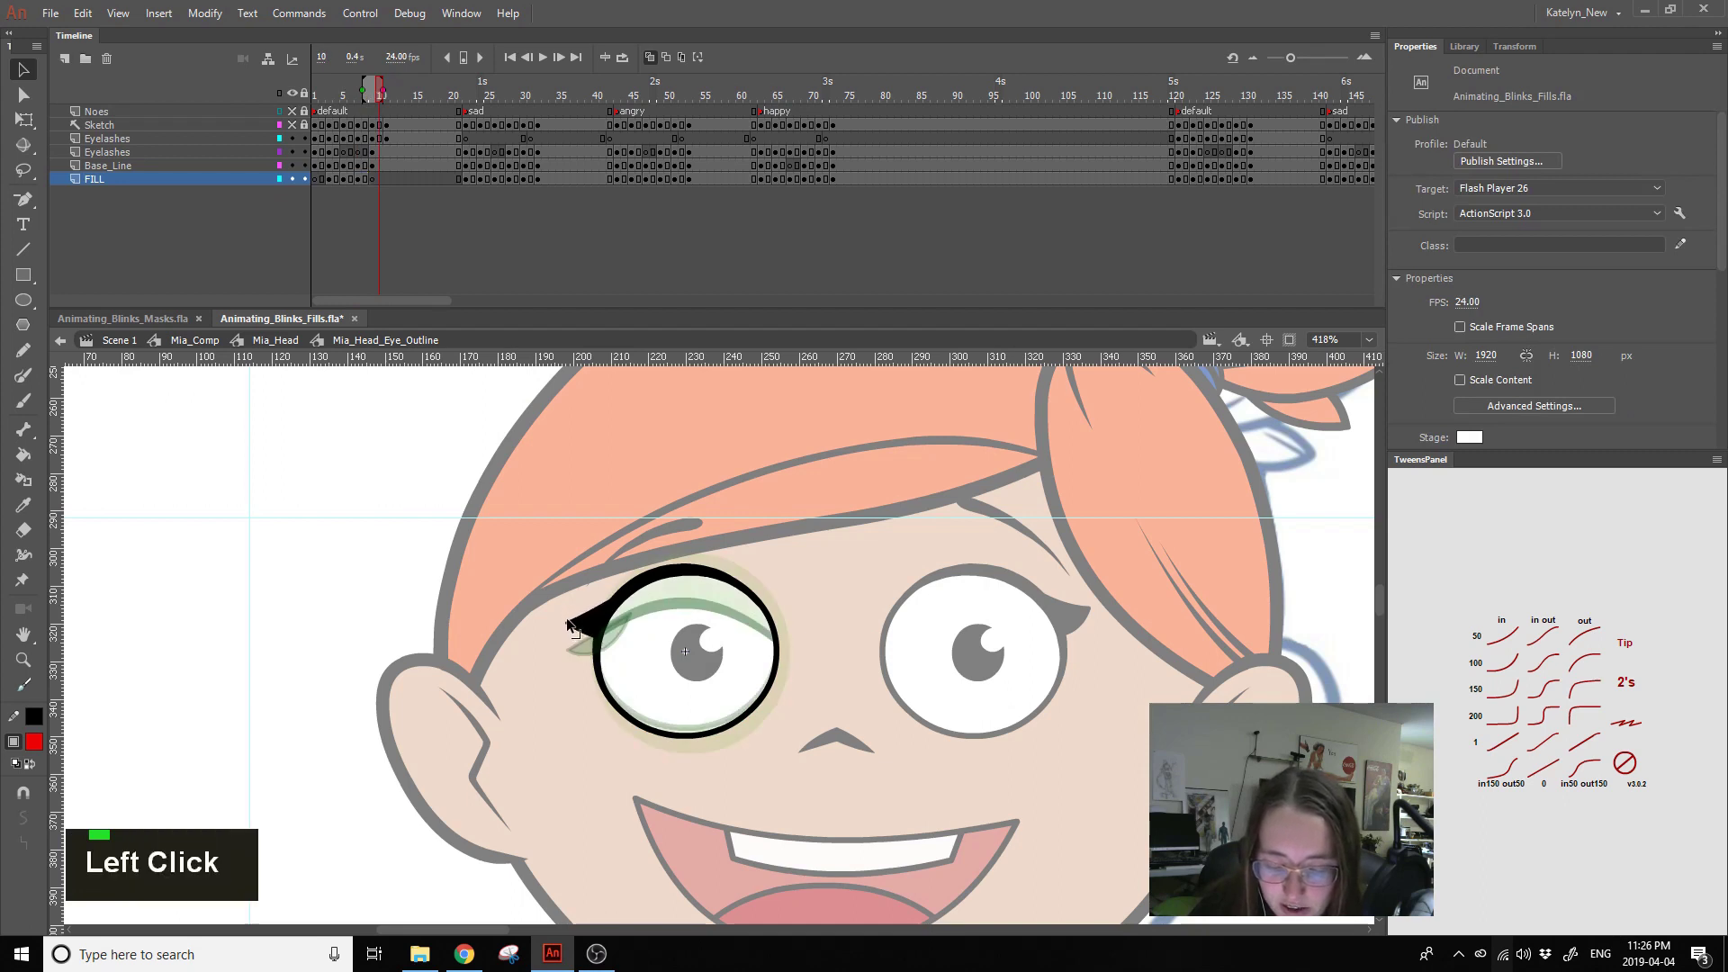
key(.)
key(.)
key(.)
key(,)
key(,)
key(,)
click(575, 622)
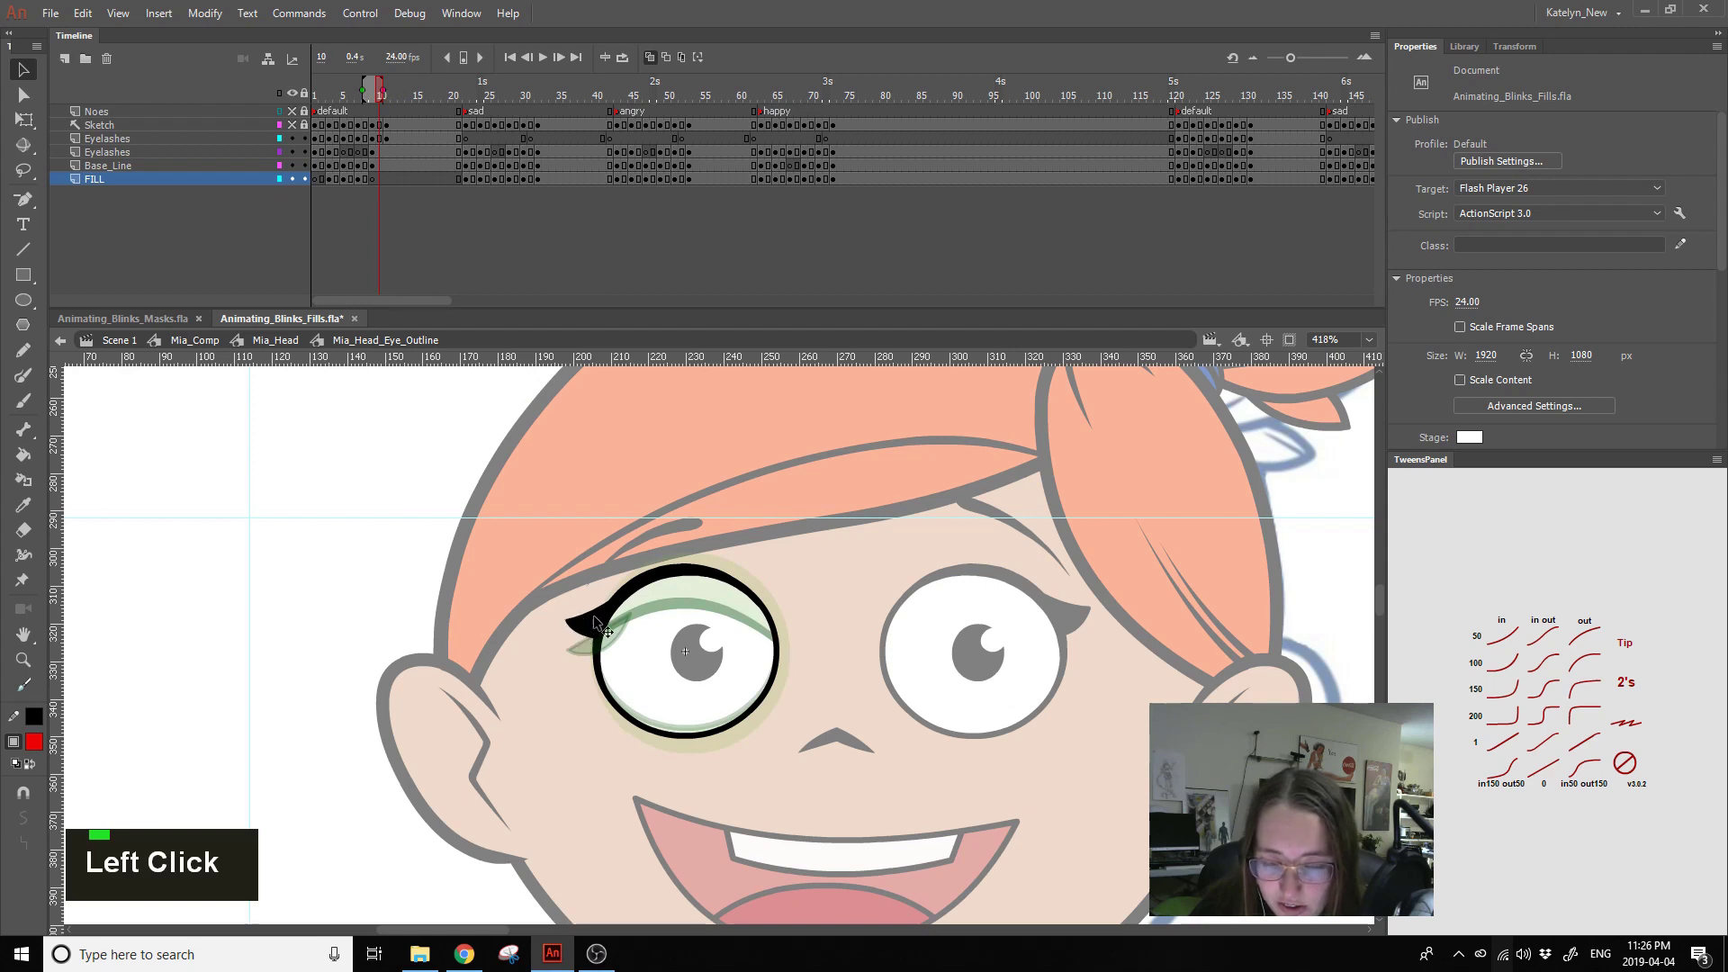
key(.)
- Play the symbol timeline through the default, sad and angry eye shapes
click(656, 61)
key(Return)
key(Return)
click(343, 93)
key(Return)
key(Return)
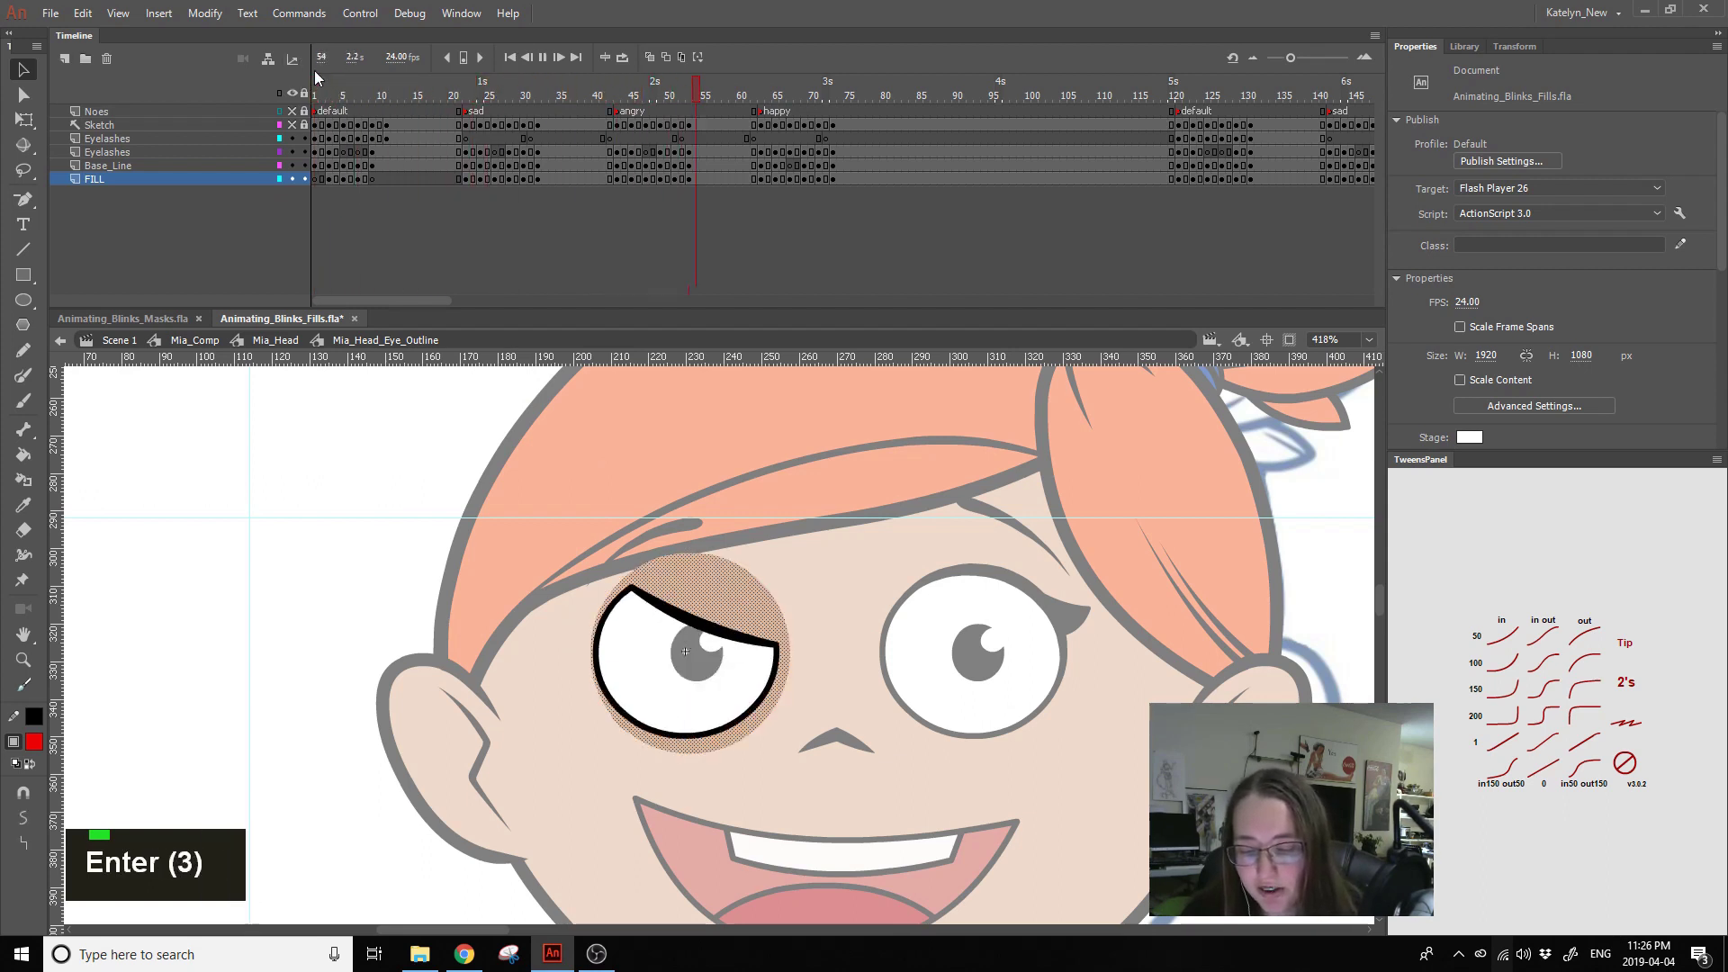
key(Return)
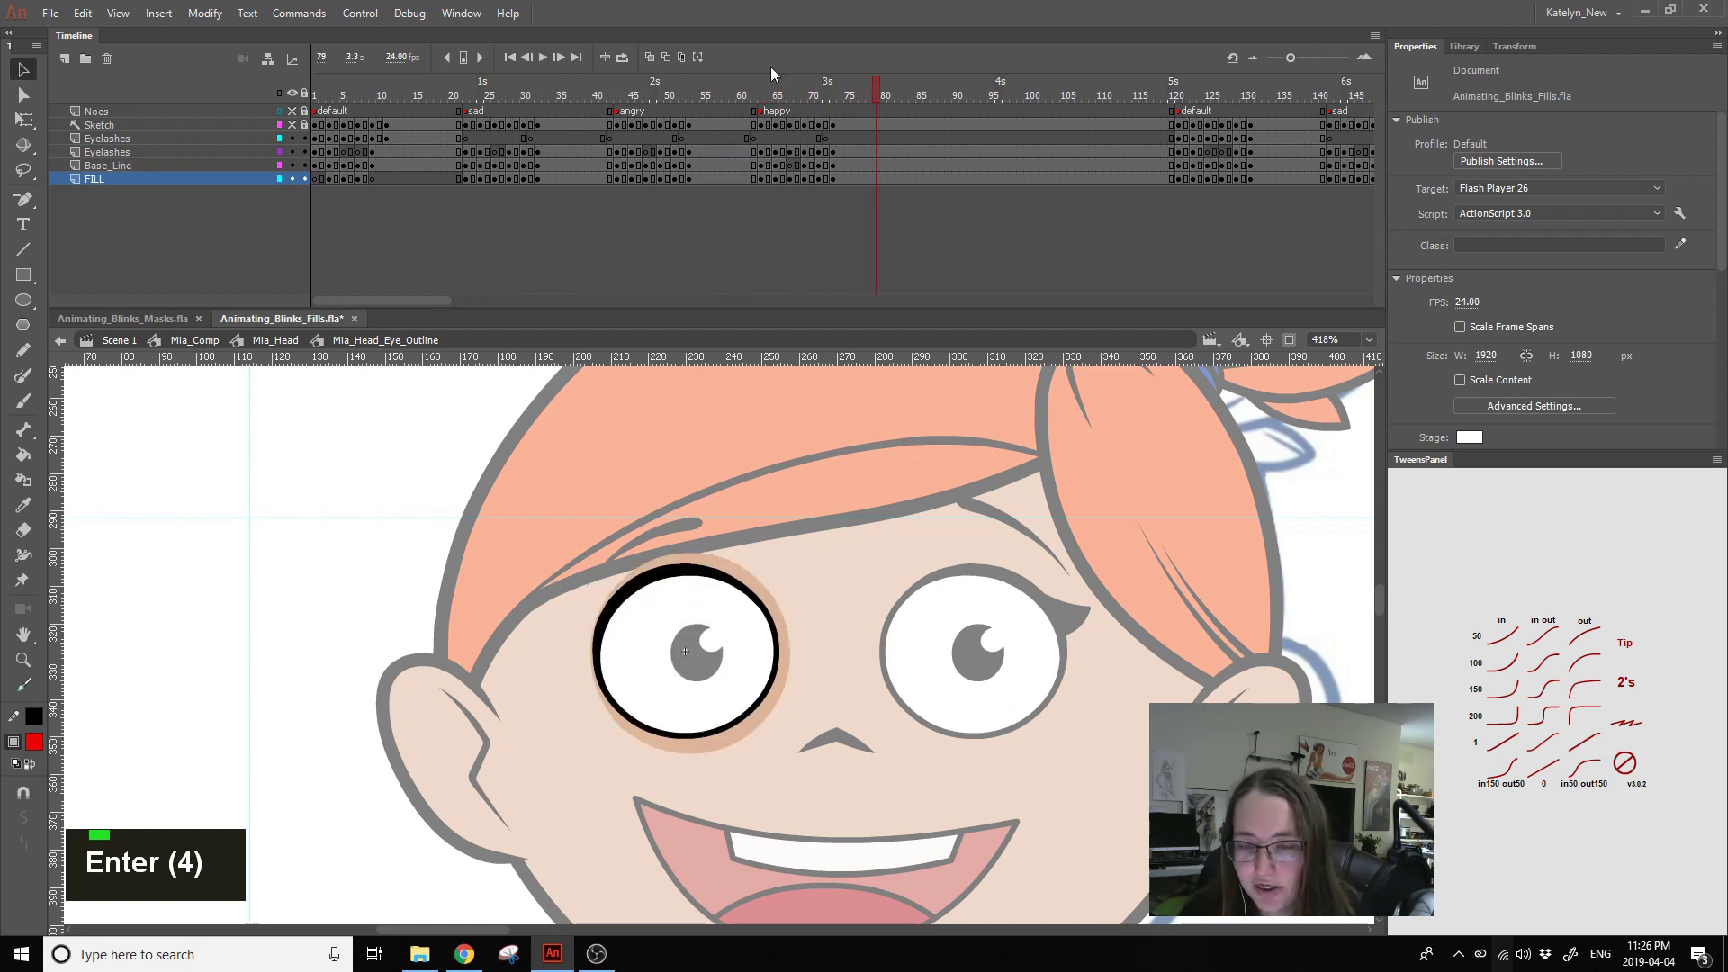
- Save, exit to Mia_Head and select the Eye_Outline_Left instance with looping set to Play Once
click(771, 95)
click(823, 157)
key(ctrl+s)
click(325, 97)
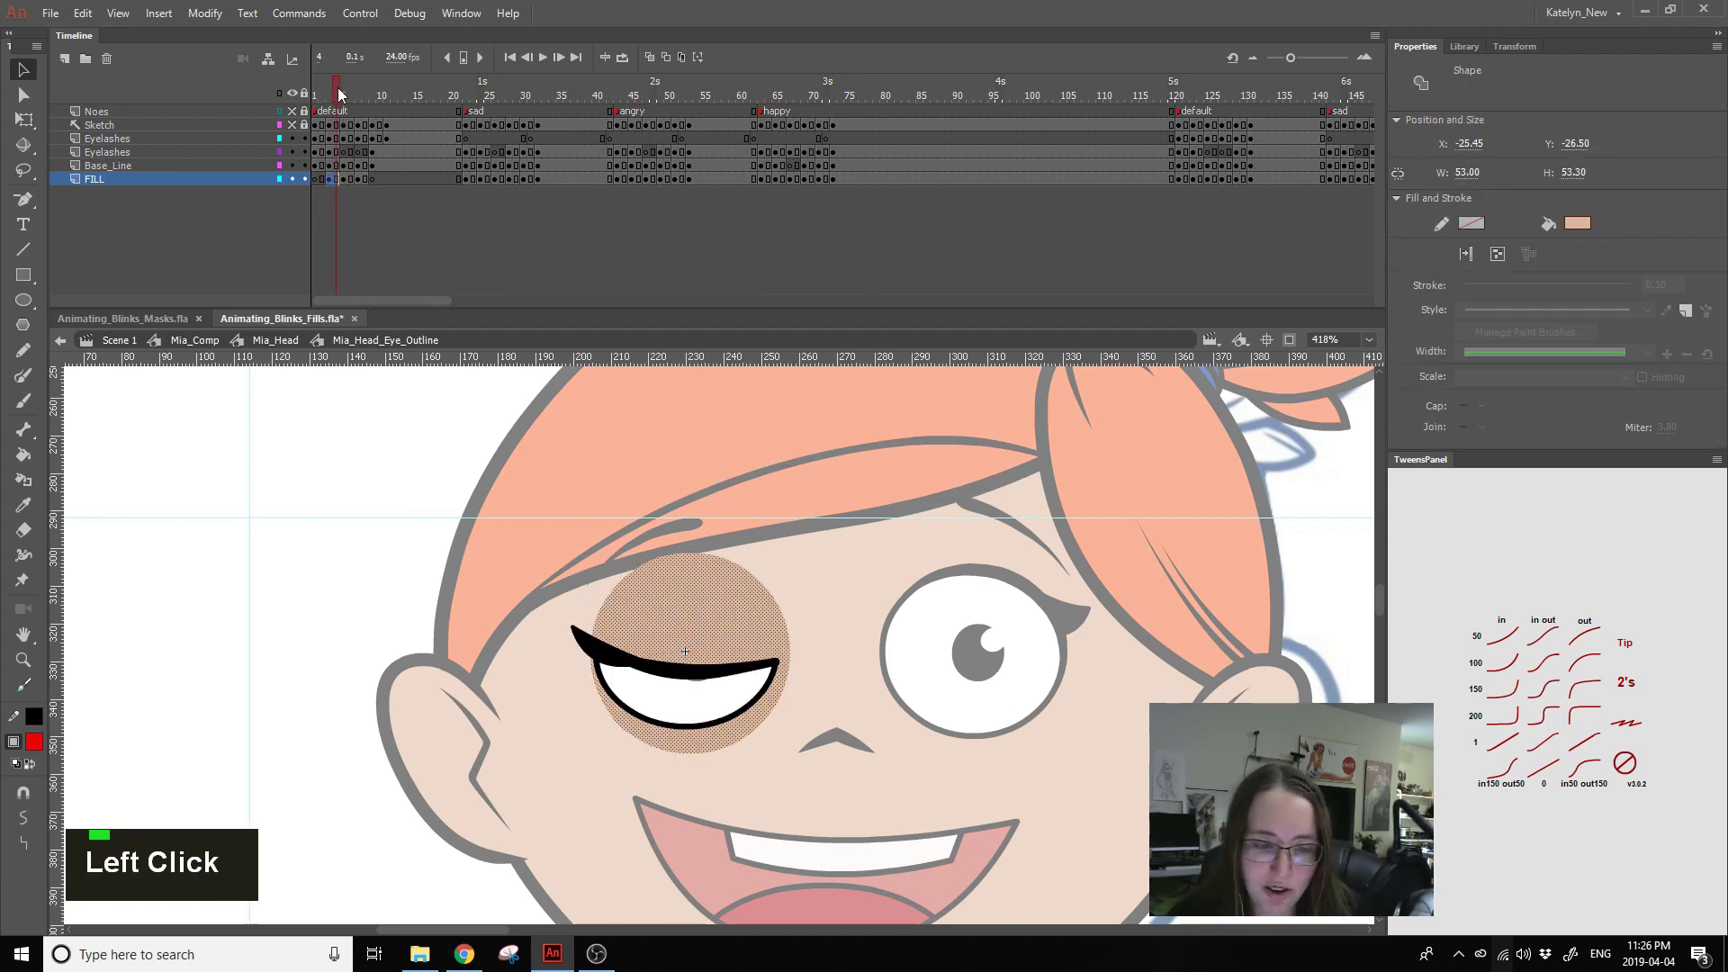
double_click(431, 443)
click(662, 681)
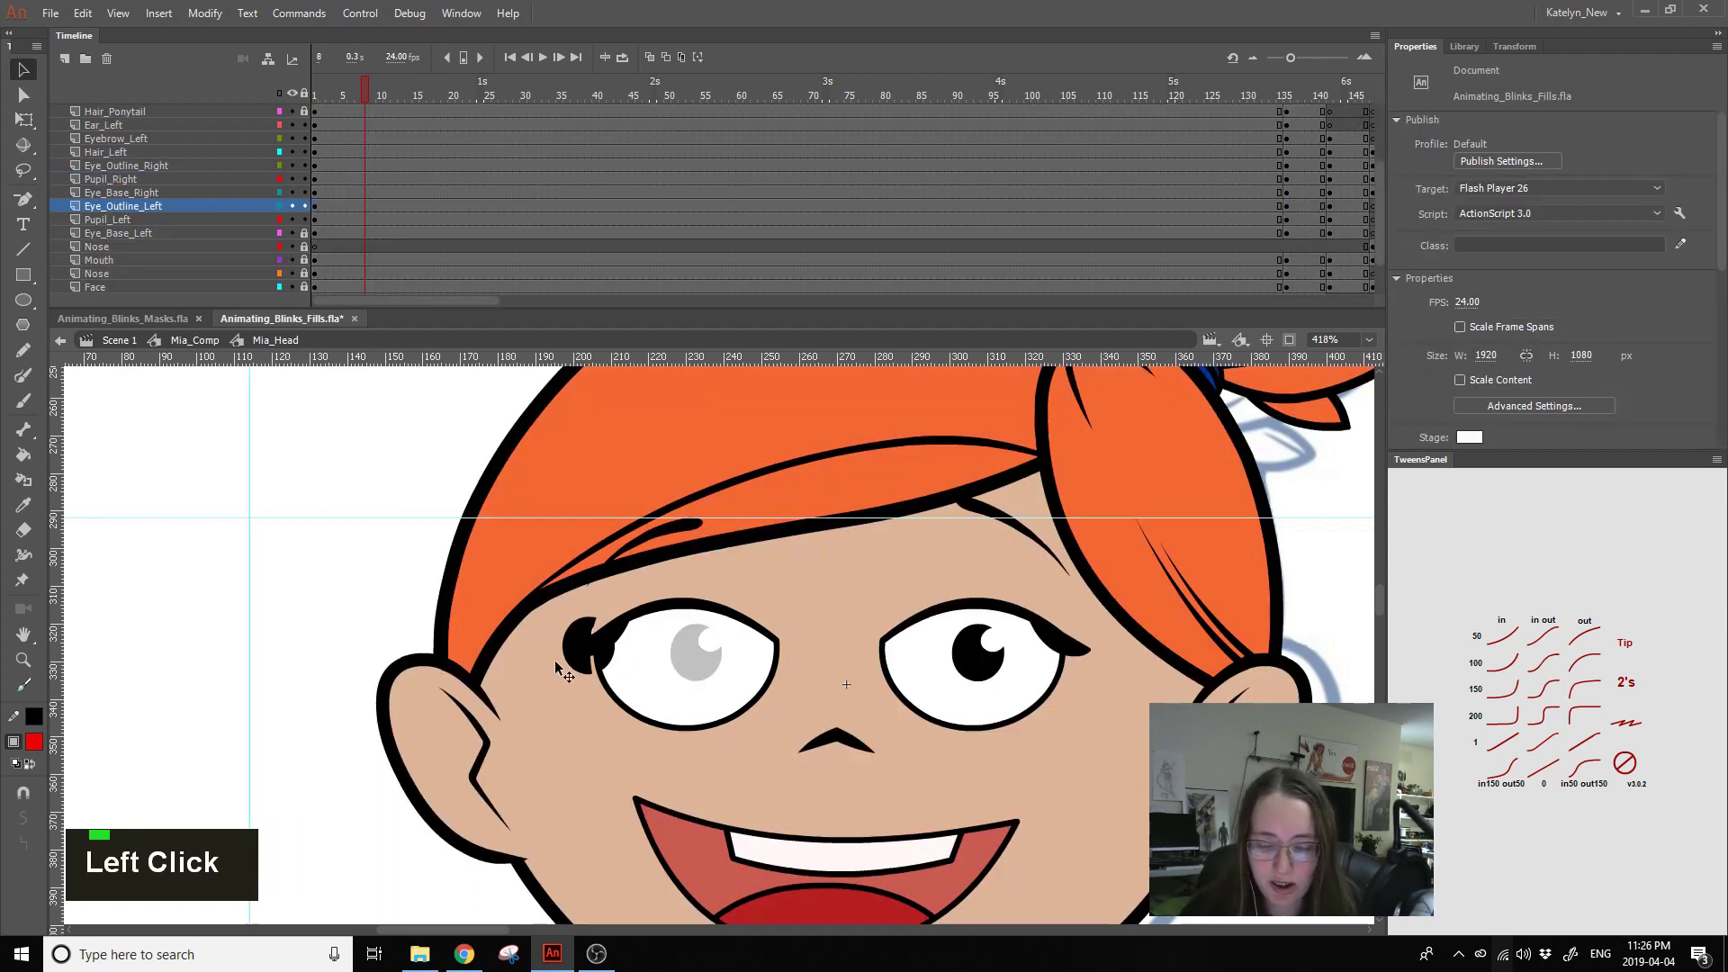
click(665, 644)
key(ctrl+z)
click(644, 667)
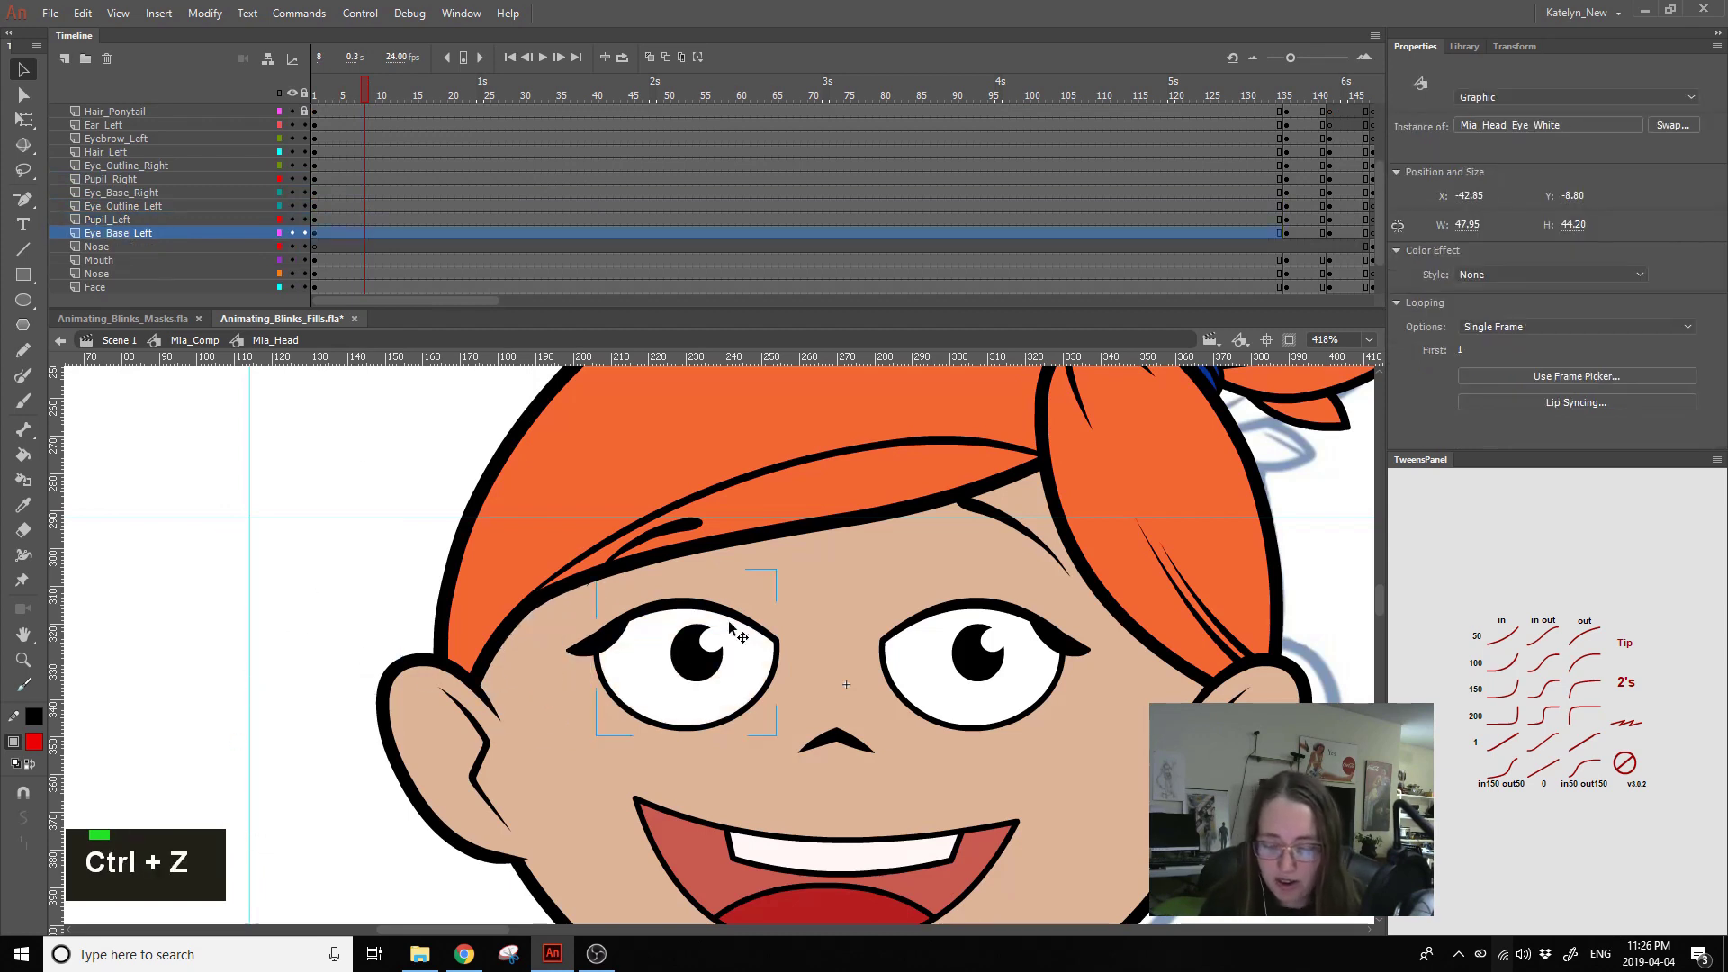
key(ctrl+z)
click(677, 600)
- Enter the left eye outline symbol, inspect a later blink frame and undo stray selections
double_click(677, 601)
click(654, 666)
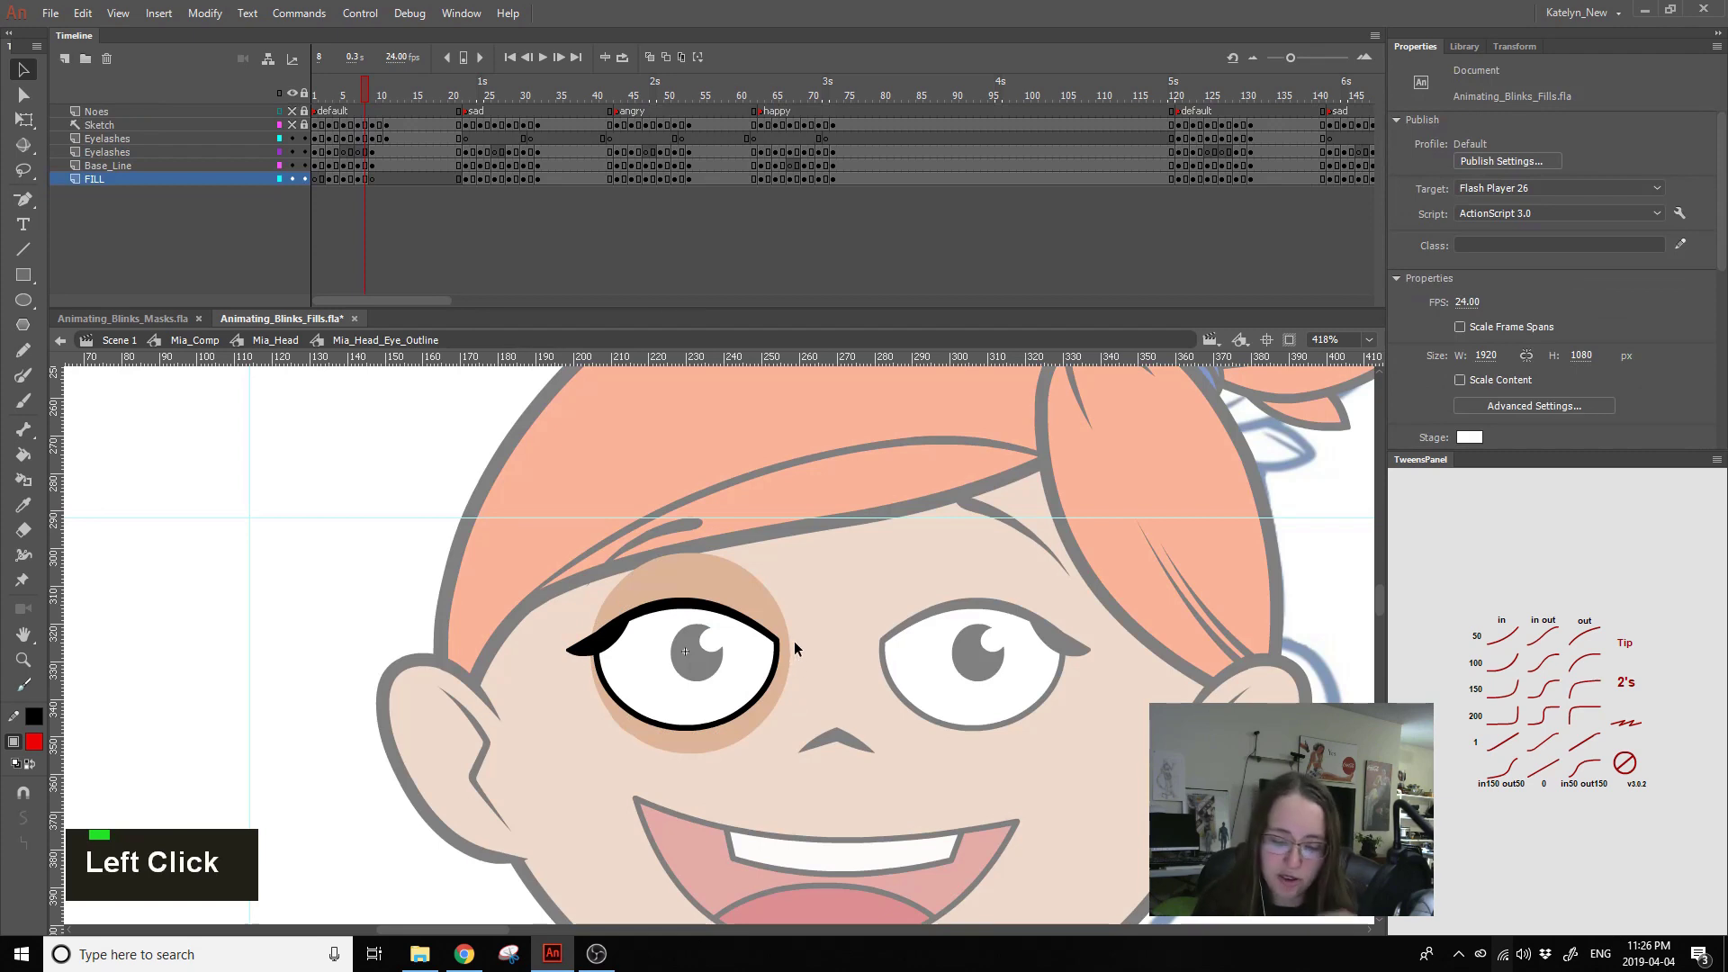
click(821, 659)
double_click(820, 659)
click(805, 670)
key(ctrl+z)
click(746, 596)
key(ctrl+z)
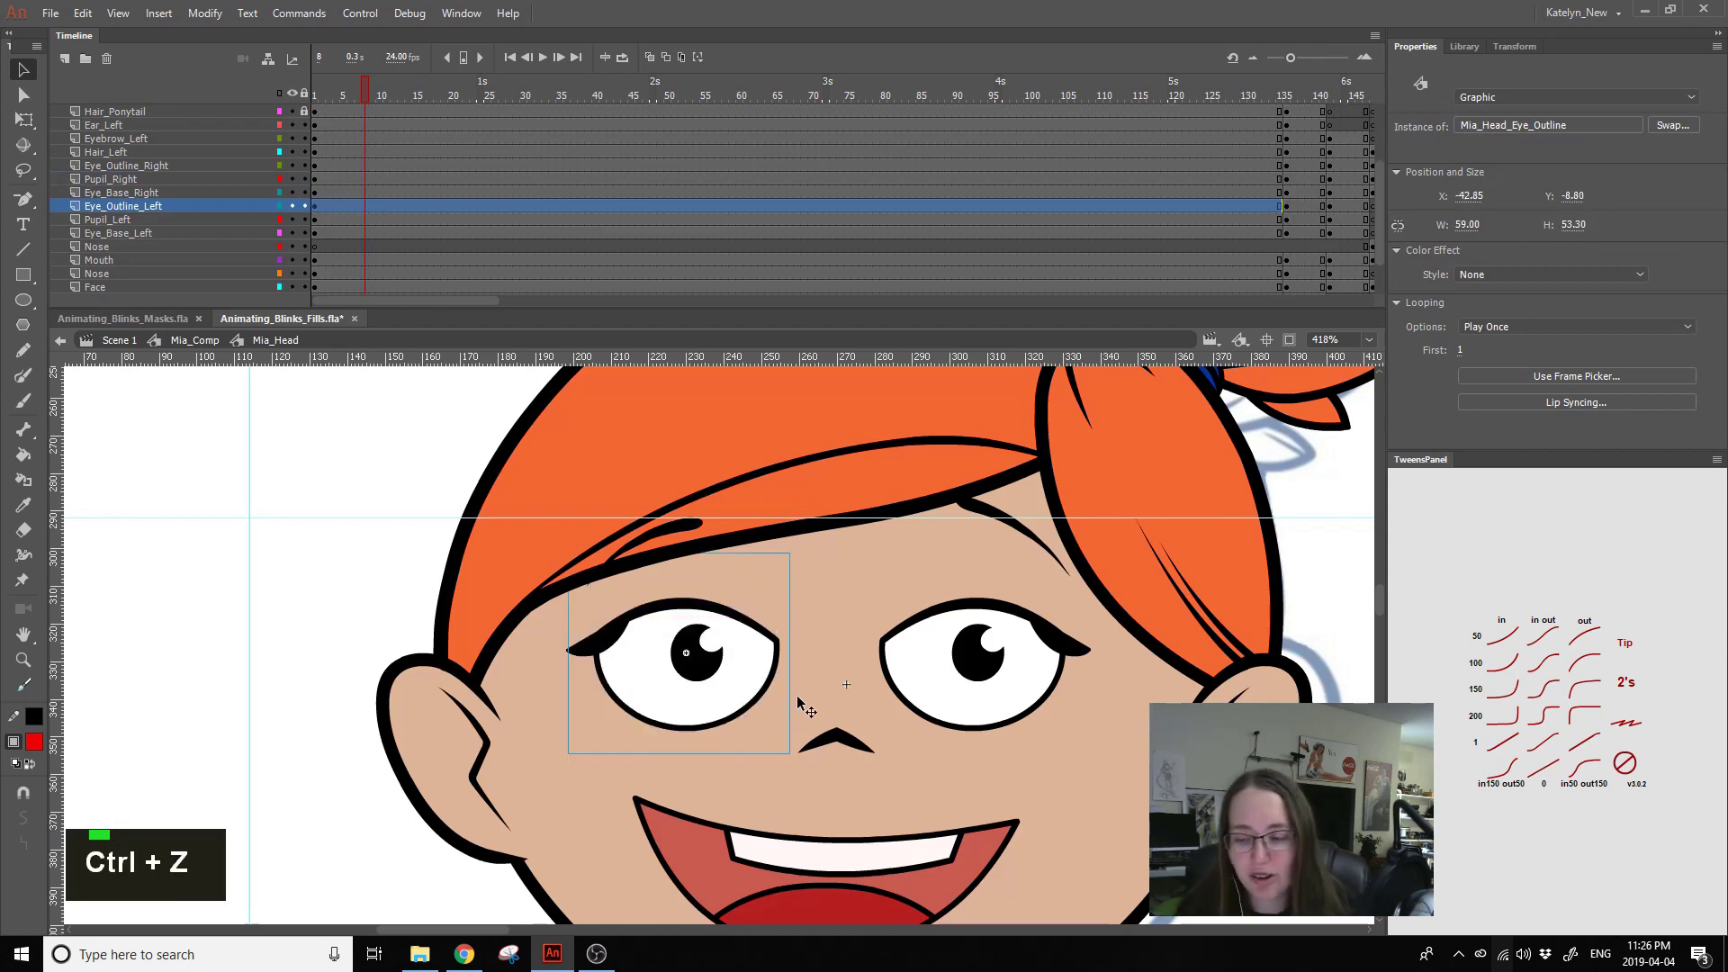
- Check the blink at frame 10 in Animating_Blinks_Masks.fla with the eye outlines shown as plain outlines
click(376, 89)
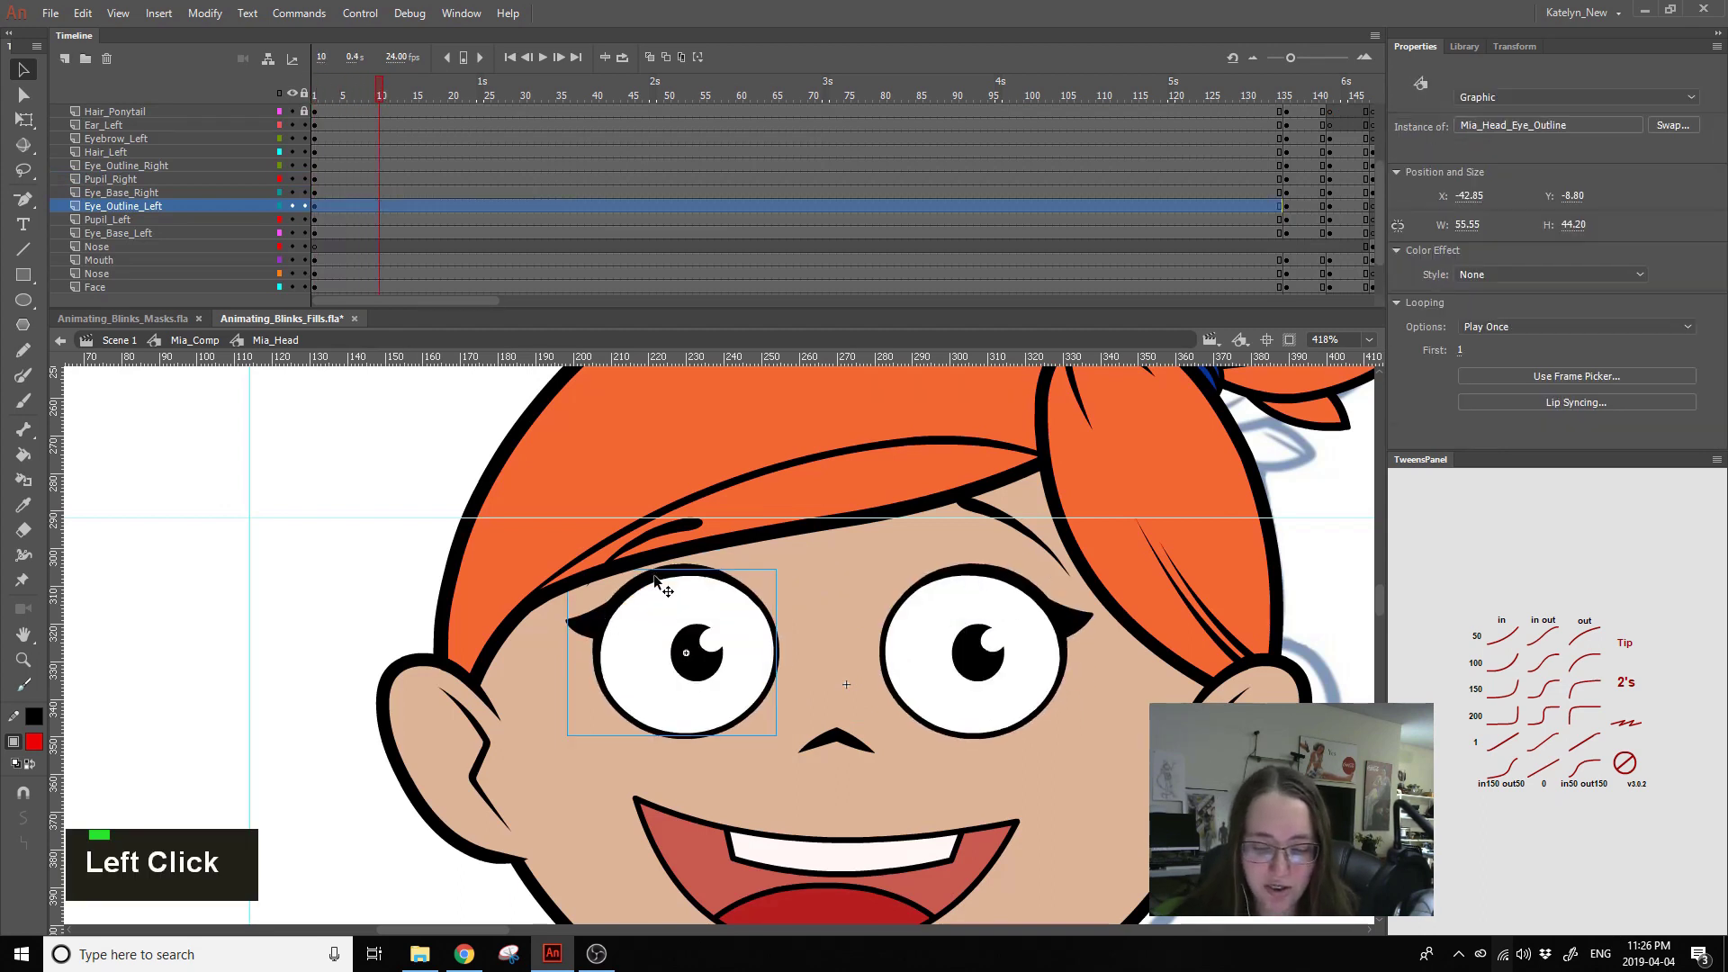
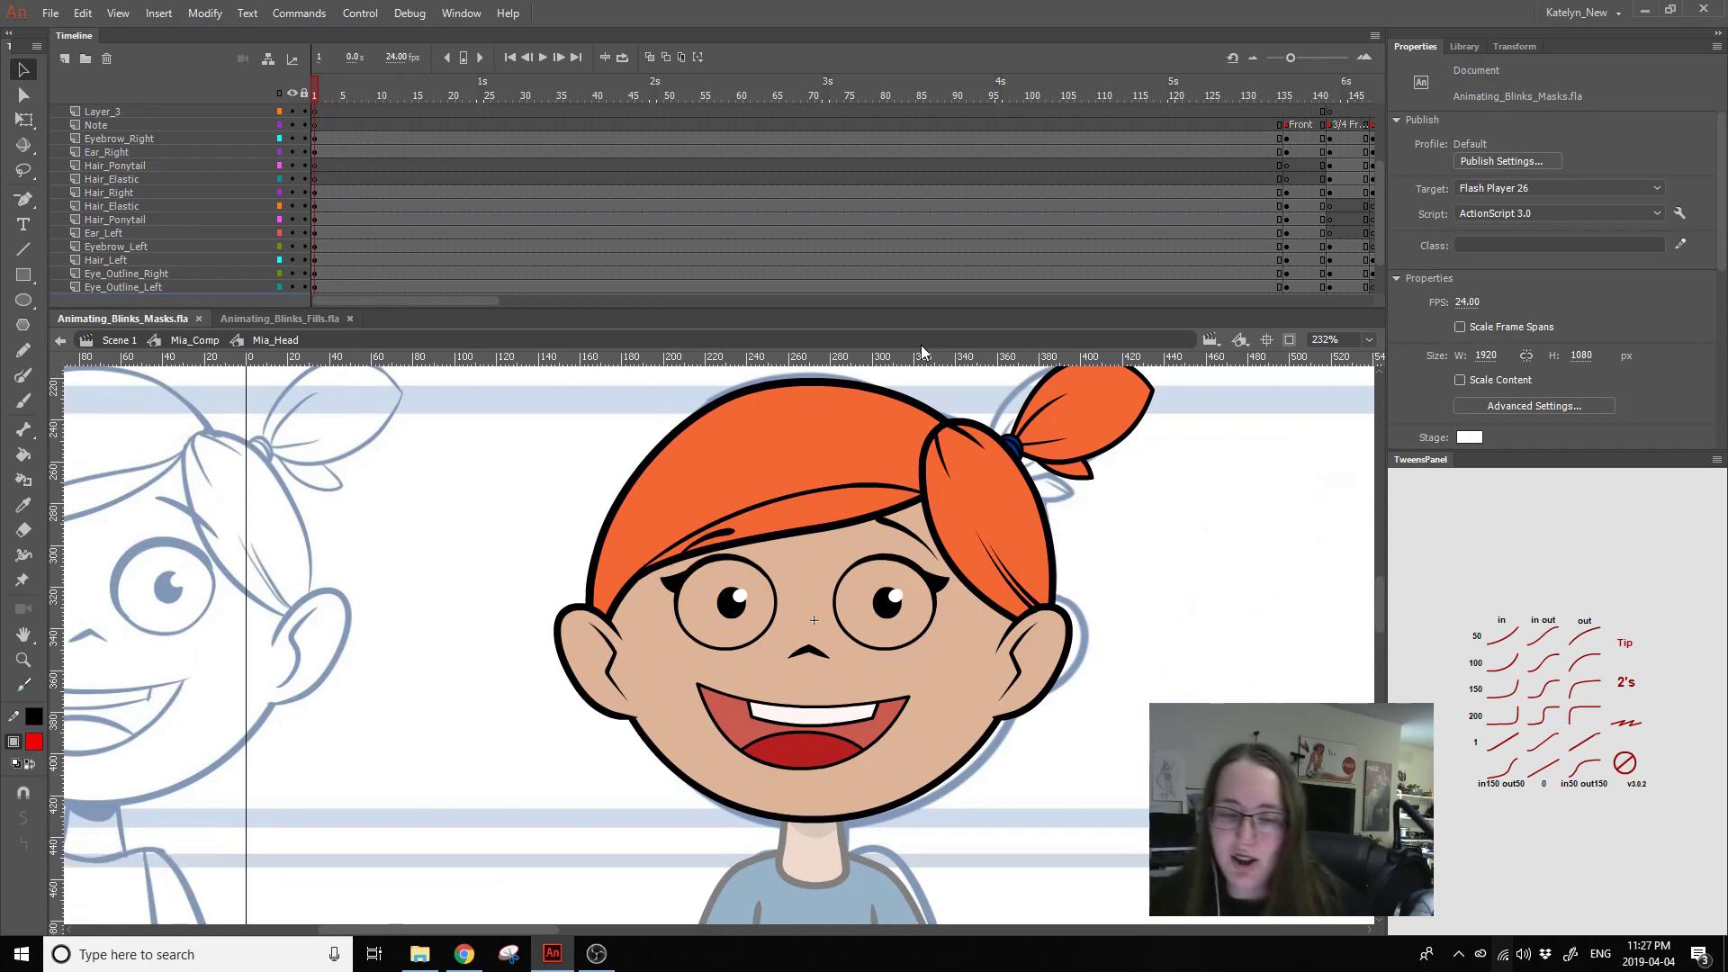
key(space)
click(1202, 497)
key(space)
click(710, 595)
click(710, 562)
key(ctrl+z)
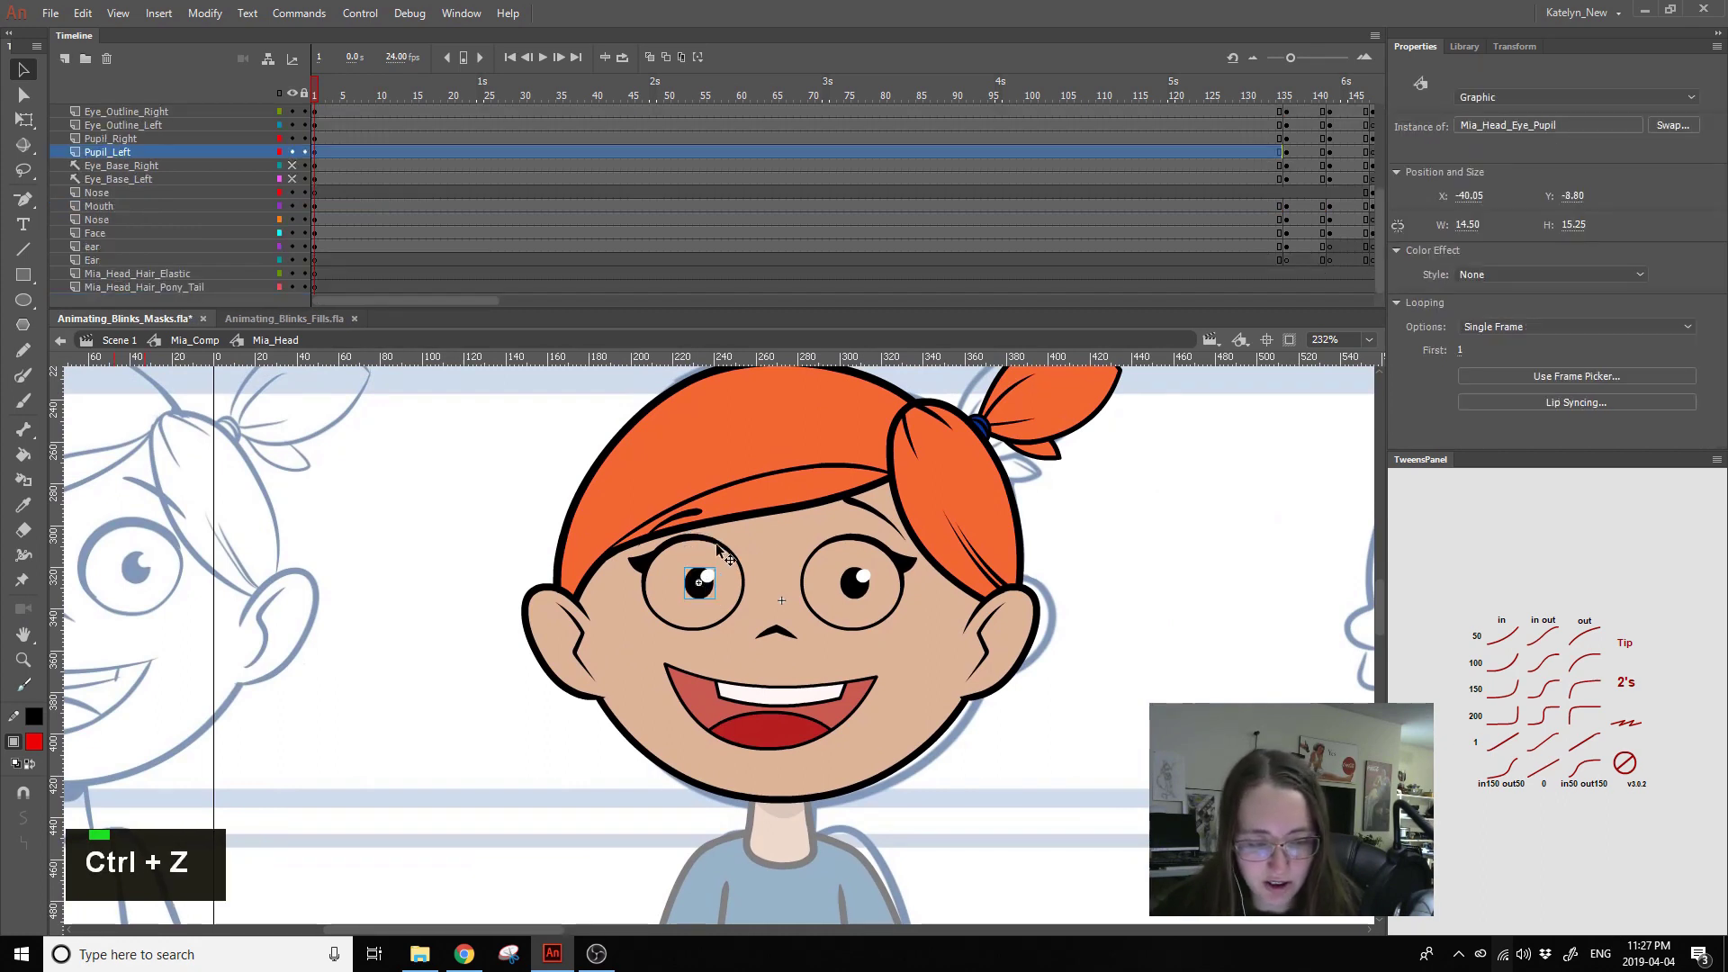
click(284, 123)
click(729, 618)
key(ctrl+z)
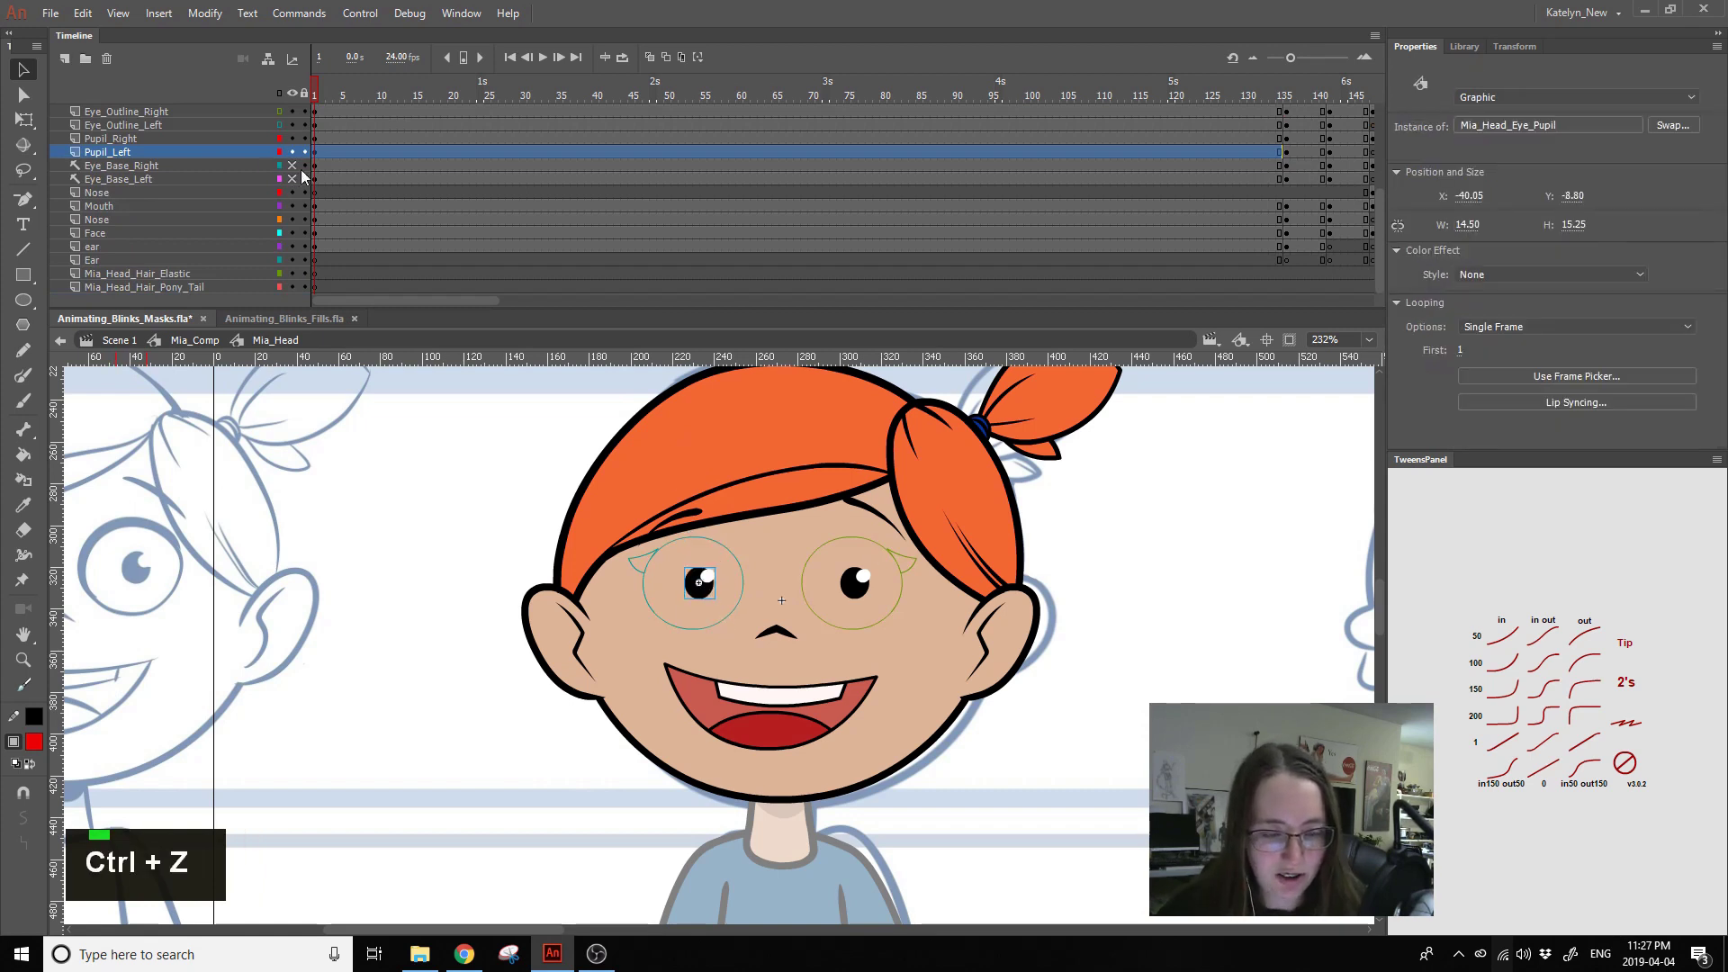
- Reorder the eye base layers, enter Mia_Head_Eye_Outline and add an Eye_White_Mask layer with a white circle, then save
click(149, 174)
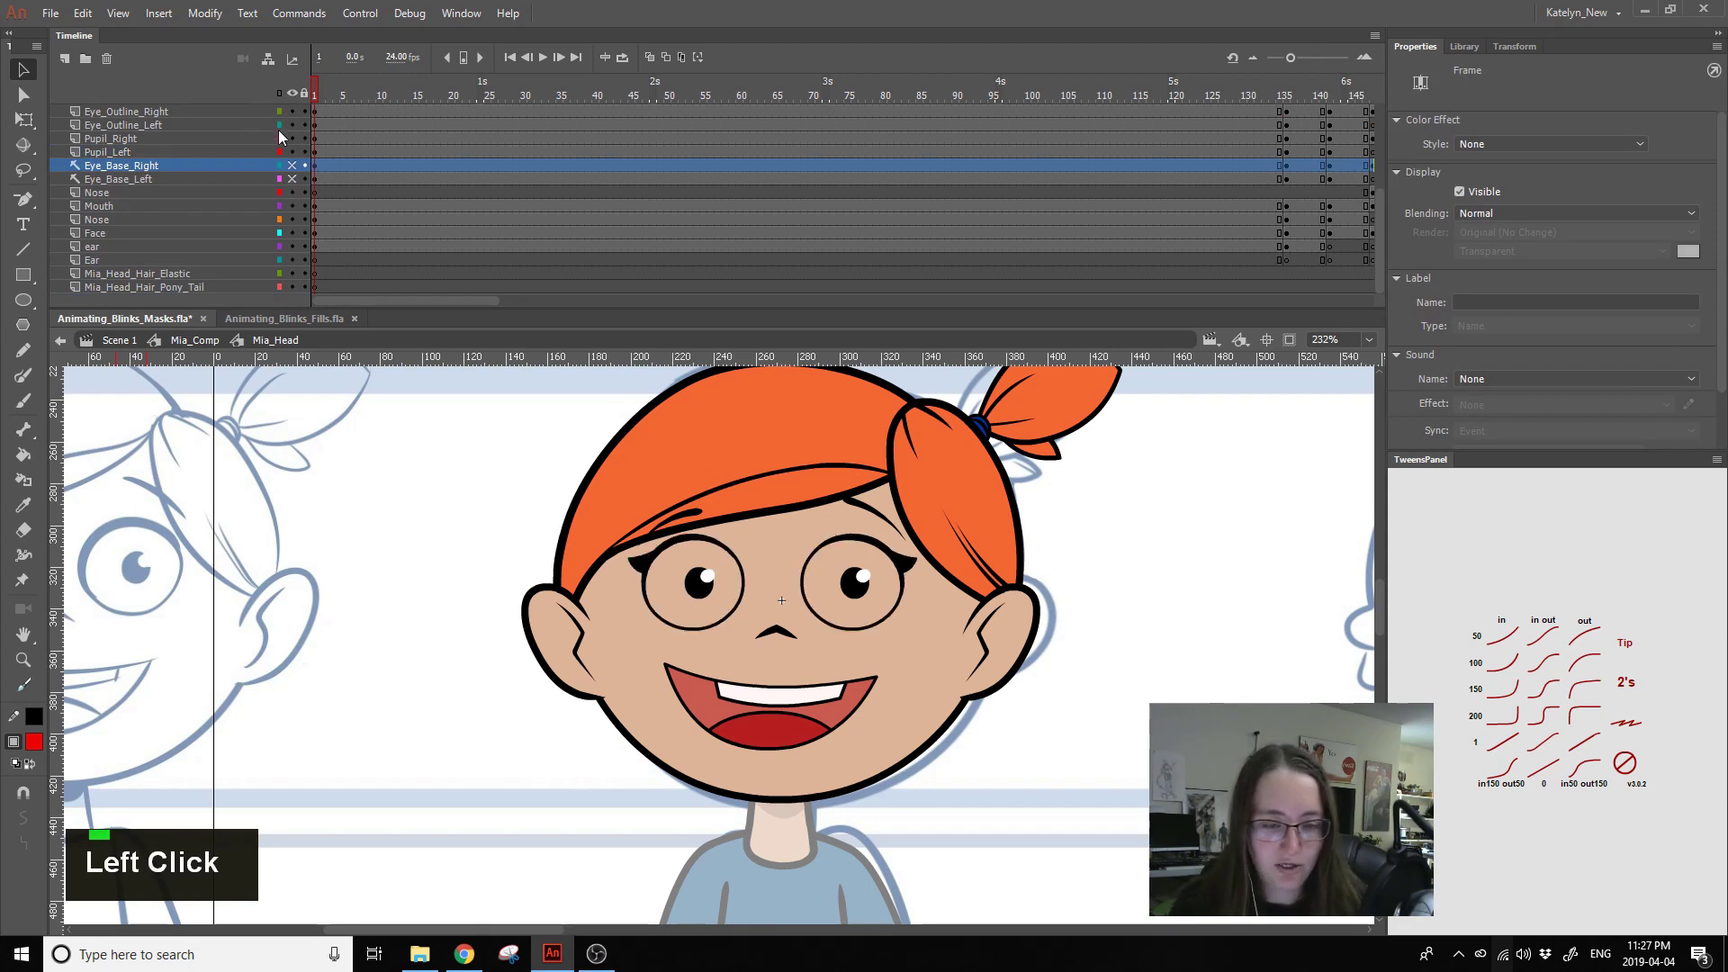
click(165, 192)
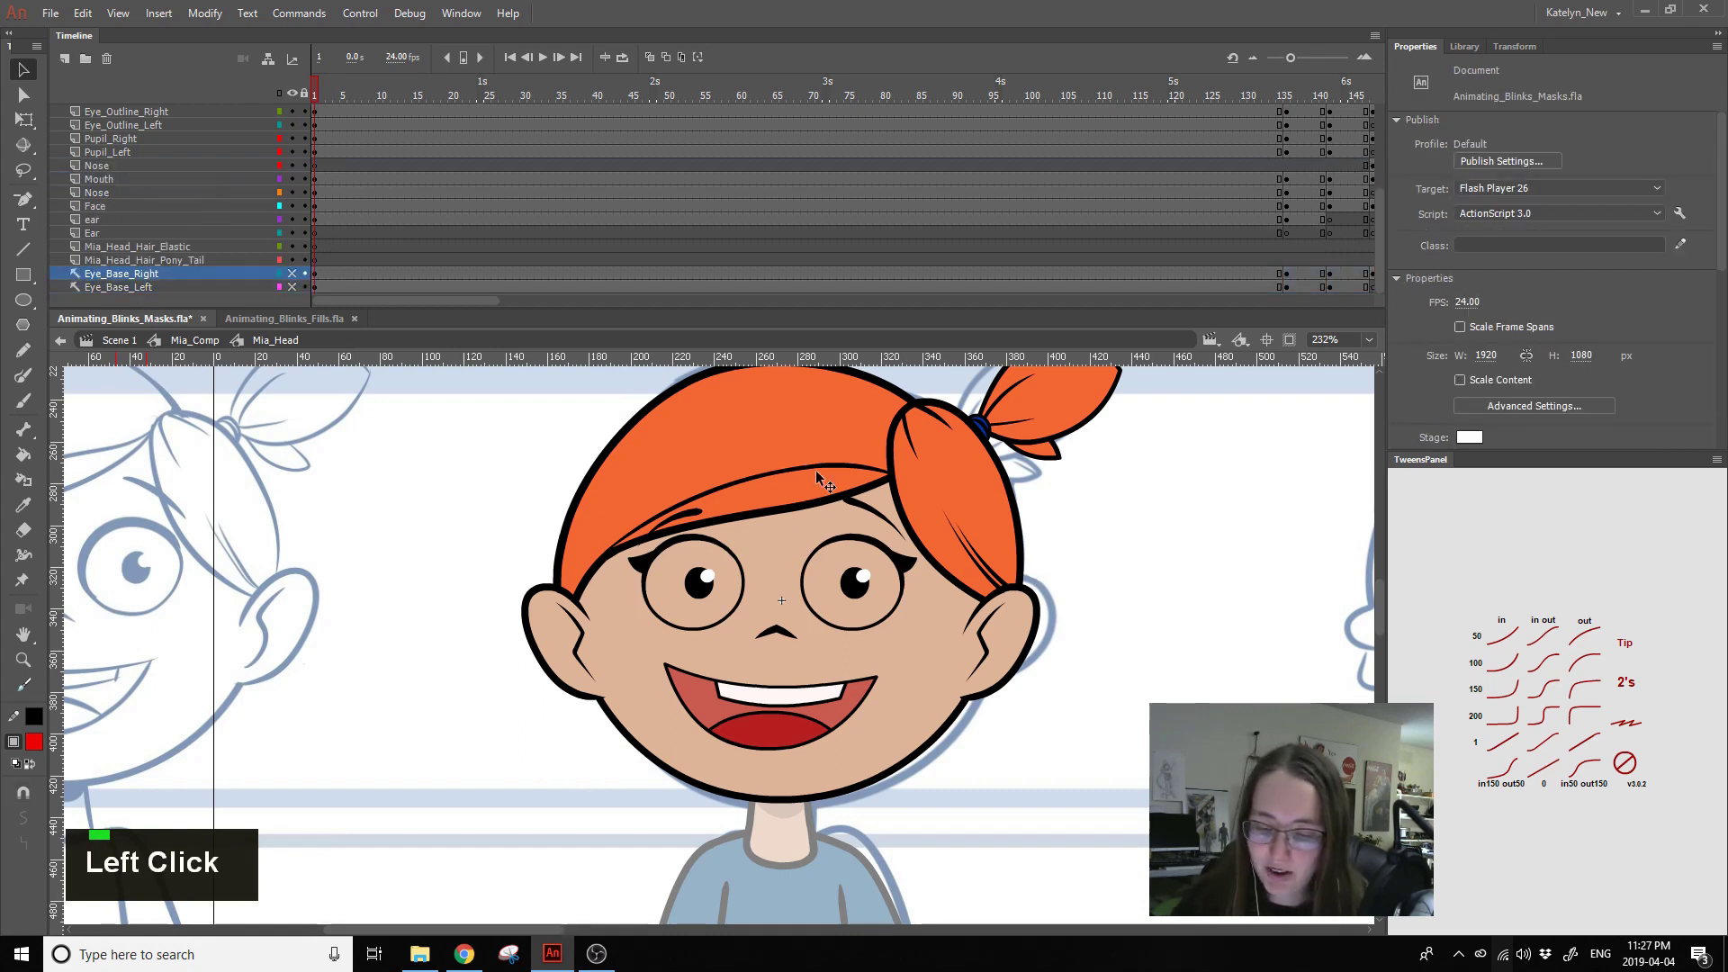
double_click(646, 566)
click(466, 723)
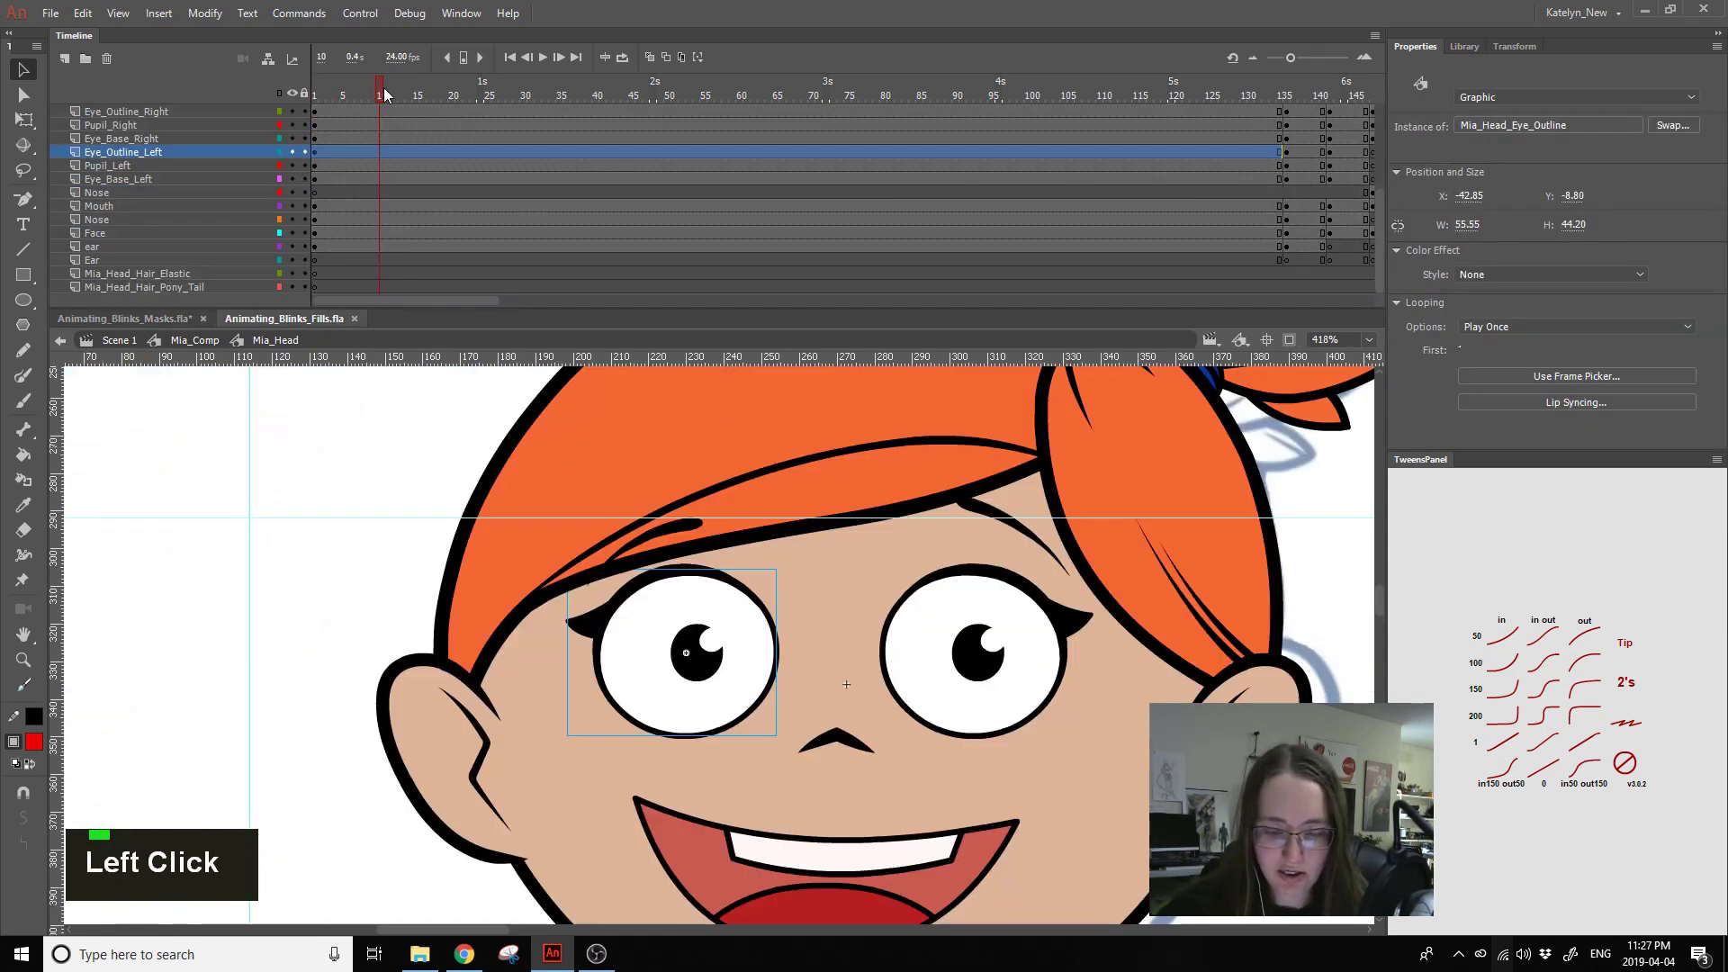
double_click(614, 603)
click(388, 102)
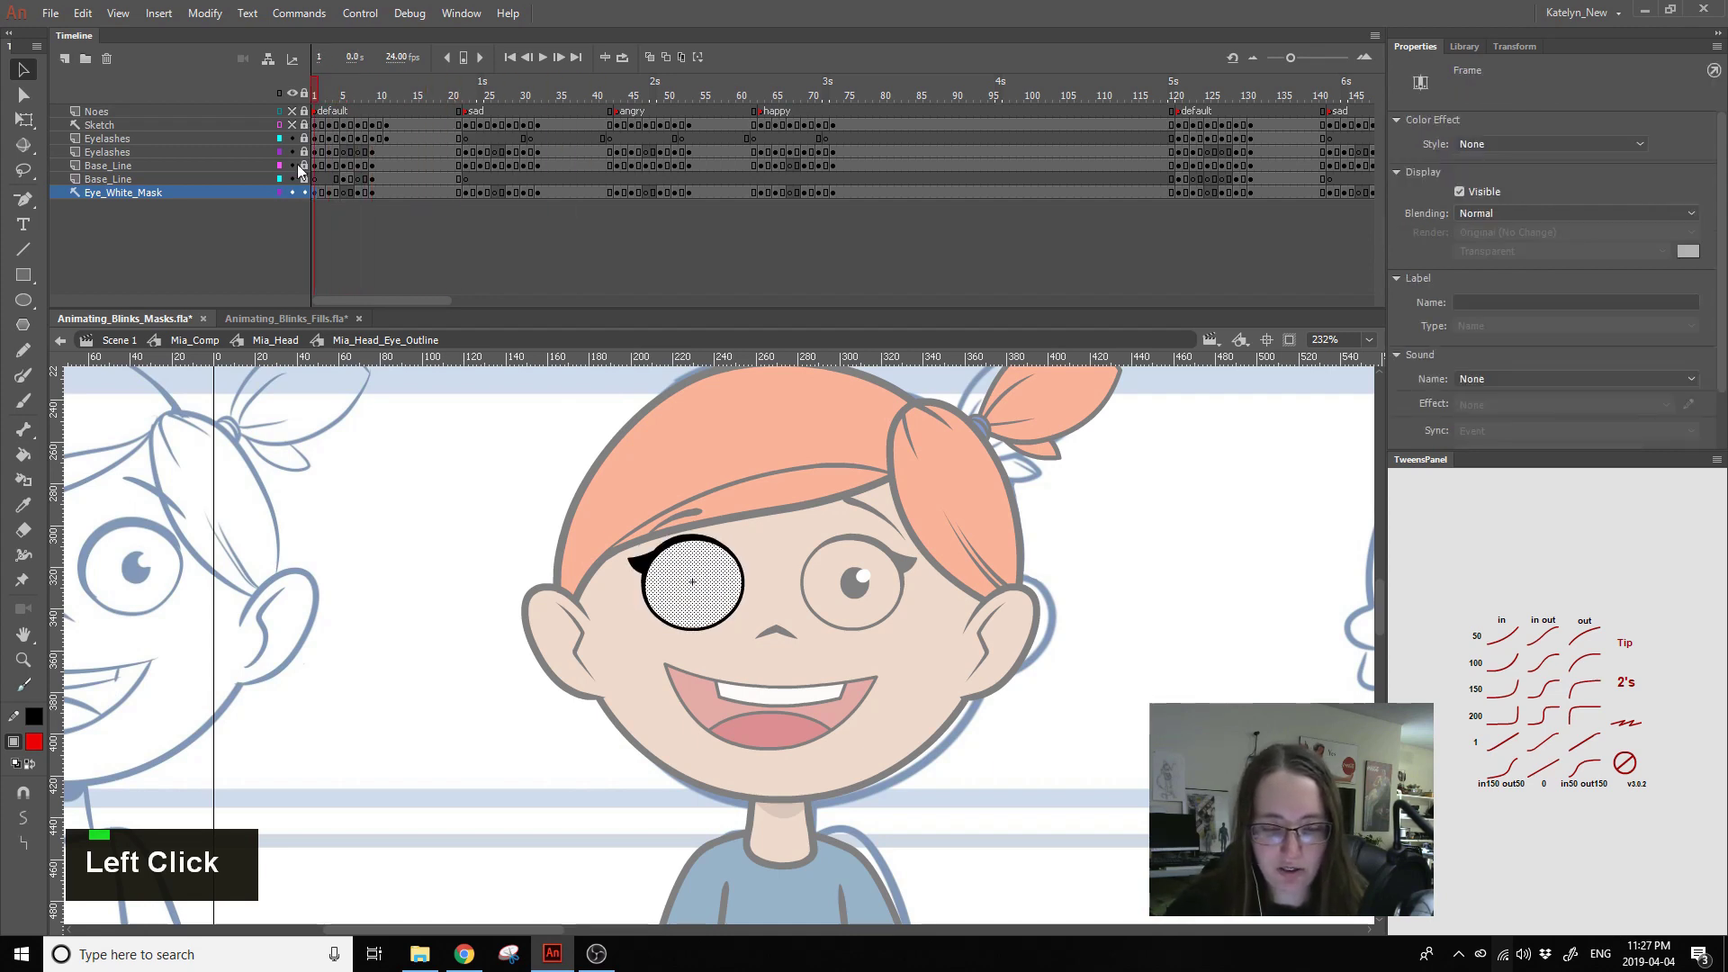
click(297, 196)
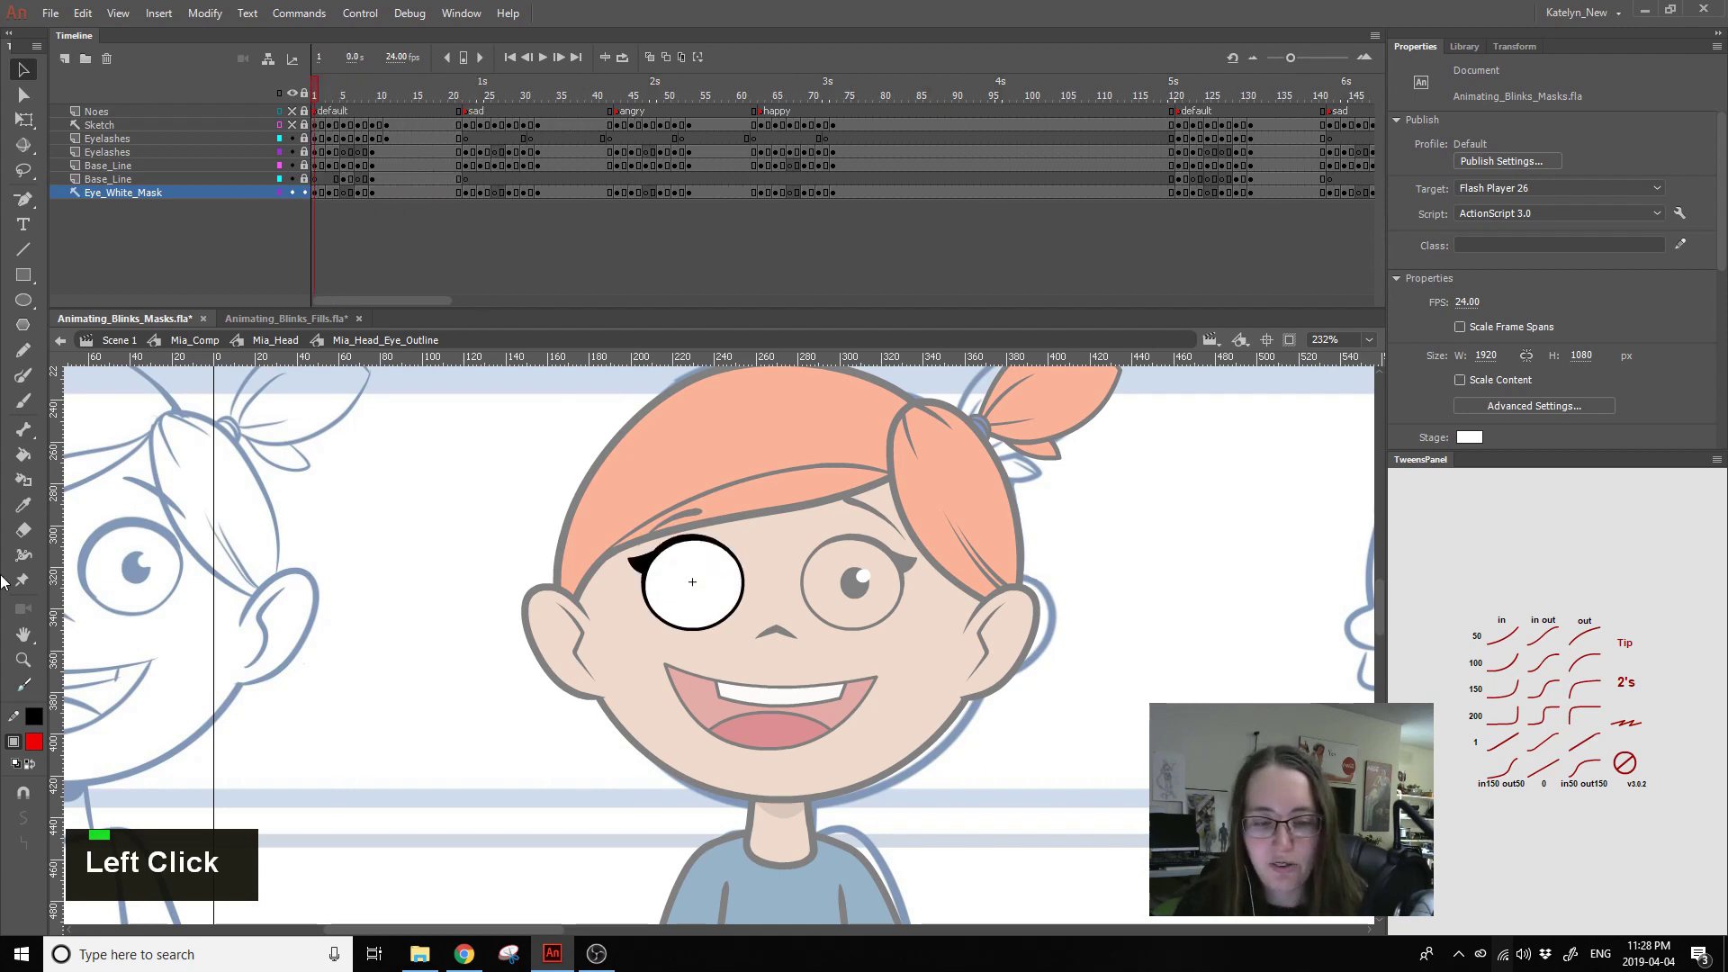
key(ctrl+s)
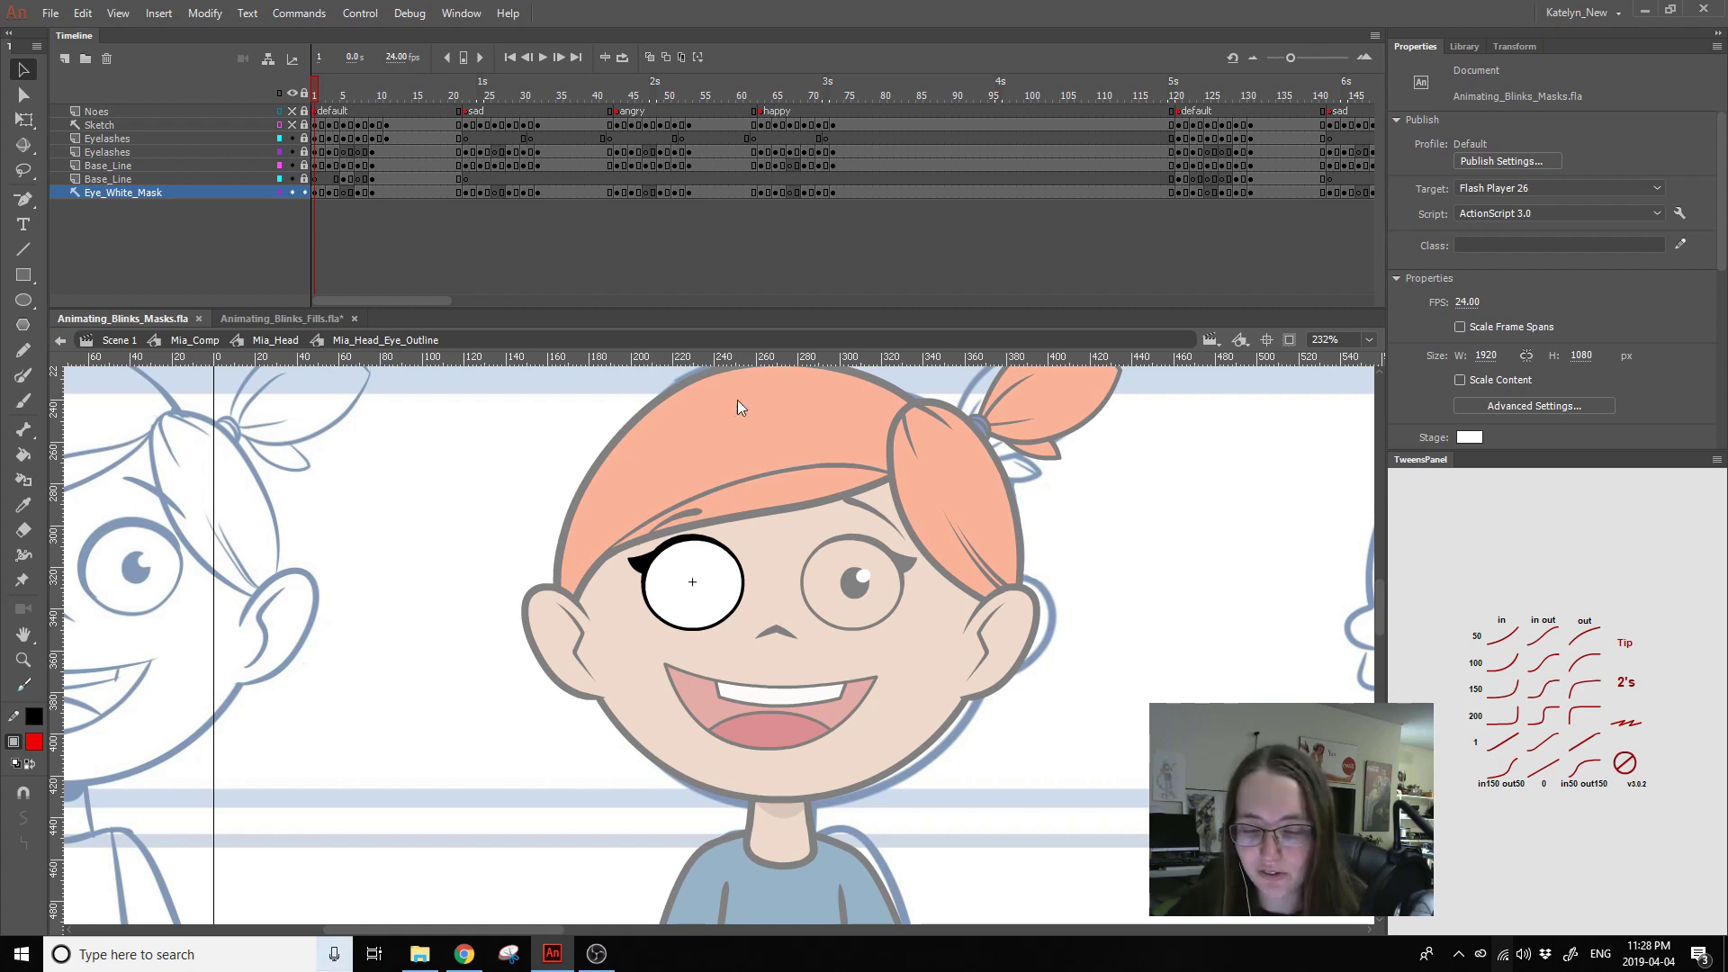
click(514, 464)
- At the head level, add a layer above the eye outlines, paste the right outline and name it Mask_right
double_click(513, 465)
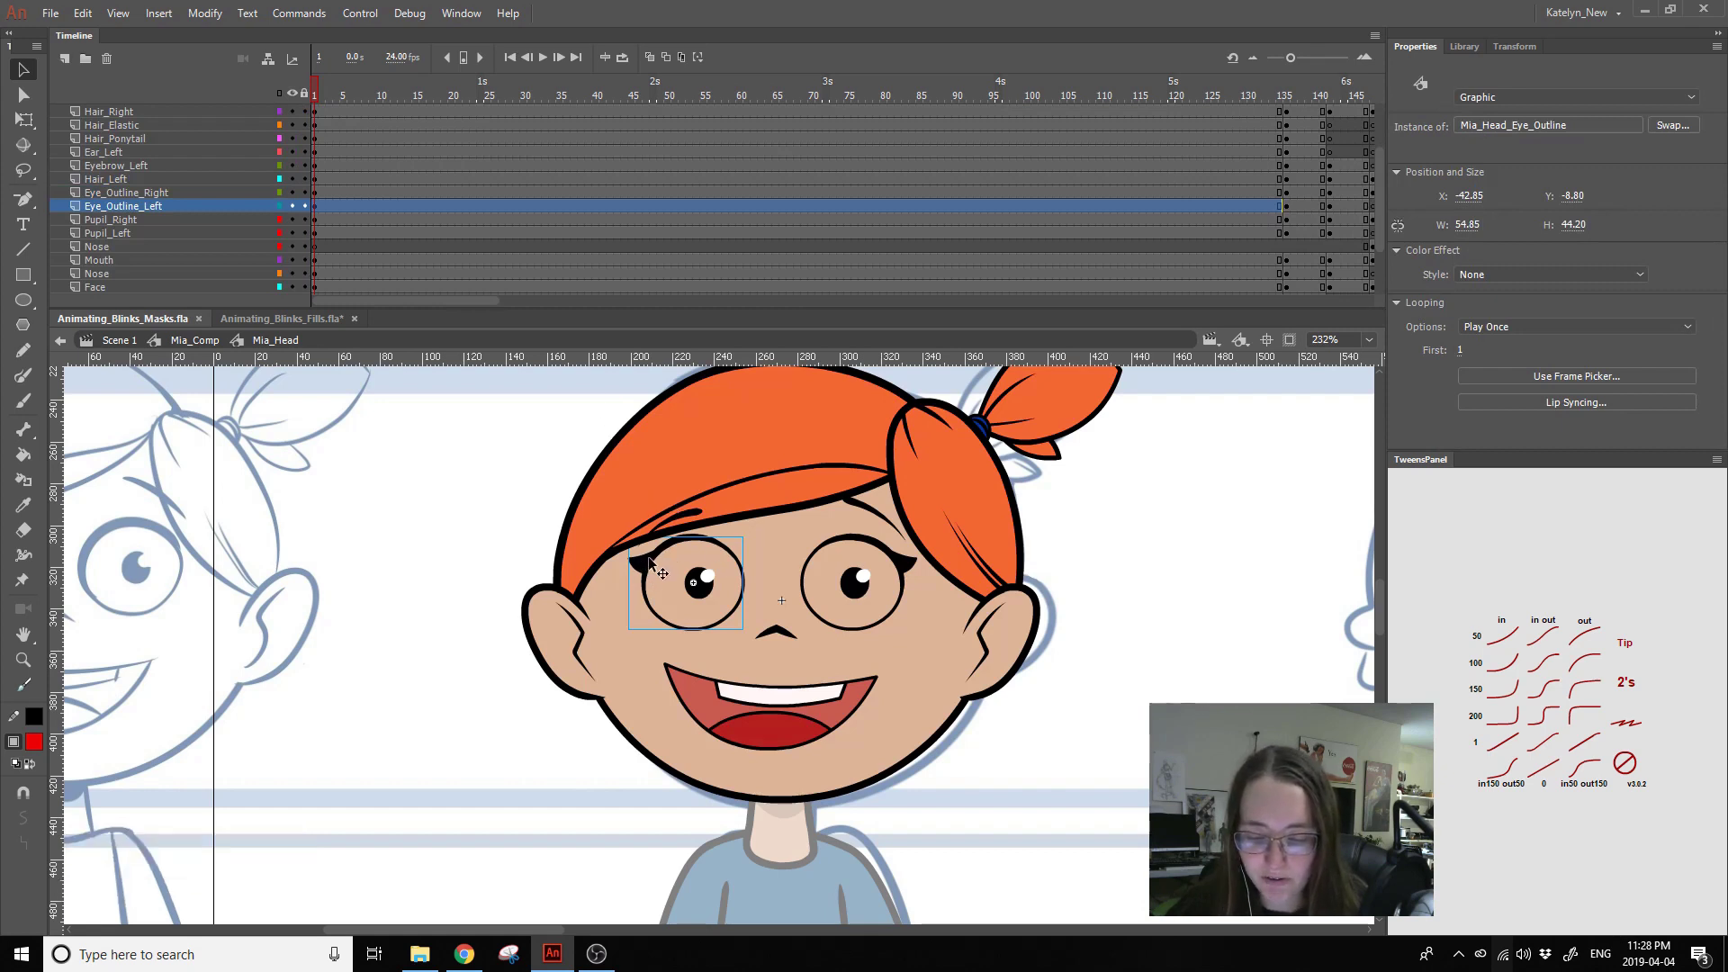
click(160, 198)
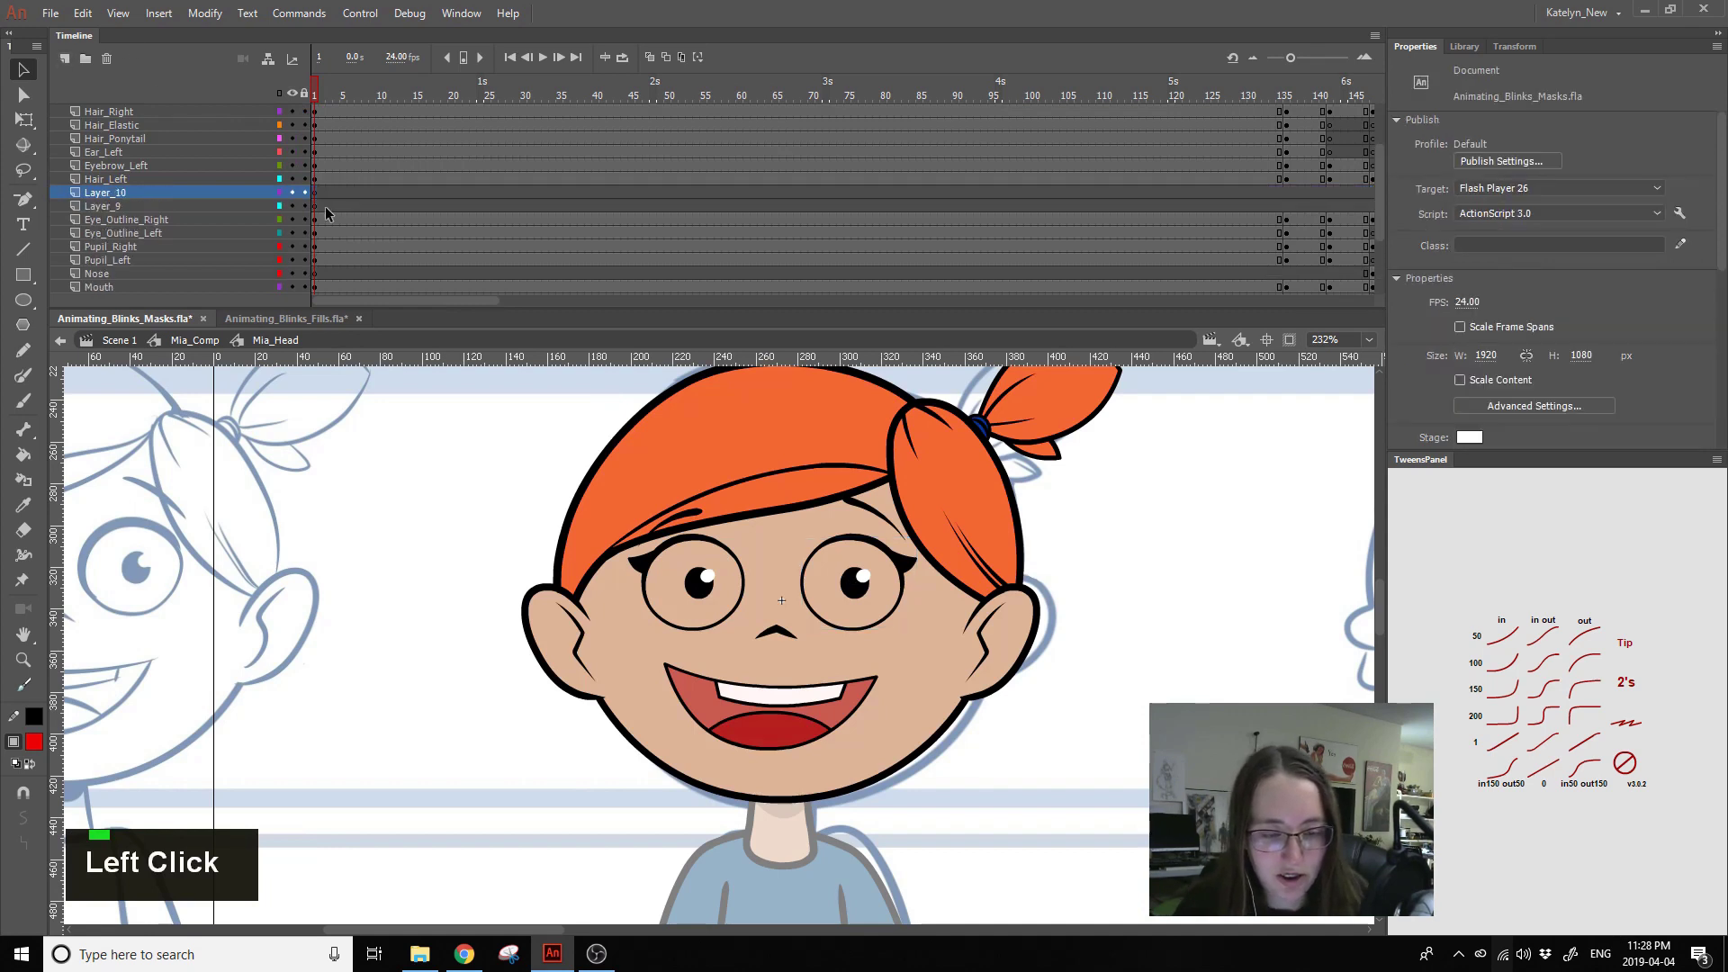
click(320, 231)
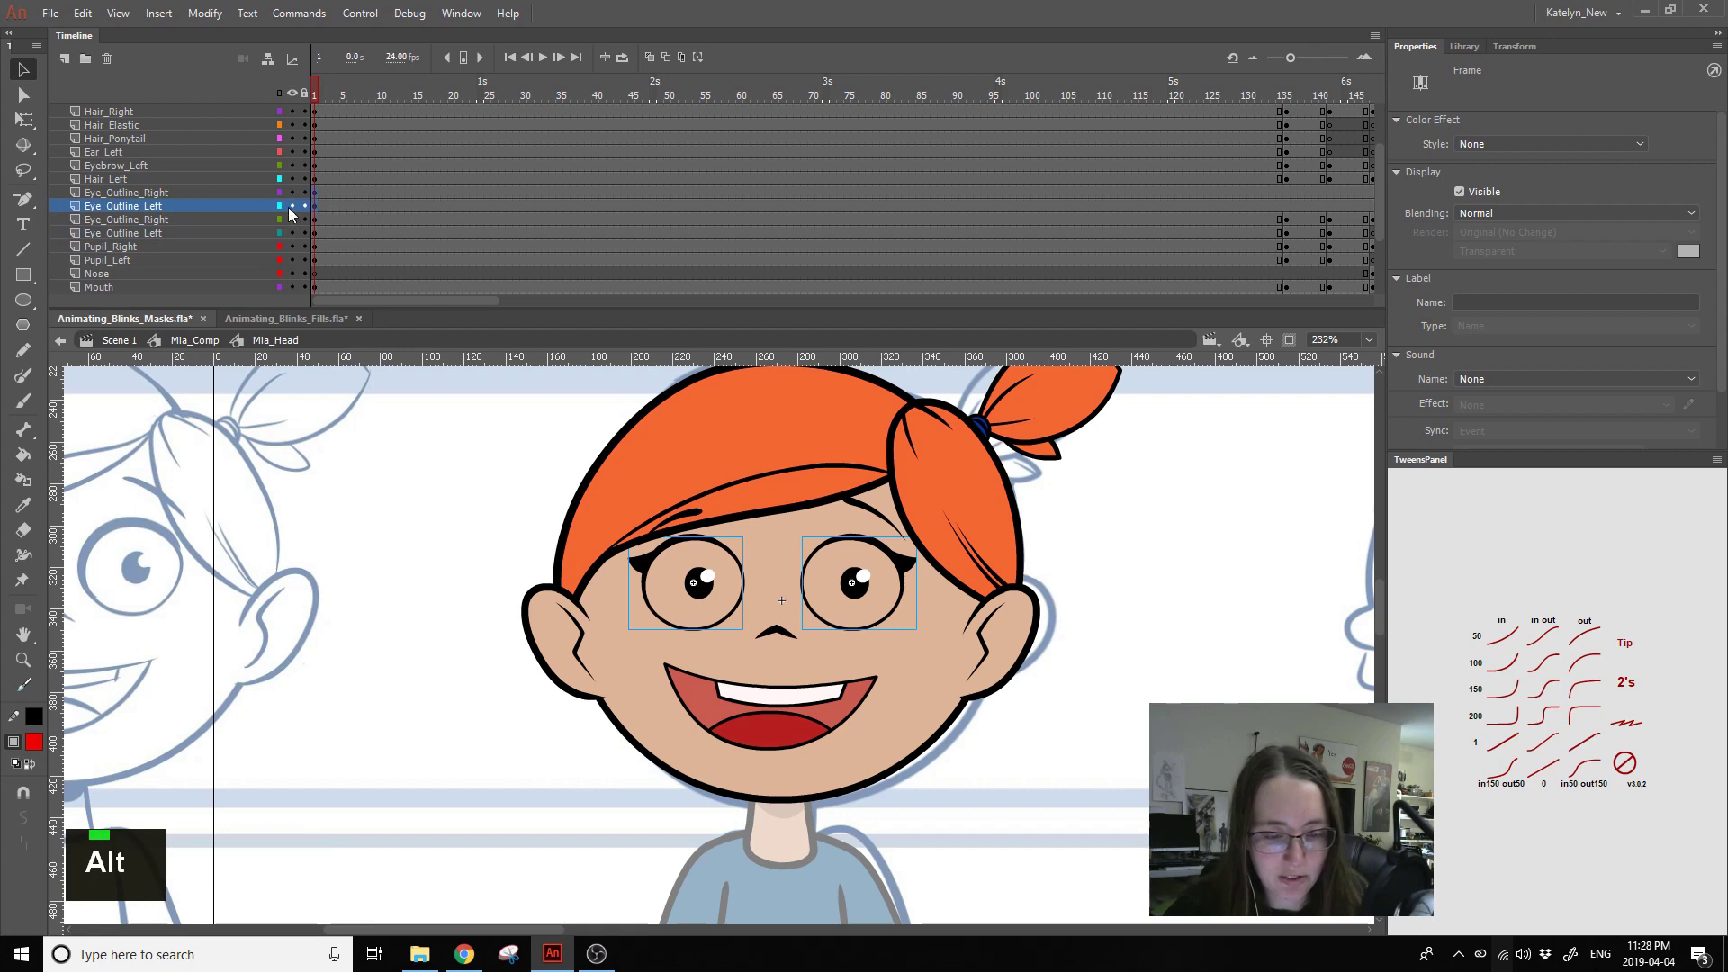
click(293, 211)
double_click(172, 201)
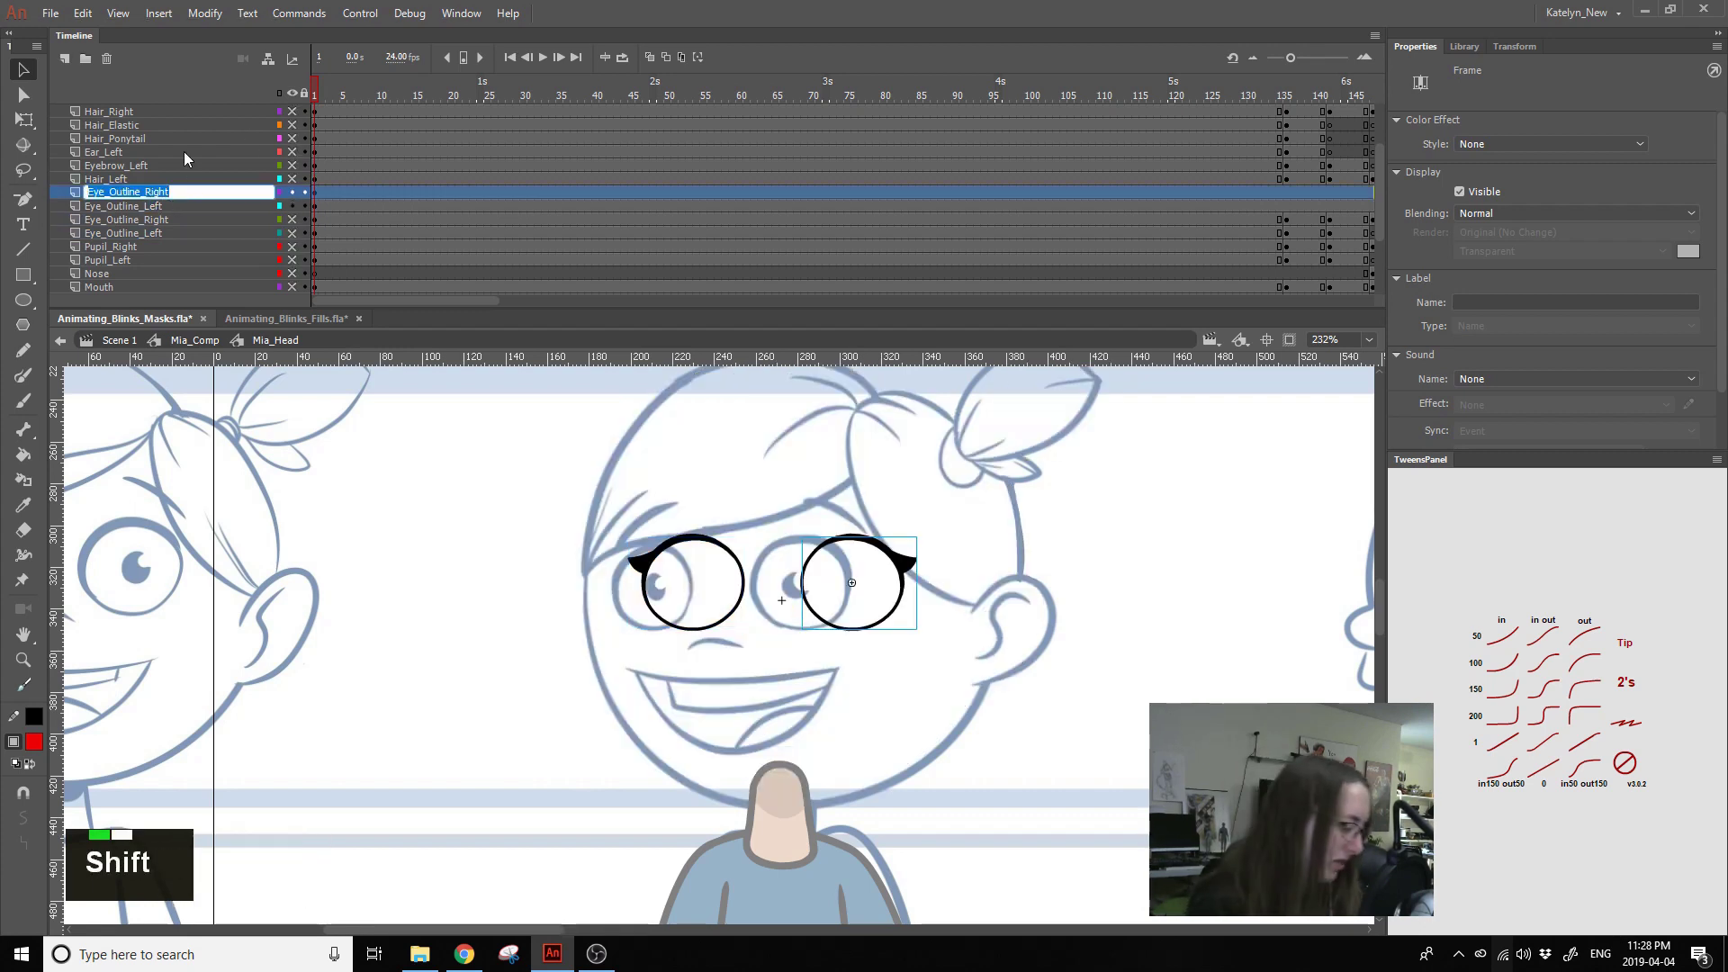
key(Return)
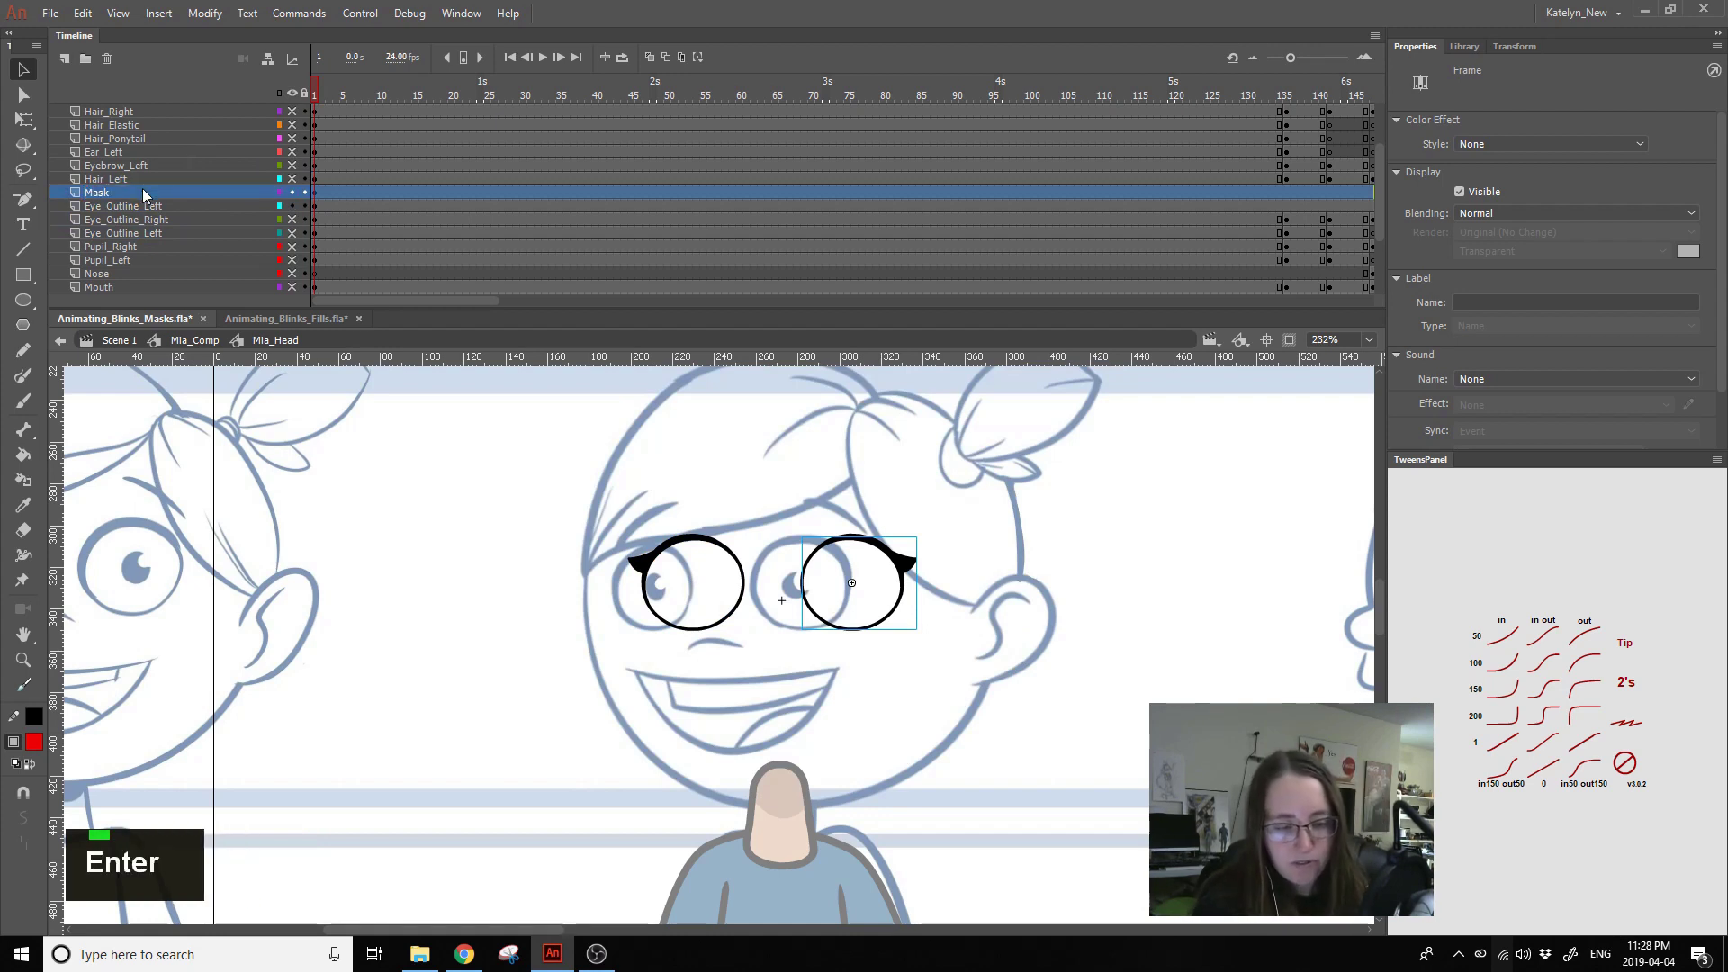
- Name the second copied layer Mask_left, show the head again and select the left eye outline layer
click(144, 211)
double_click(144, 211)
click(150, 195)
click(23, 256)
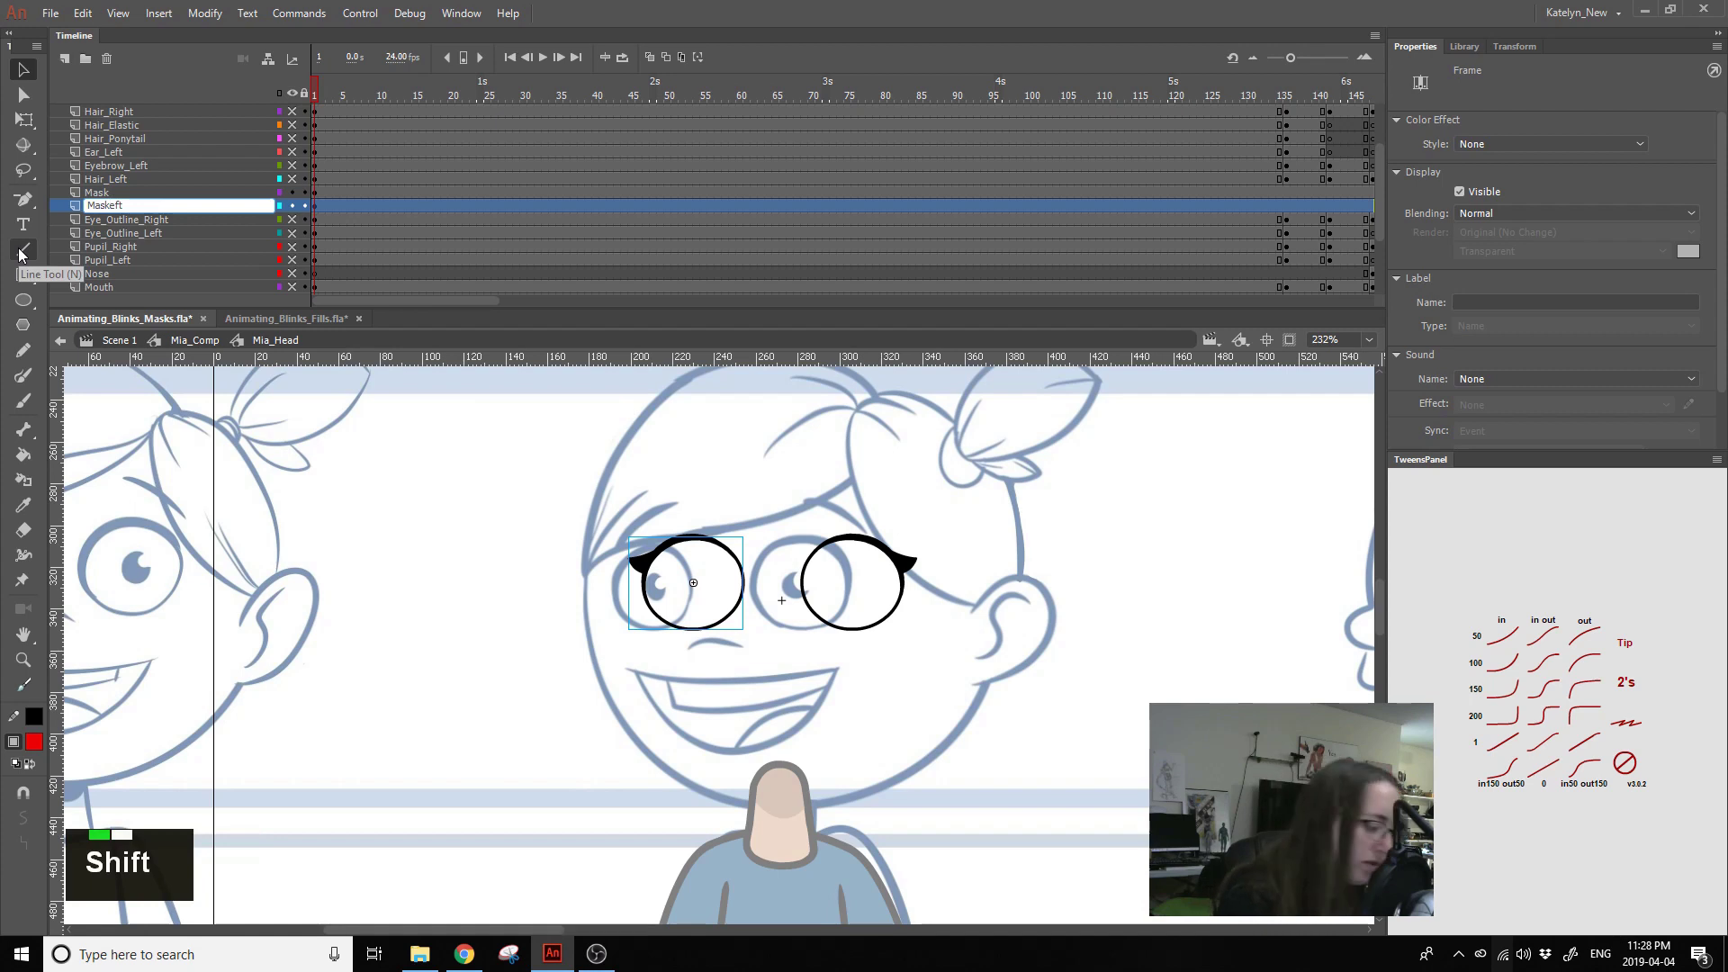
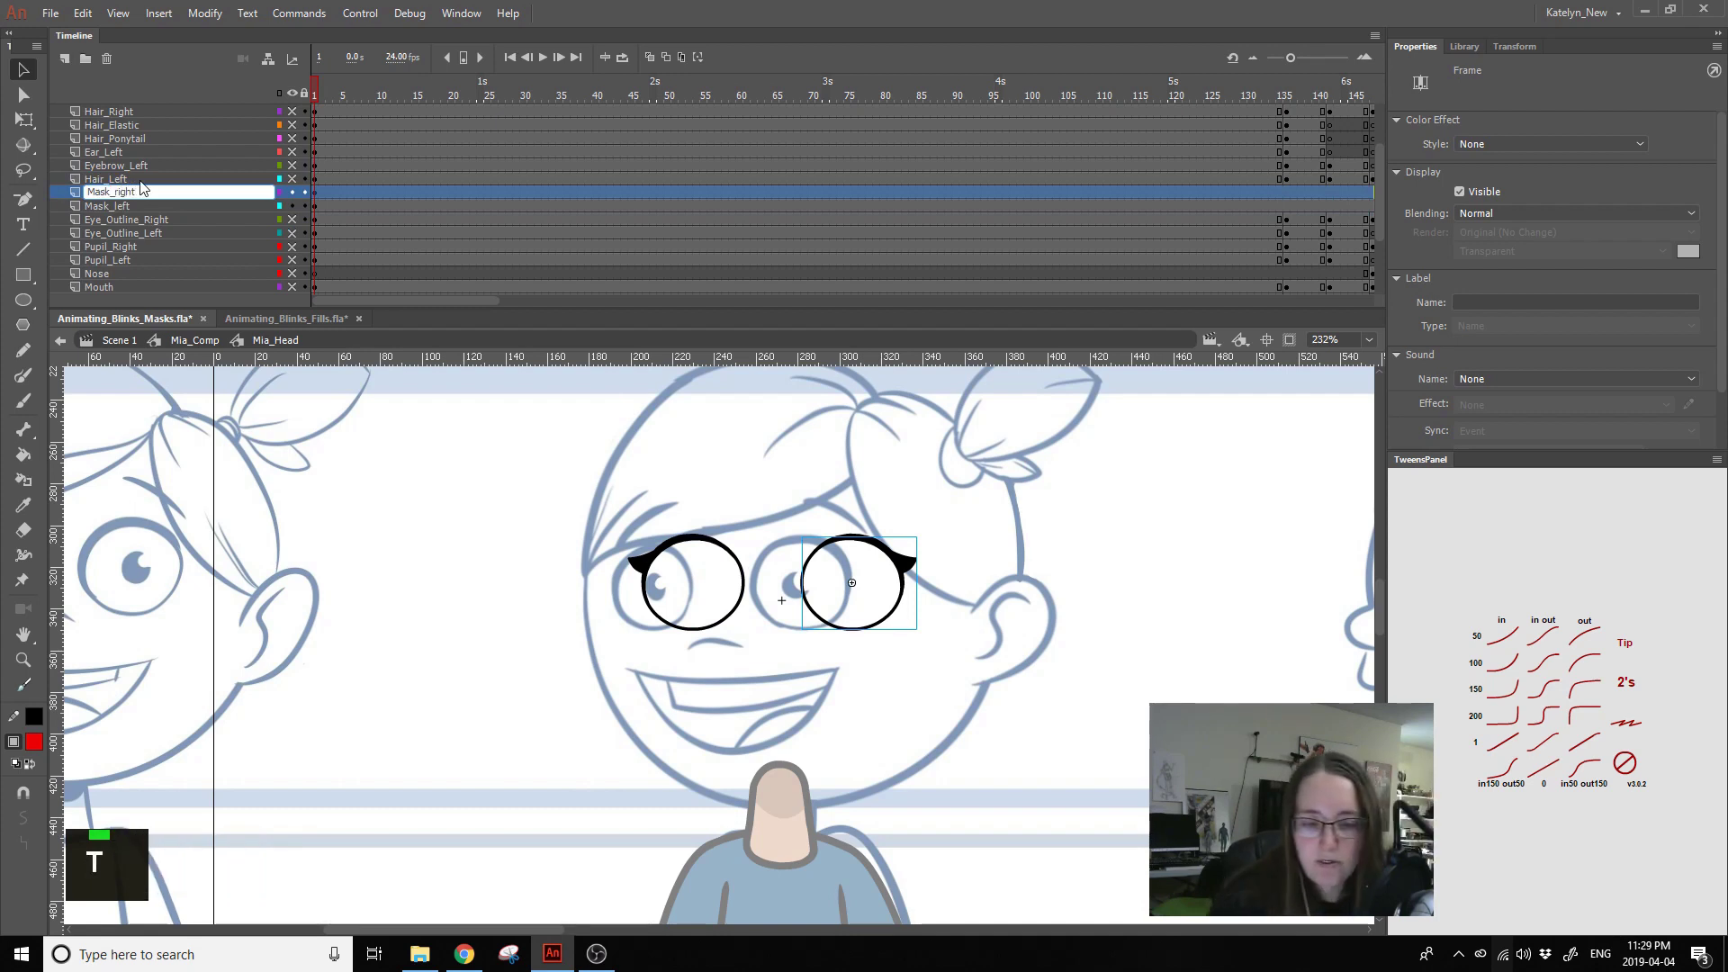
click(329, 97)
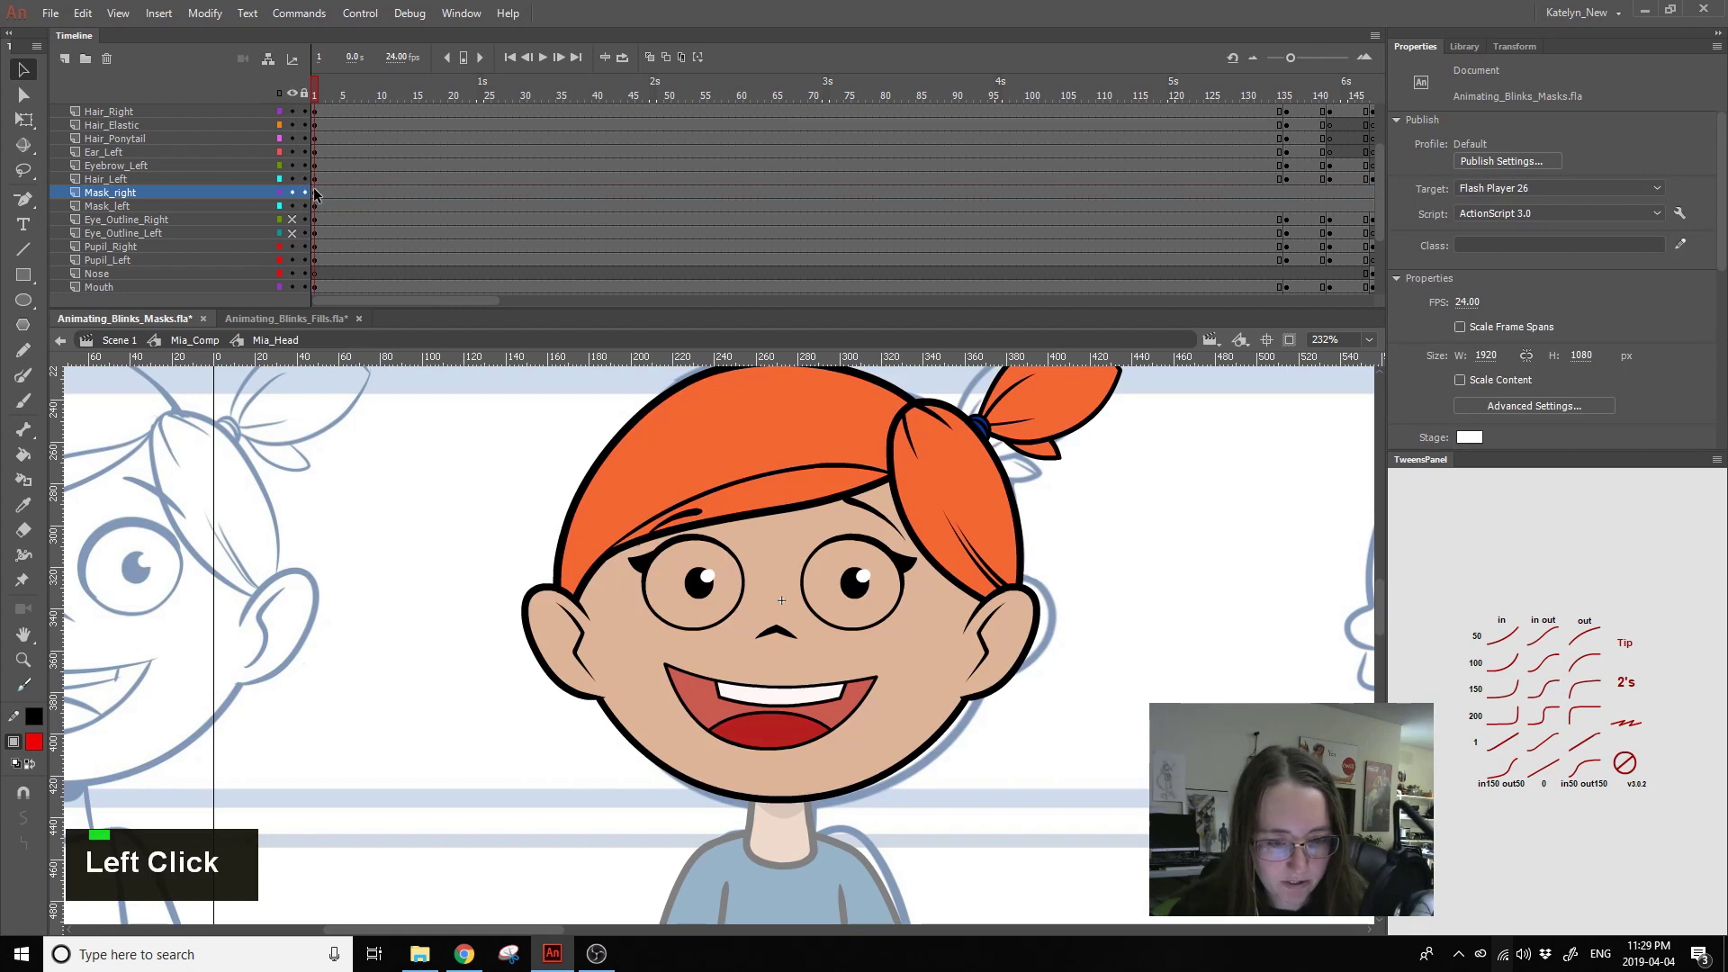
click(306, 196)
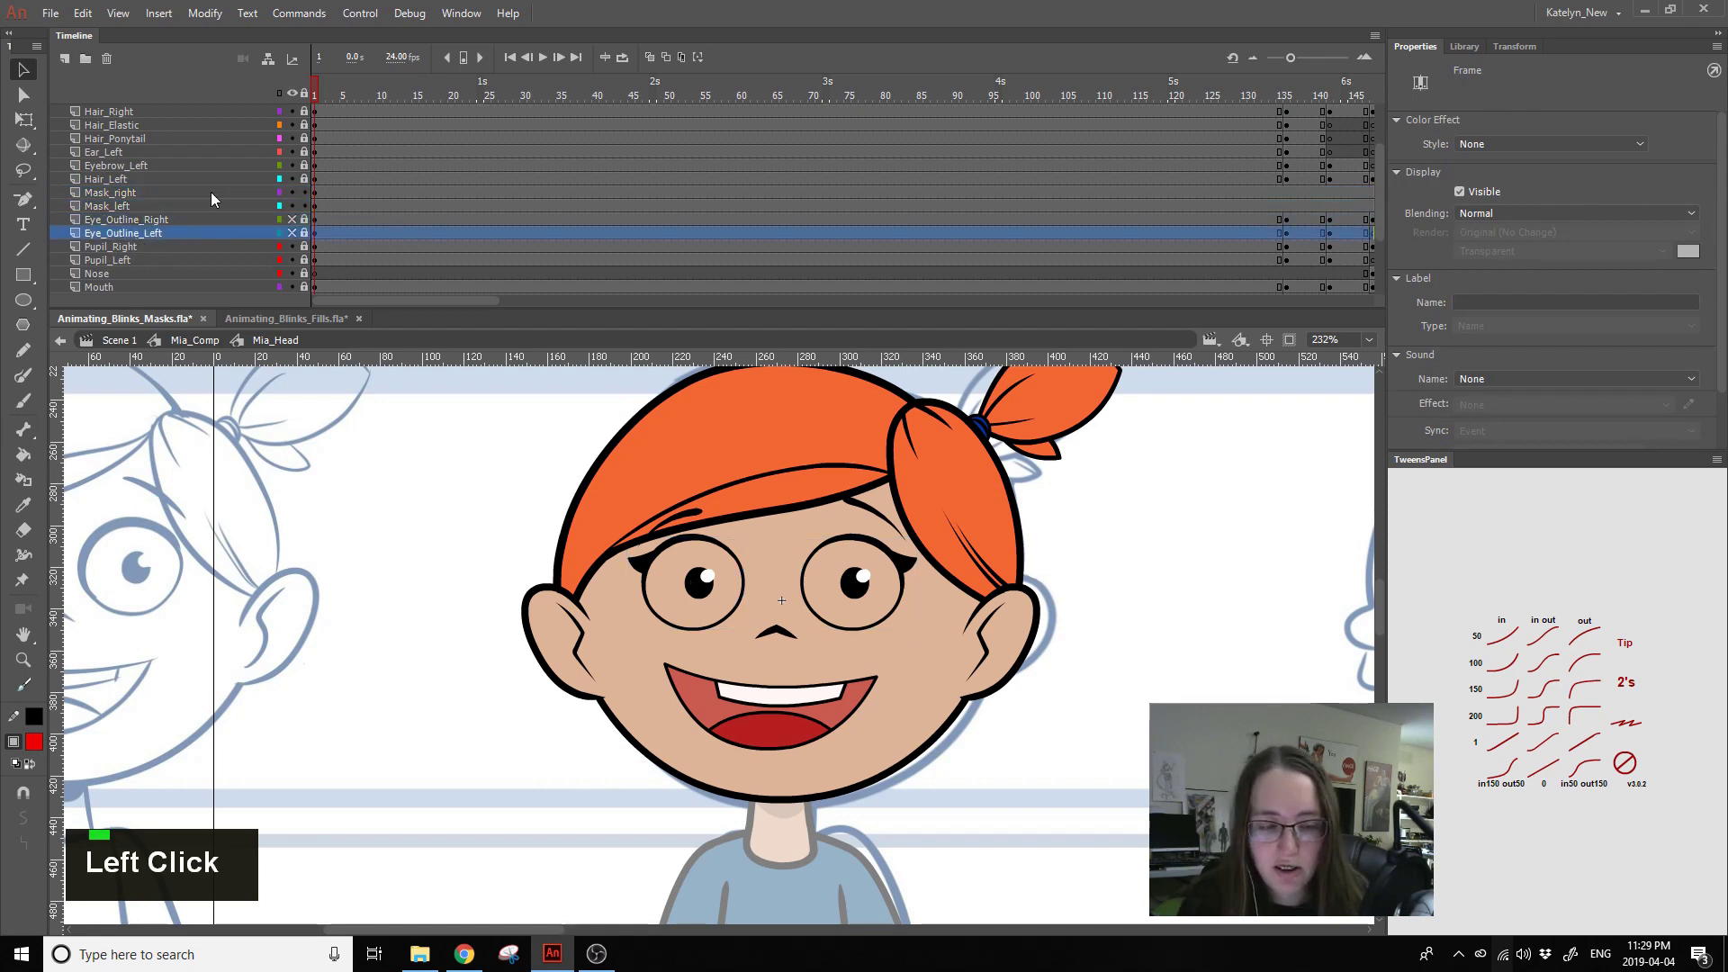
- Inspect frame 121 inside the right eye's outline symbol and return to the head level
double_click(902, 565)
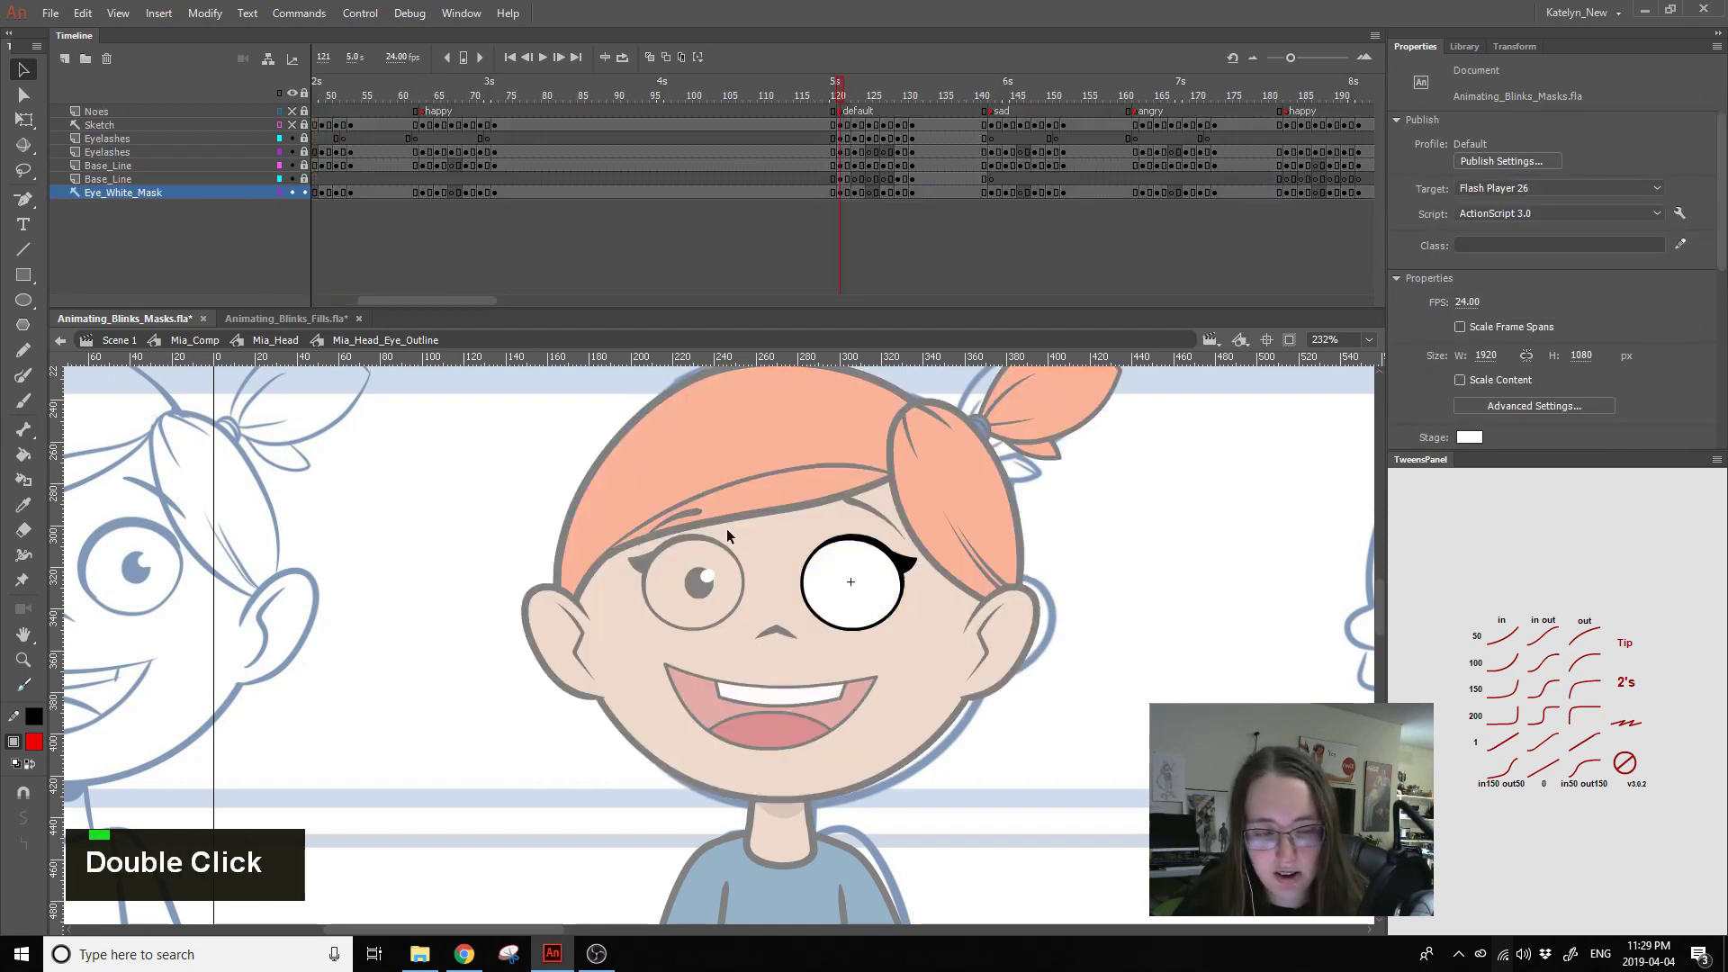
click(192, 196)
key(-)
key(-)
click(198, 194)
right_click(182, 197)
click(226, 441)
double_click(342, 501)
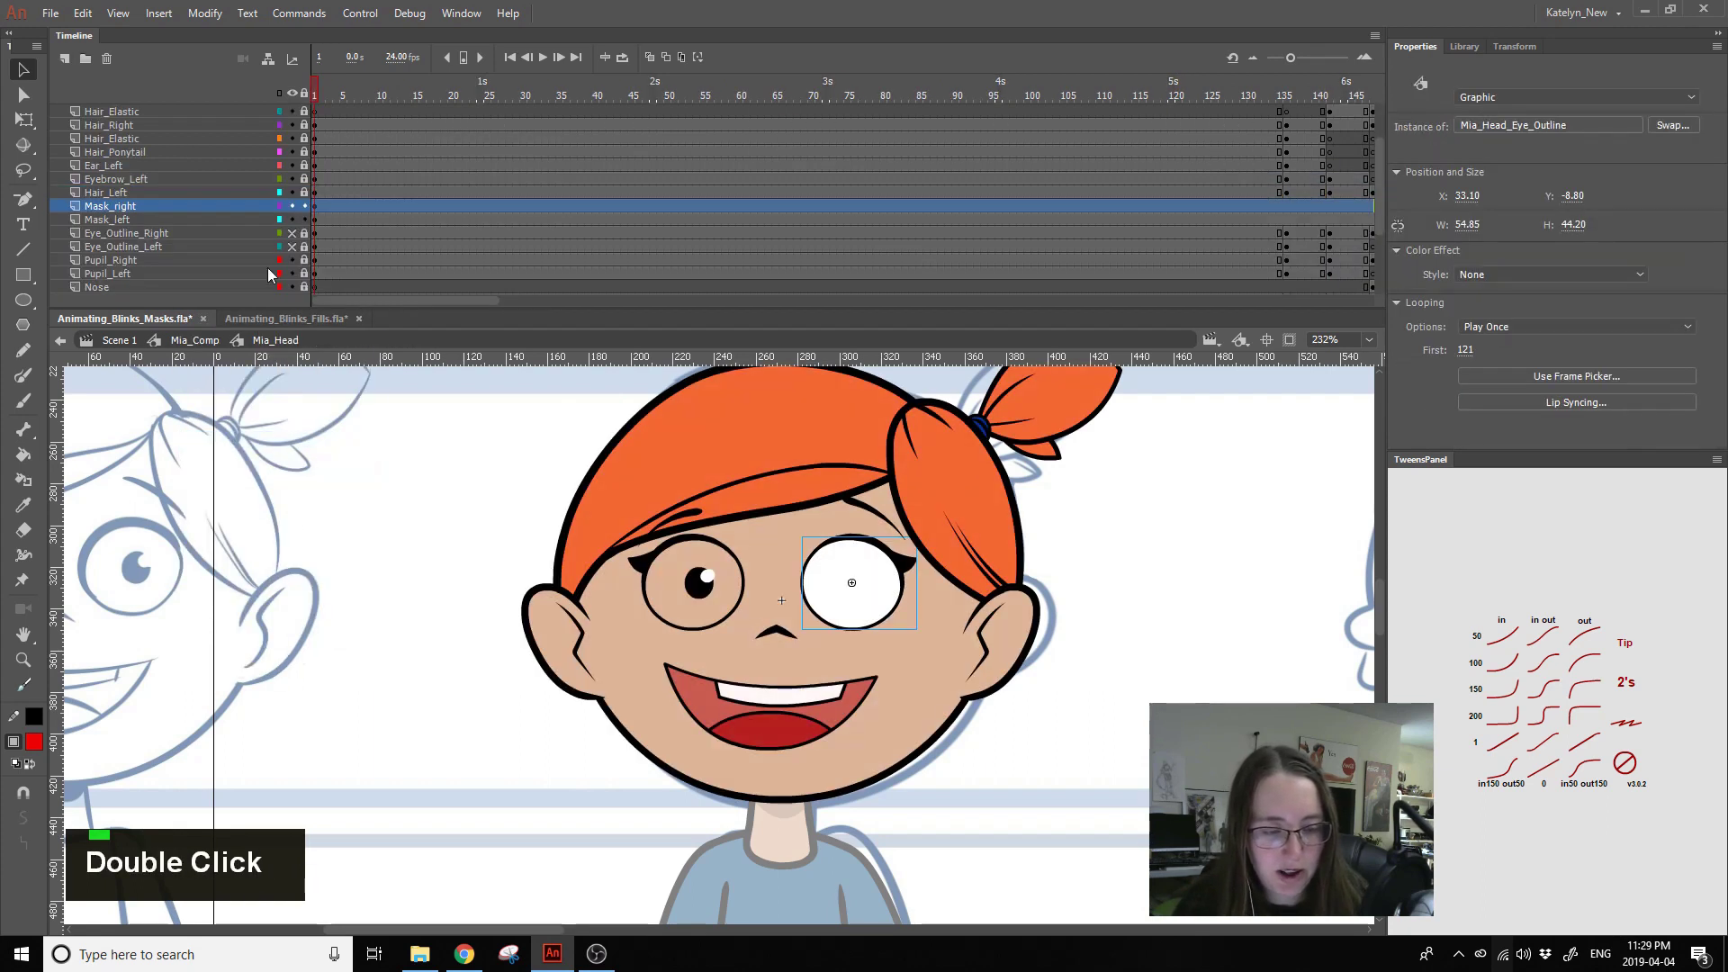
- Hide the pupils, check the Mask_right outline instance against the eye, then show the pupils again
click(298, 218)
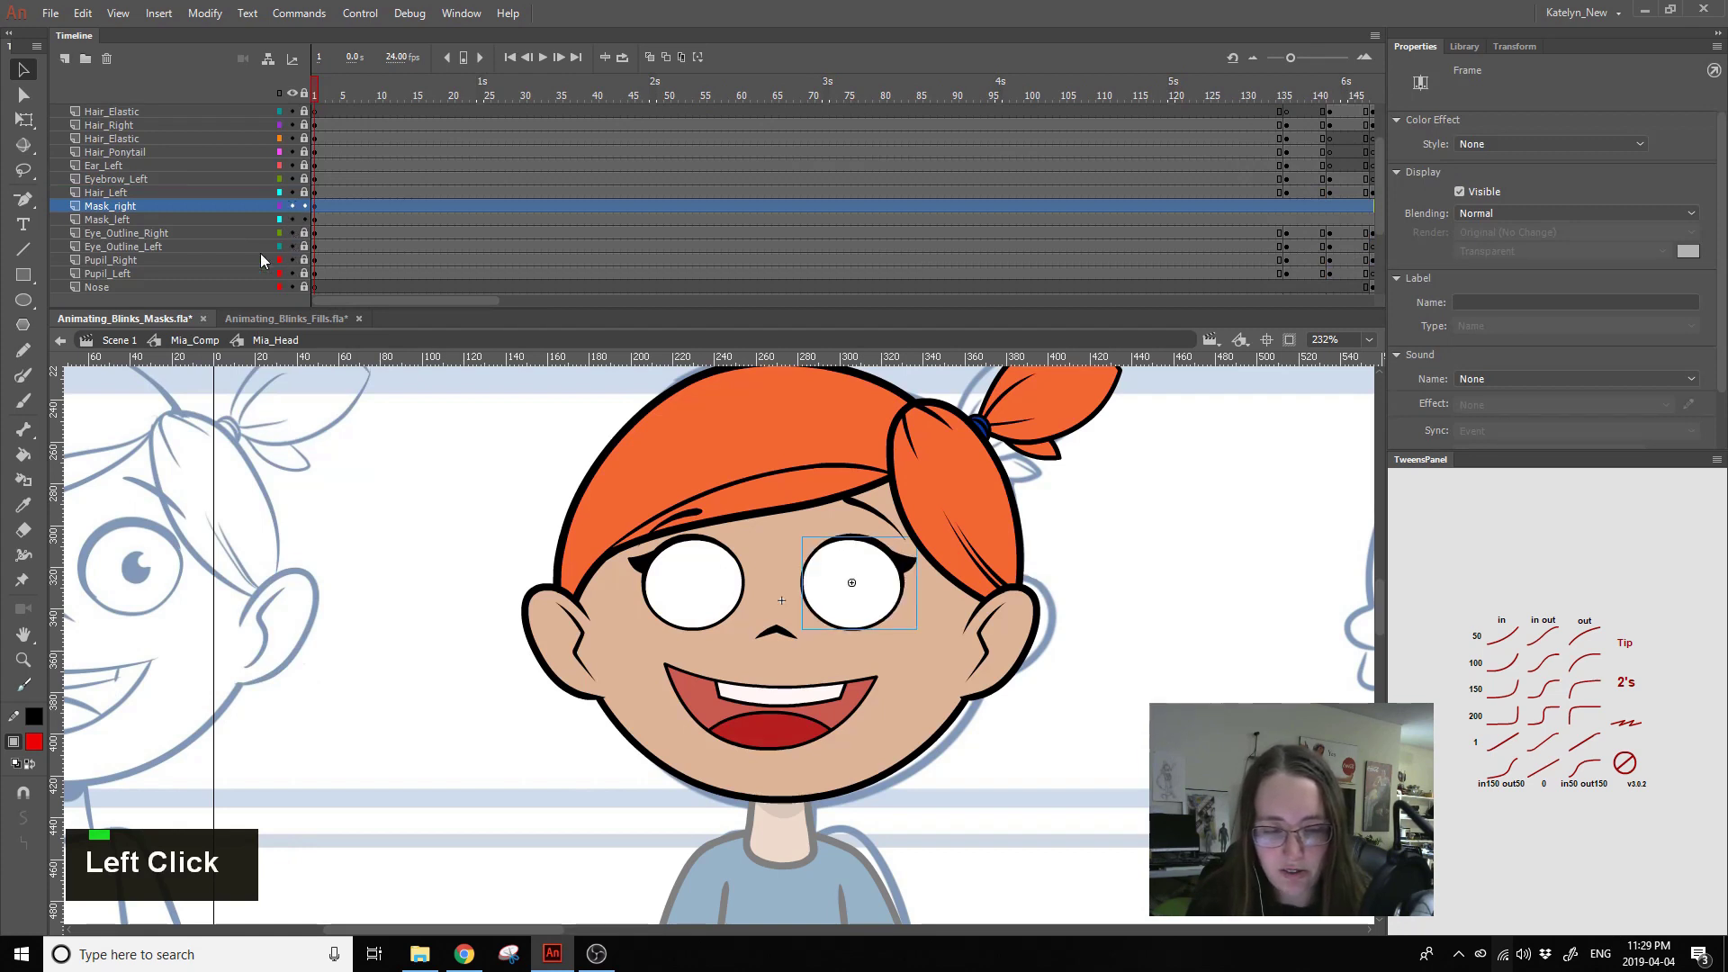
double_click(888, 580)
right_click(196, 203)
click(249, 443)
double_click(345, 575)
double_click(693, 597)
click(911, 602)
double_click(914, 584)
click(911, 582)
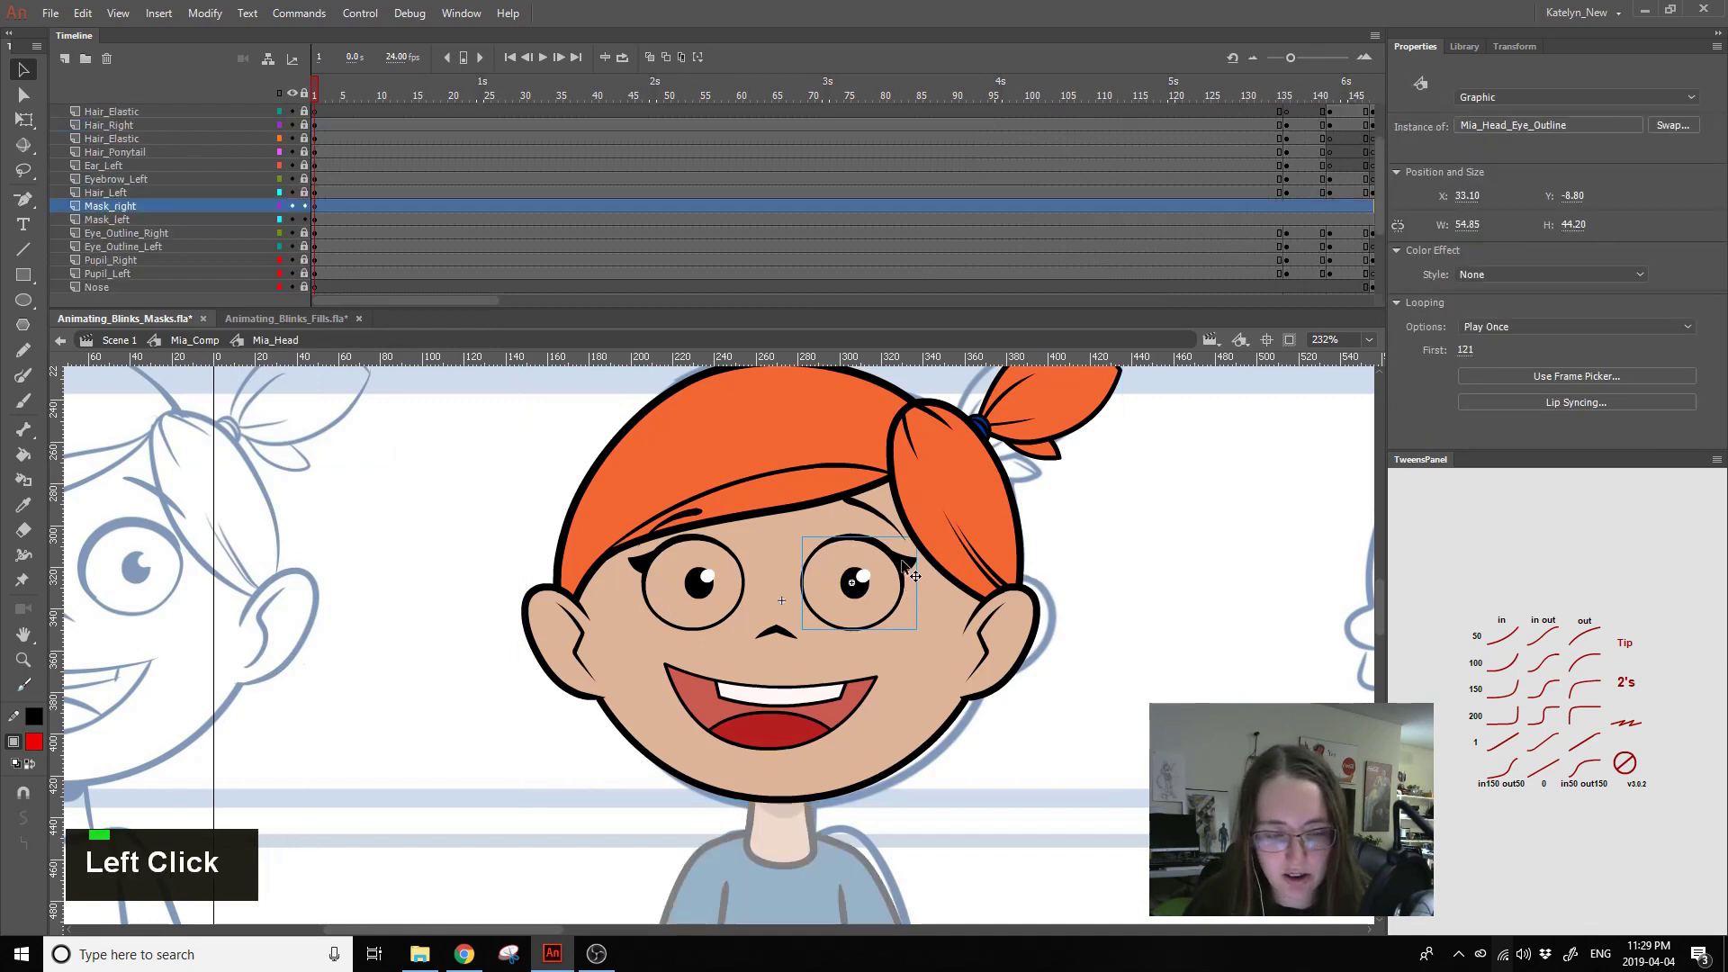
- Duplicate the Mask_right outline symbol as Mia_Head_Eye_Outline_MASK
right_click(905, 573)
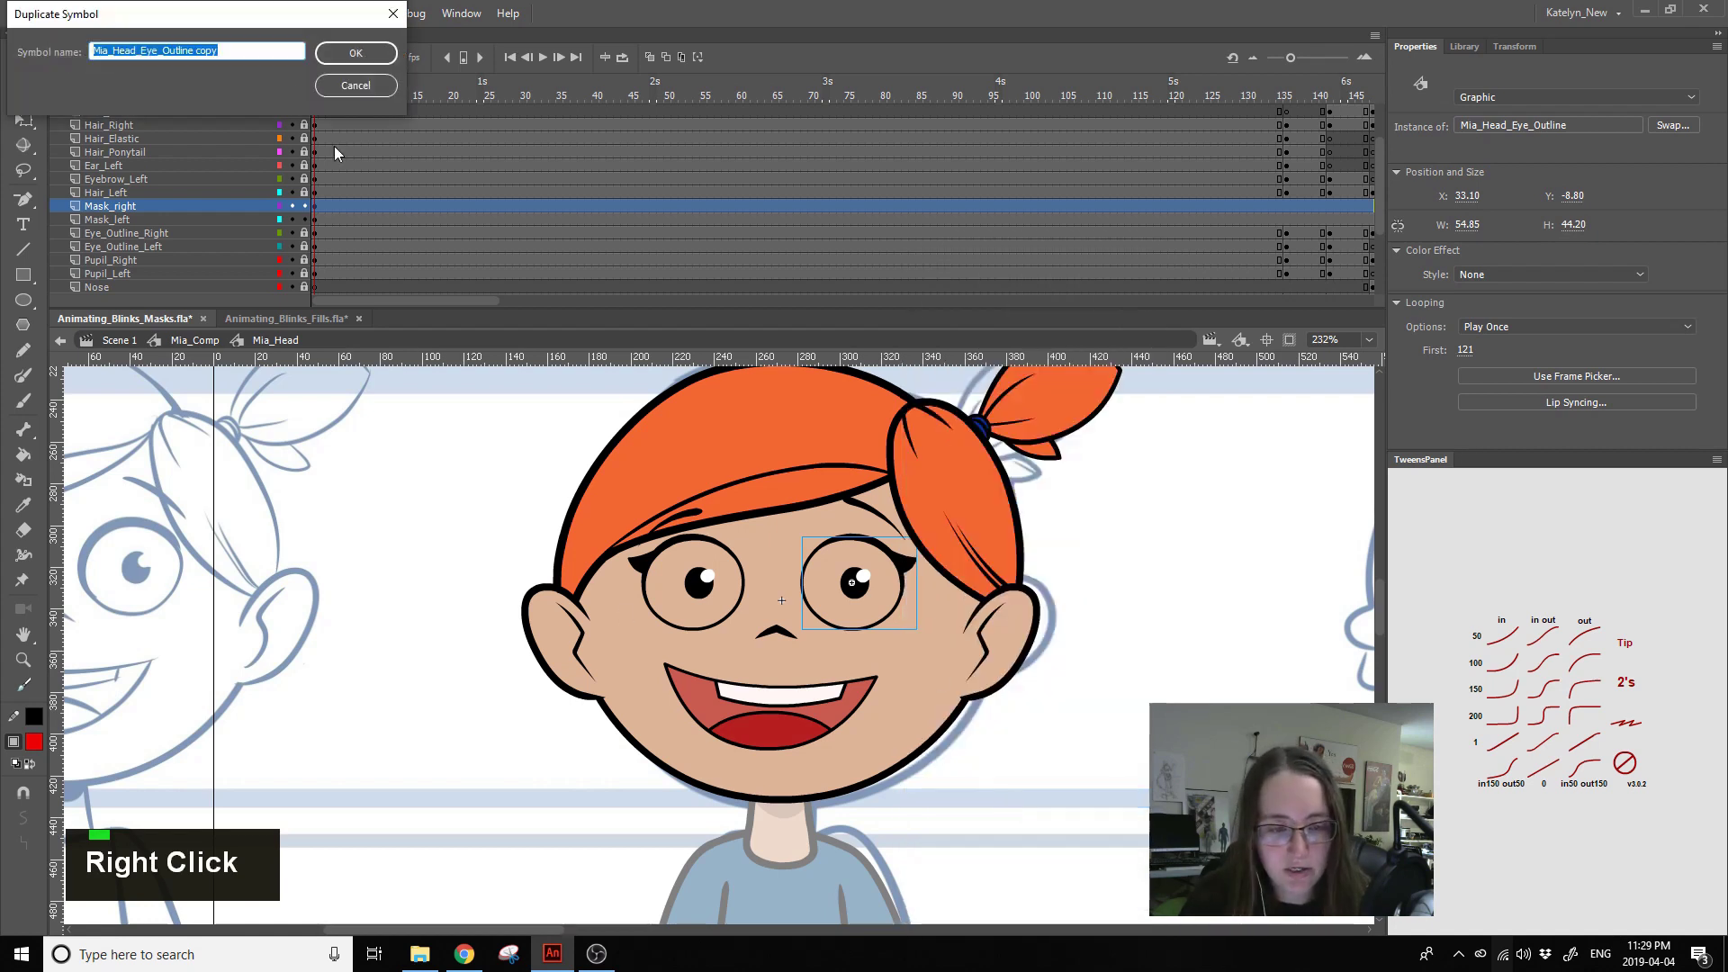
click(238, 41)
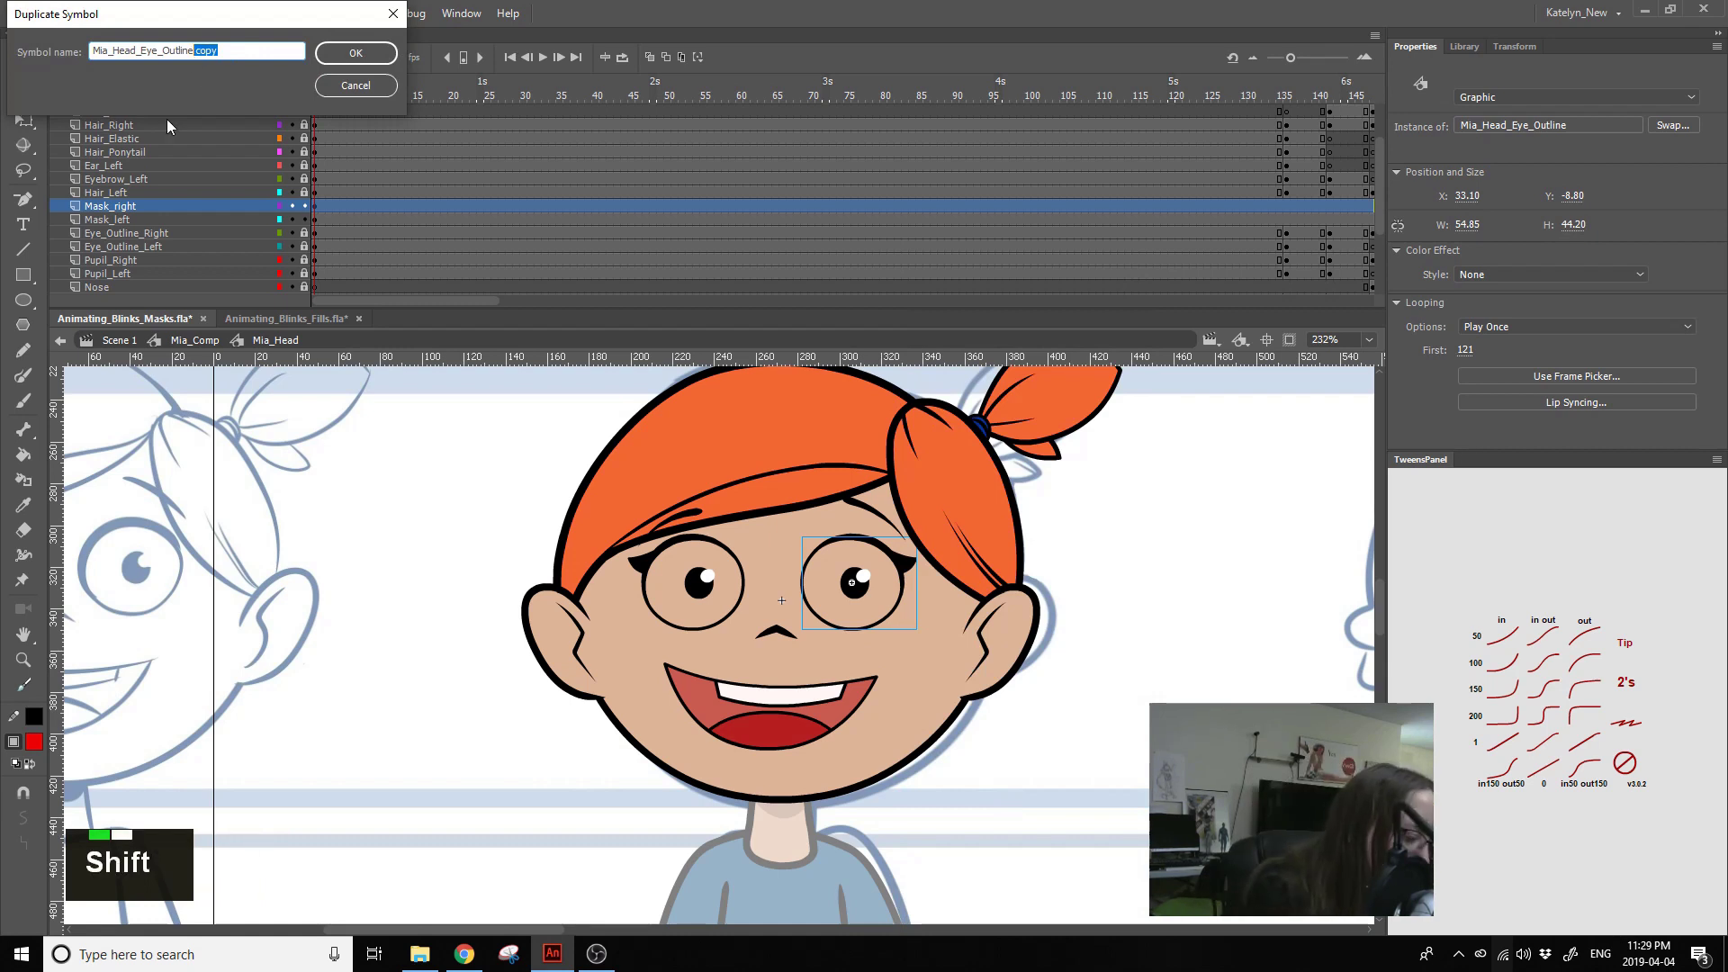
key(shift+-)
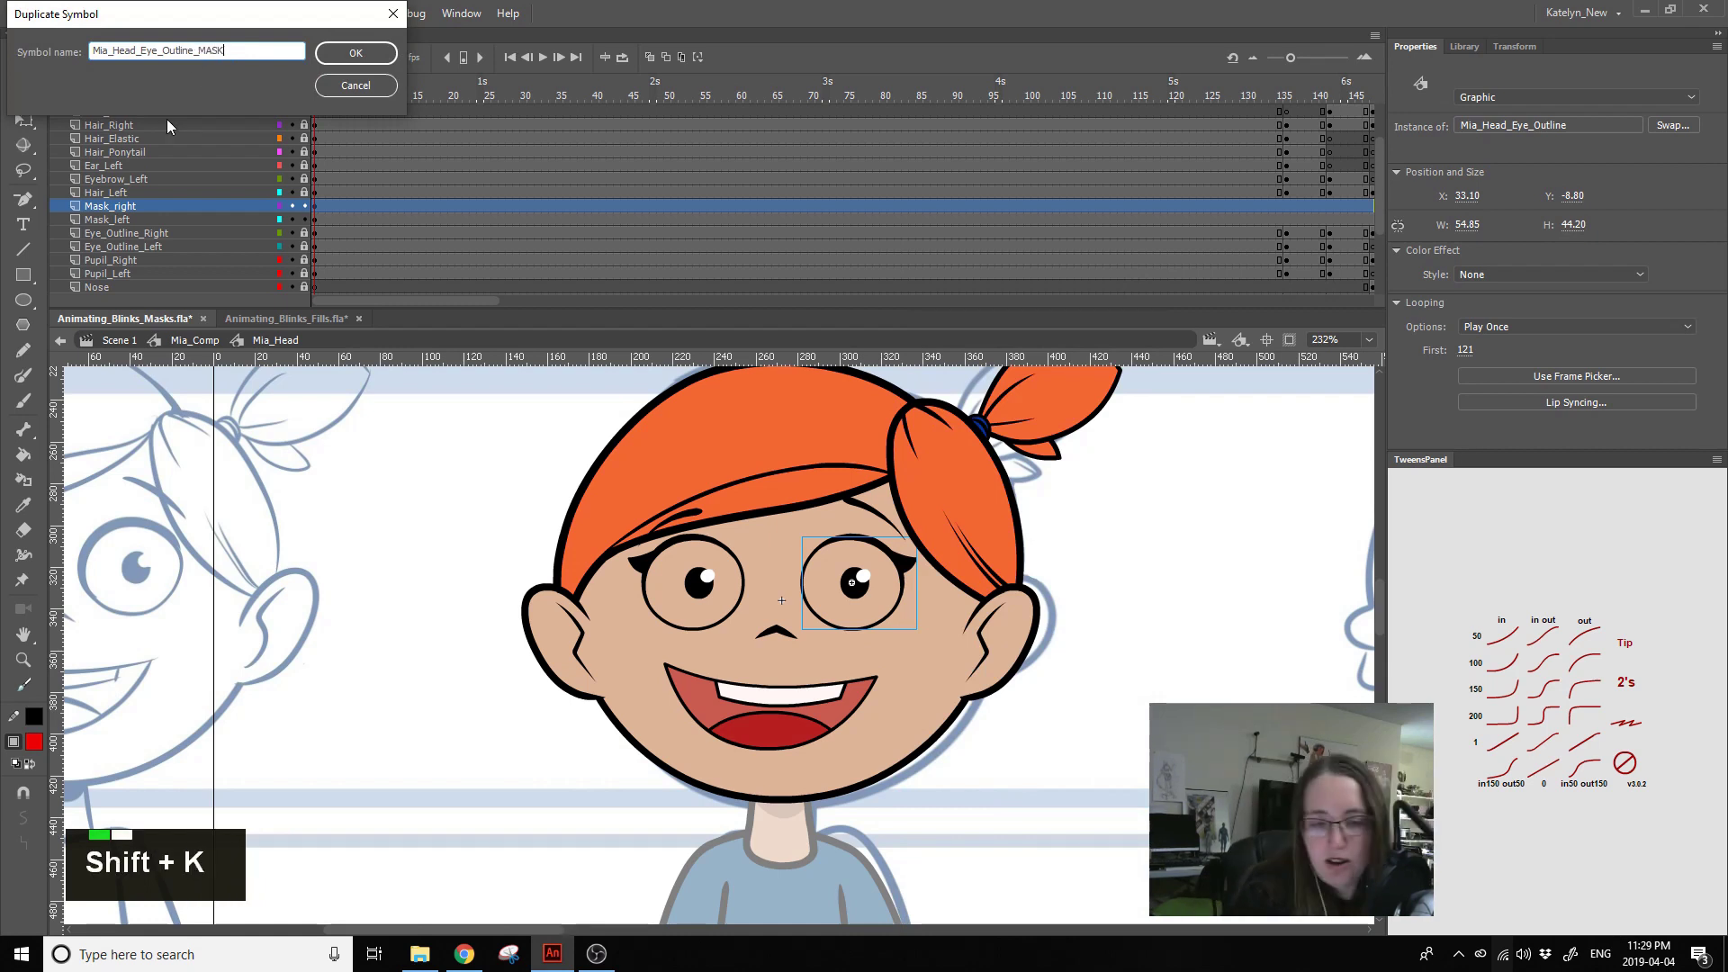
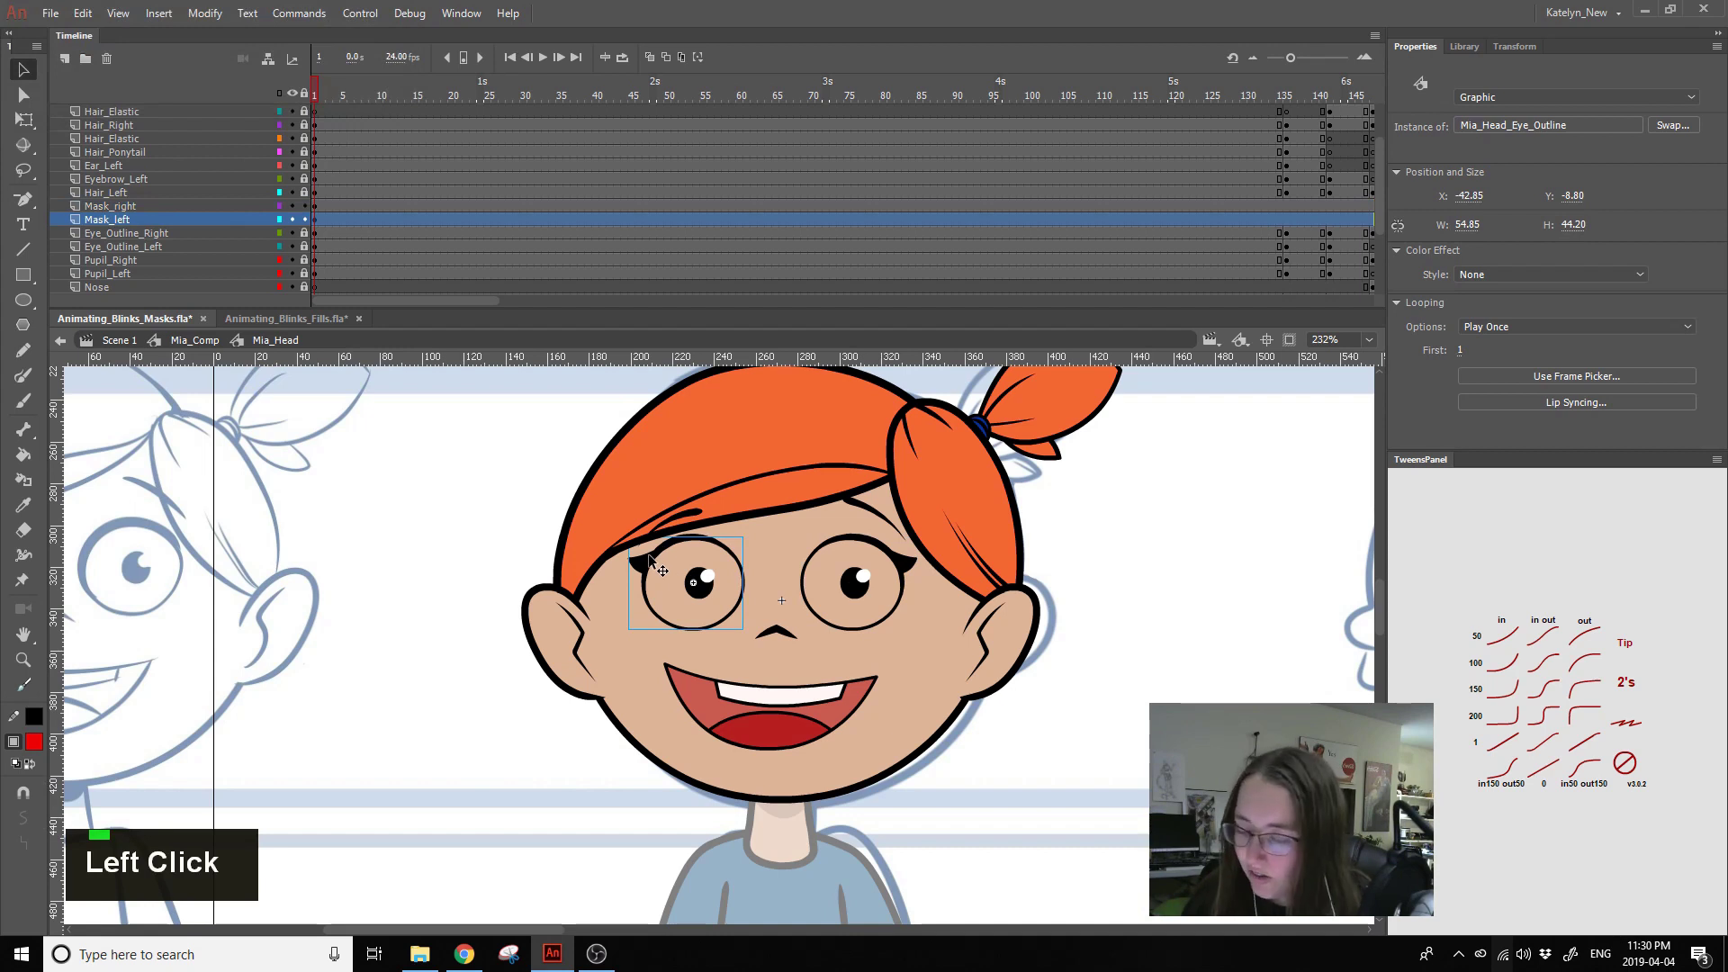
- Find and select the Mia_Head_Eye_Outline_MASK symbol in the Library search
click(904, 575)
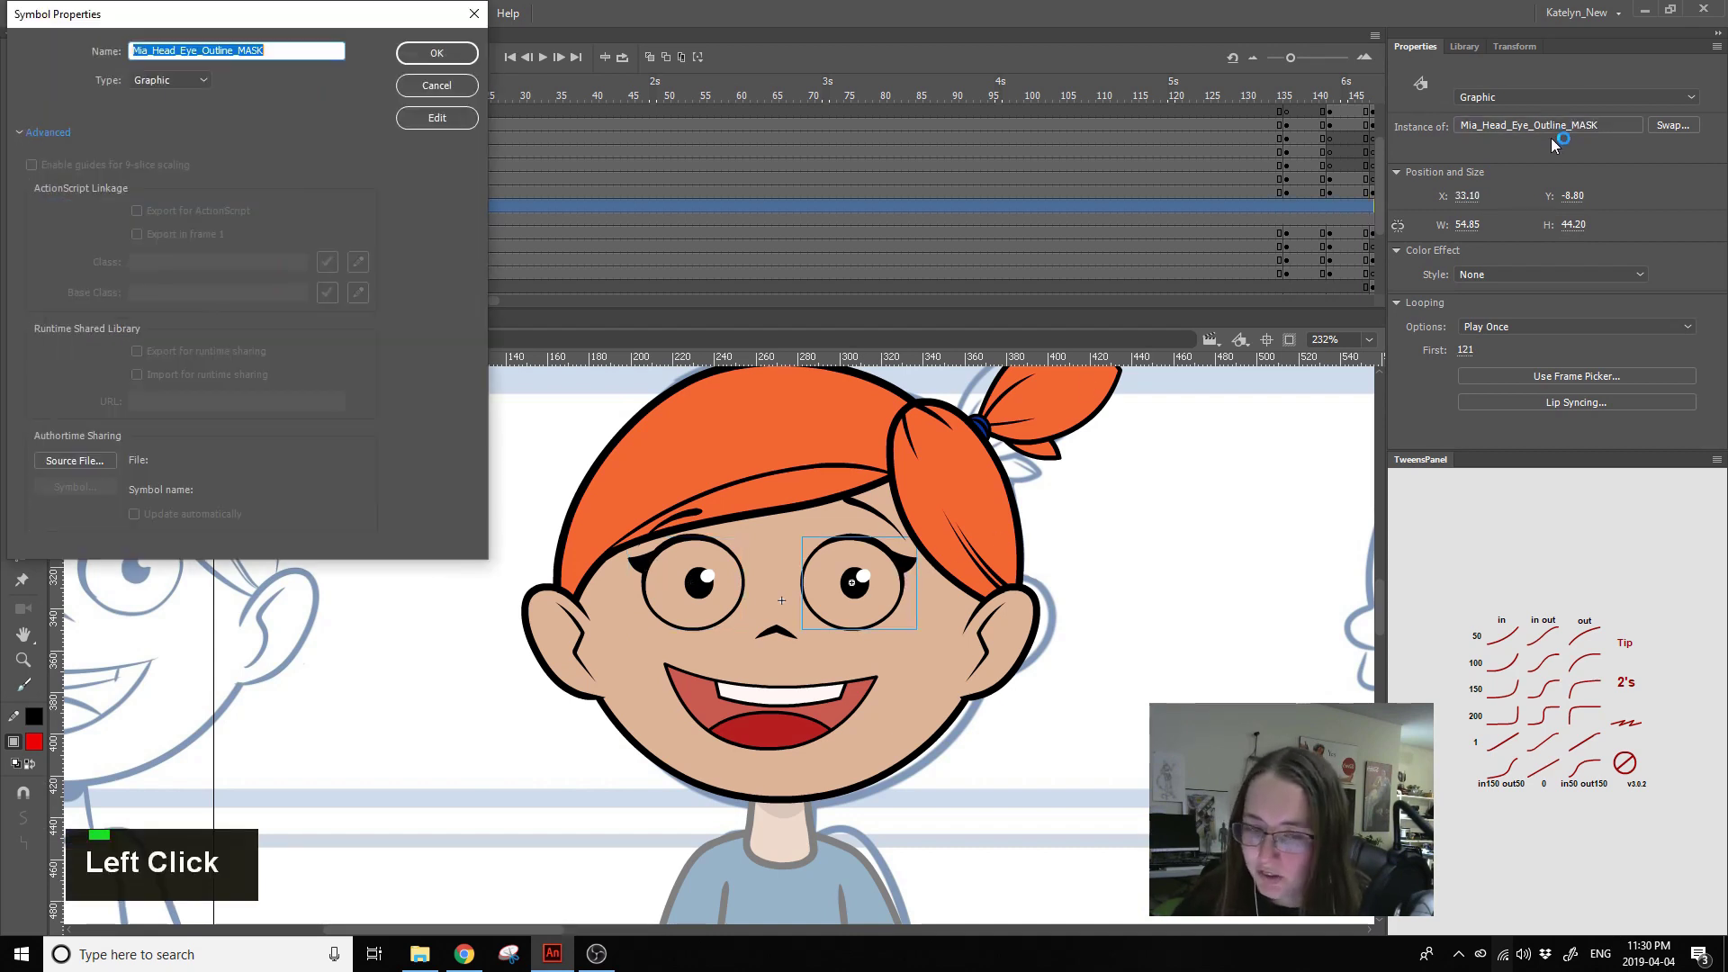
click(1543, 155)
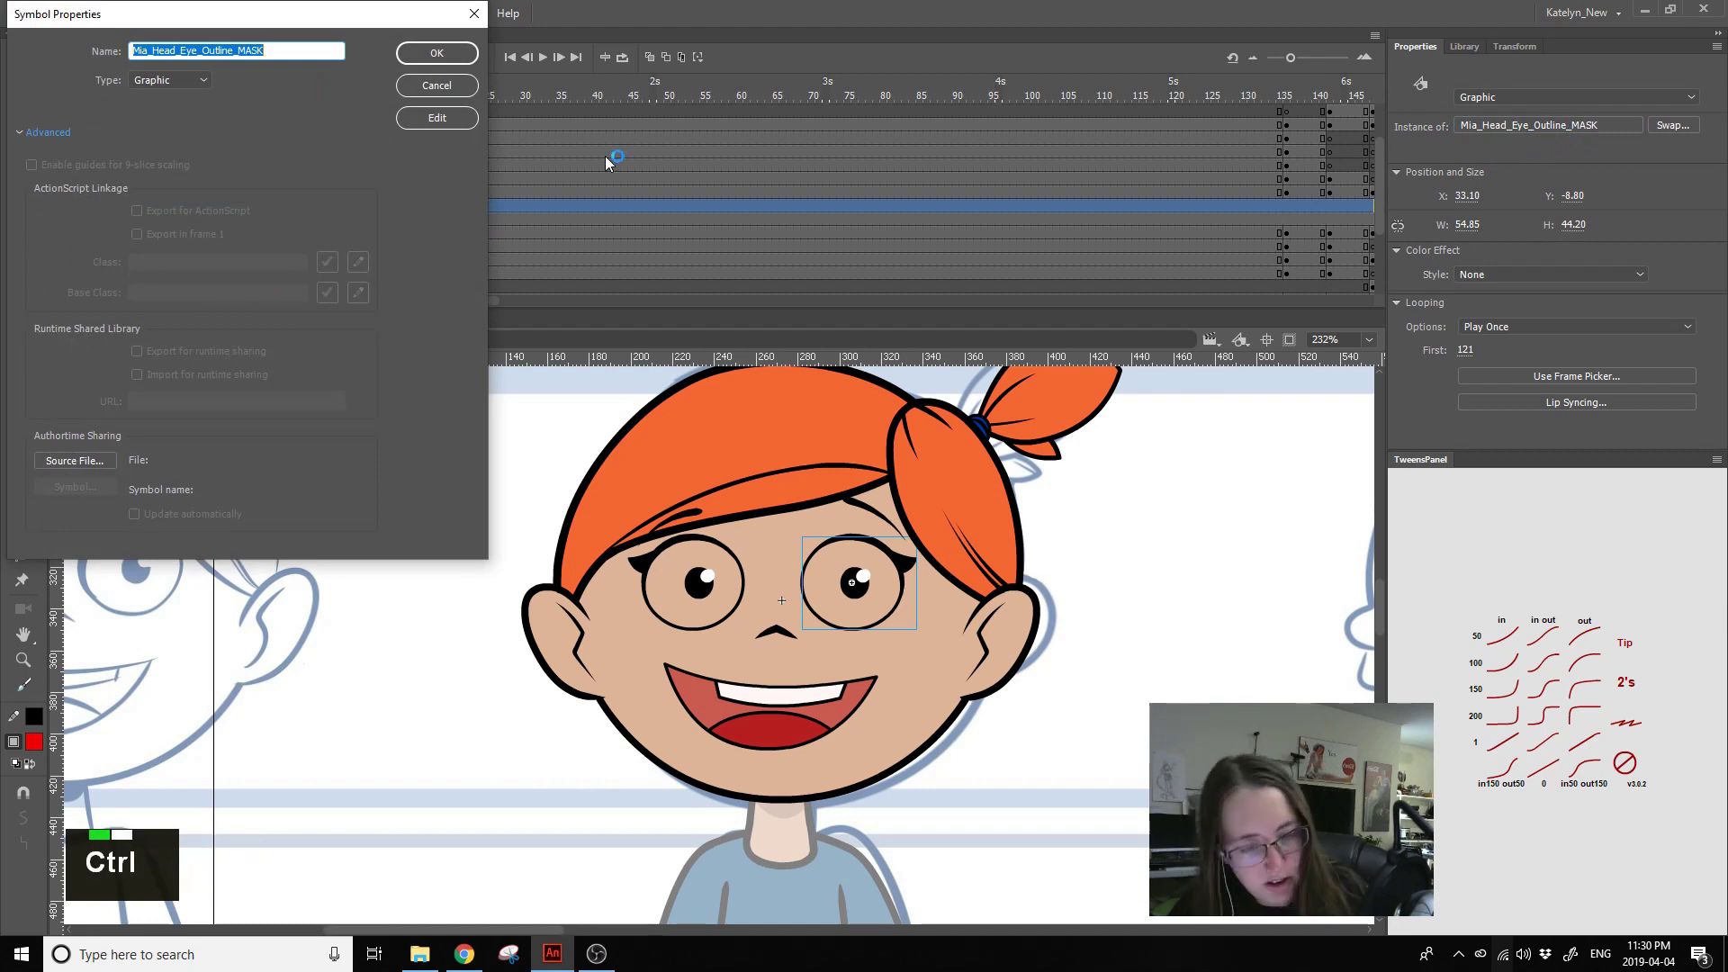
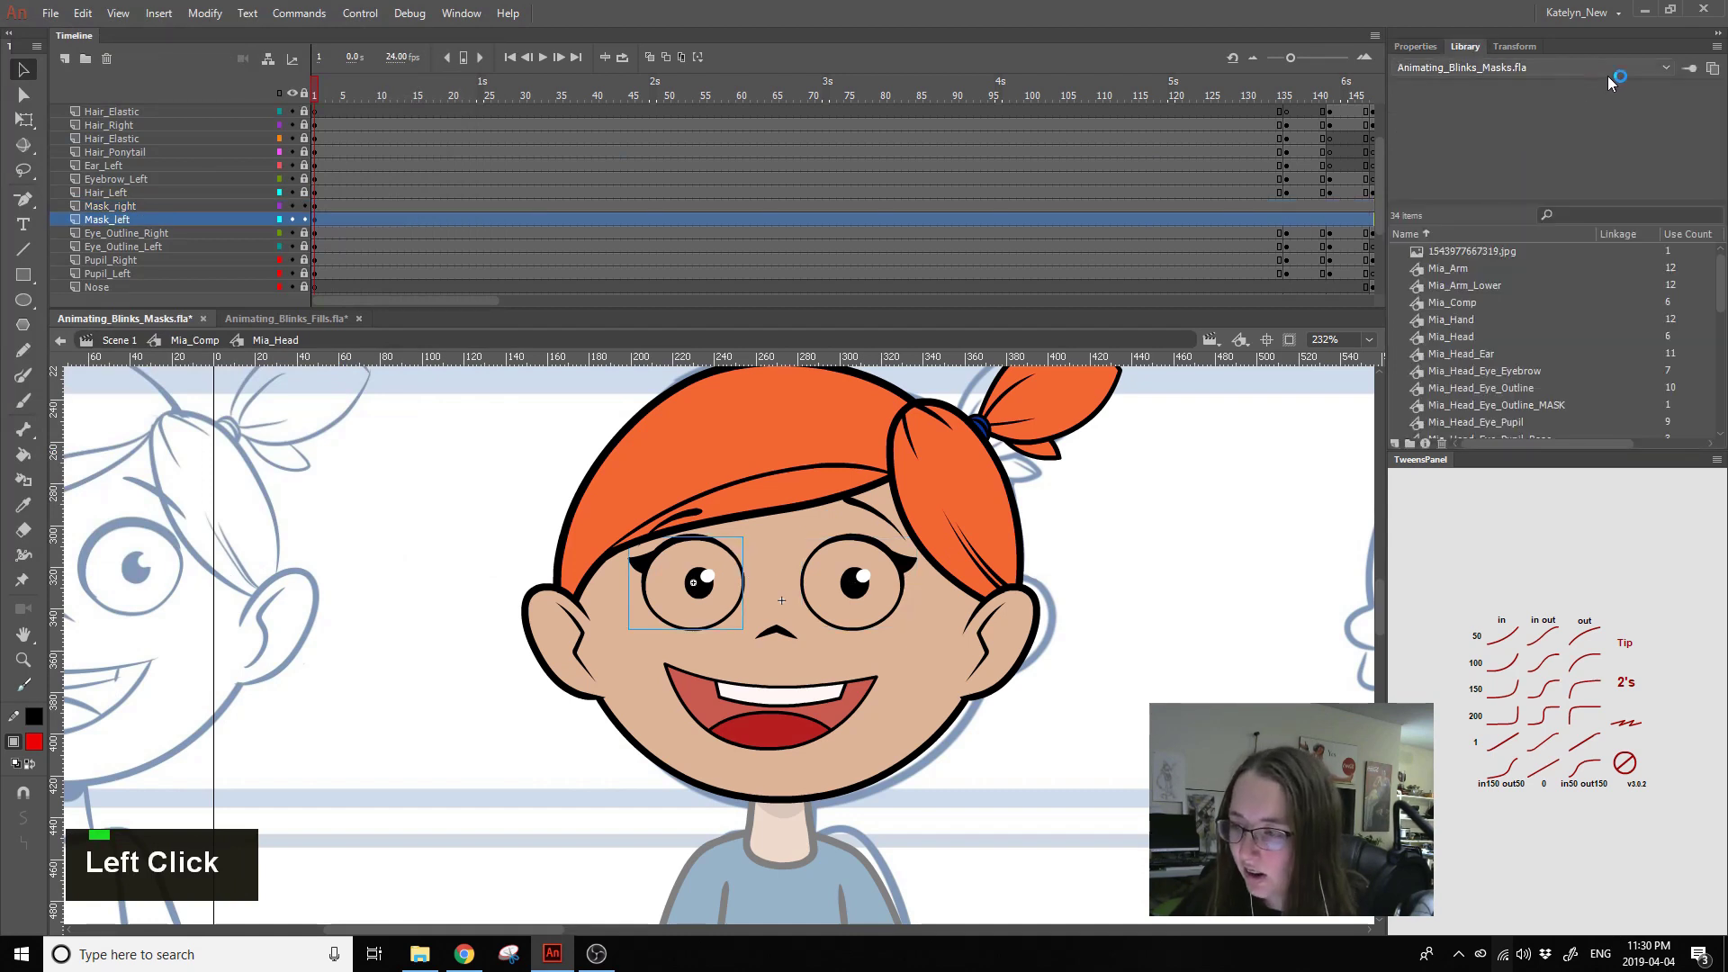
key(ctrl+v)
click(1534, 259)
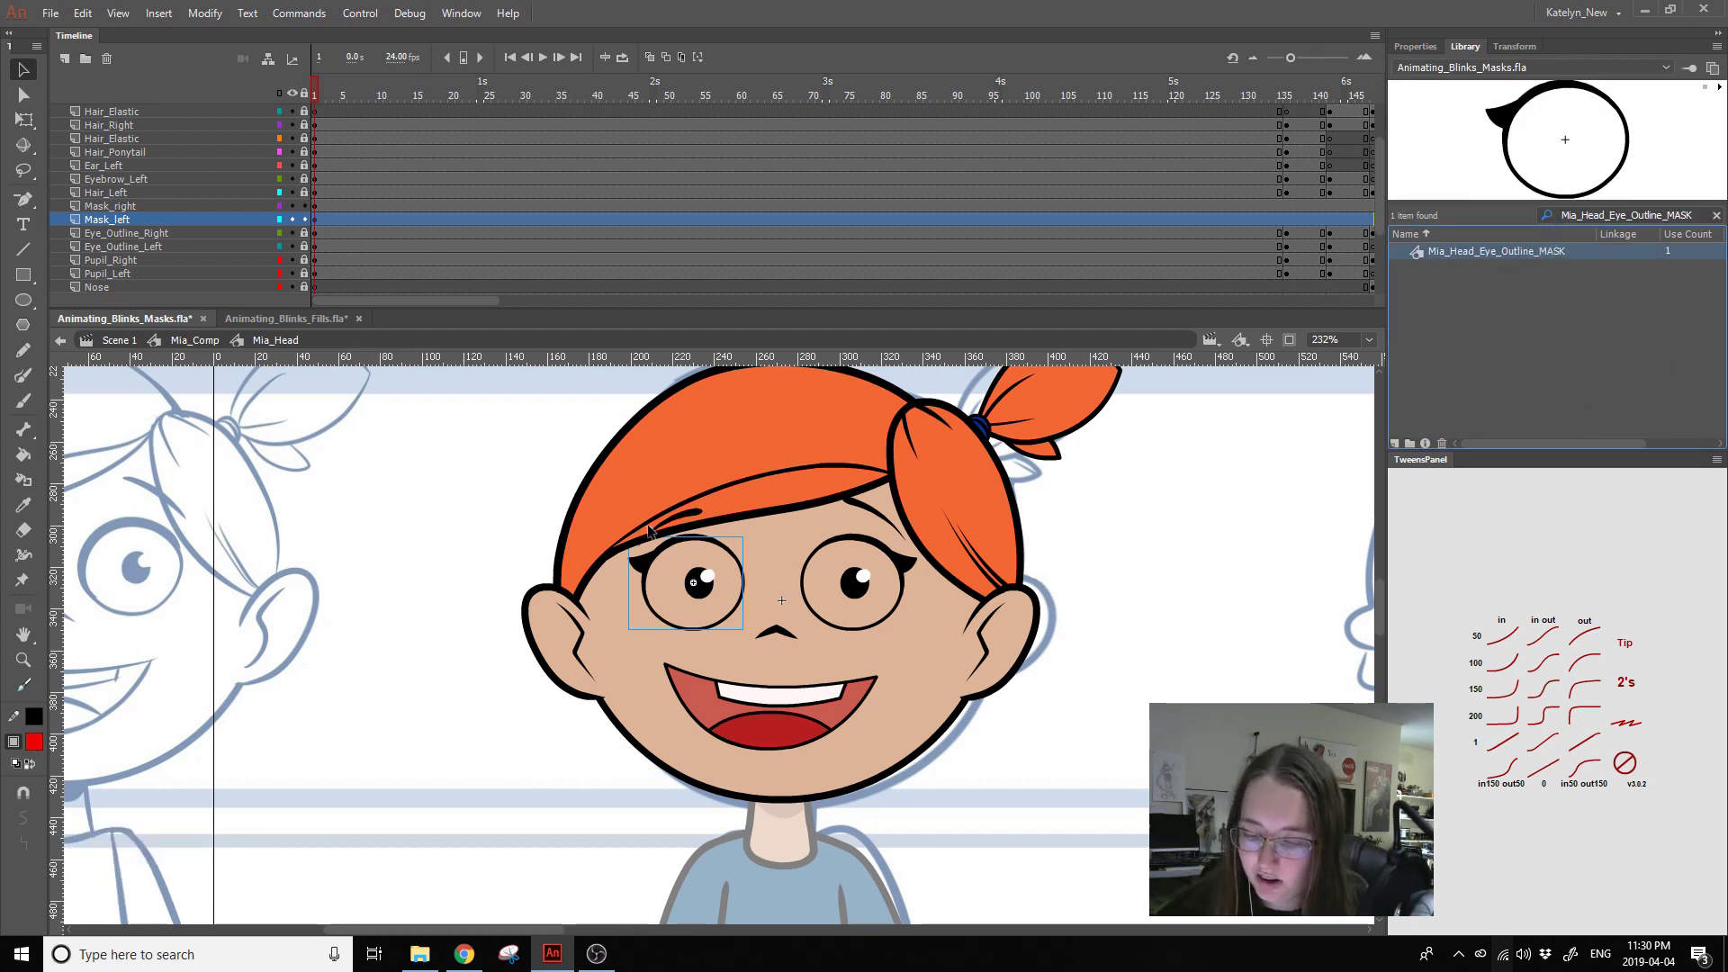
- Swap the left eye mask instance to the Mia_Head_Eye_Outline_MASK symbol
right_click(656, 565)
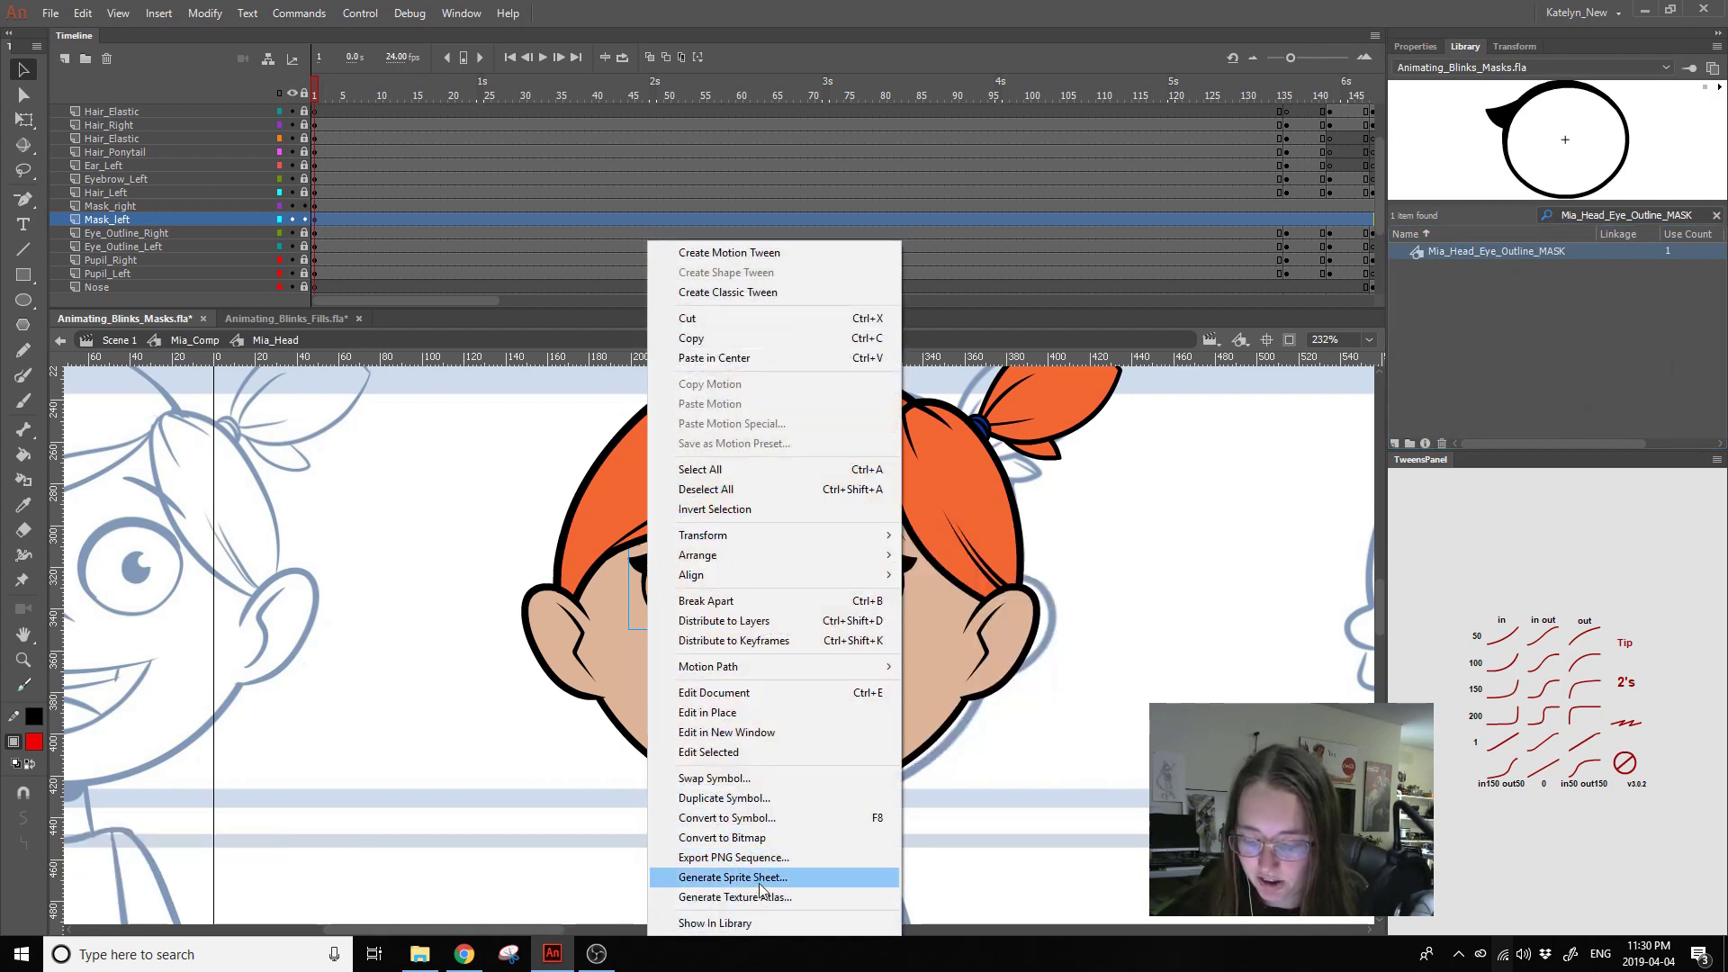
click(763, 780)
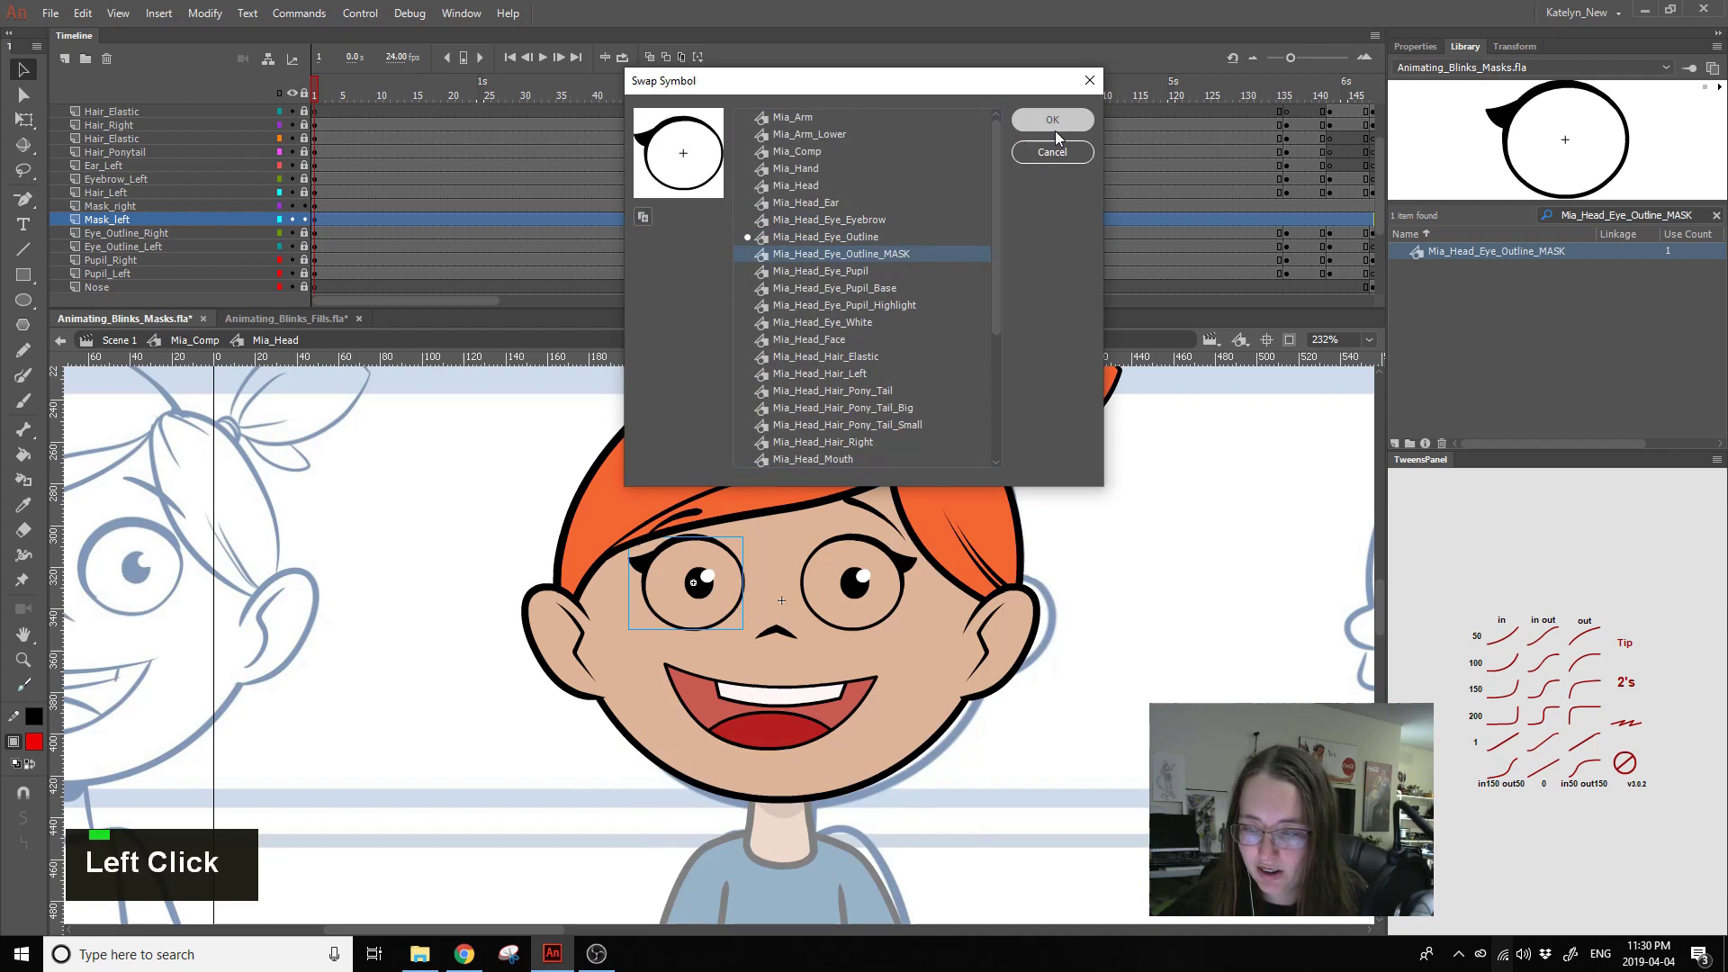
click(1410, 51)
double_click(693, 534)
click(532, 454)
double_click(533, 455)
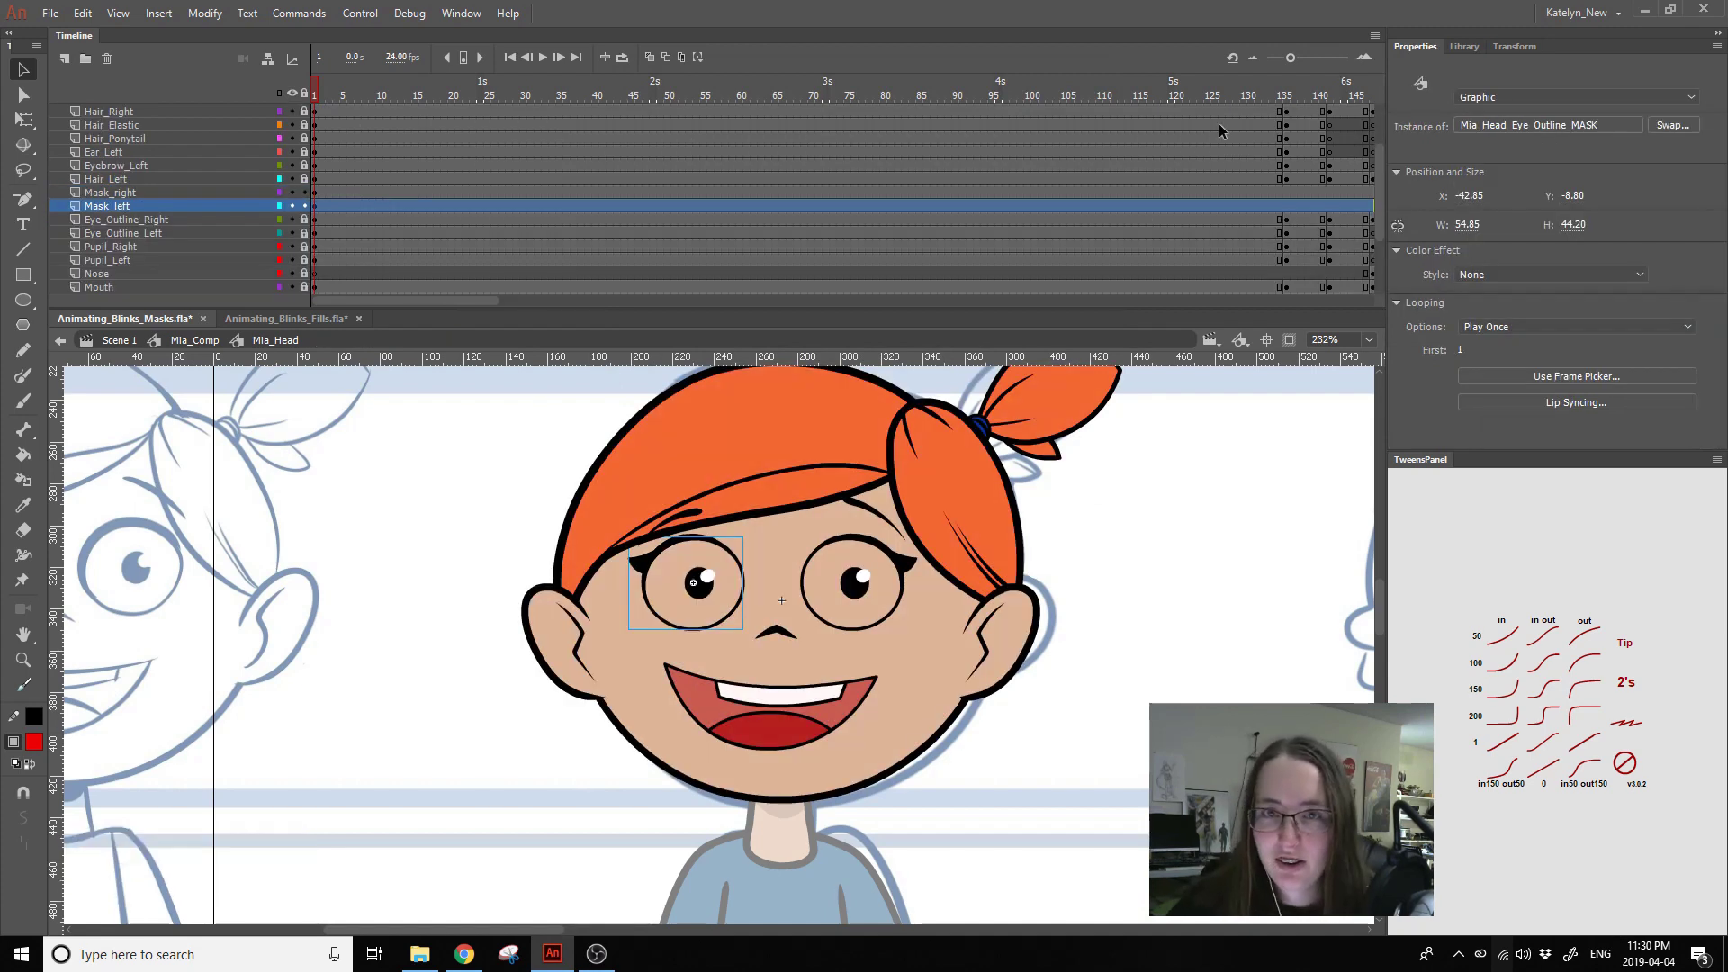
- Verify both masks use the MASK symbol, then enter it and select its eyelash layer
click(454, 745)
key(space)
click(453, 756)
key(space)
click(952, 505)
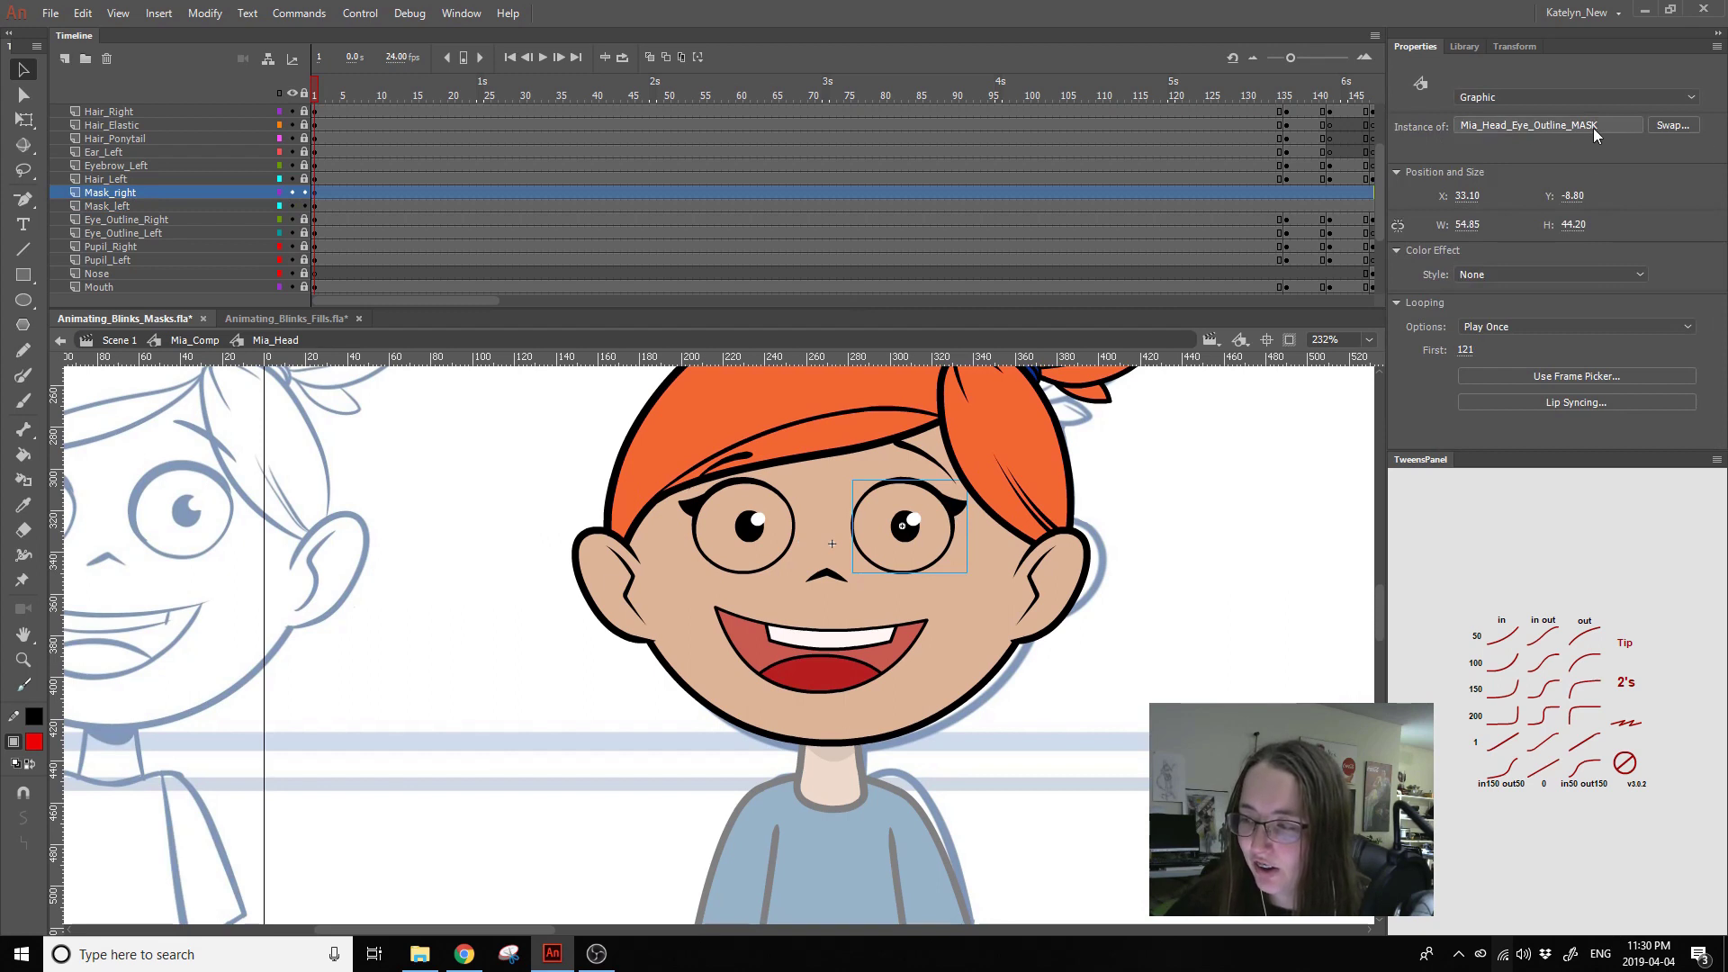
click(772, 483)
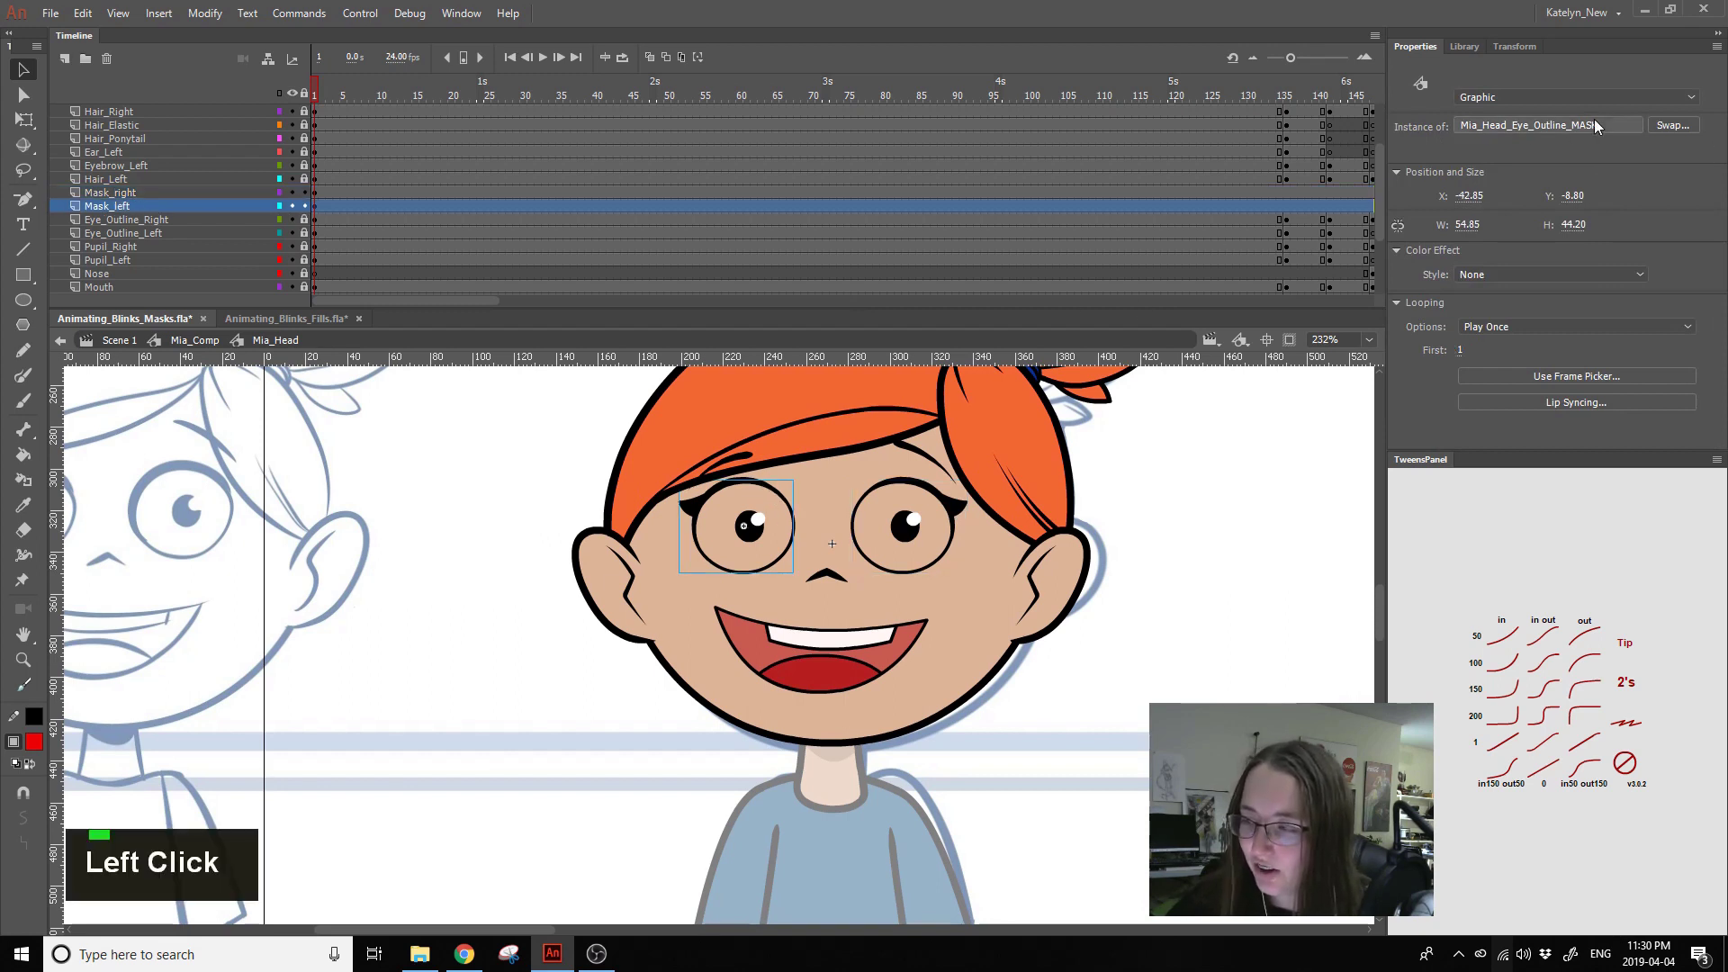
double_click(942, 492)
click(156, 151)
- Make the eyelash and base line layers guides and Eye_White_Mask a normal layer, then return to Mia_Head
right_click(172, 160)
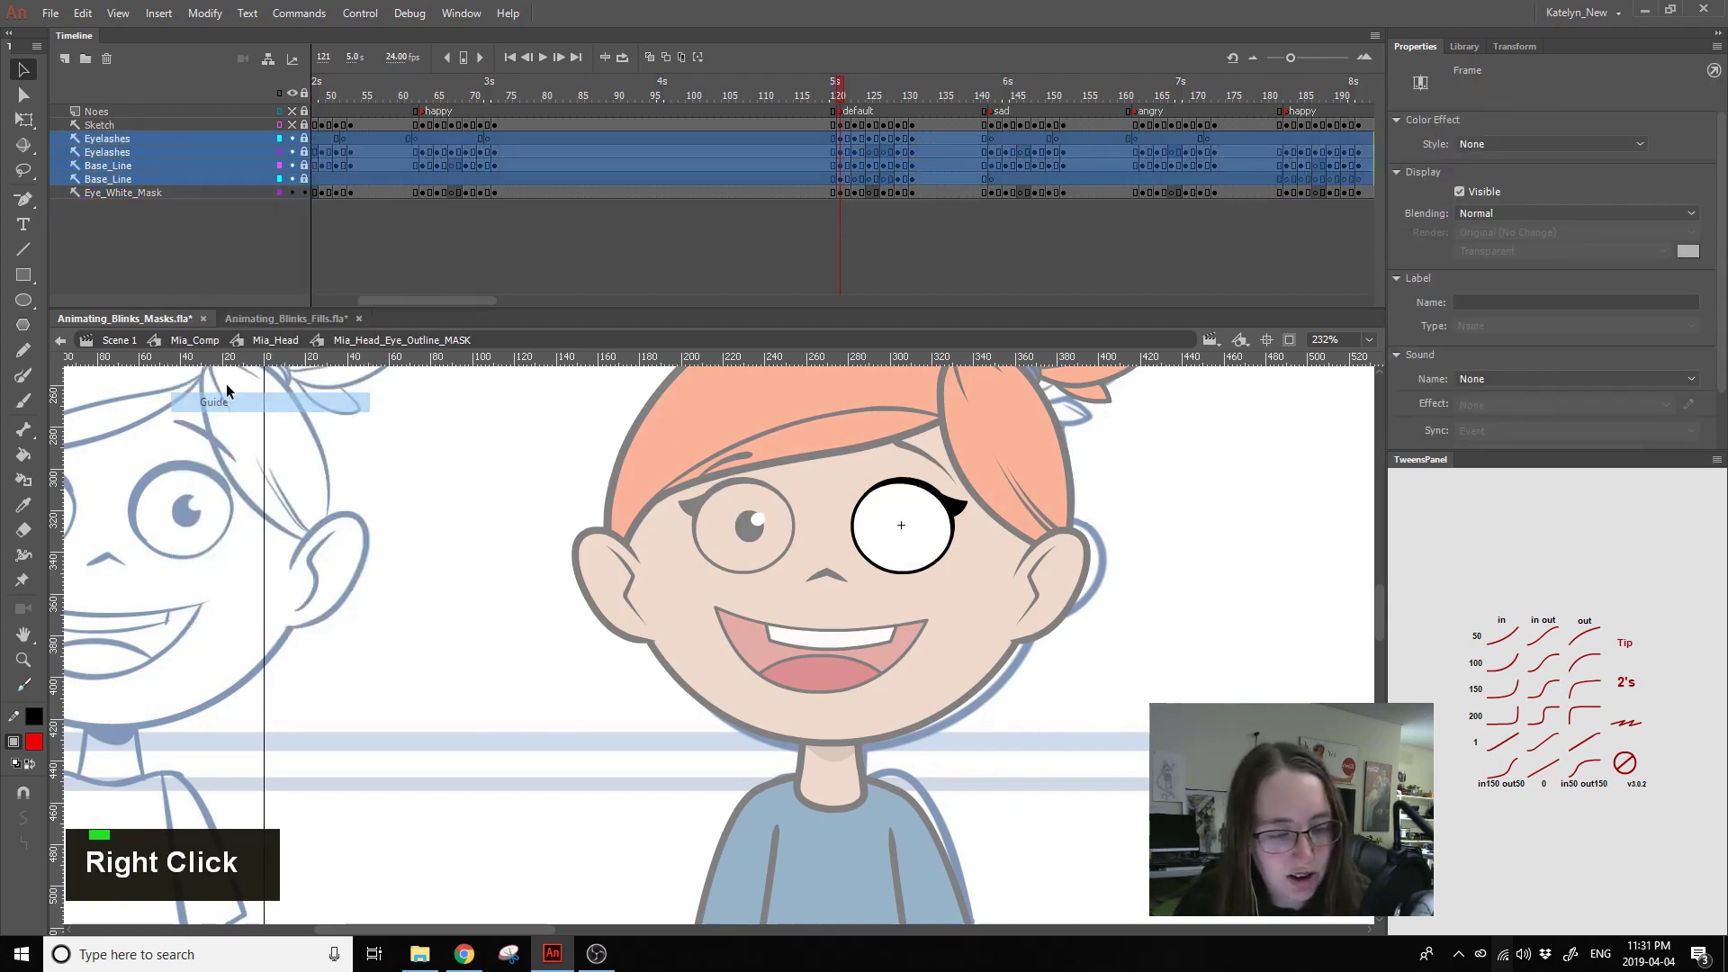
click(166, 202)
right_click(177, 202)
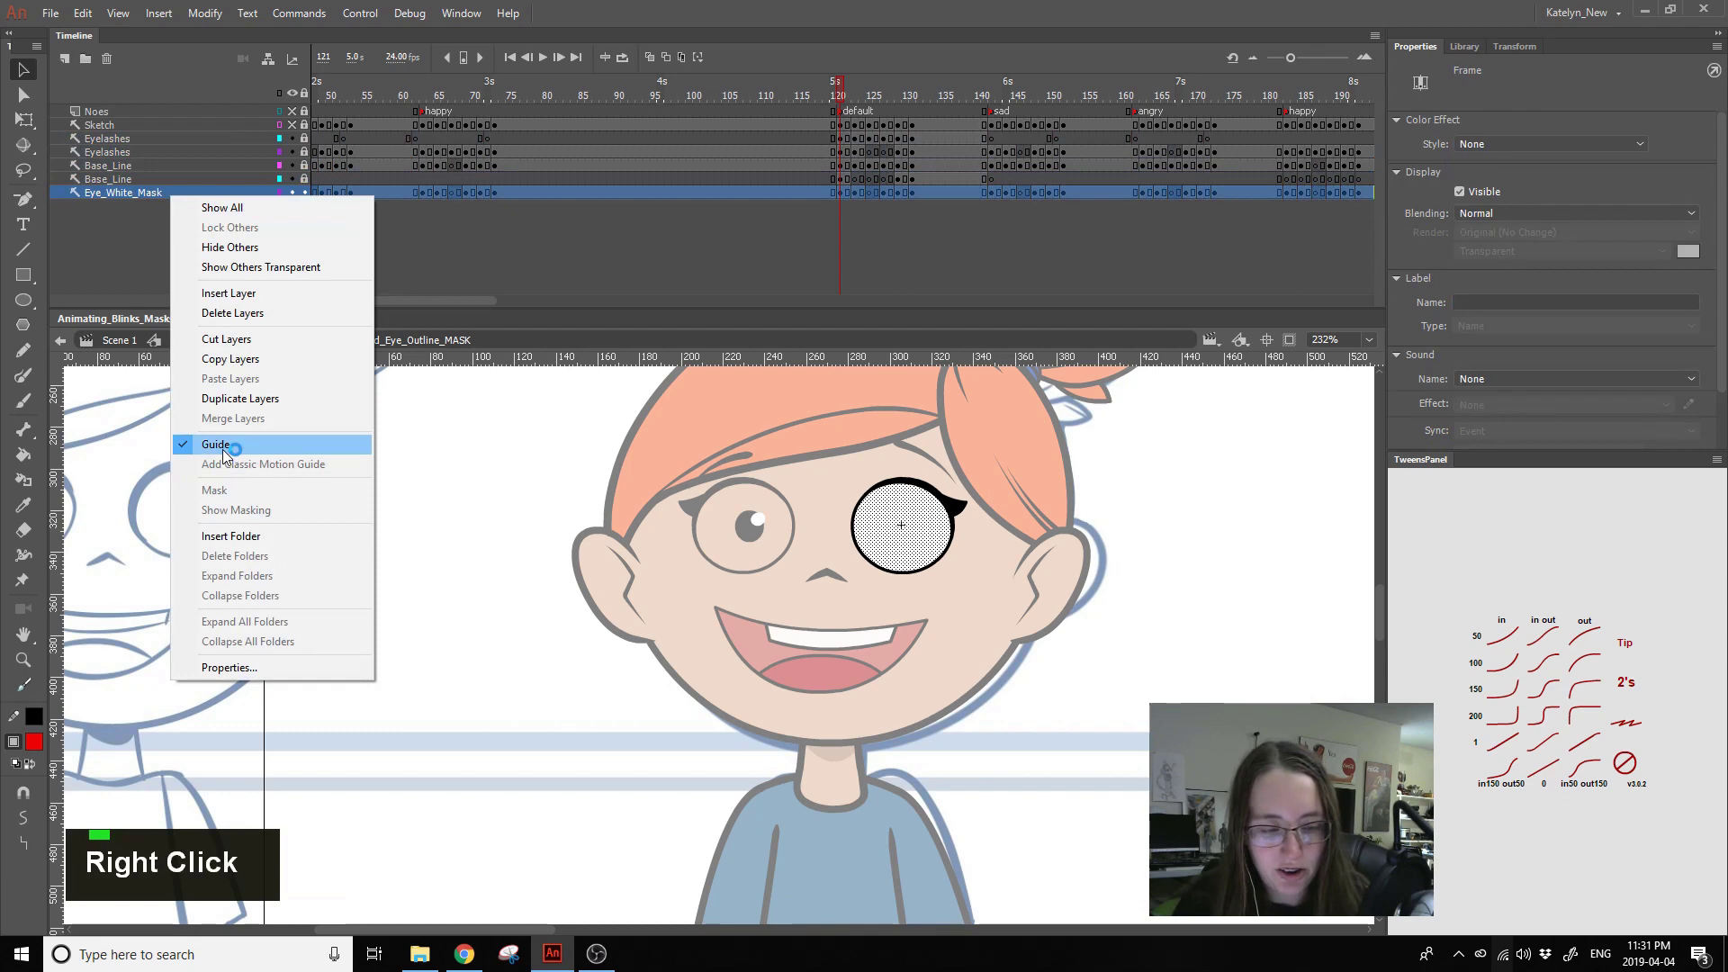
click(1159, 490)
double_click(1159, 491)
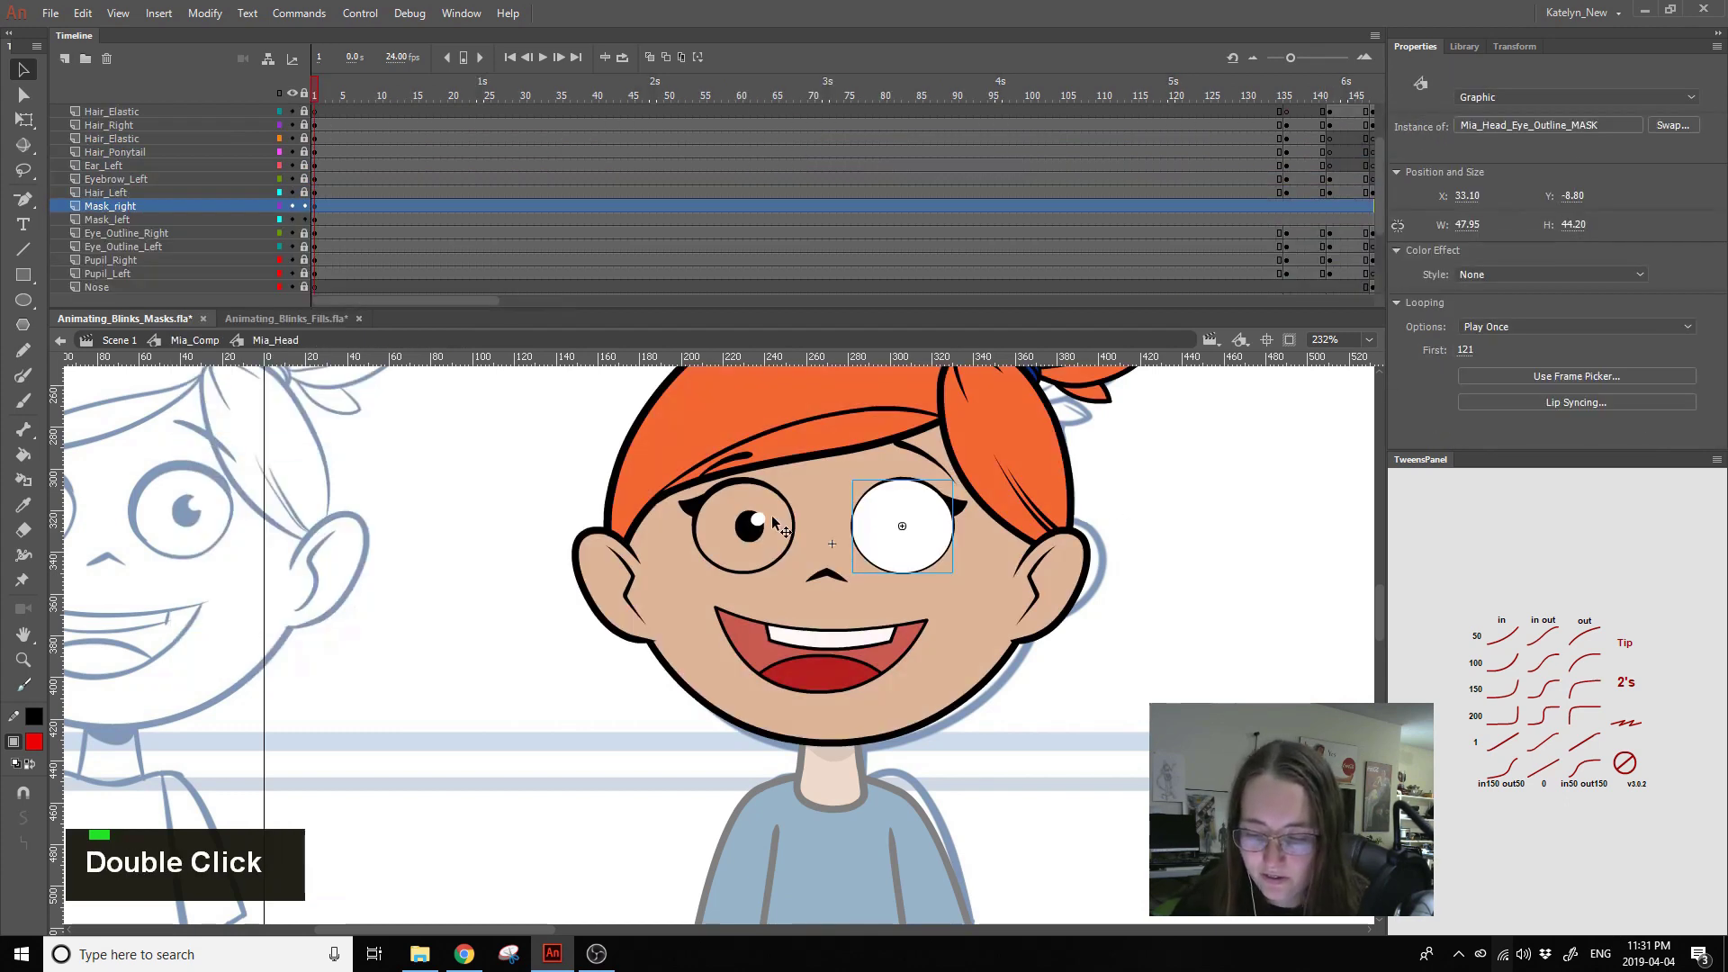
- Select both plain white eye masks together on the head stage
click(744, 483)
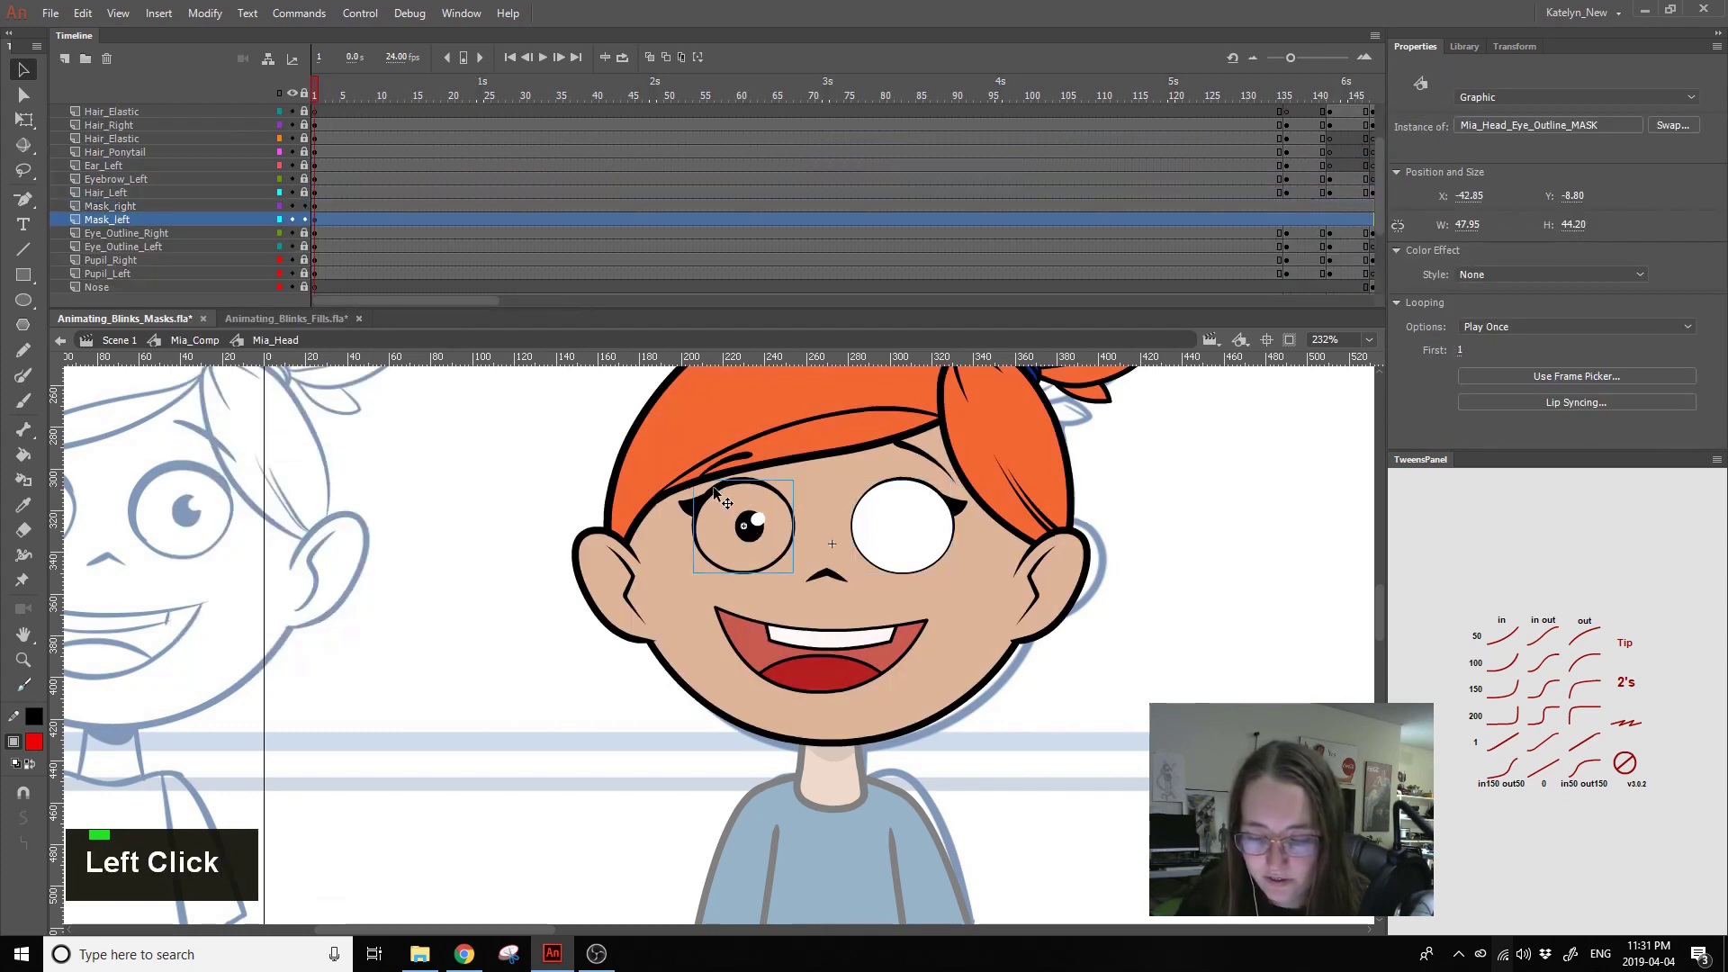
double_click(613, 663)
click(743, 506)
double_click(744, 507)
click(748, 531)
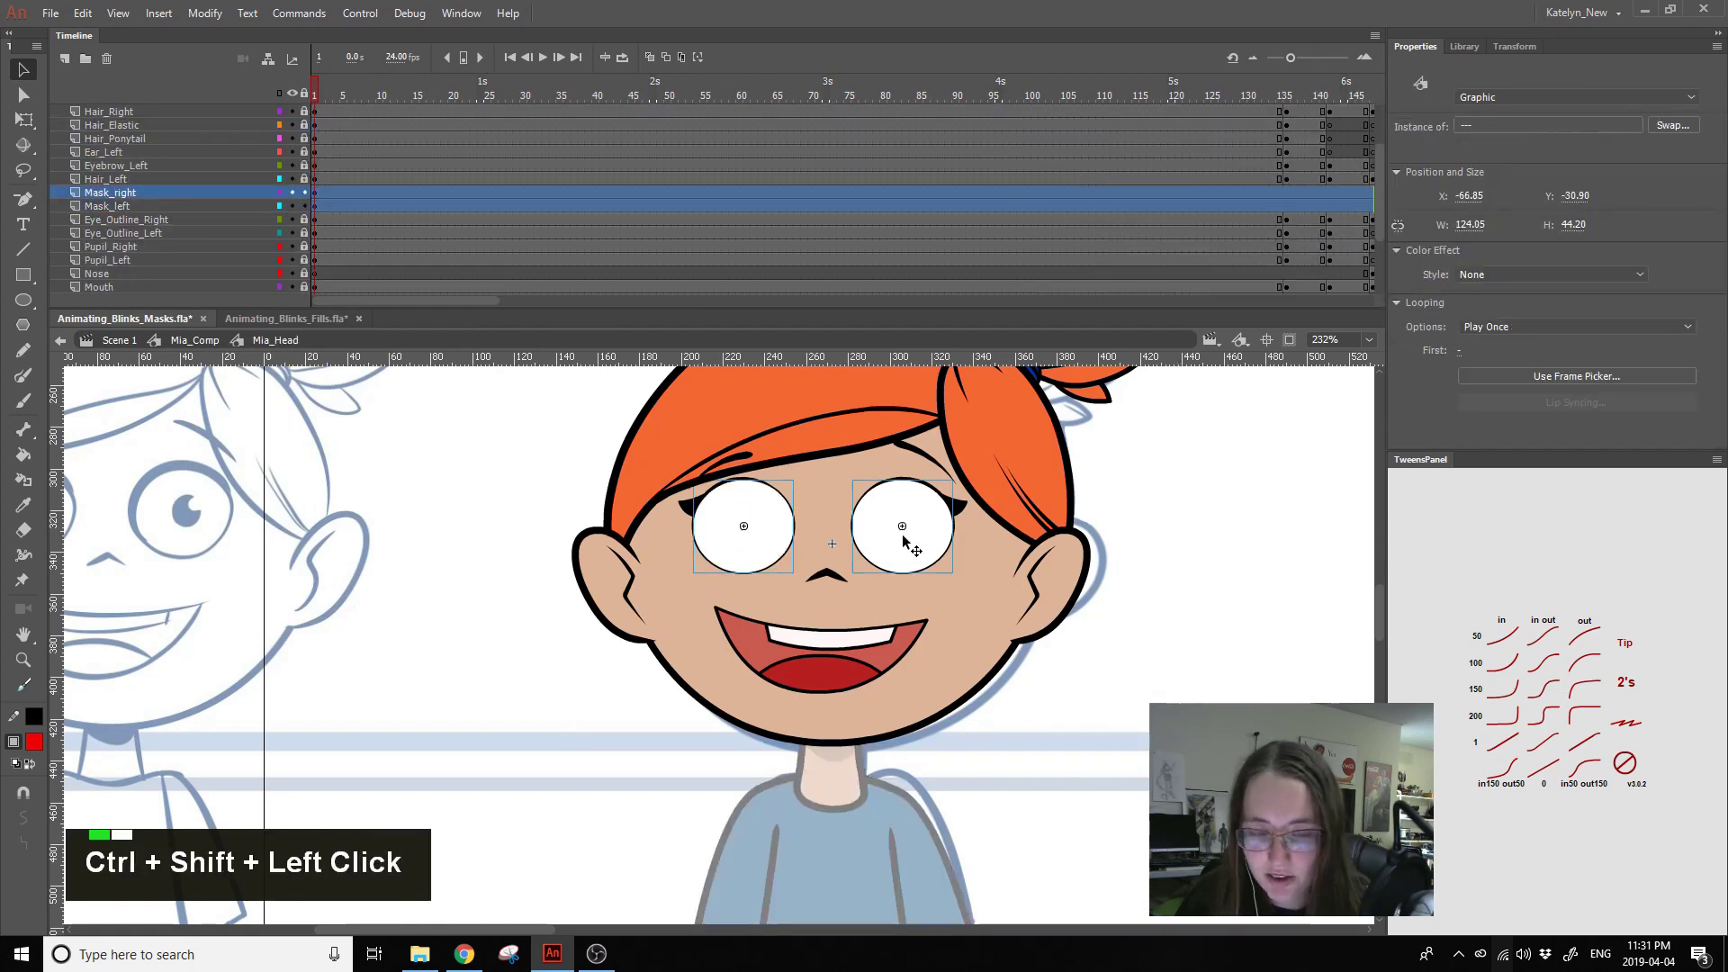
- Duplicate the Mask_right and Mask_left layers and place the copies above Pupil_Right and Pupil_Left
click(553, 667)
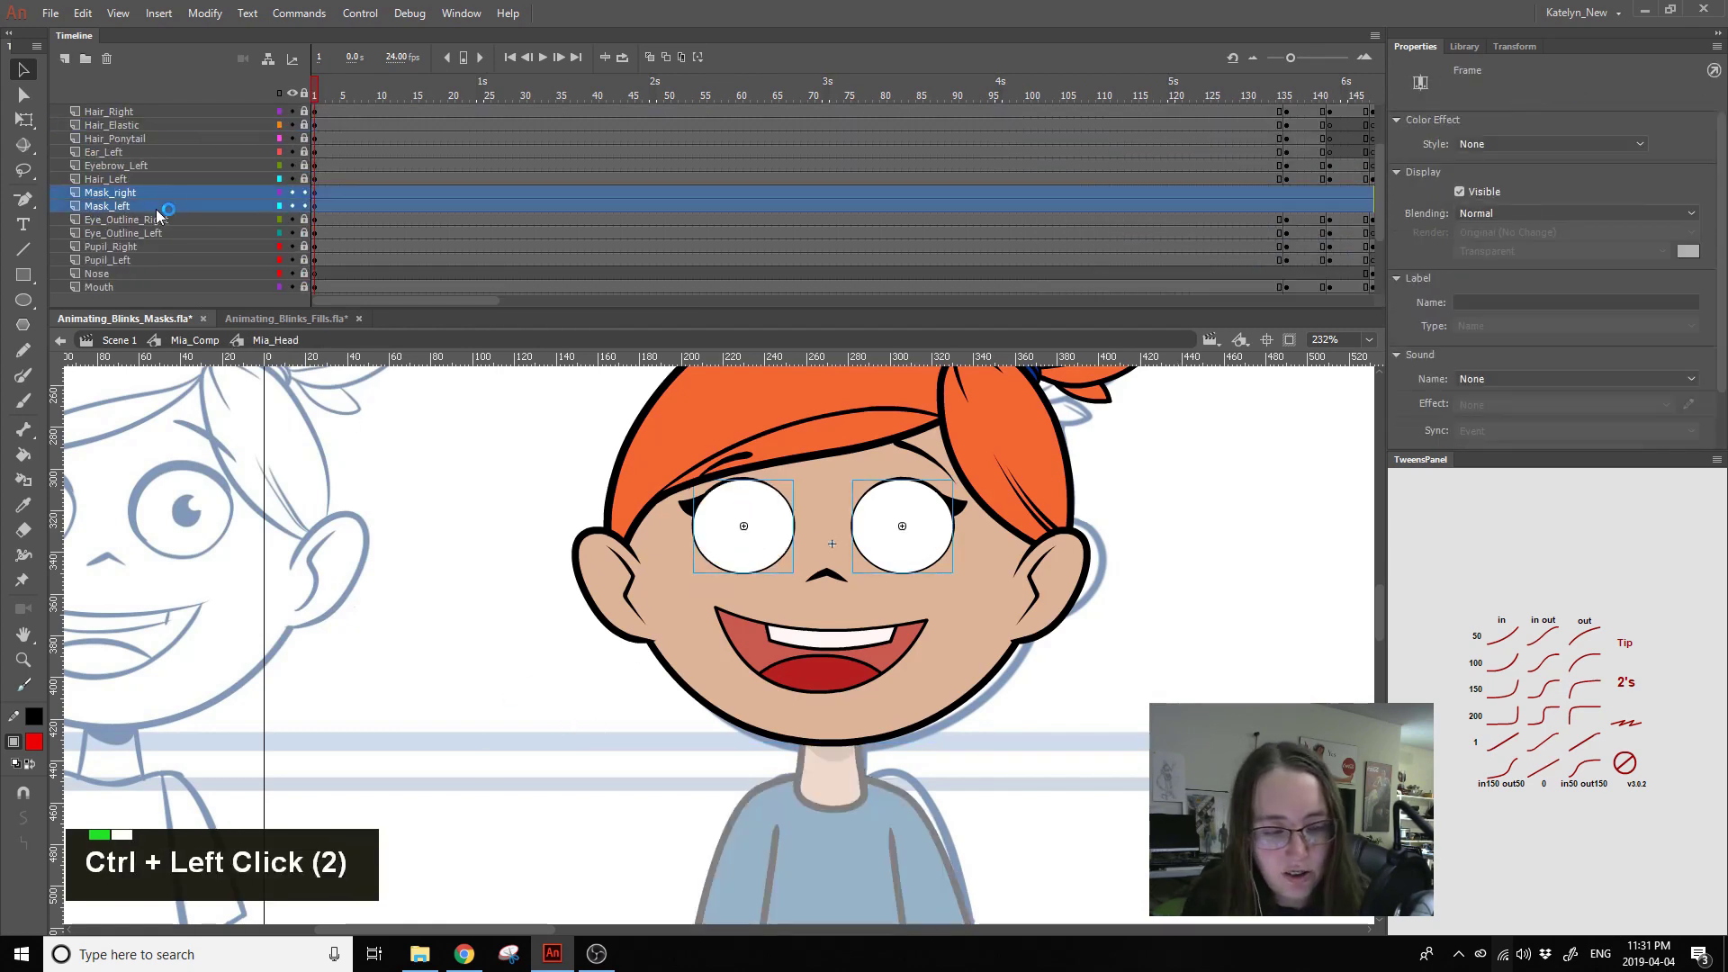
click(173, 211)
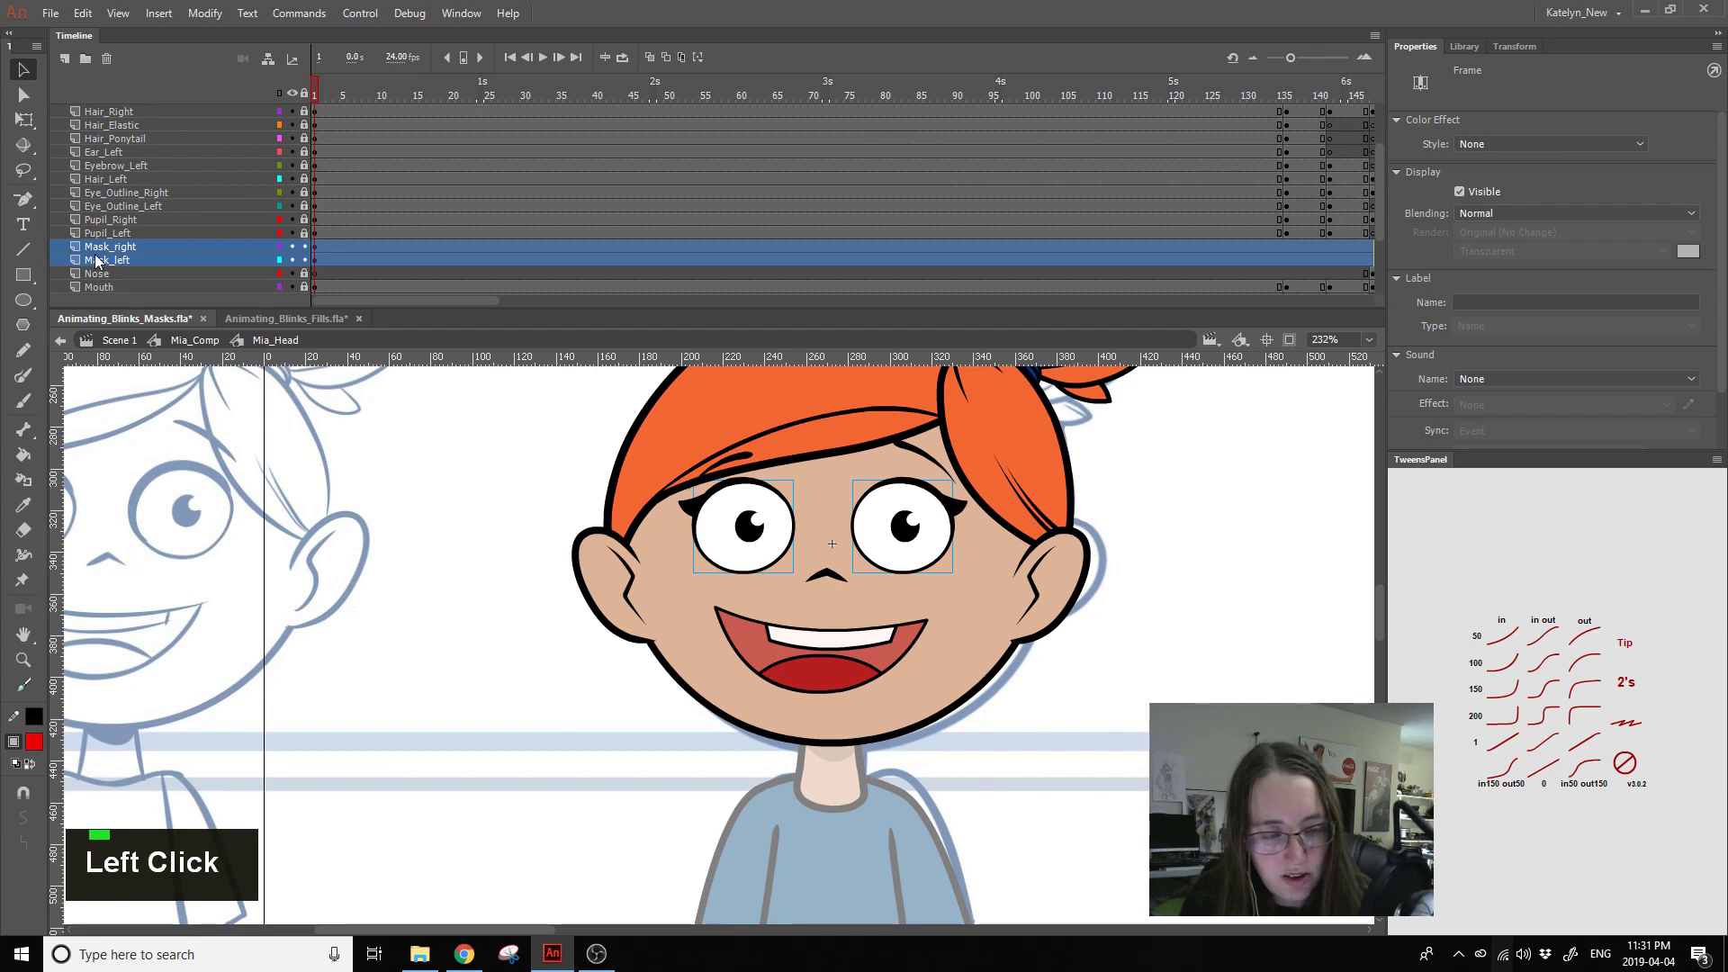
double_click(66, 64)
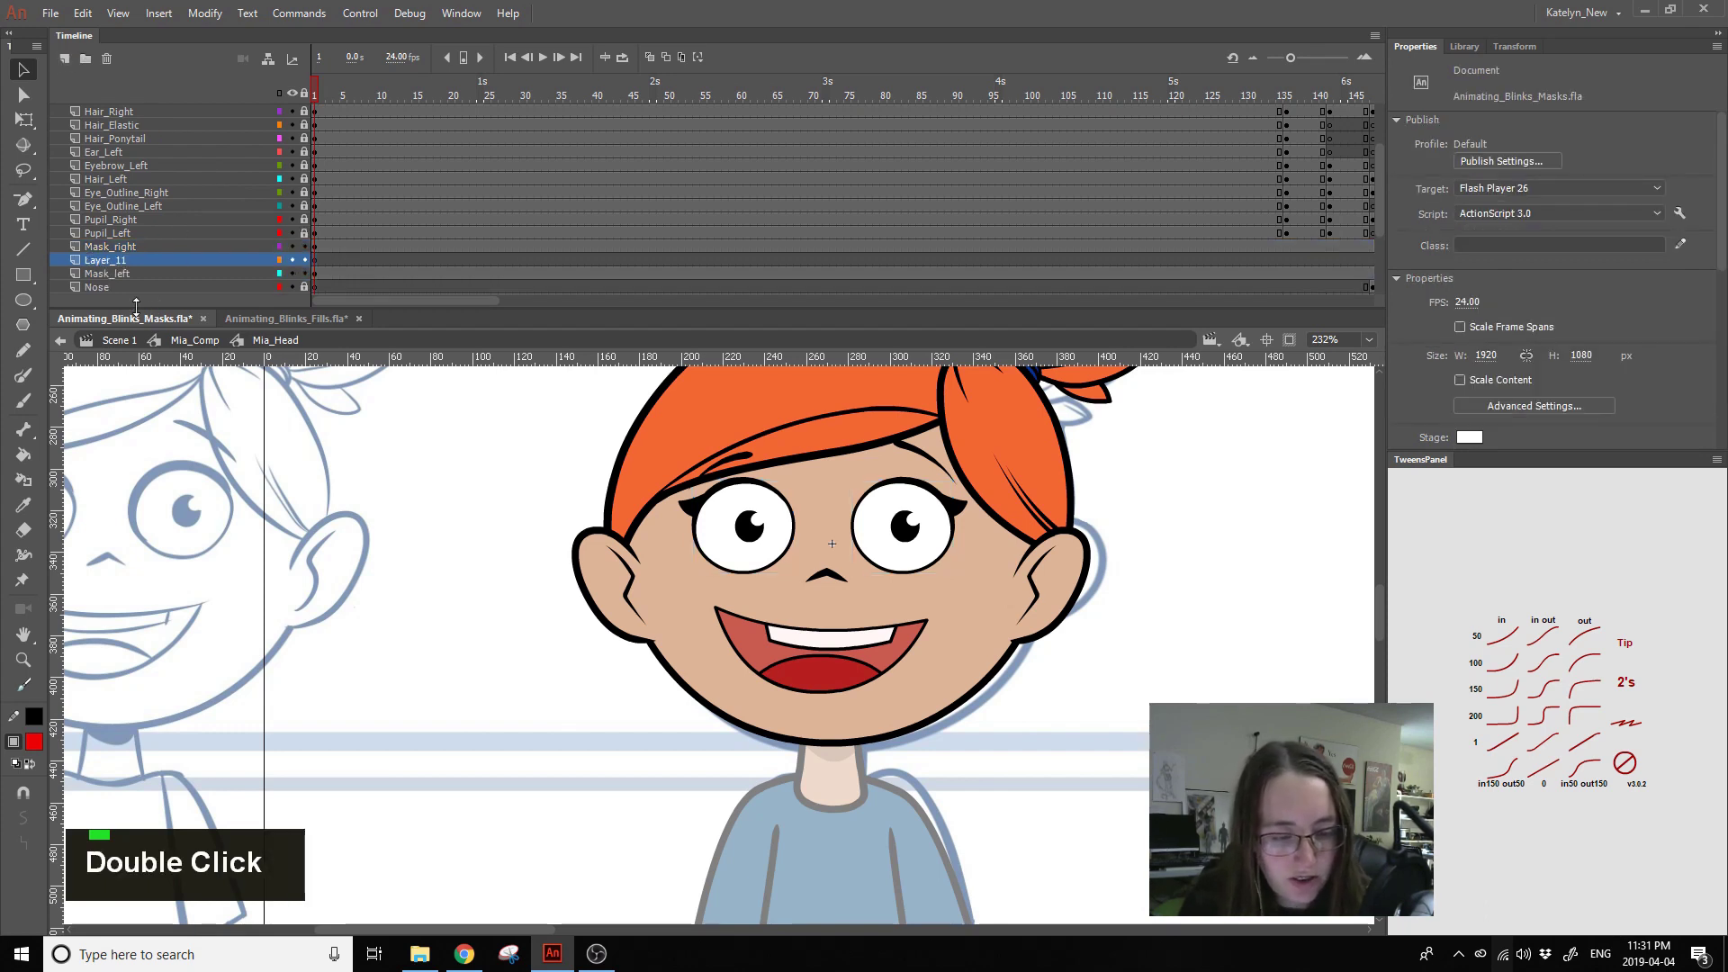
click(69, 65)
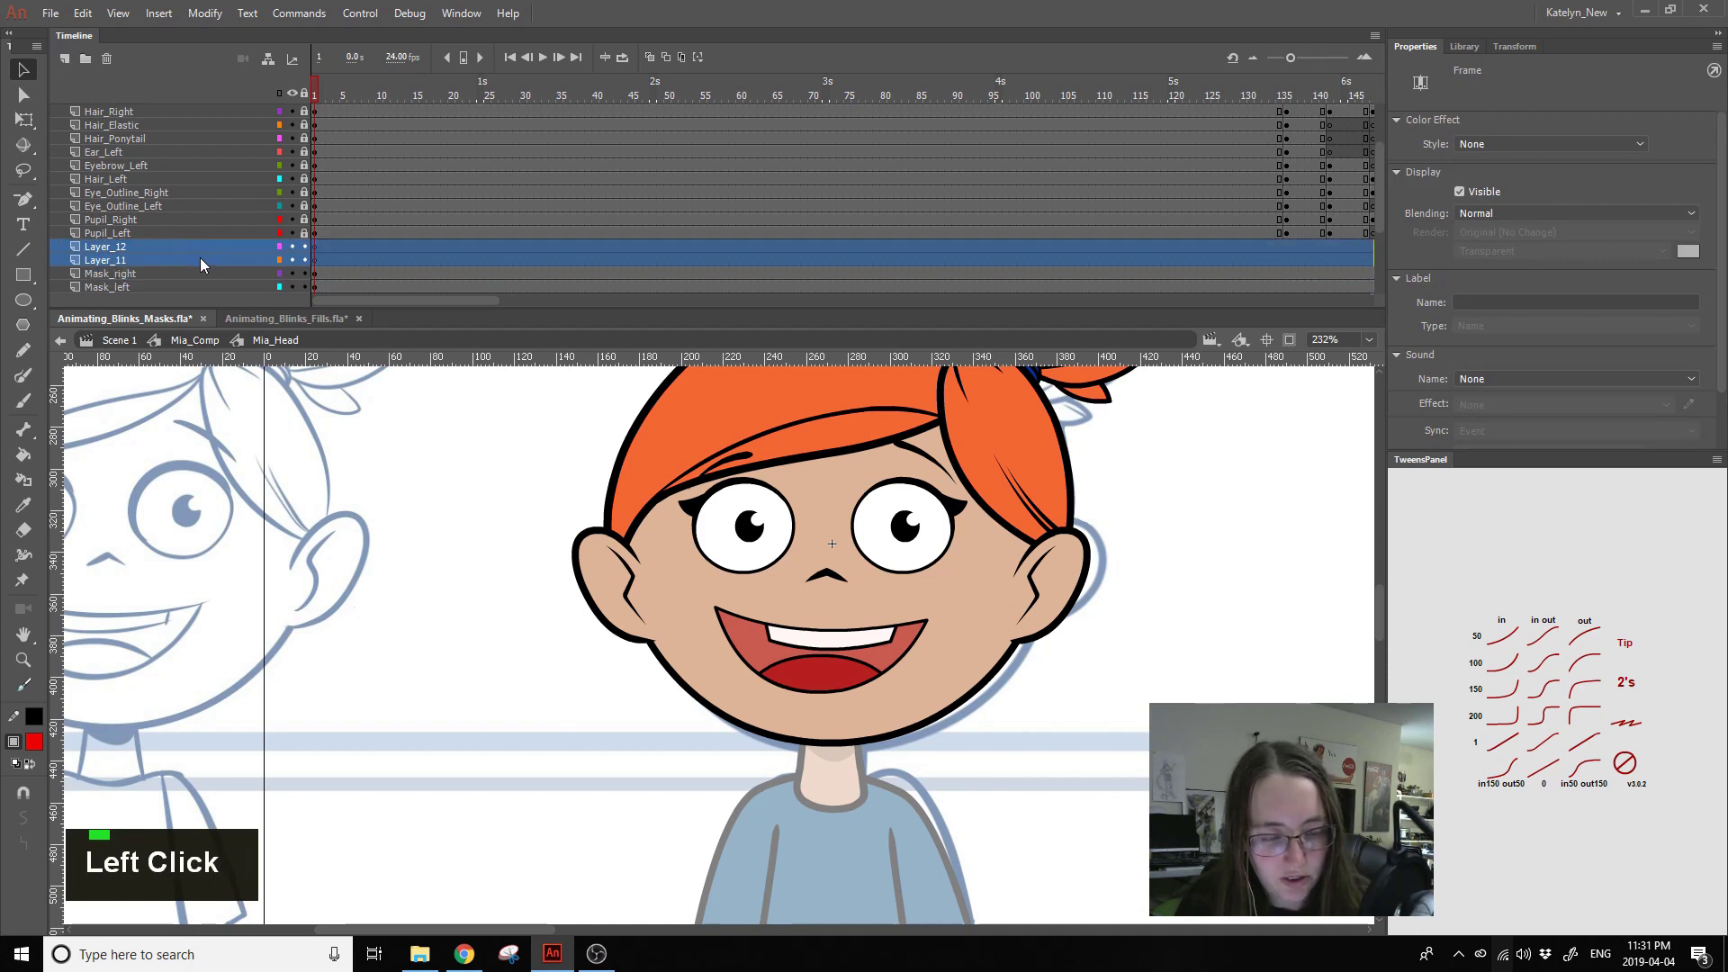
click(324, 282)
click(161, 272)
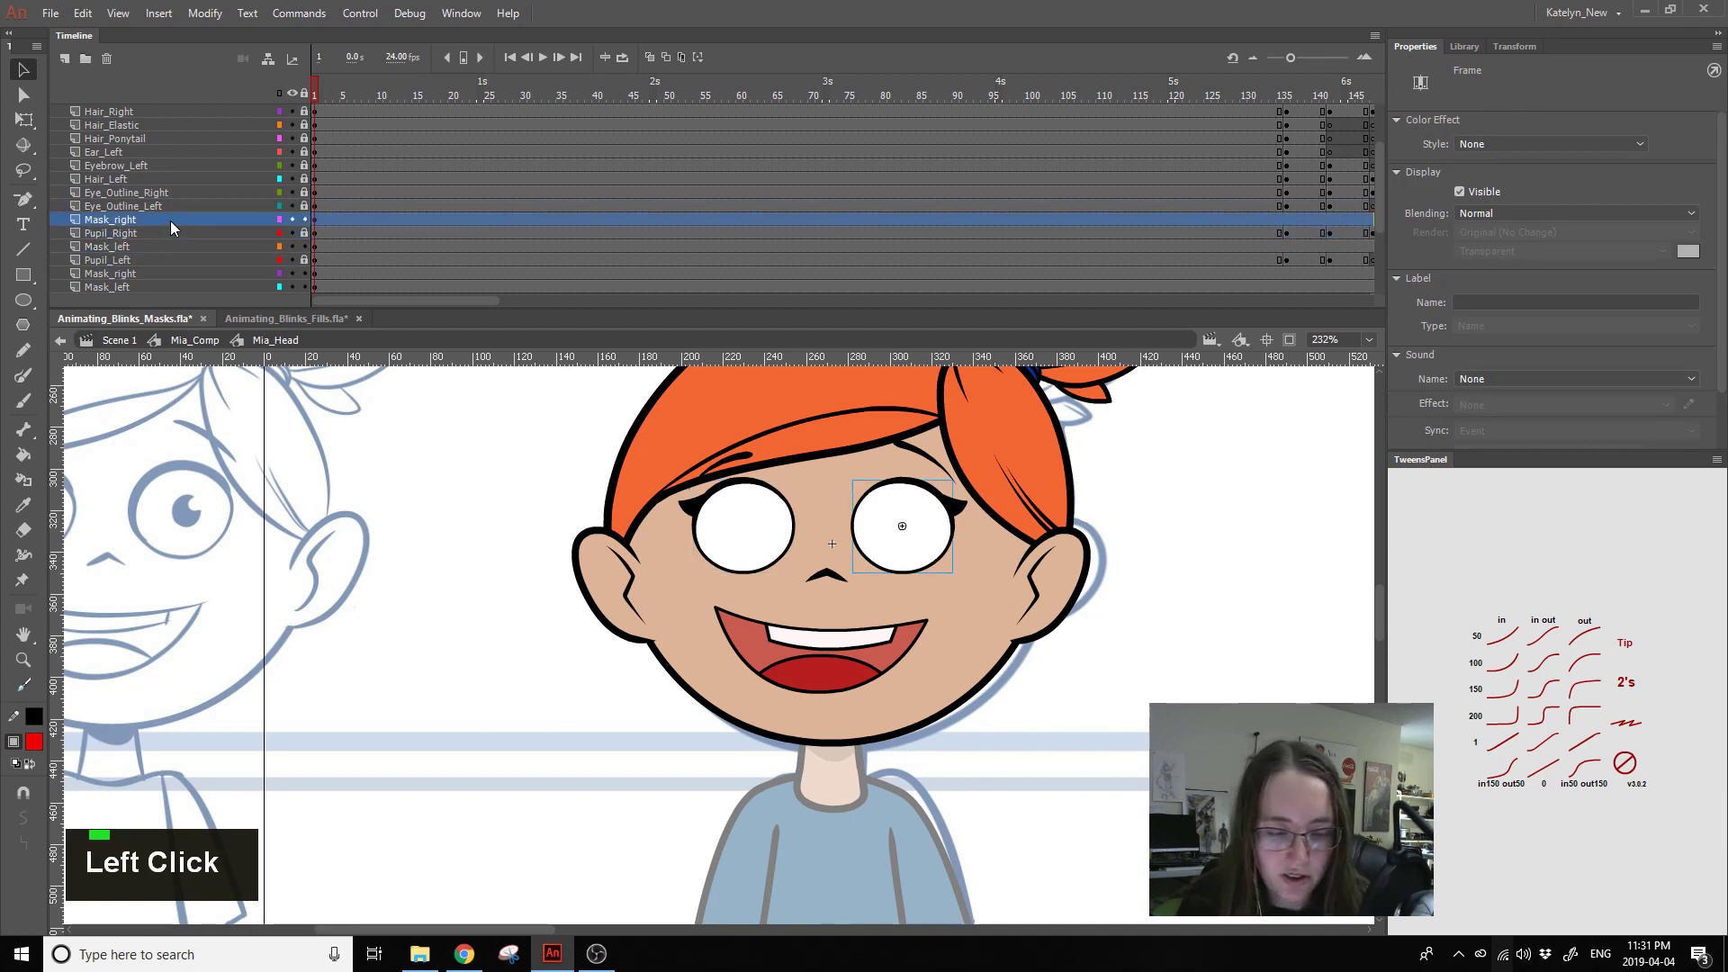
- Set each copied layer to mask its pupil layer and play the animation to preview the masks
right_click(175, 230)
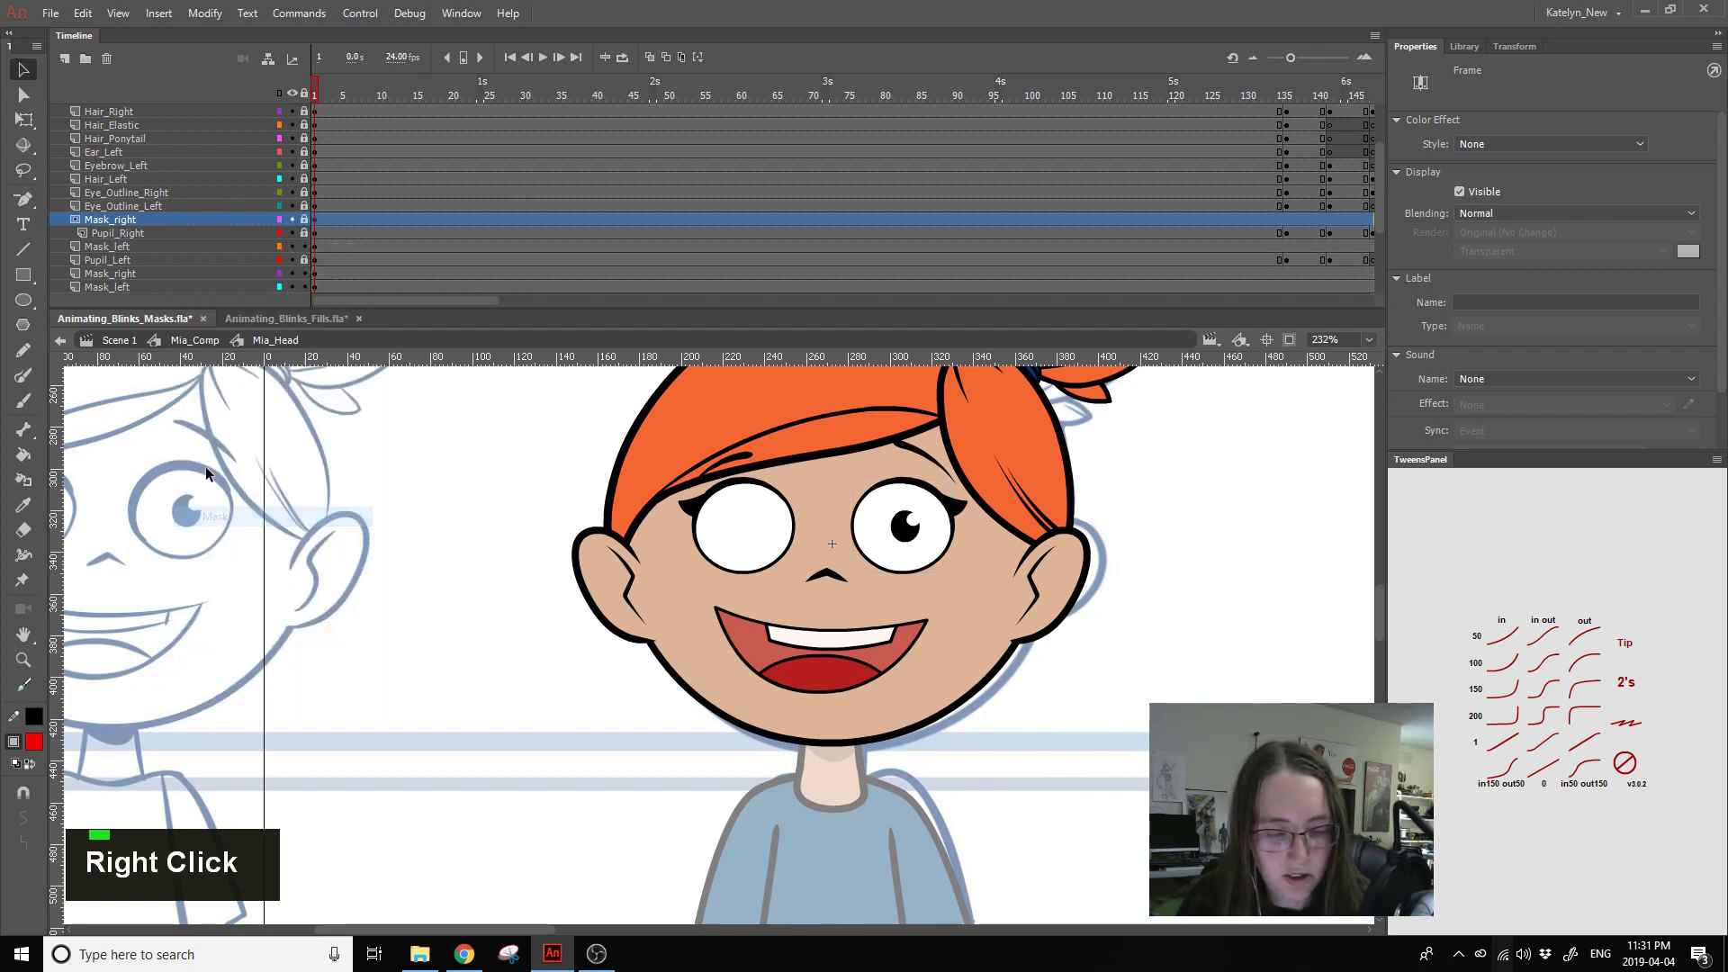
click(206, 250)
right_click(199, 251)
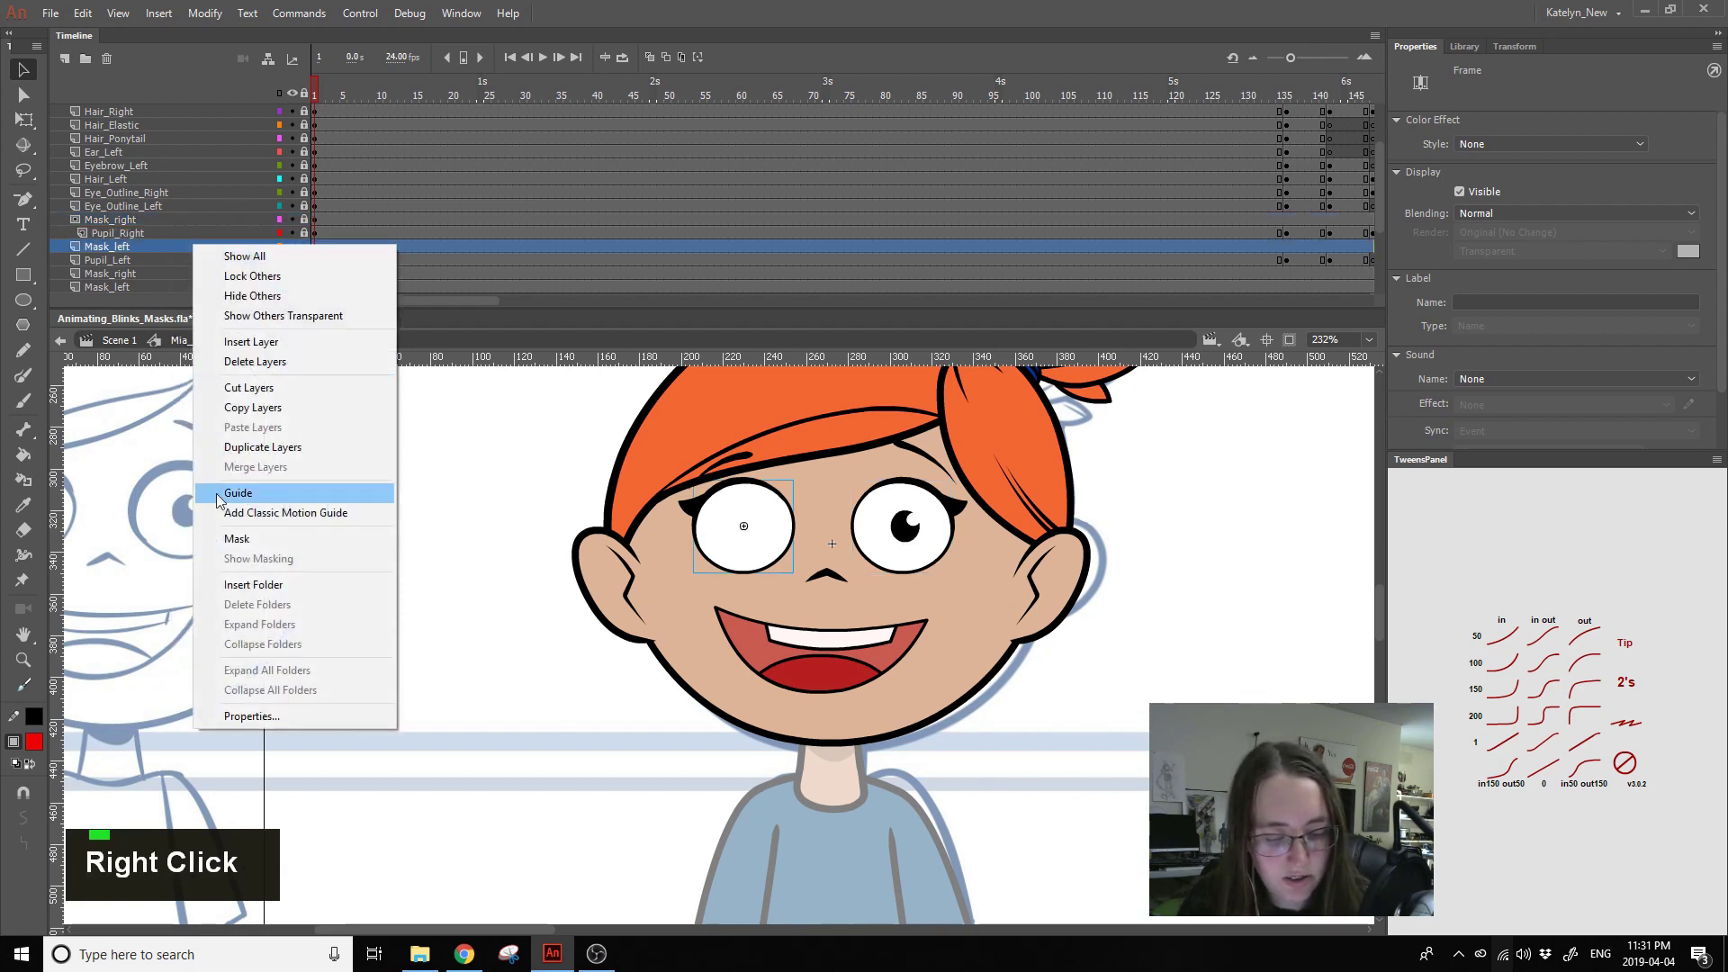
click(341, 92)
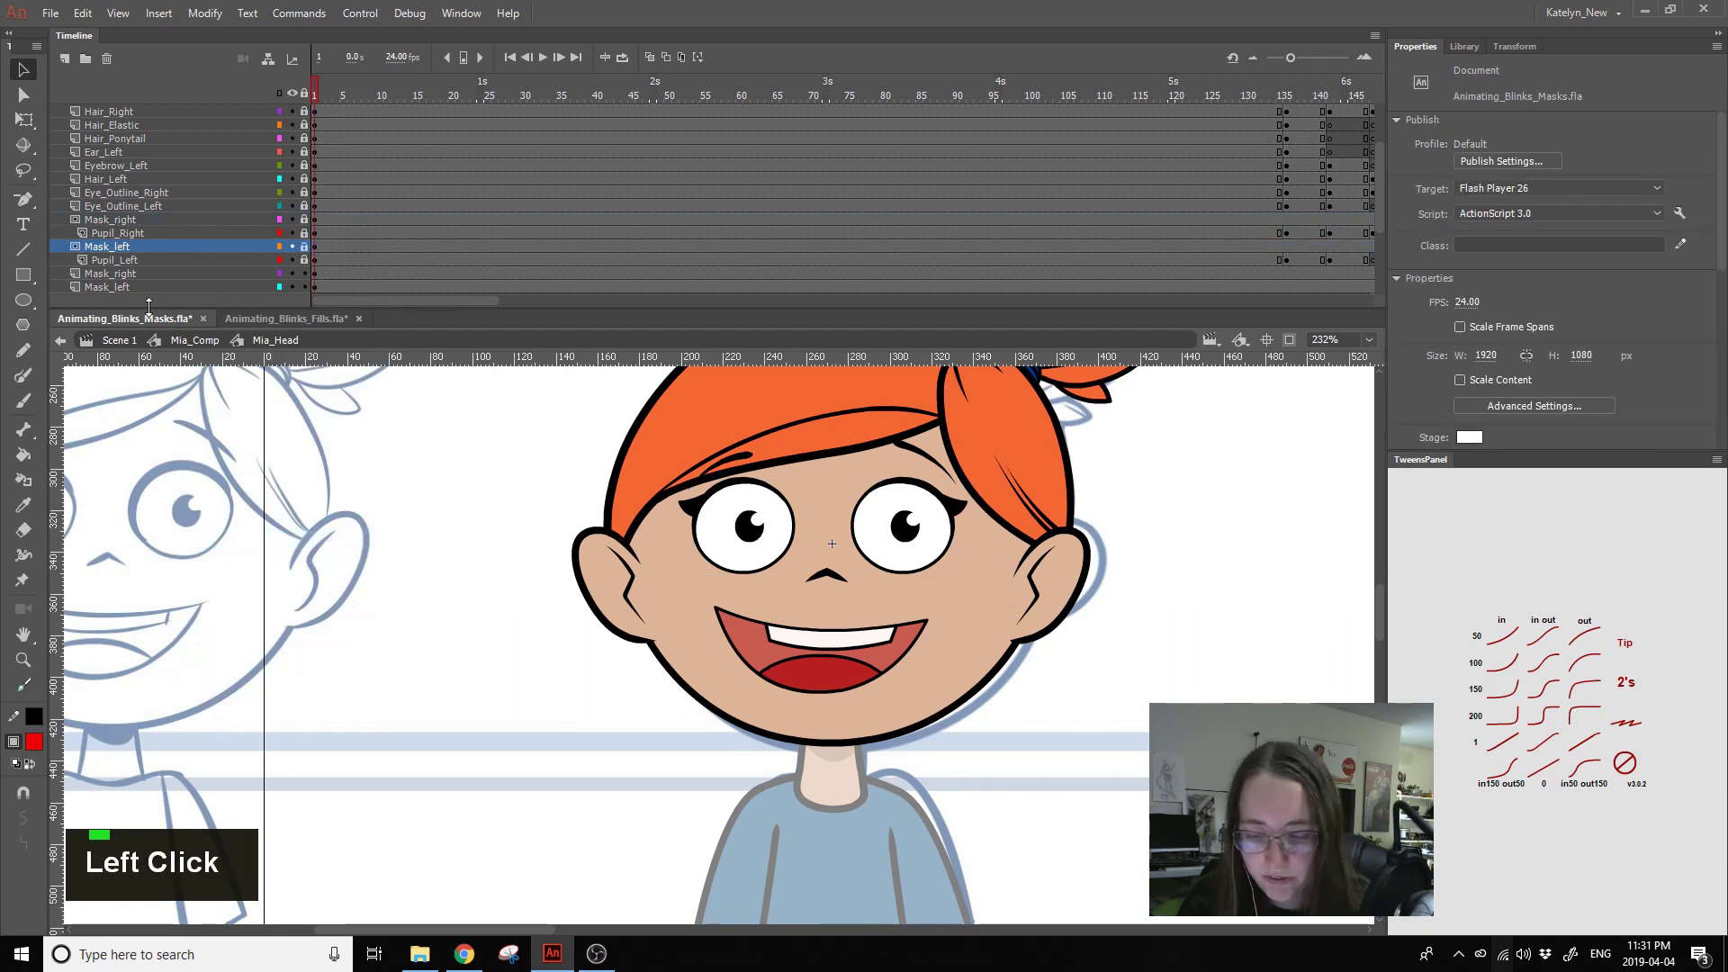
key(Return)
key(Return)
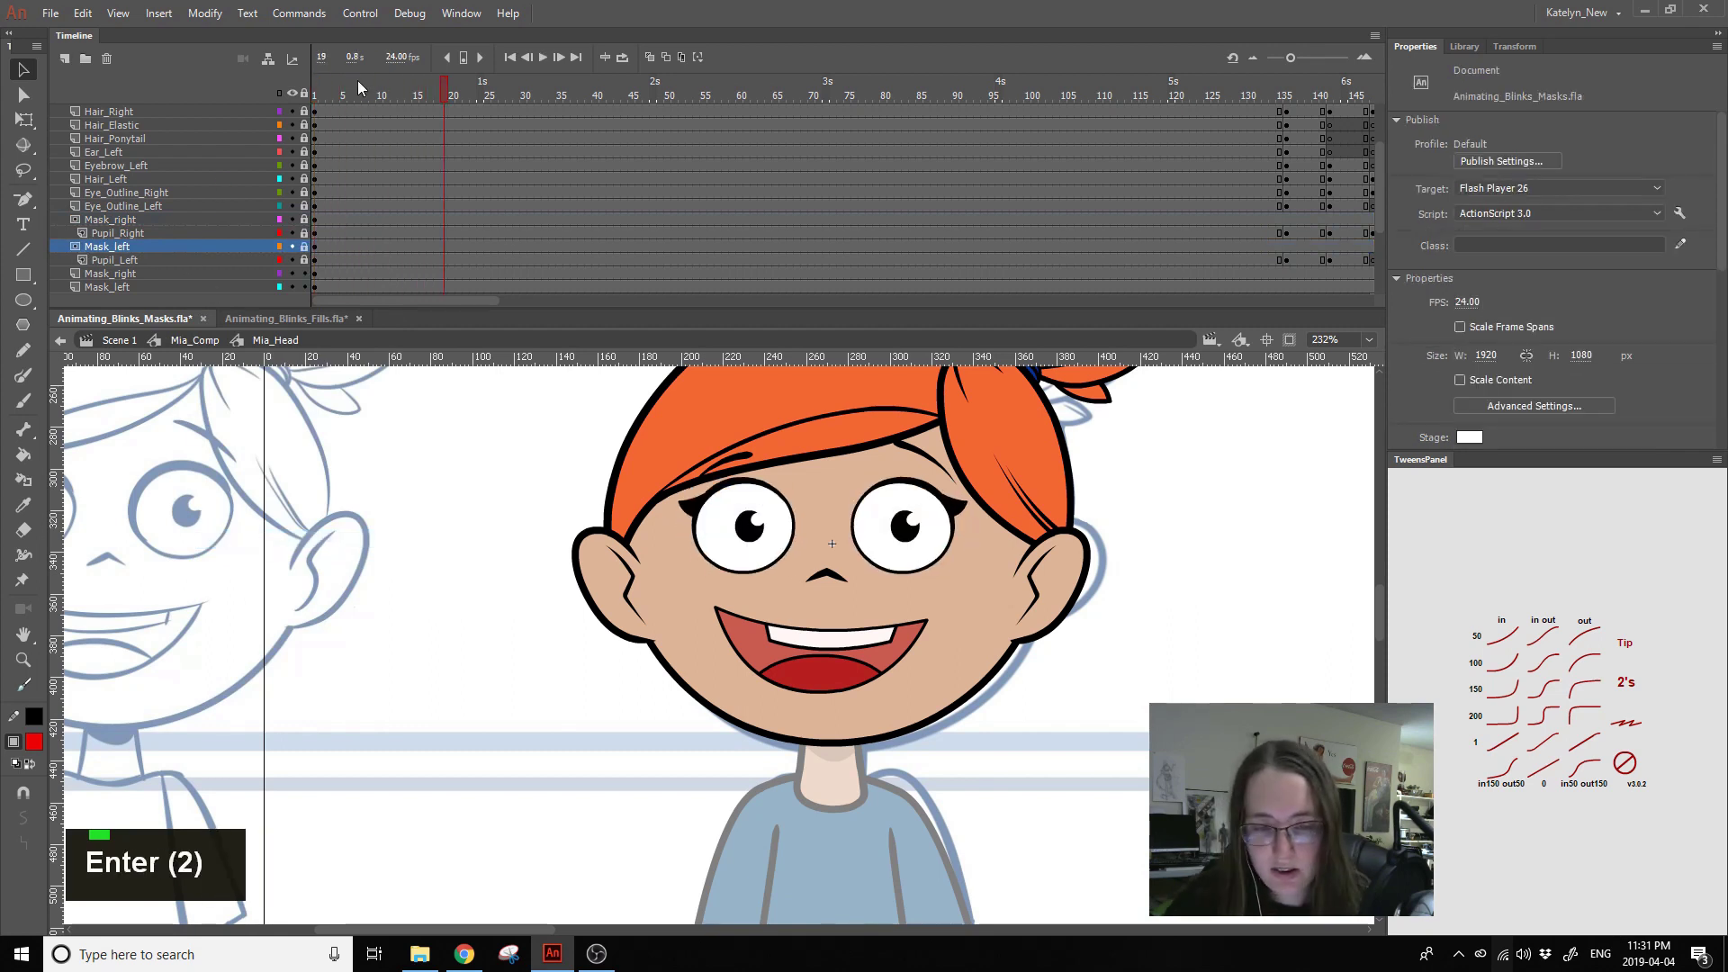
click(337, 96)
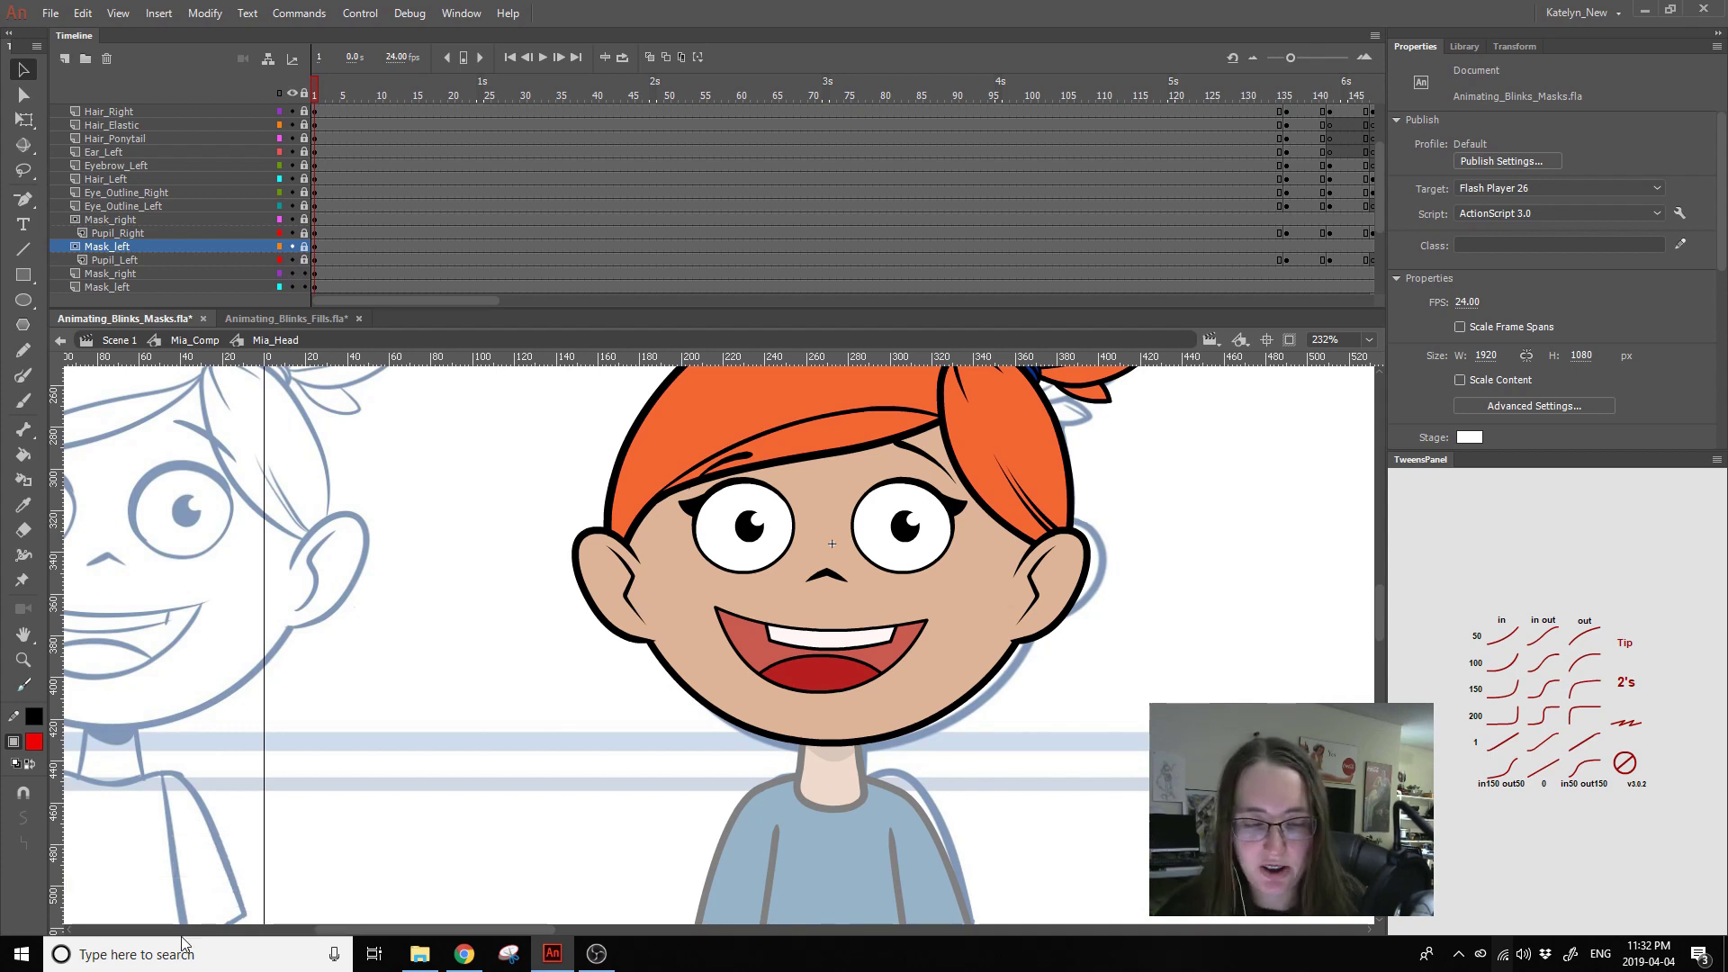
- Unlock layers, show mask and pupil layers as outlines, and select Eye_Outline_Right at frame 31
click(309, 117)
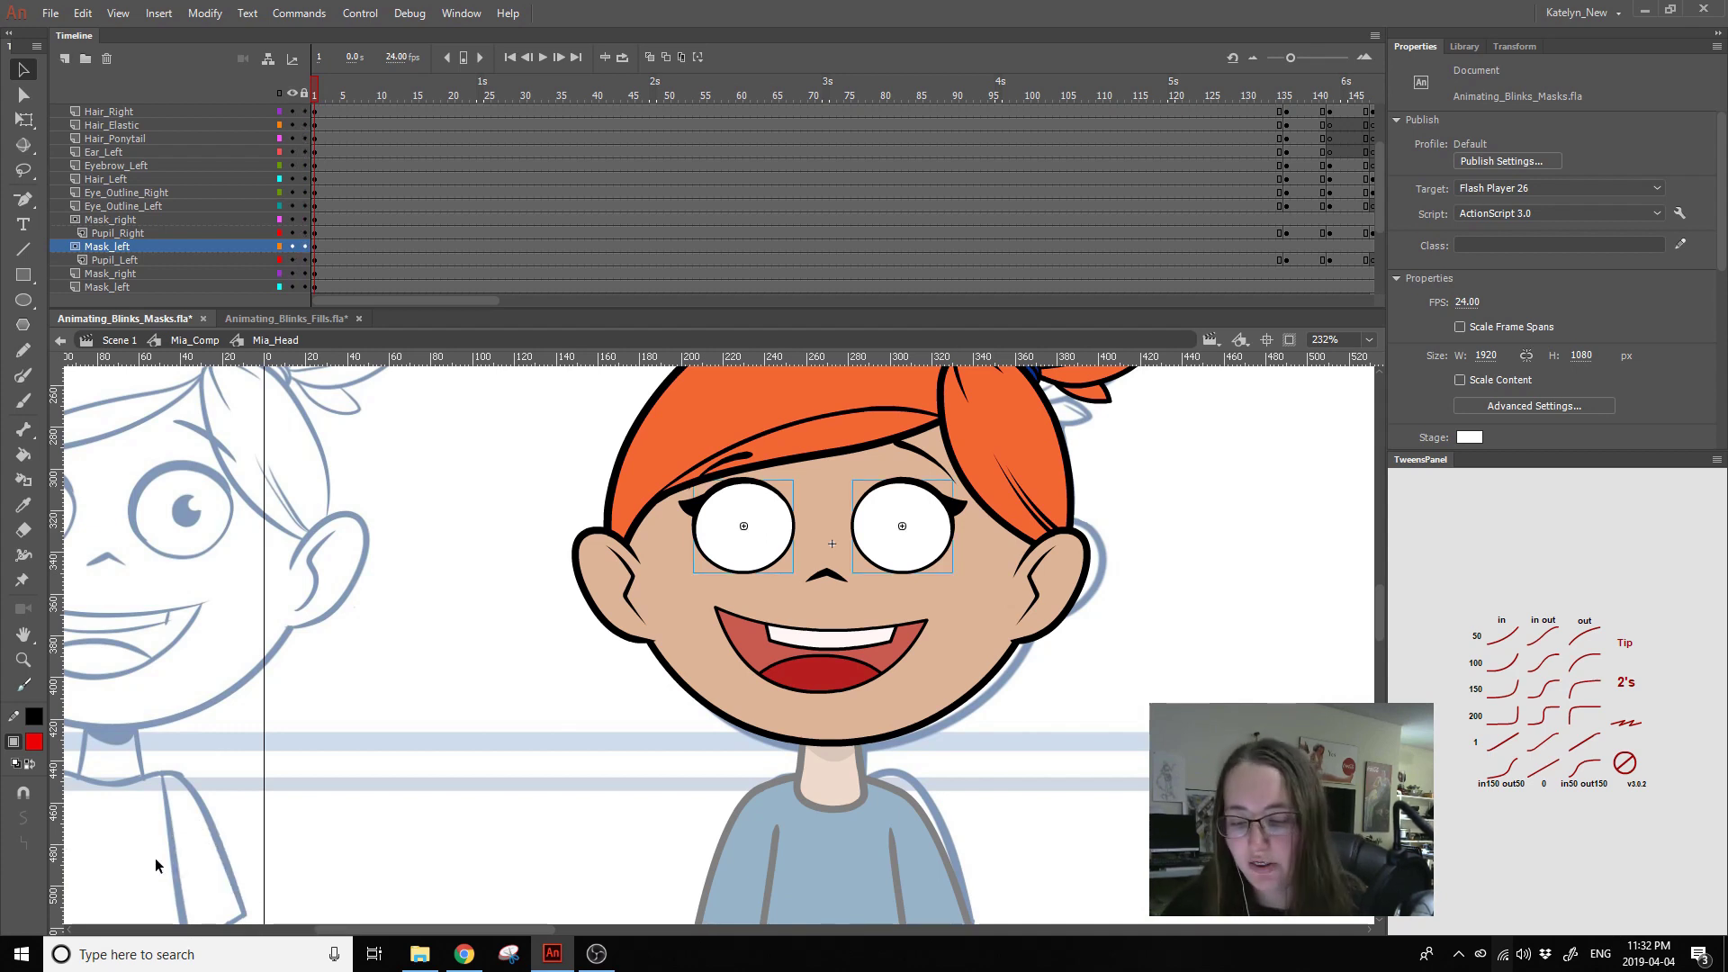
click(267, 696)
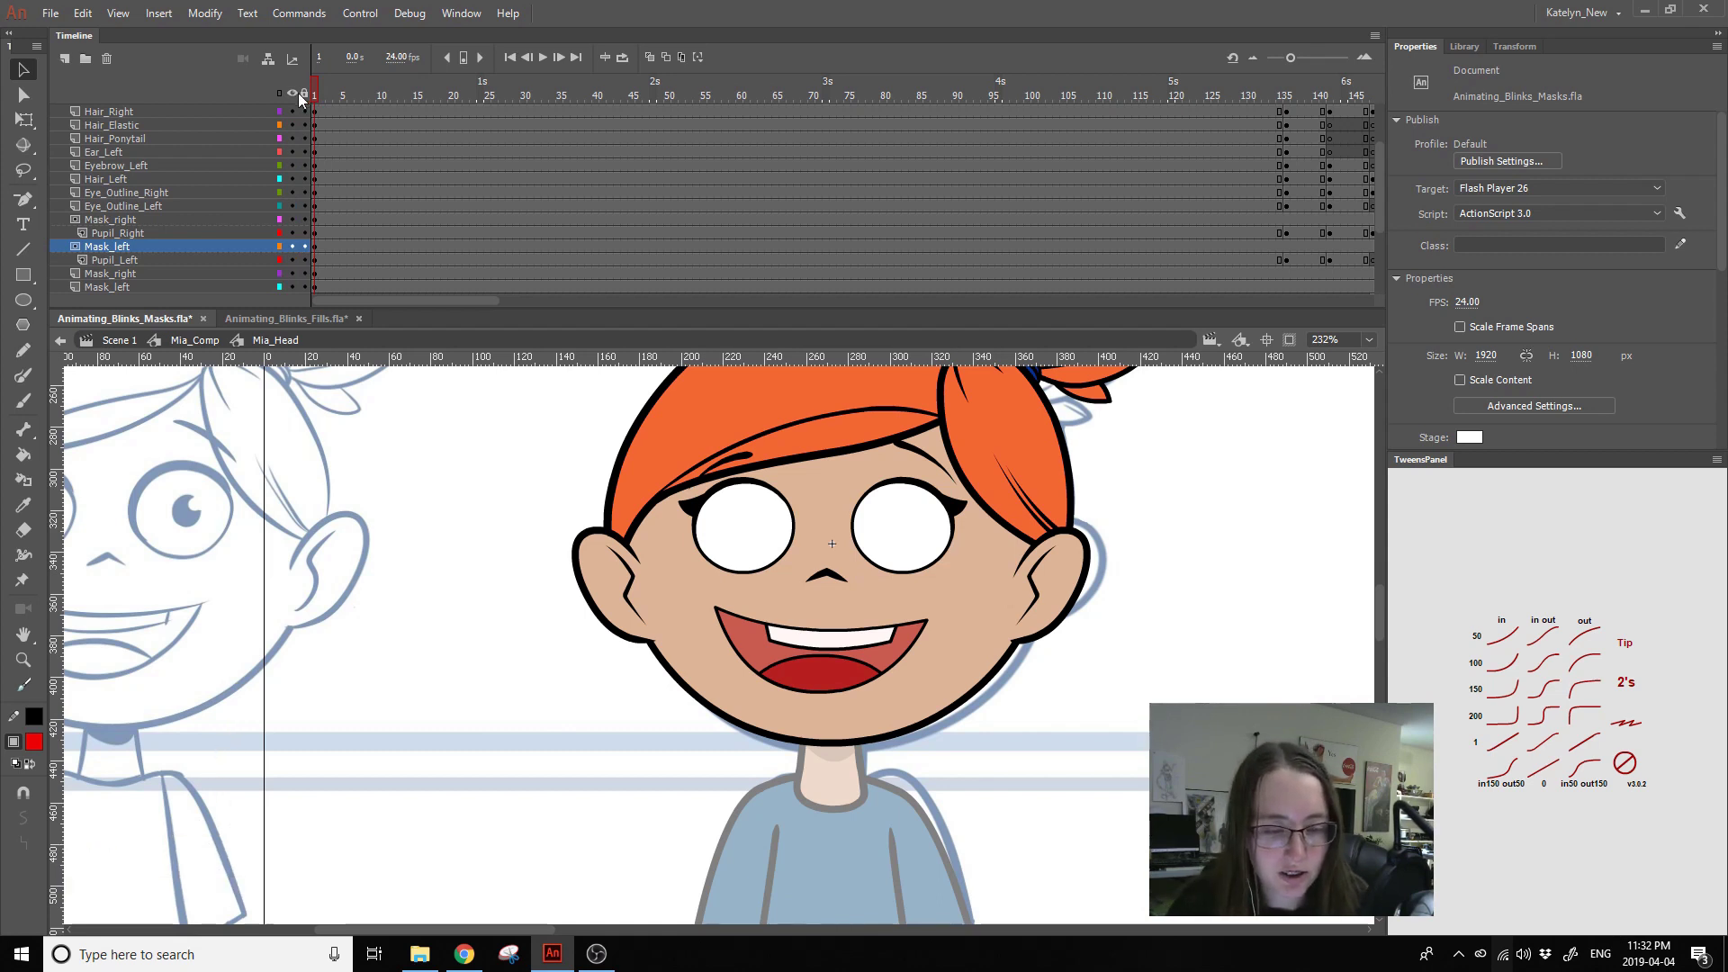
click(298, 97)
click(301, 98)
key(ctrl+z)
click(310, 97)
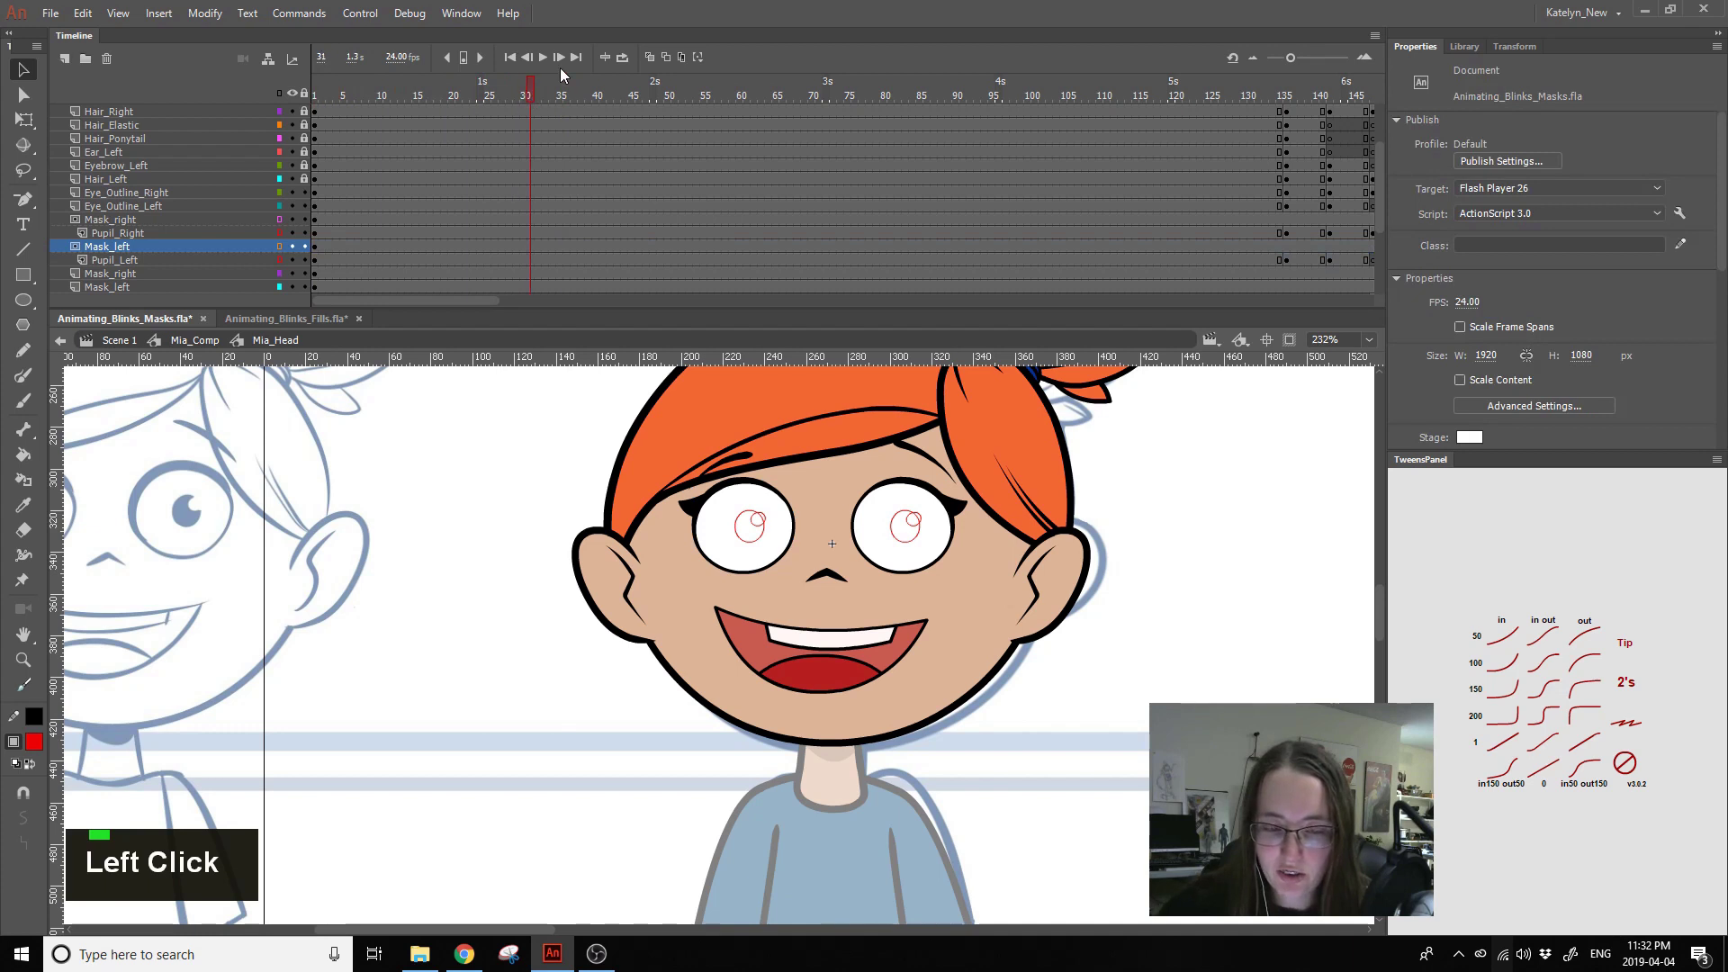
click(956, 512)
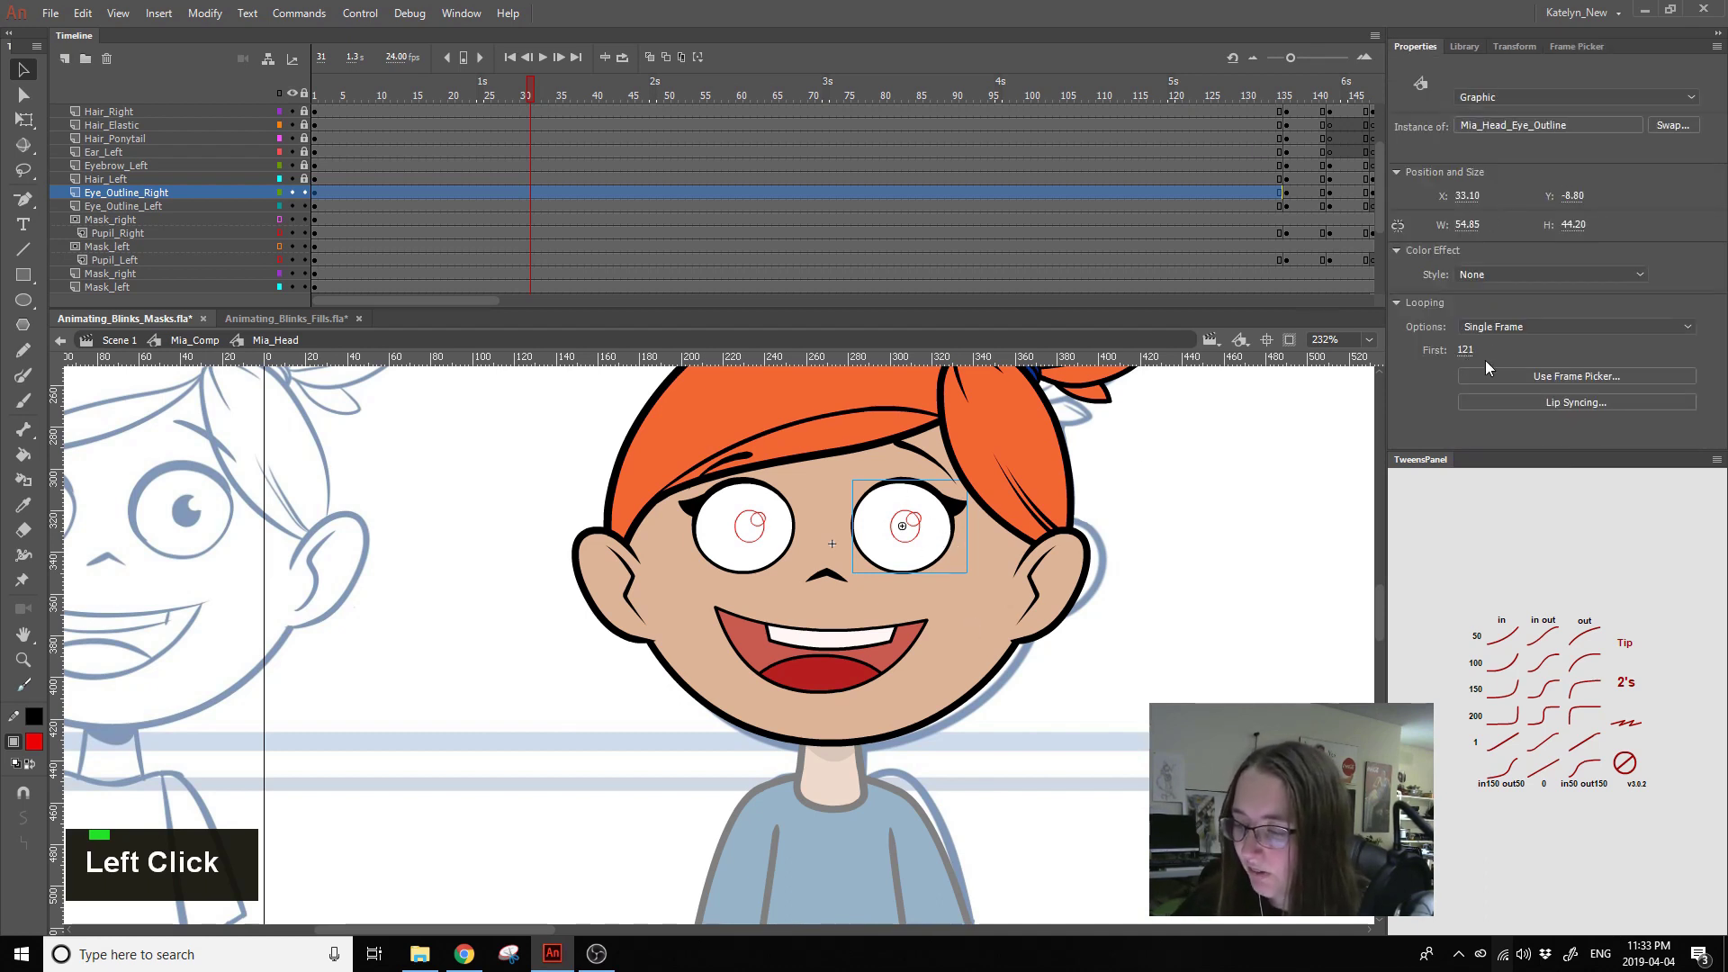
- Keyframe the right eye outline from frame 31 with Frame Picker blink poses including drawing 123
click(1585, 58)
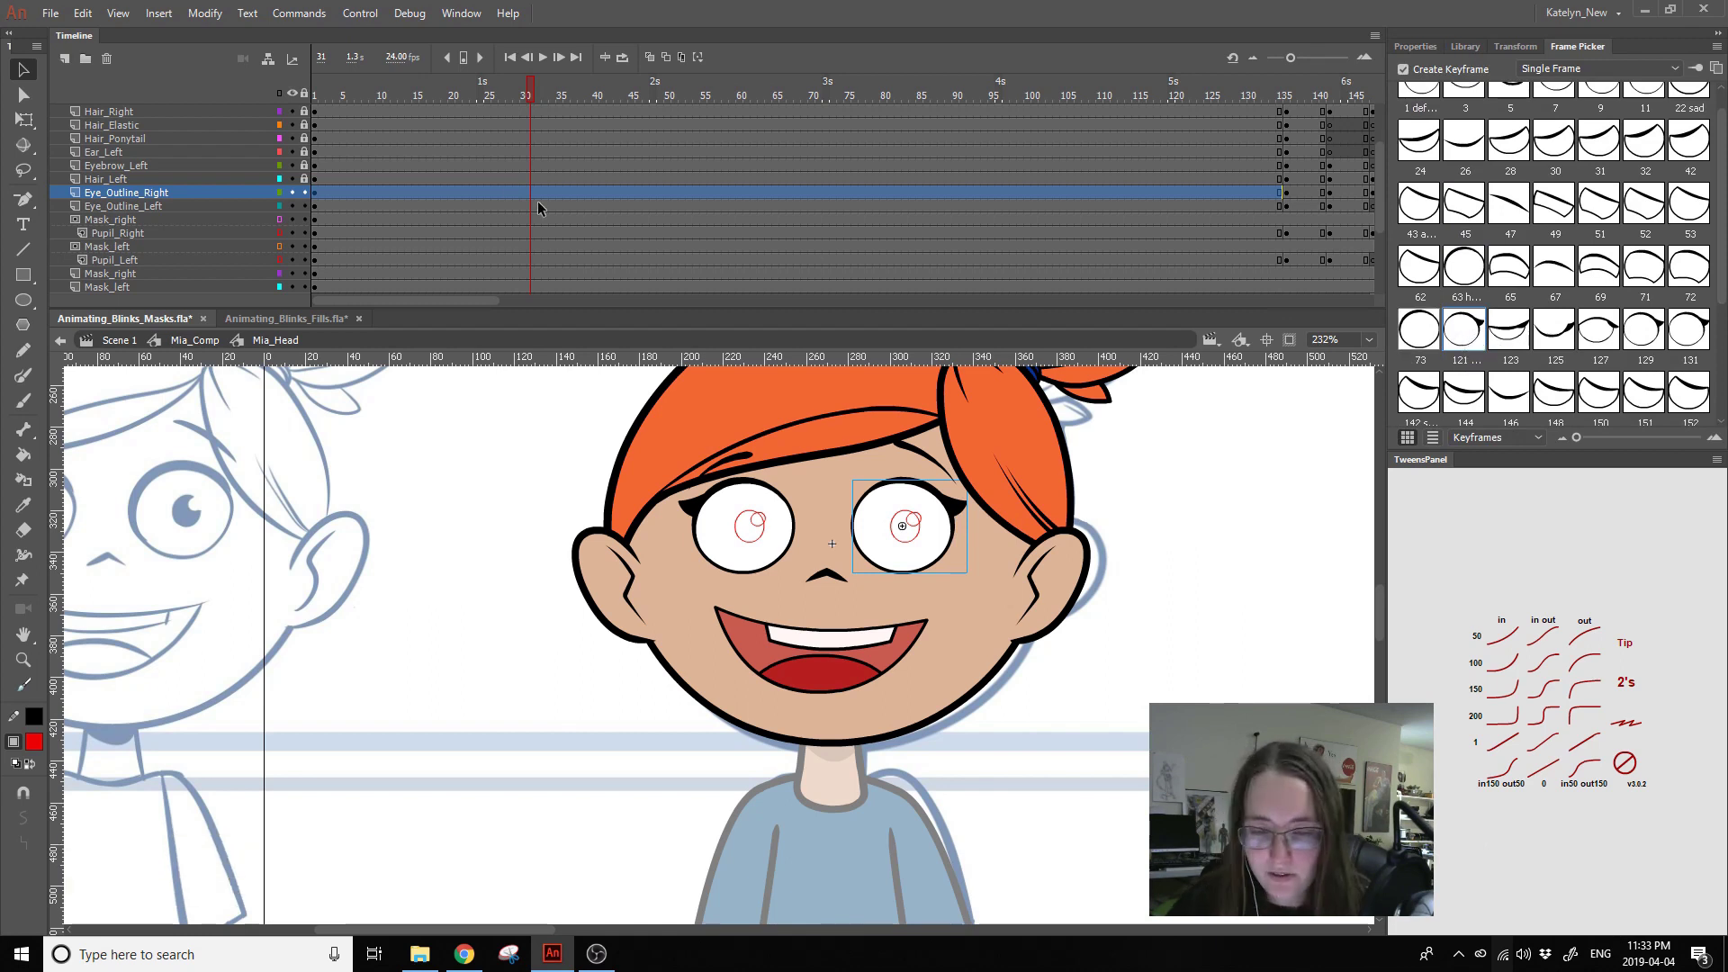
click(547, 172)
double_click(536, 202)
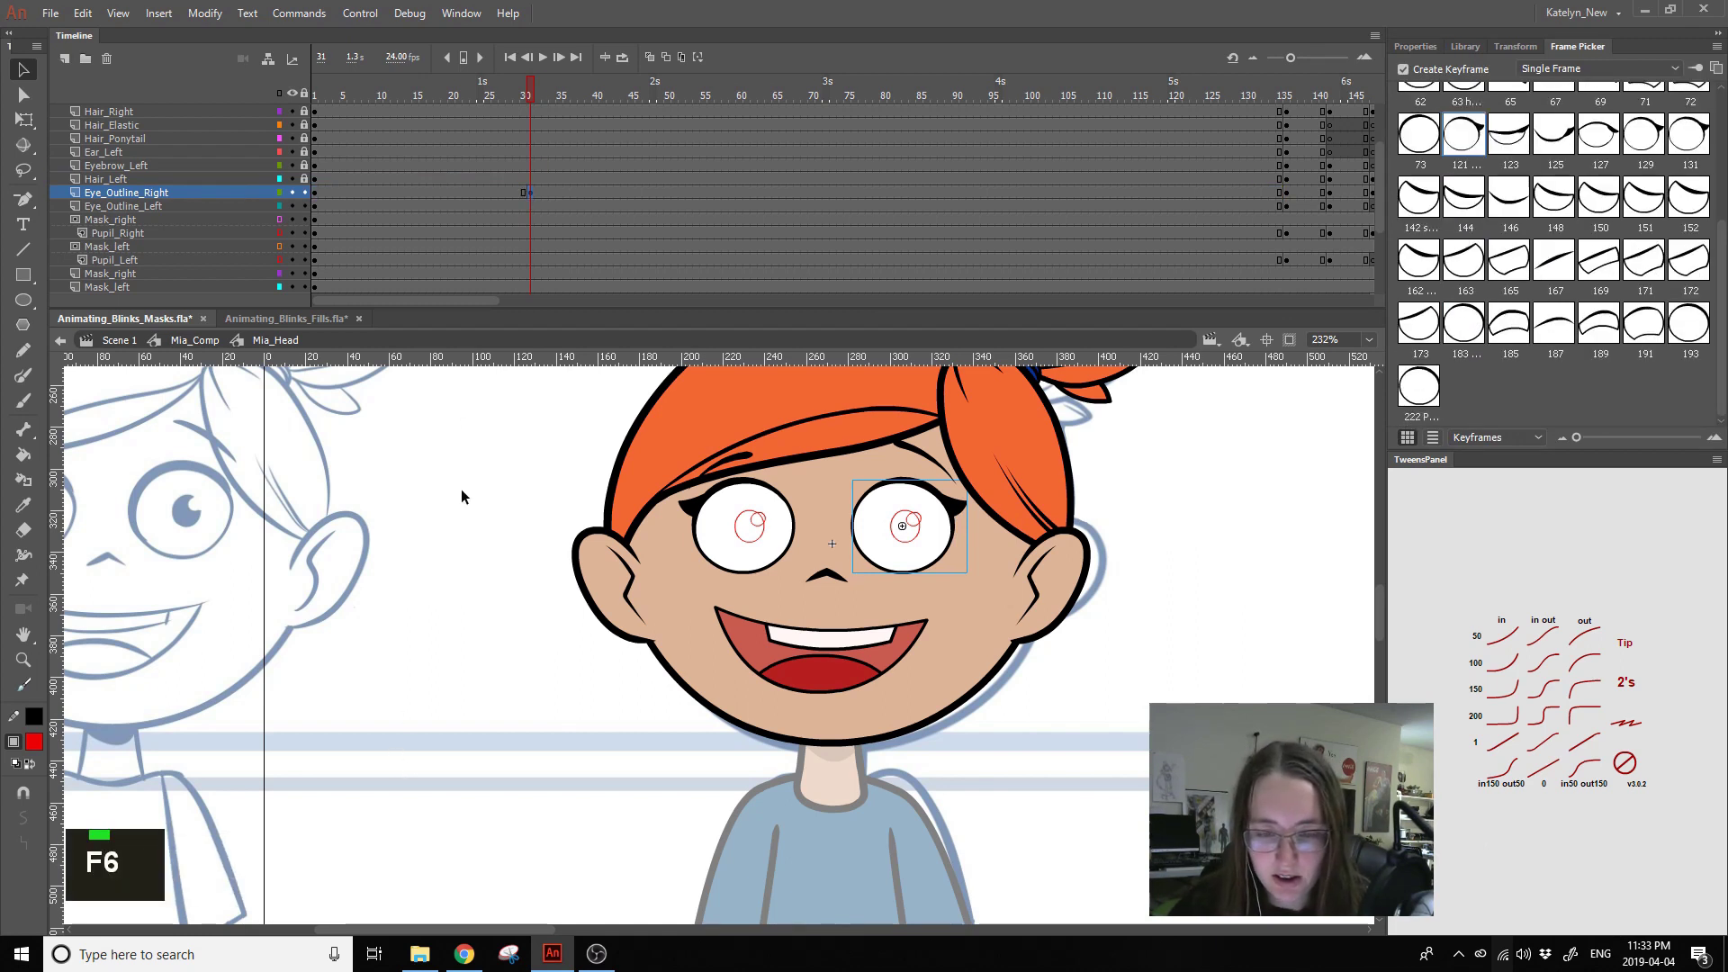
click(551, 203)
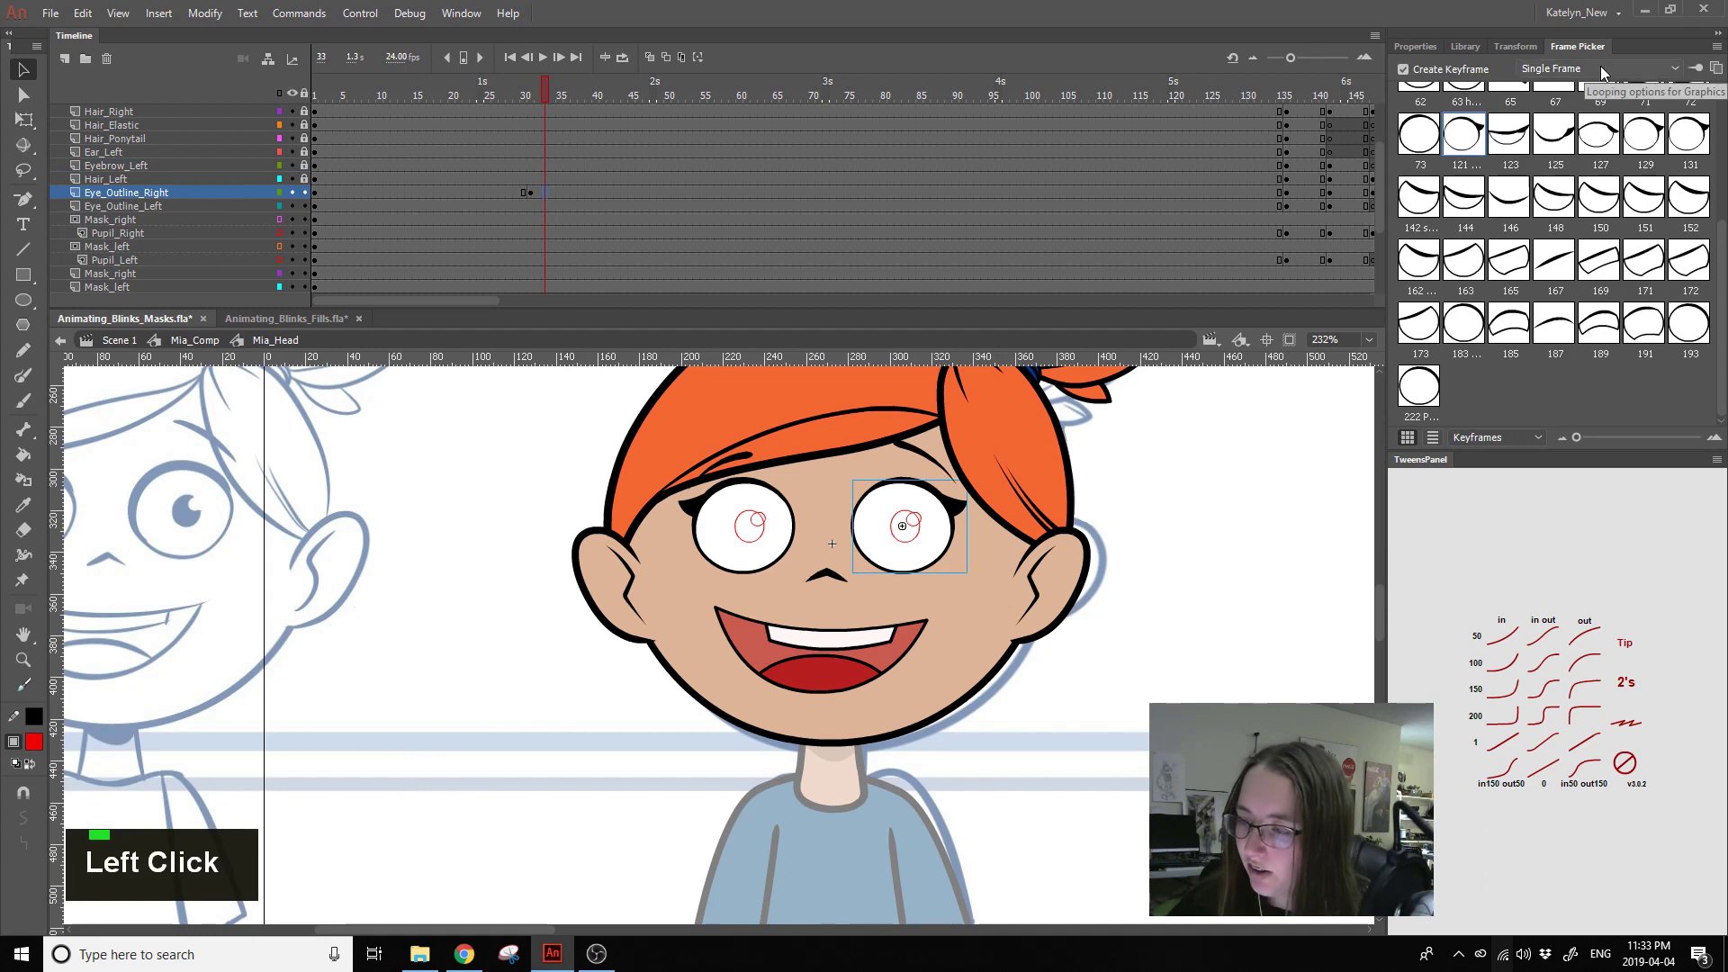
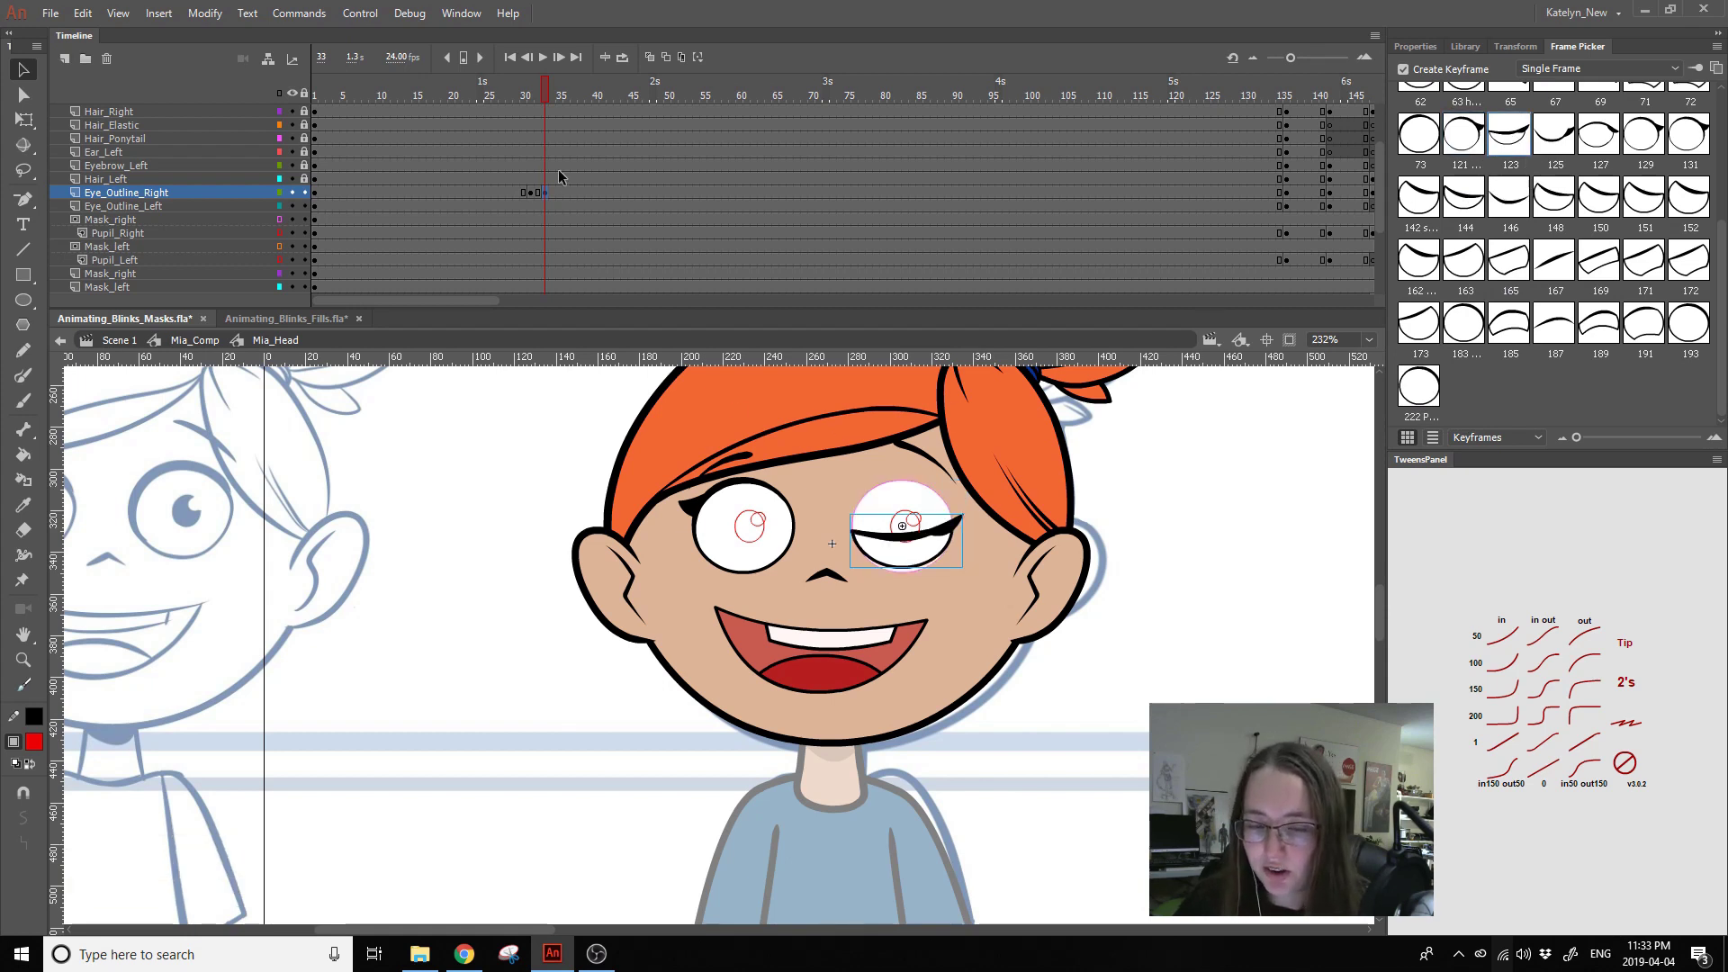
click(563, 195)
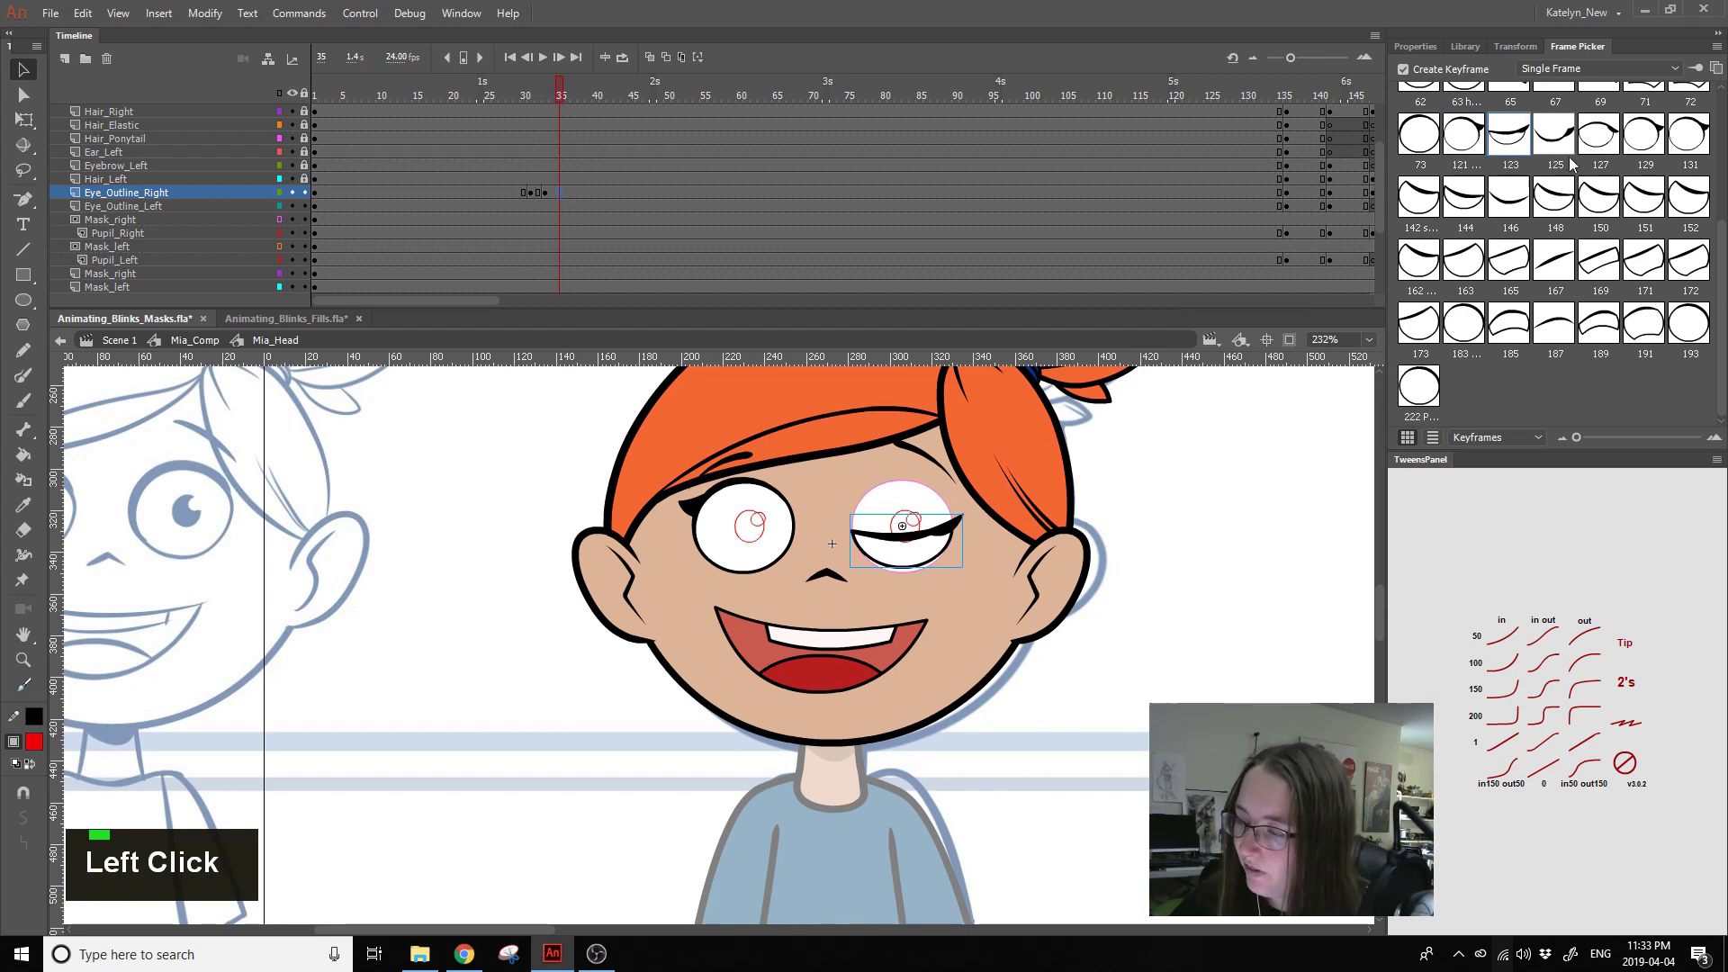
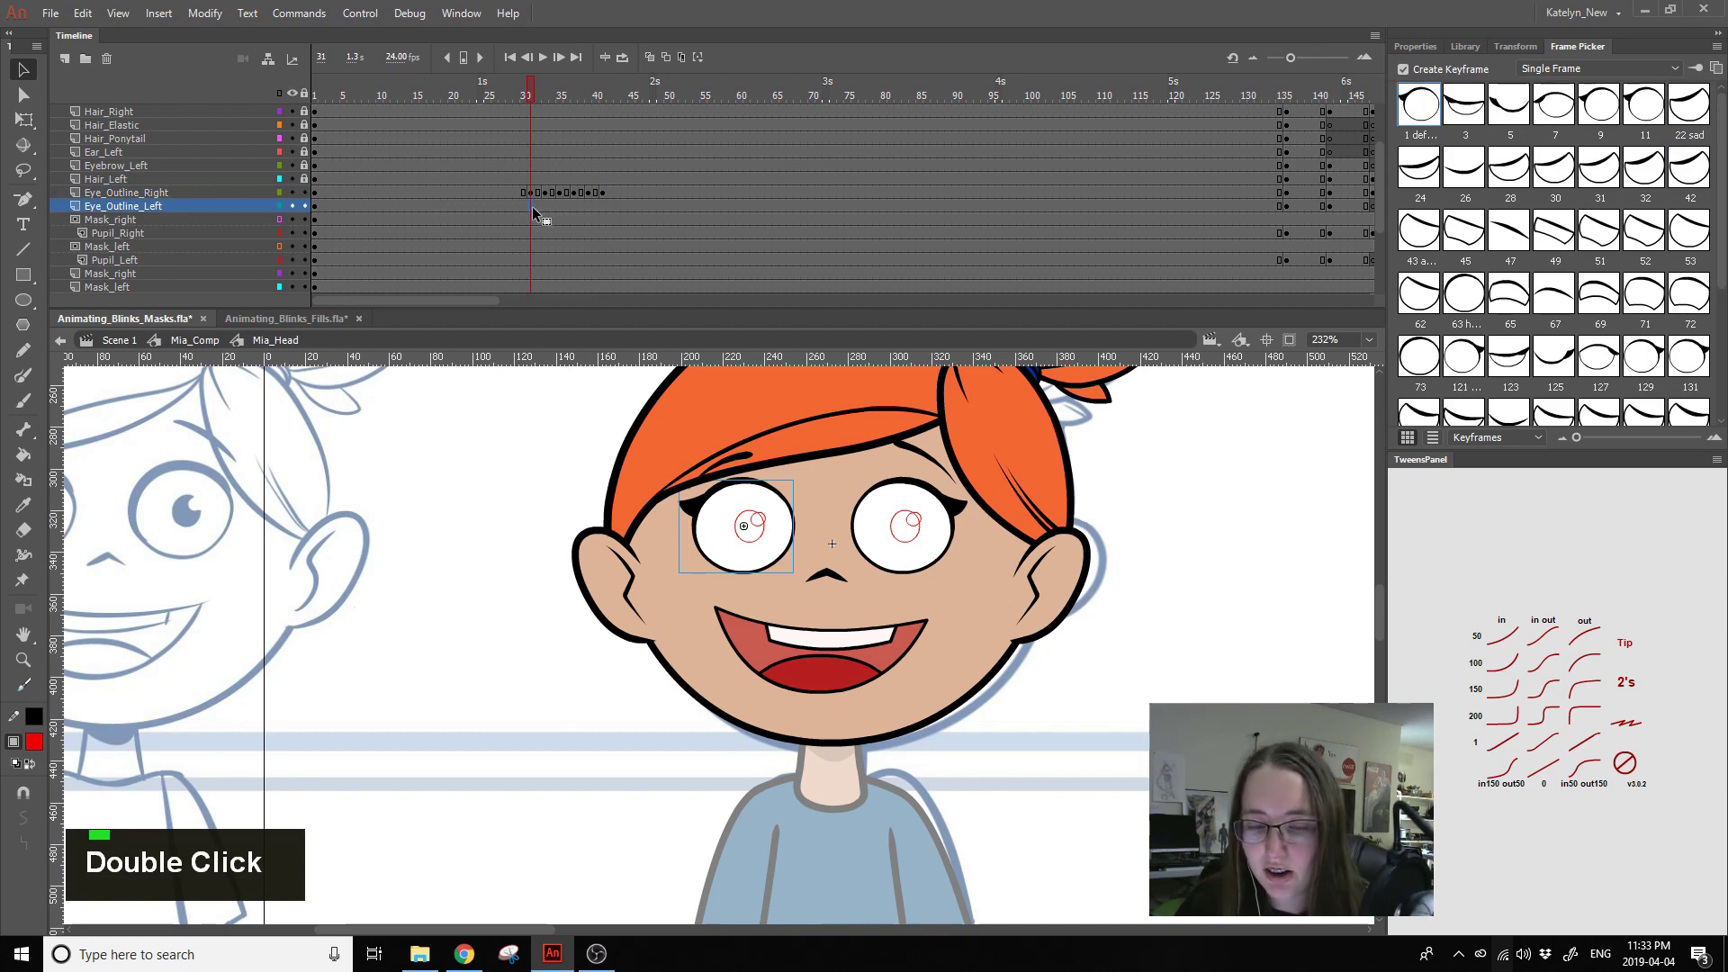
- Copy the right eye blink keyframes onto Eye_Outline_Left from frame 31, then pick the Mask_right layer
key(F6)
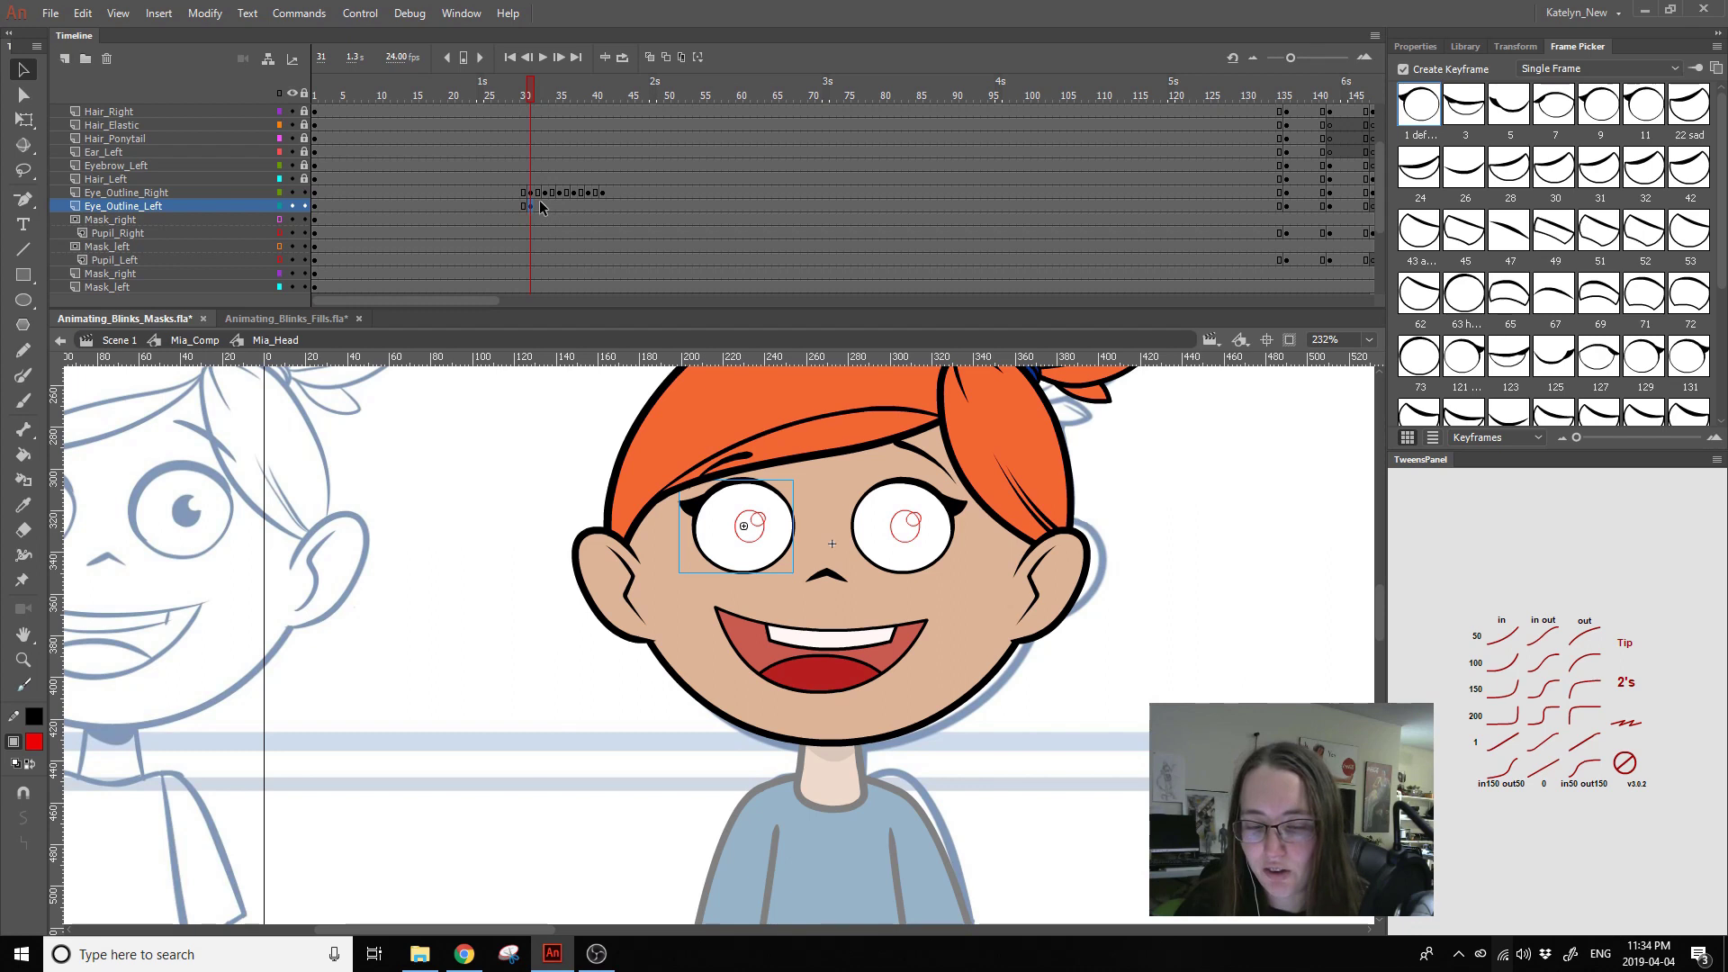
click(553, 209)
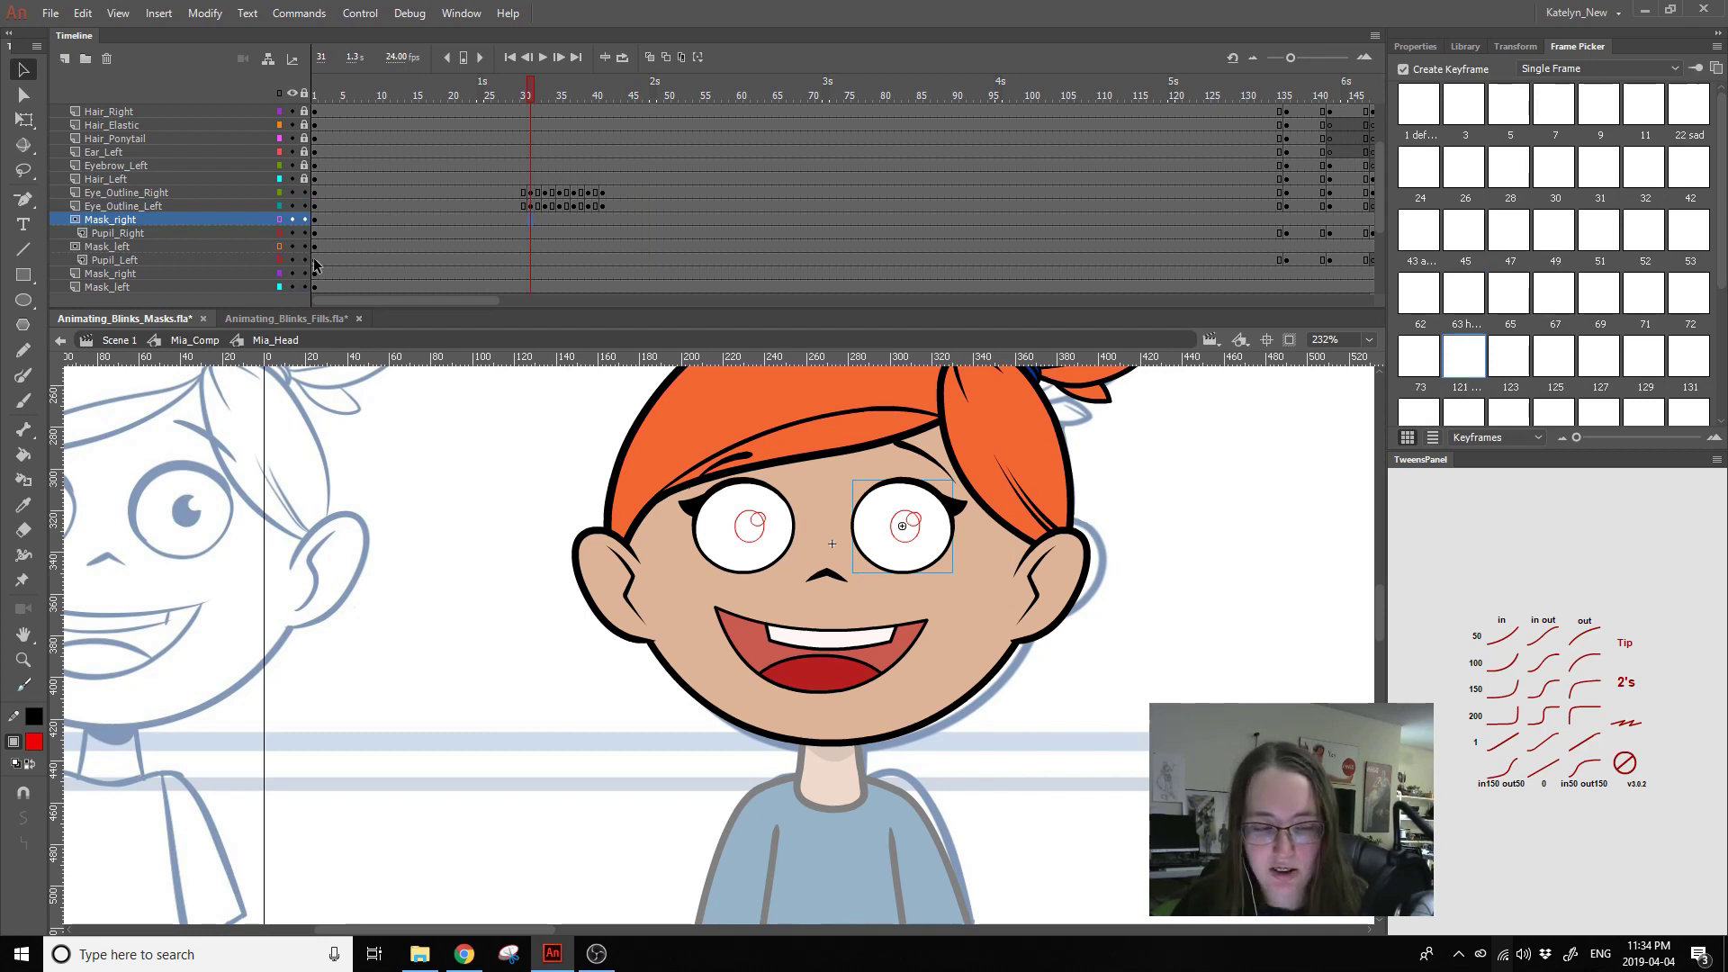
- Check the outline's pose numbers and insert Mask_right keyframes from frame 31 through the blink frames
click(153, 283)
double_click(150, 300)
click(536, 223)
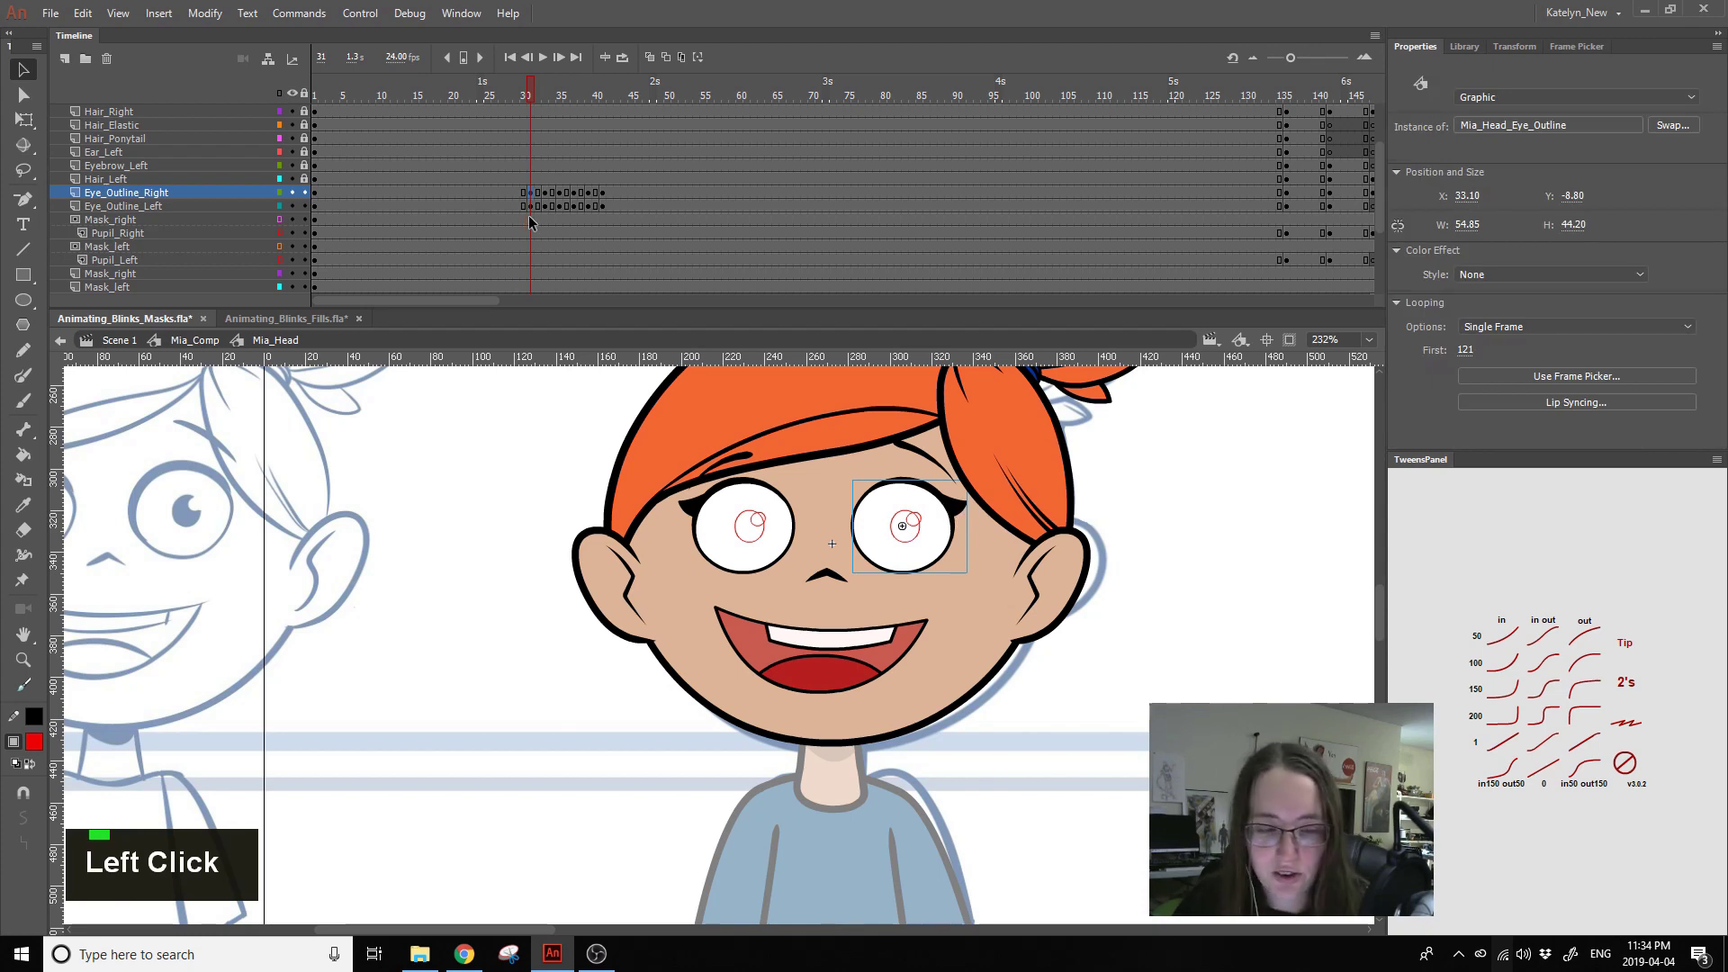
key(F6)
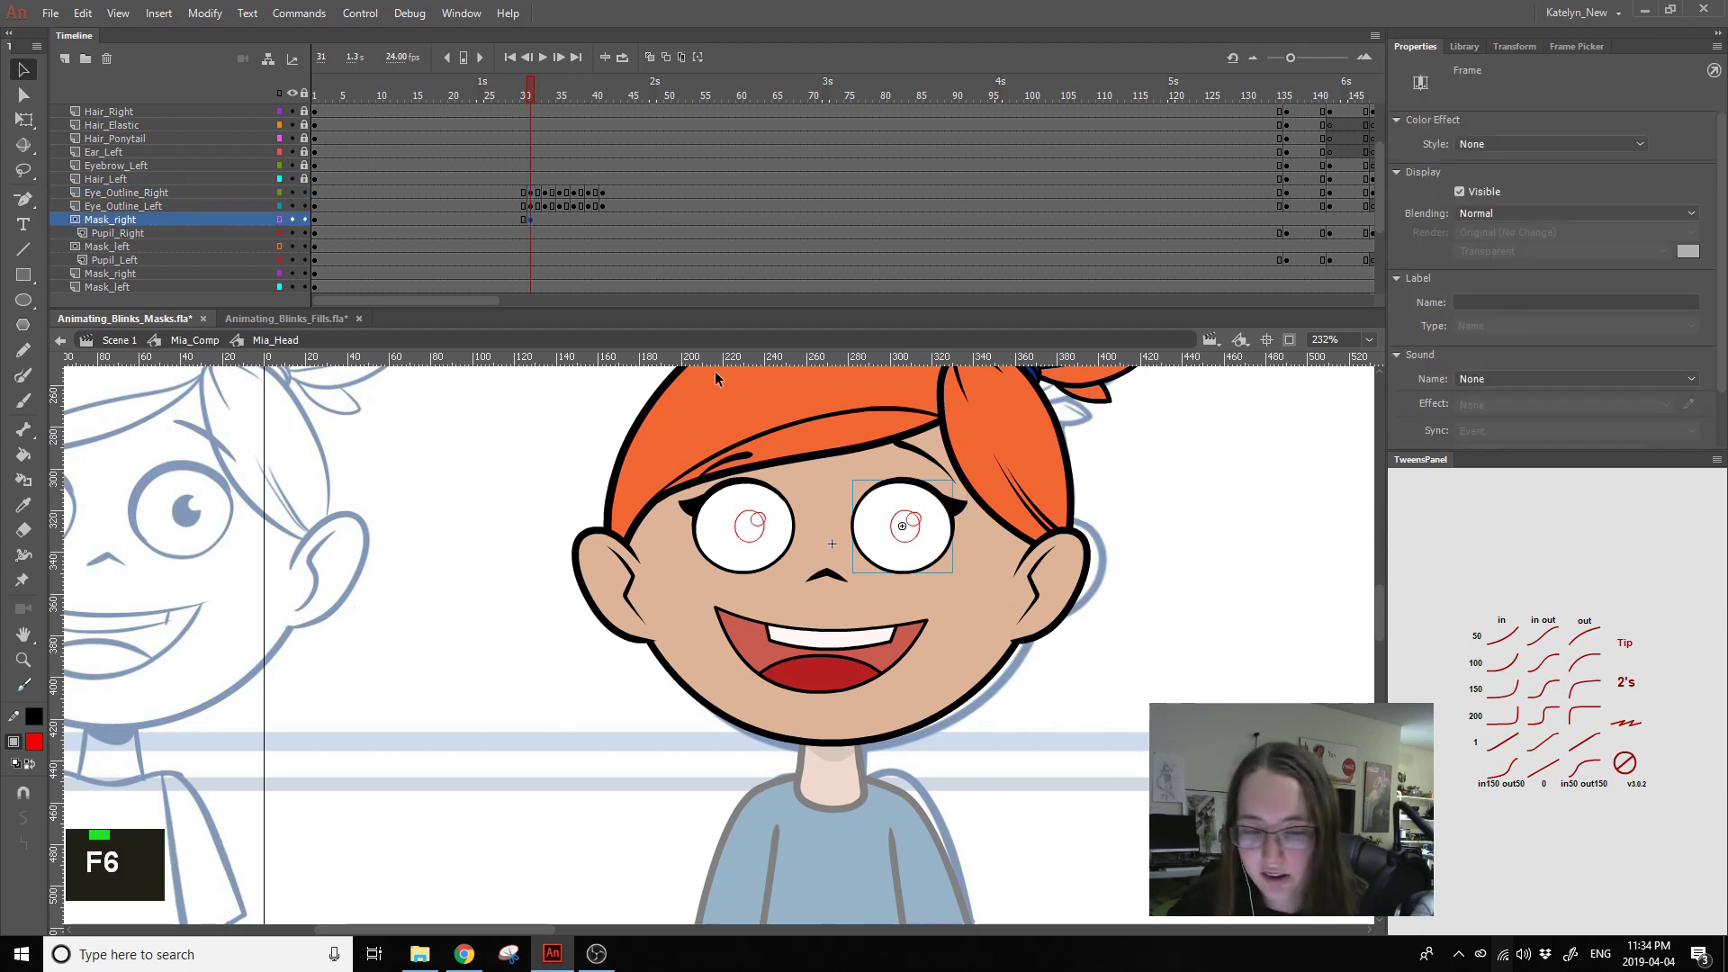
click(309, 226)
key(ctrl+a)
click(1471, 357)
key(F6)
key(ctrl+a)
click(1470, 357)
key(1)
- Set the Mask_right keyframes to matching poses 125 and the frame-37 pose, then move to frame 40
click(564, 227)
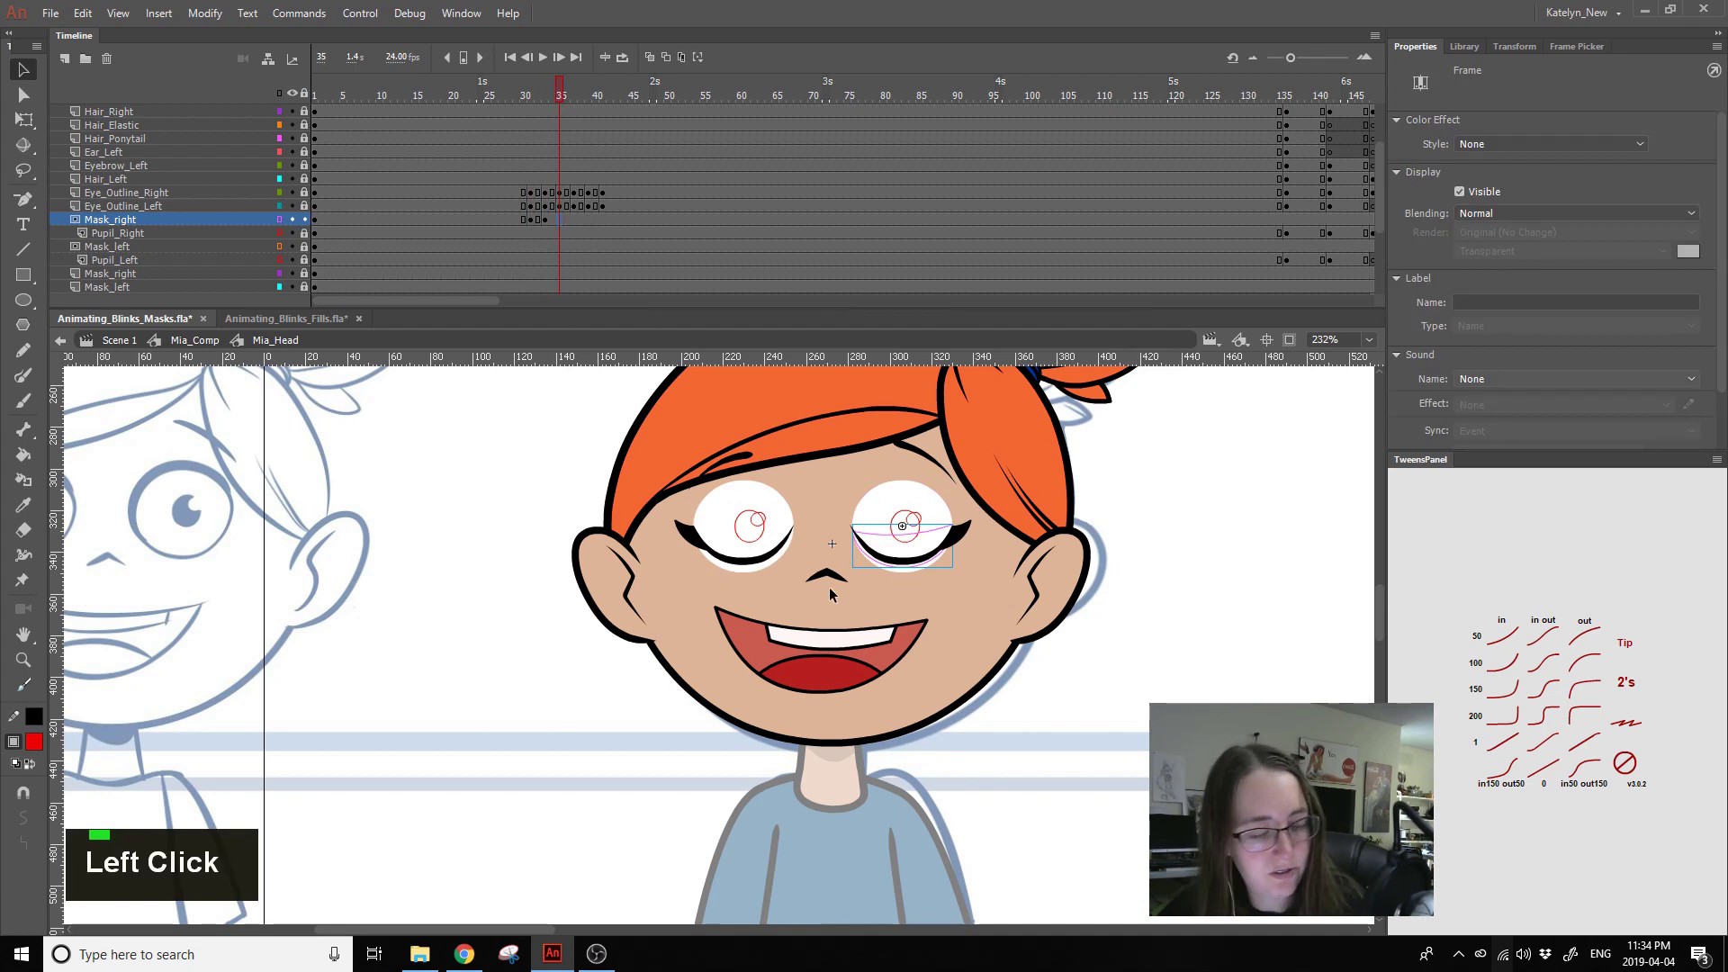
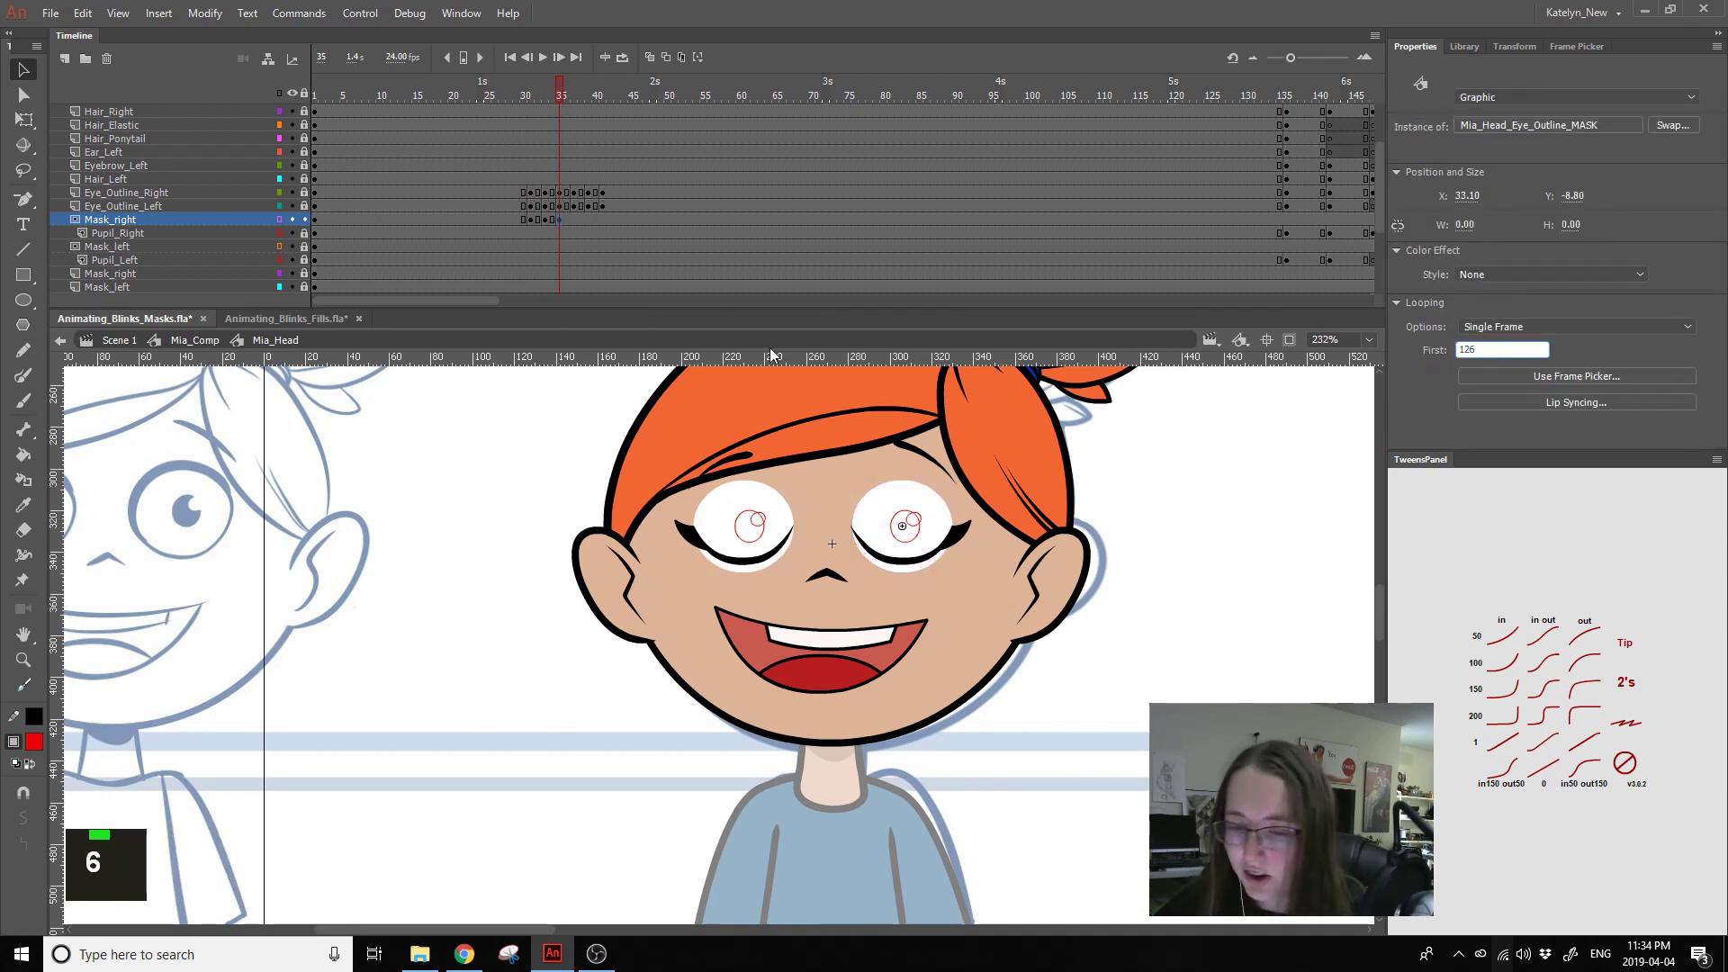
key(BackSpace)
key(5)
key(Return)
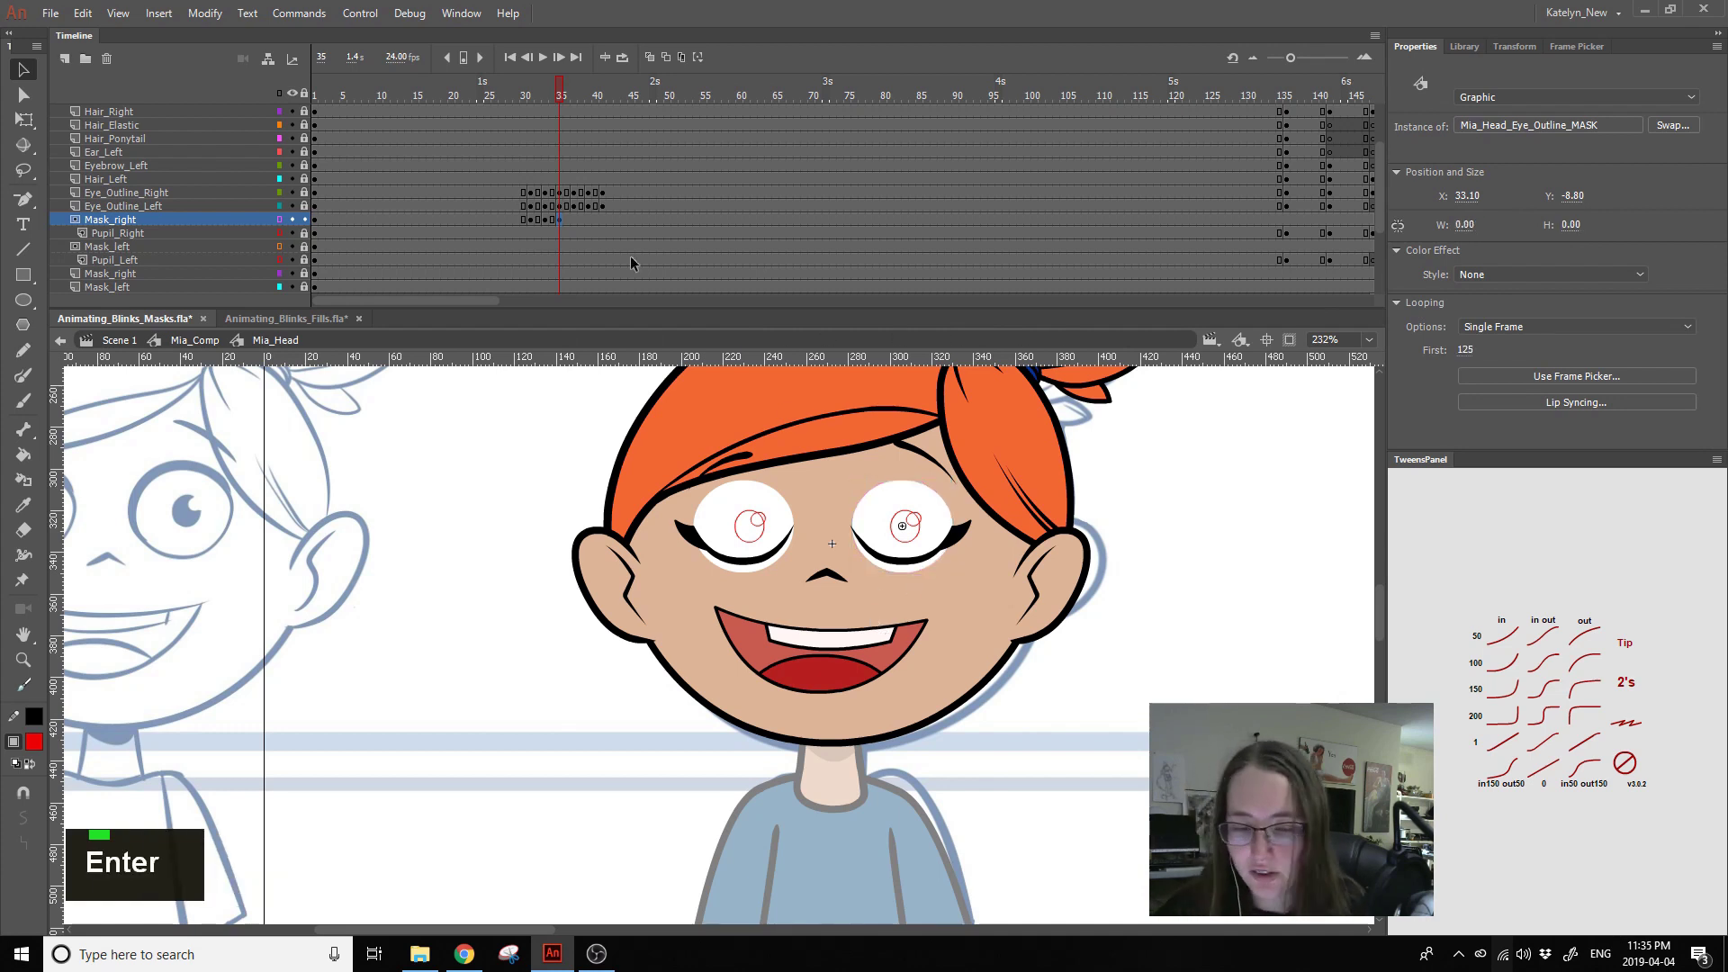
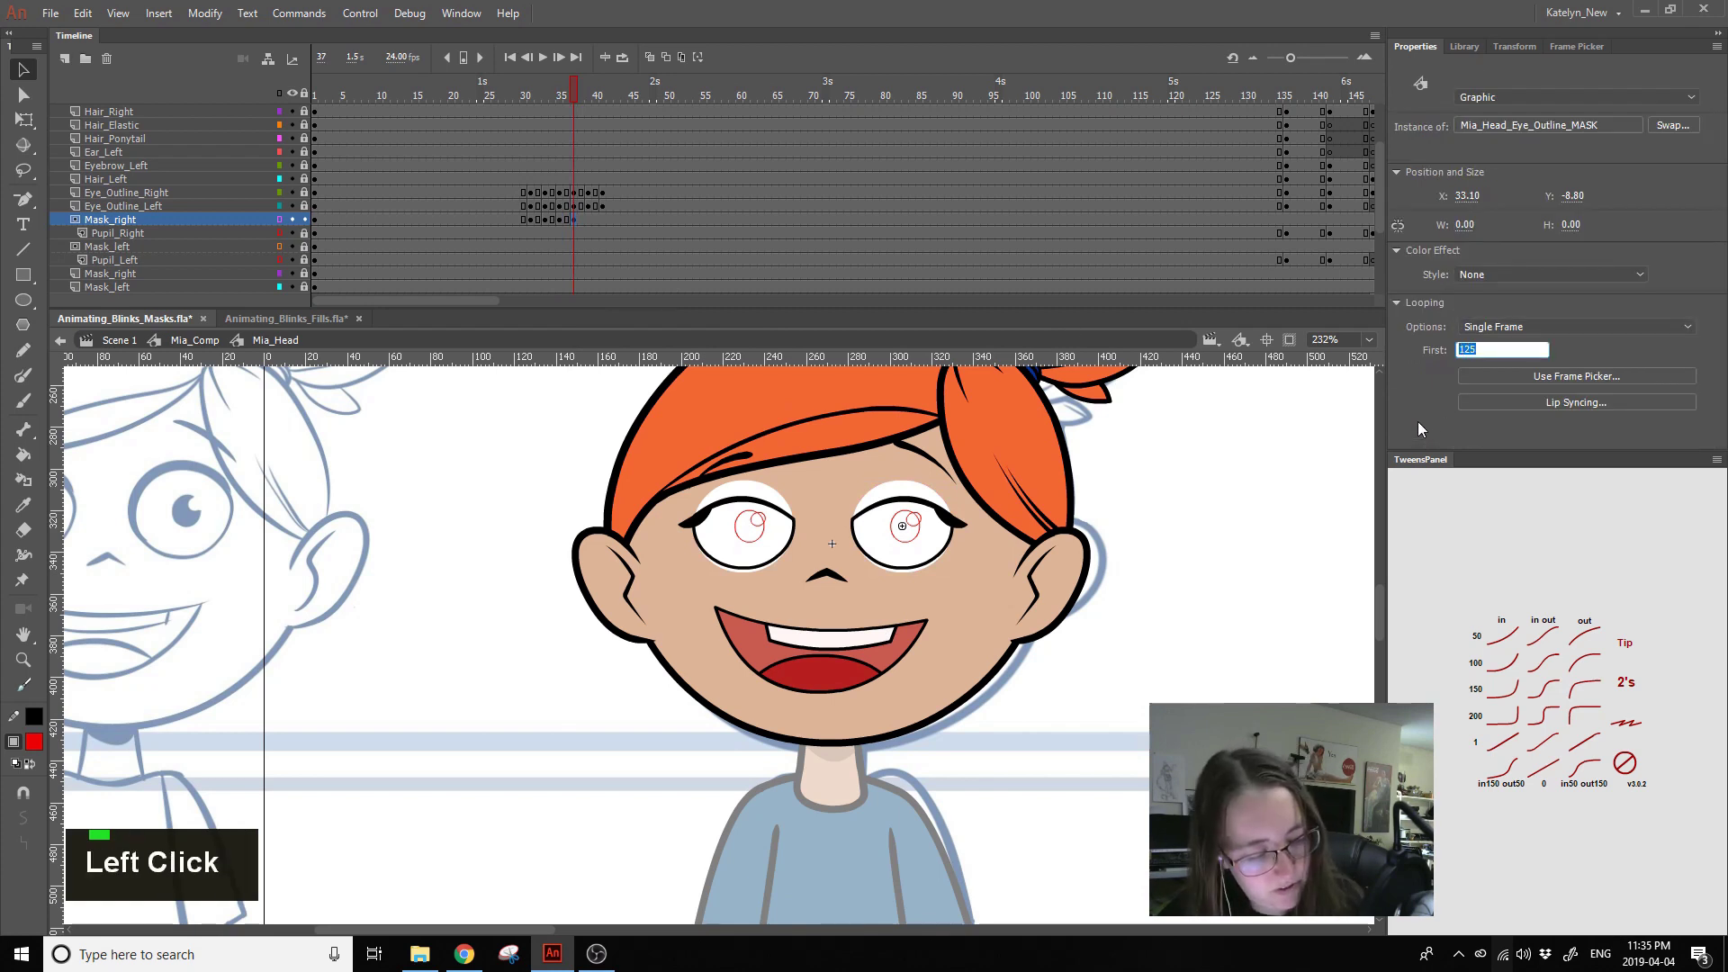
key(1)
click(598, 220)
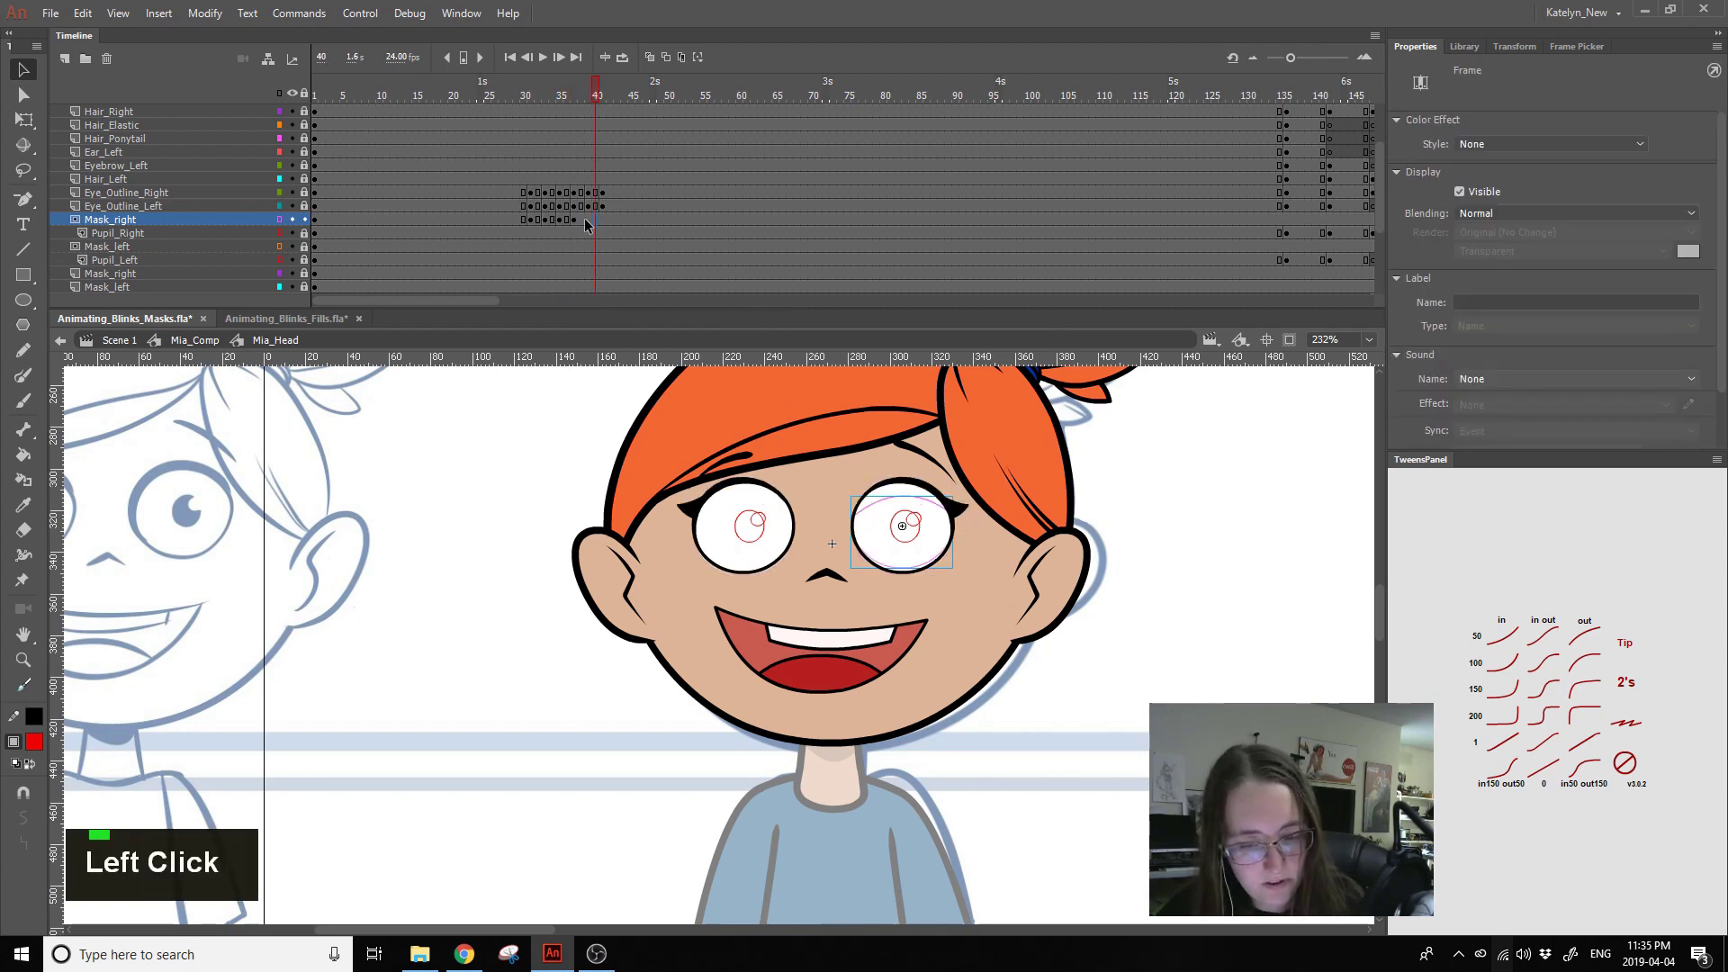
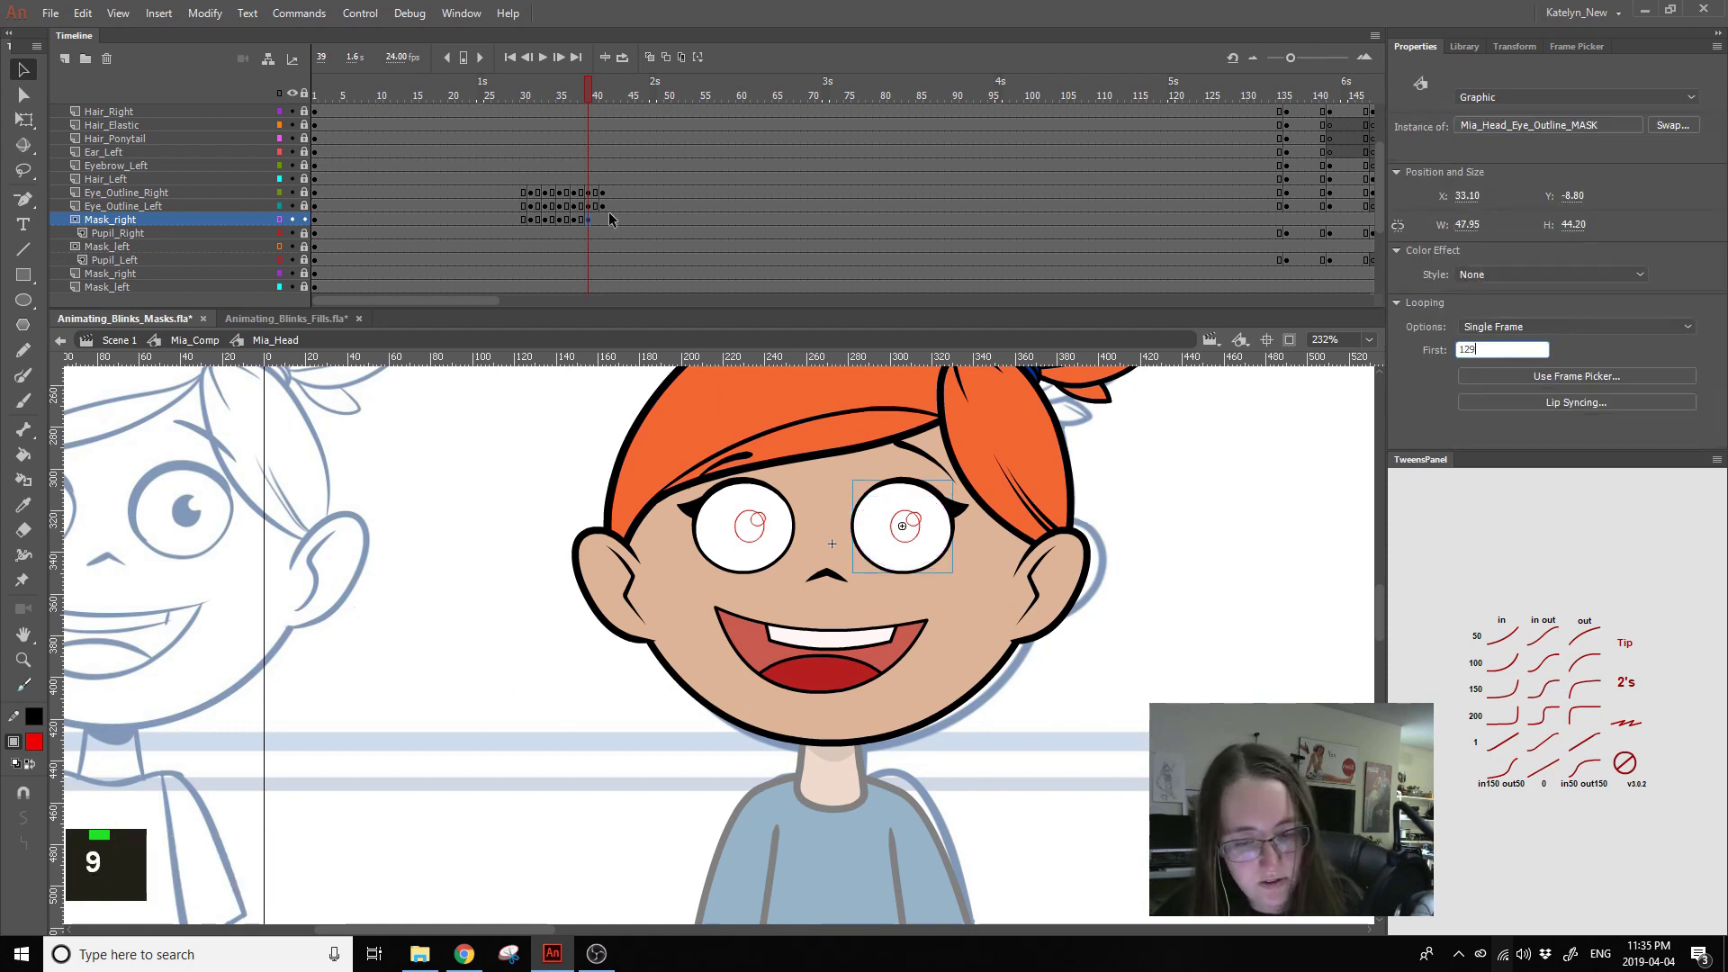
- Key the remaining Mask_right blink frames, setting pose 129 on the last, and return to frame 31
click(608, 223)
key(F6)
key(ctrl+a)
click(1469, 364)
key(1)
key(Return)
click(531, 109)
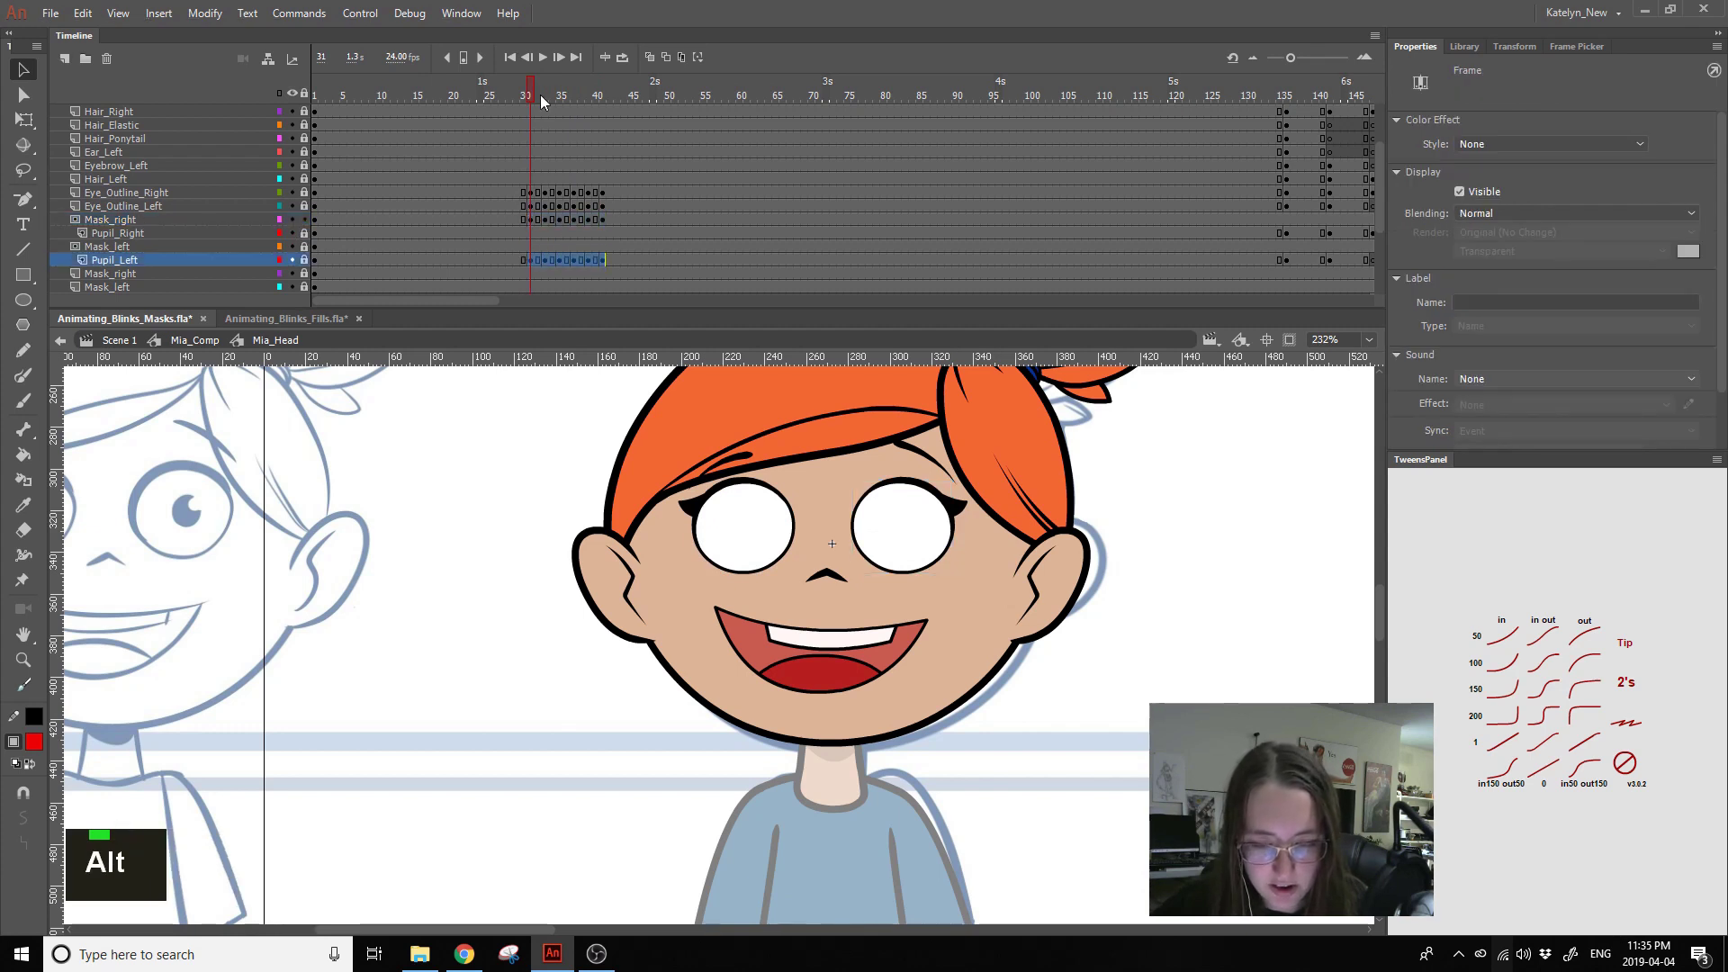
- Alt-drag the Mask_right blink keyframes onto the lower Mask_right layer and hide the coloured face layers
click(535, 91)
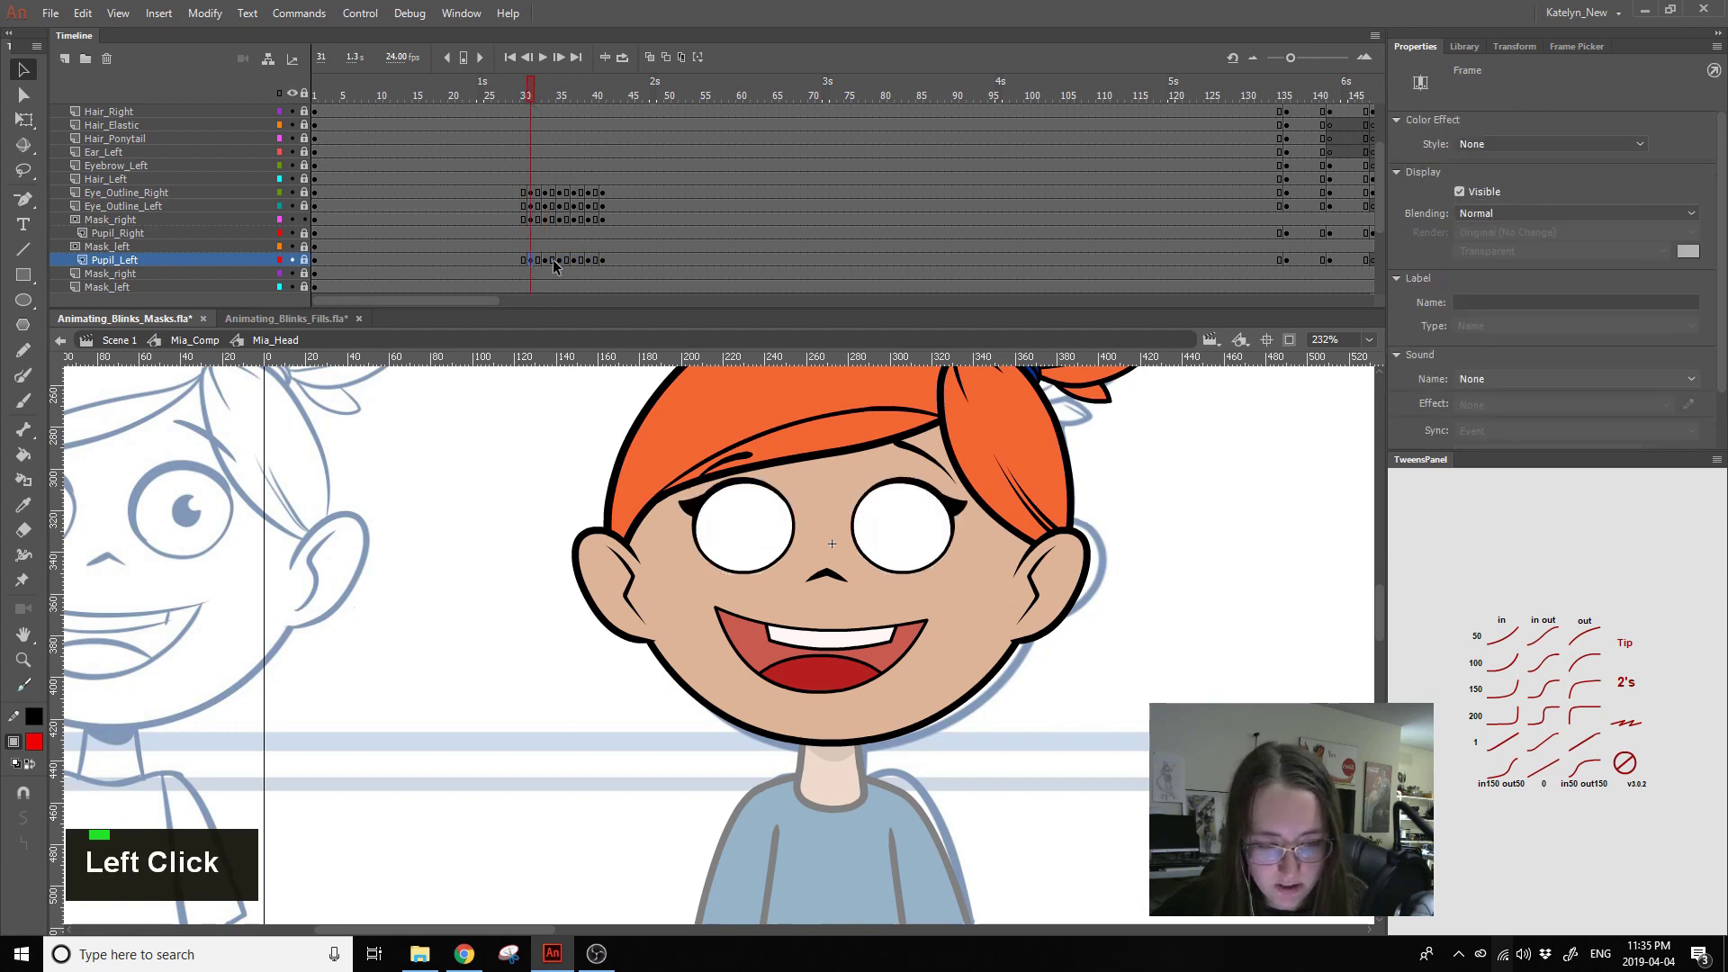
key(ctrl+z)
key(ctrl+z)
key(ctrl+z)
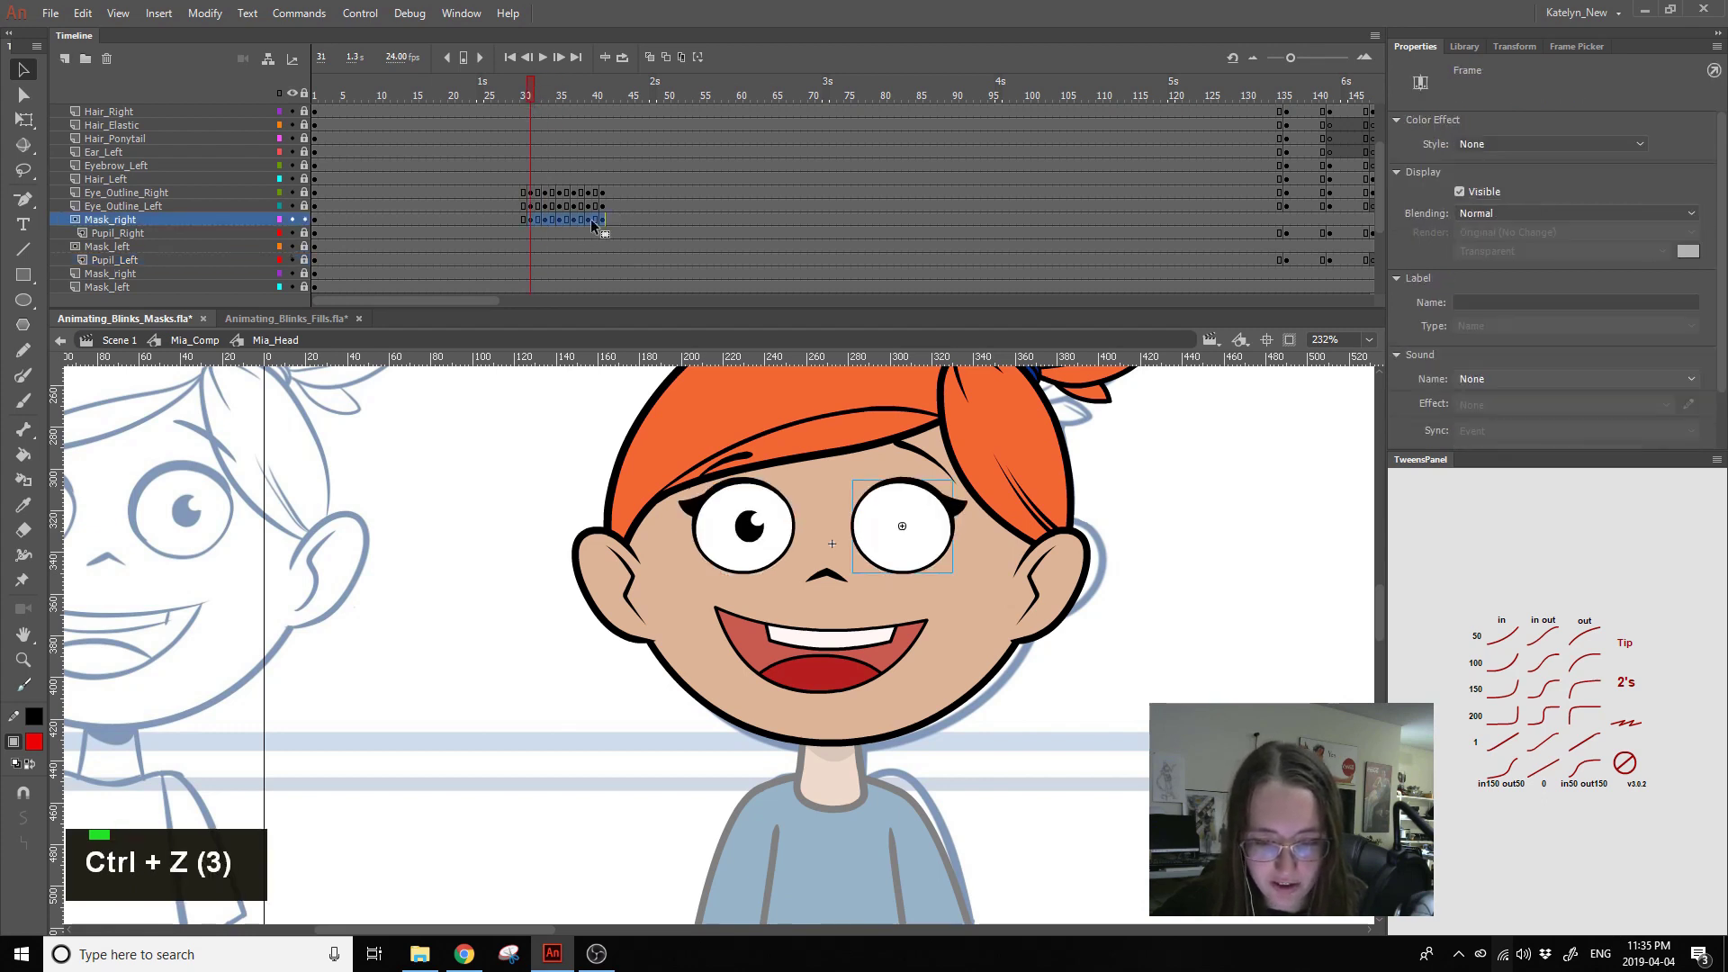
click(538, 221)
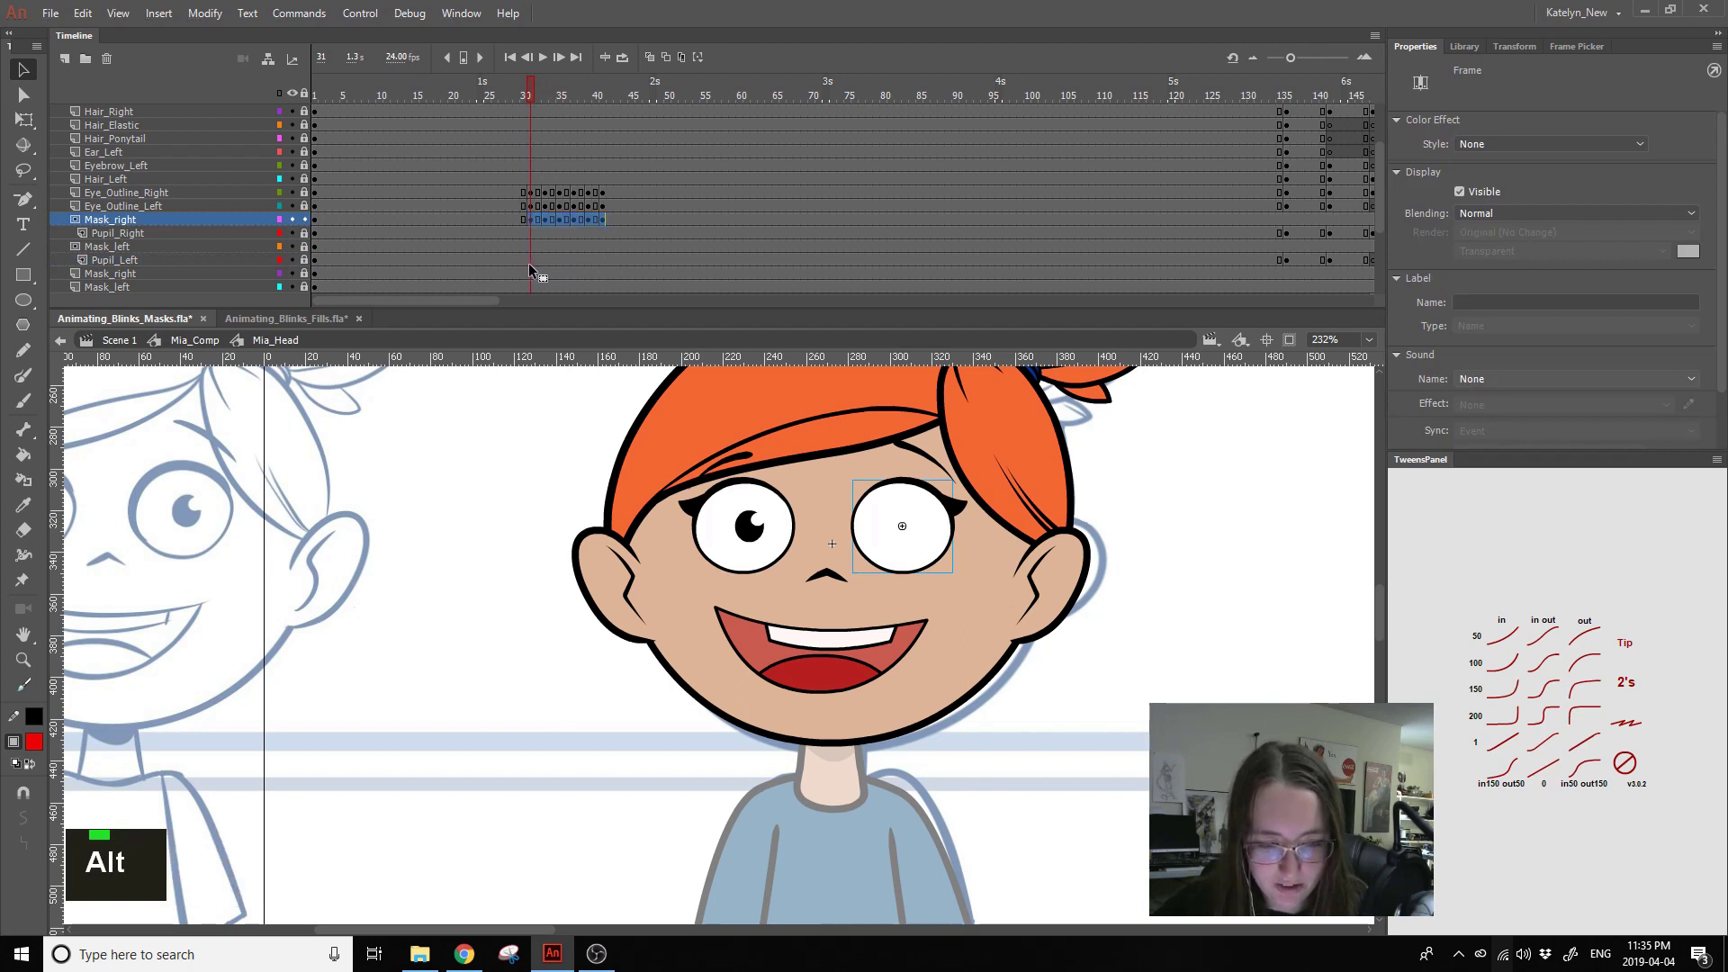
key(ctrl+z)
click(537, 227)
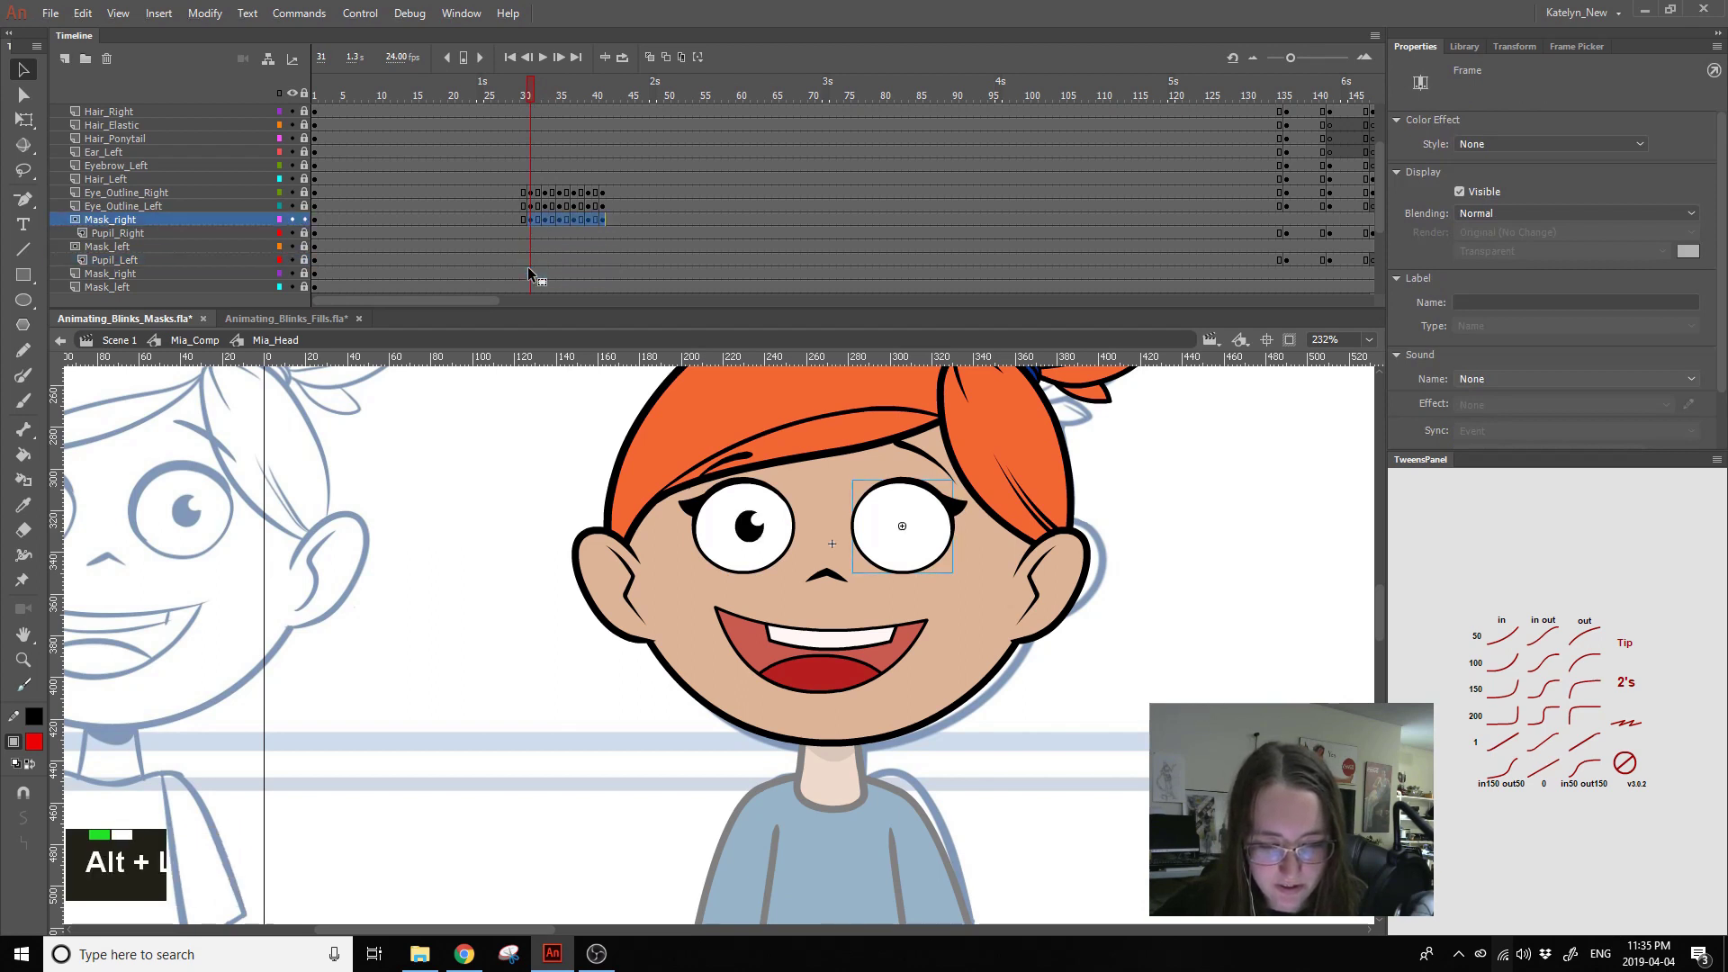
click(536, 104)
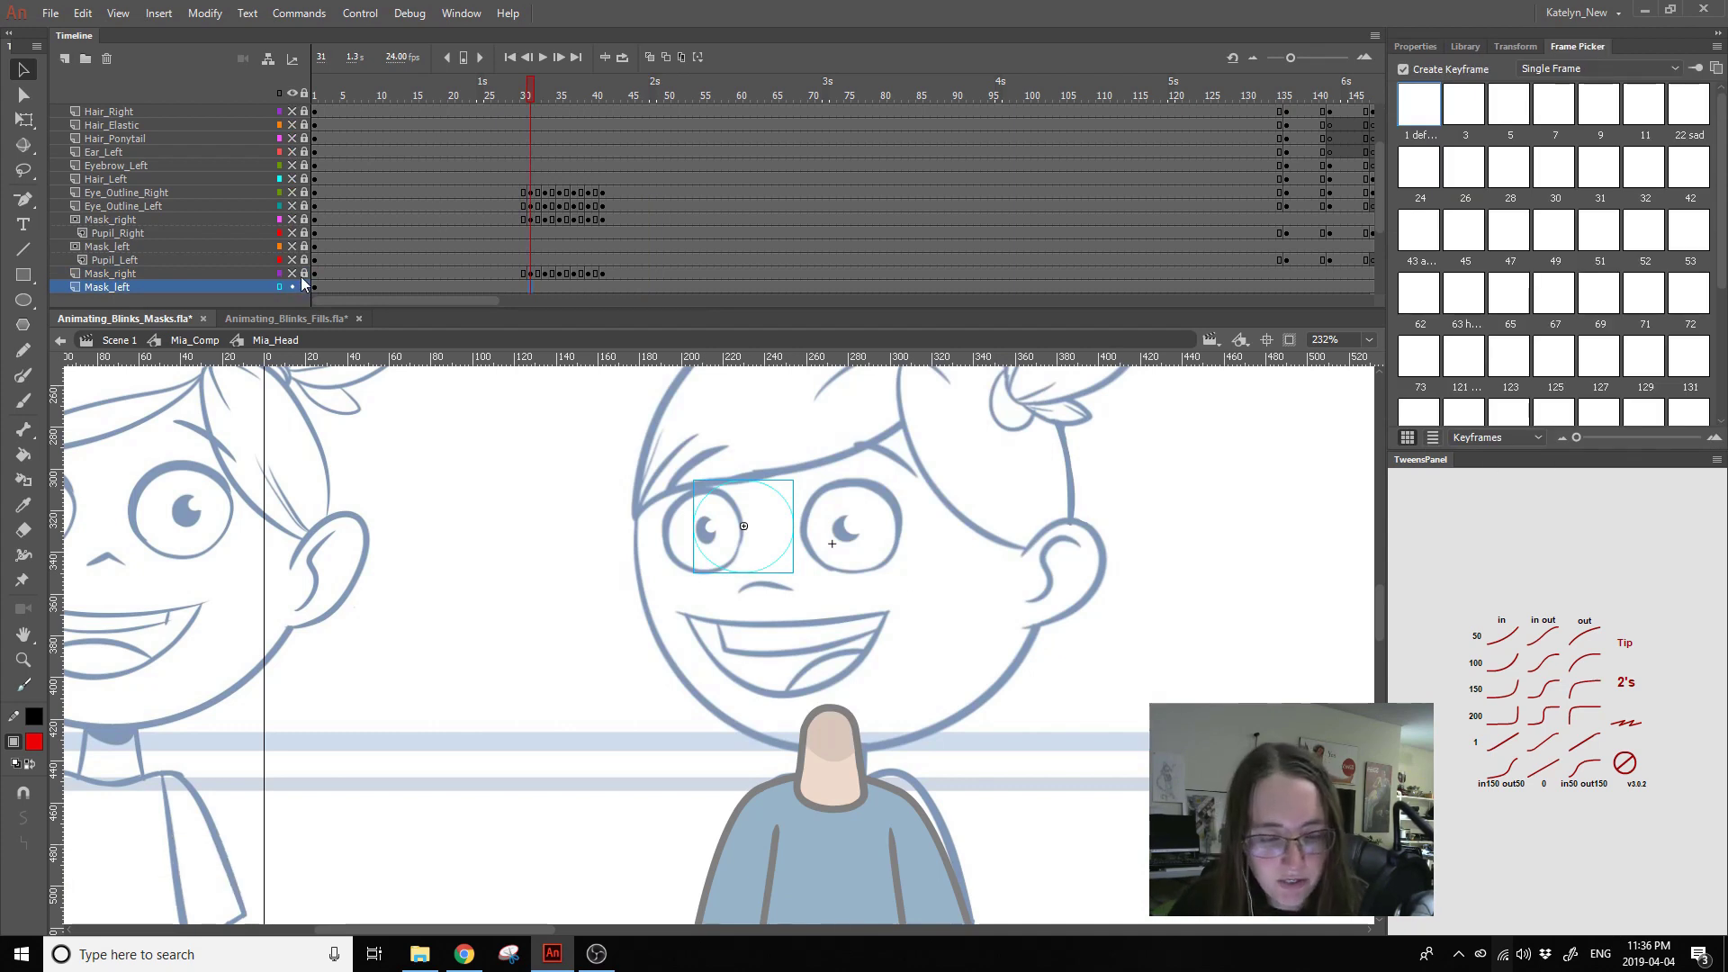
- Paste the blink keyframes onto Mask_left at frame 31 and copy them to the lower Mask_left layer
click(299, 276)
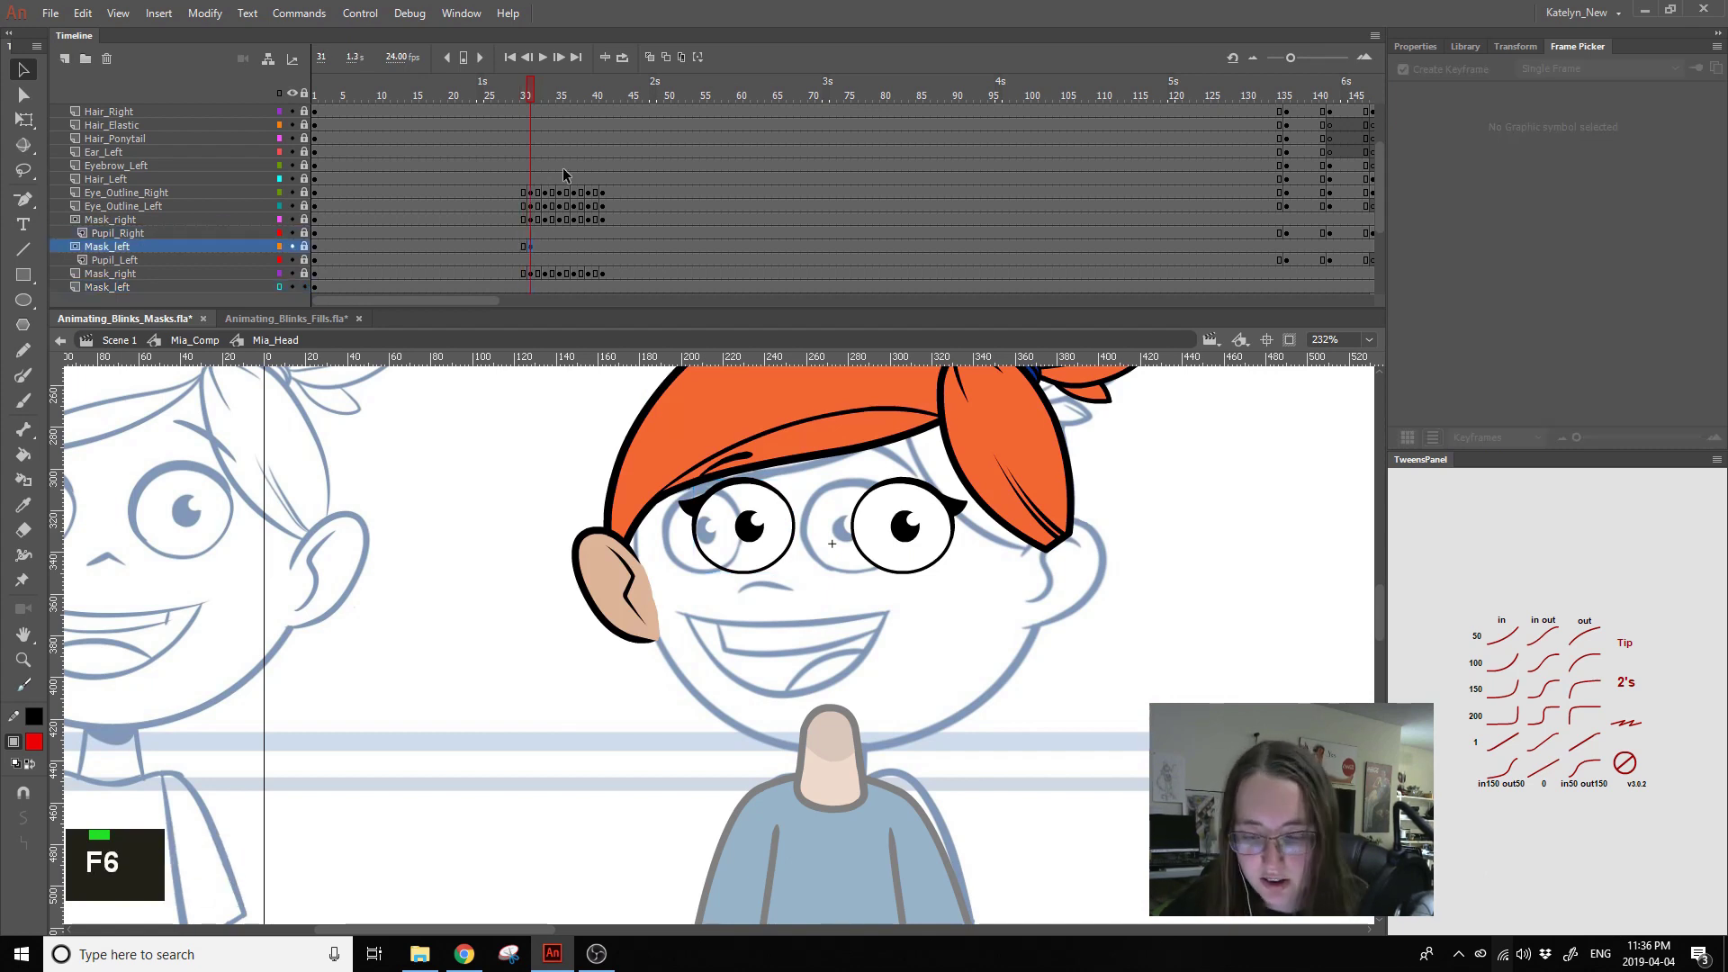
click(313, 254)
key(ctrl+a)
click(787, 519)
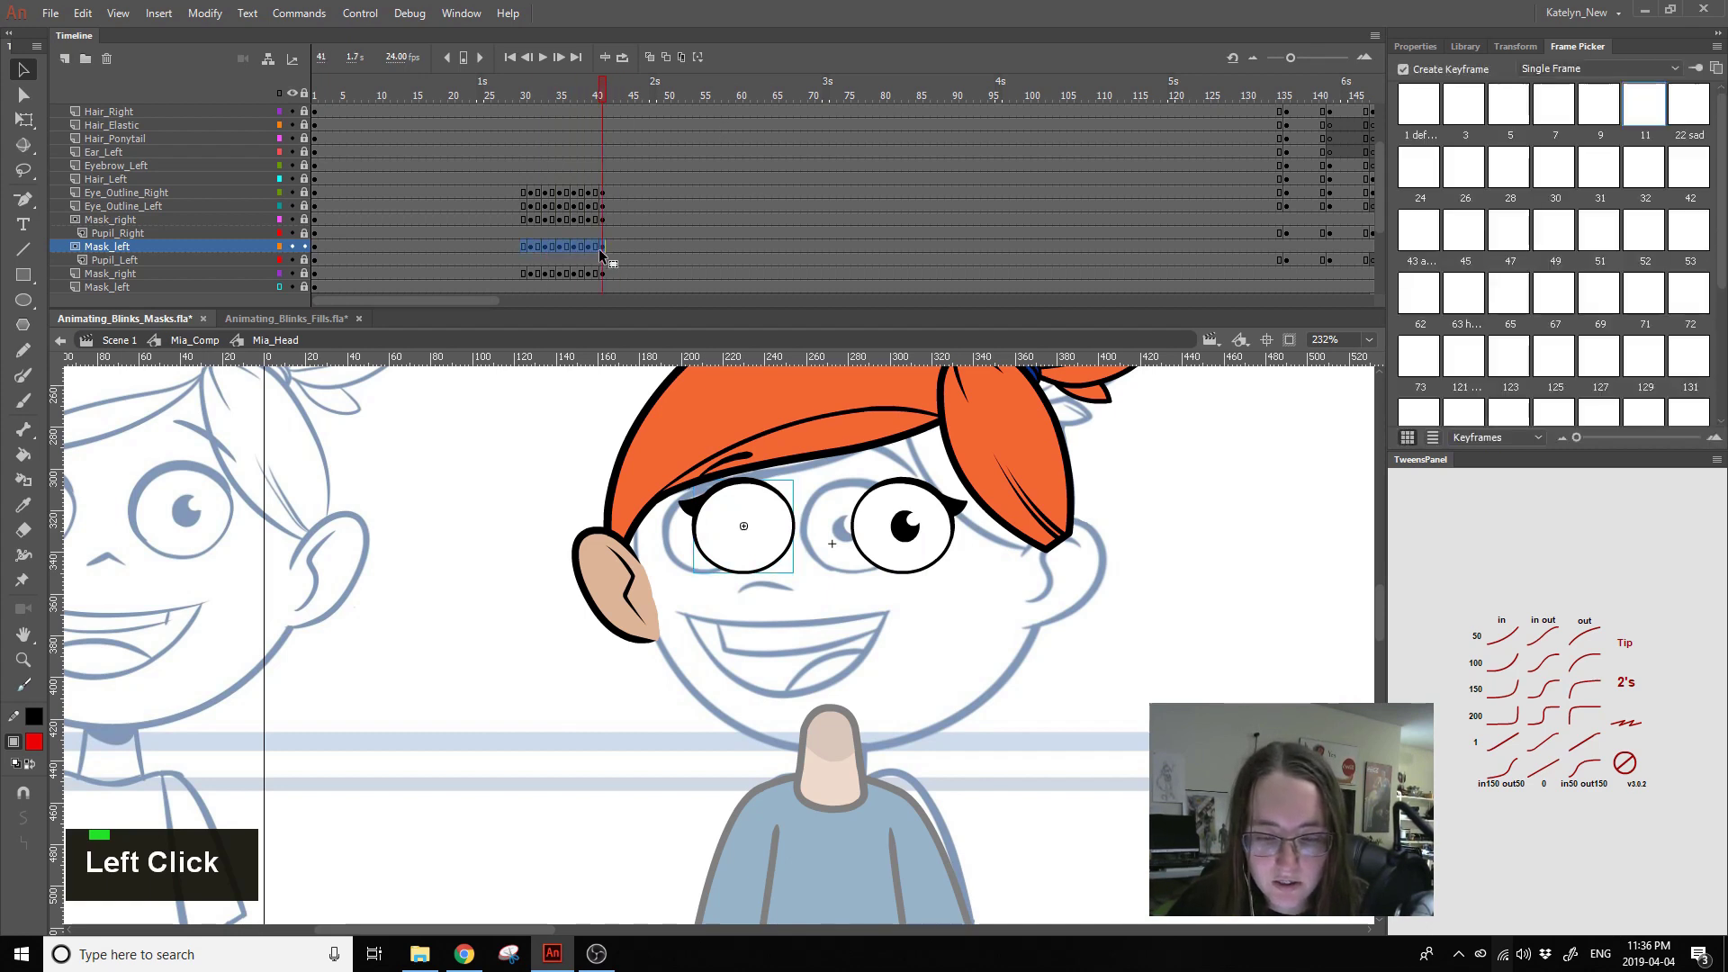
click(574, 255)
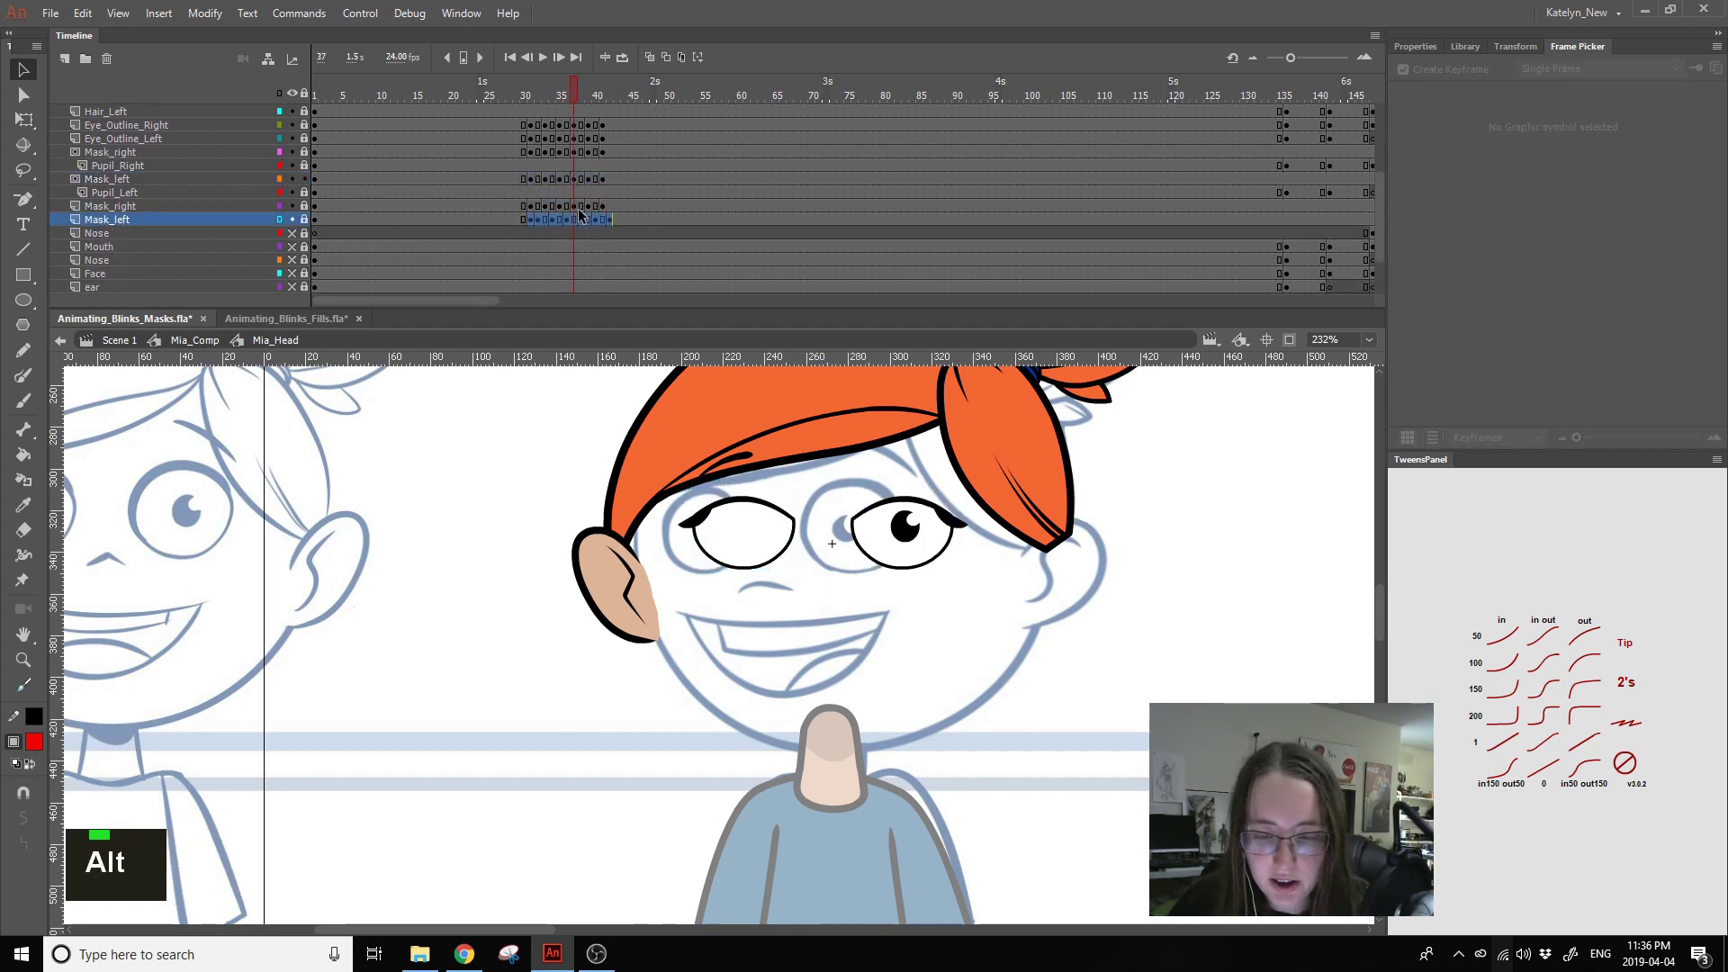
- Check the blink at frame 33, undo twice, reselect the lower Mask_left layer and return to frame 31
click(554, 221)
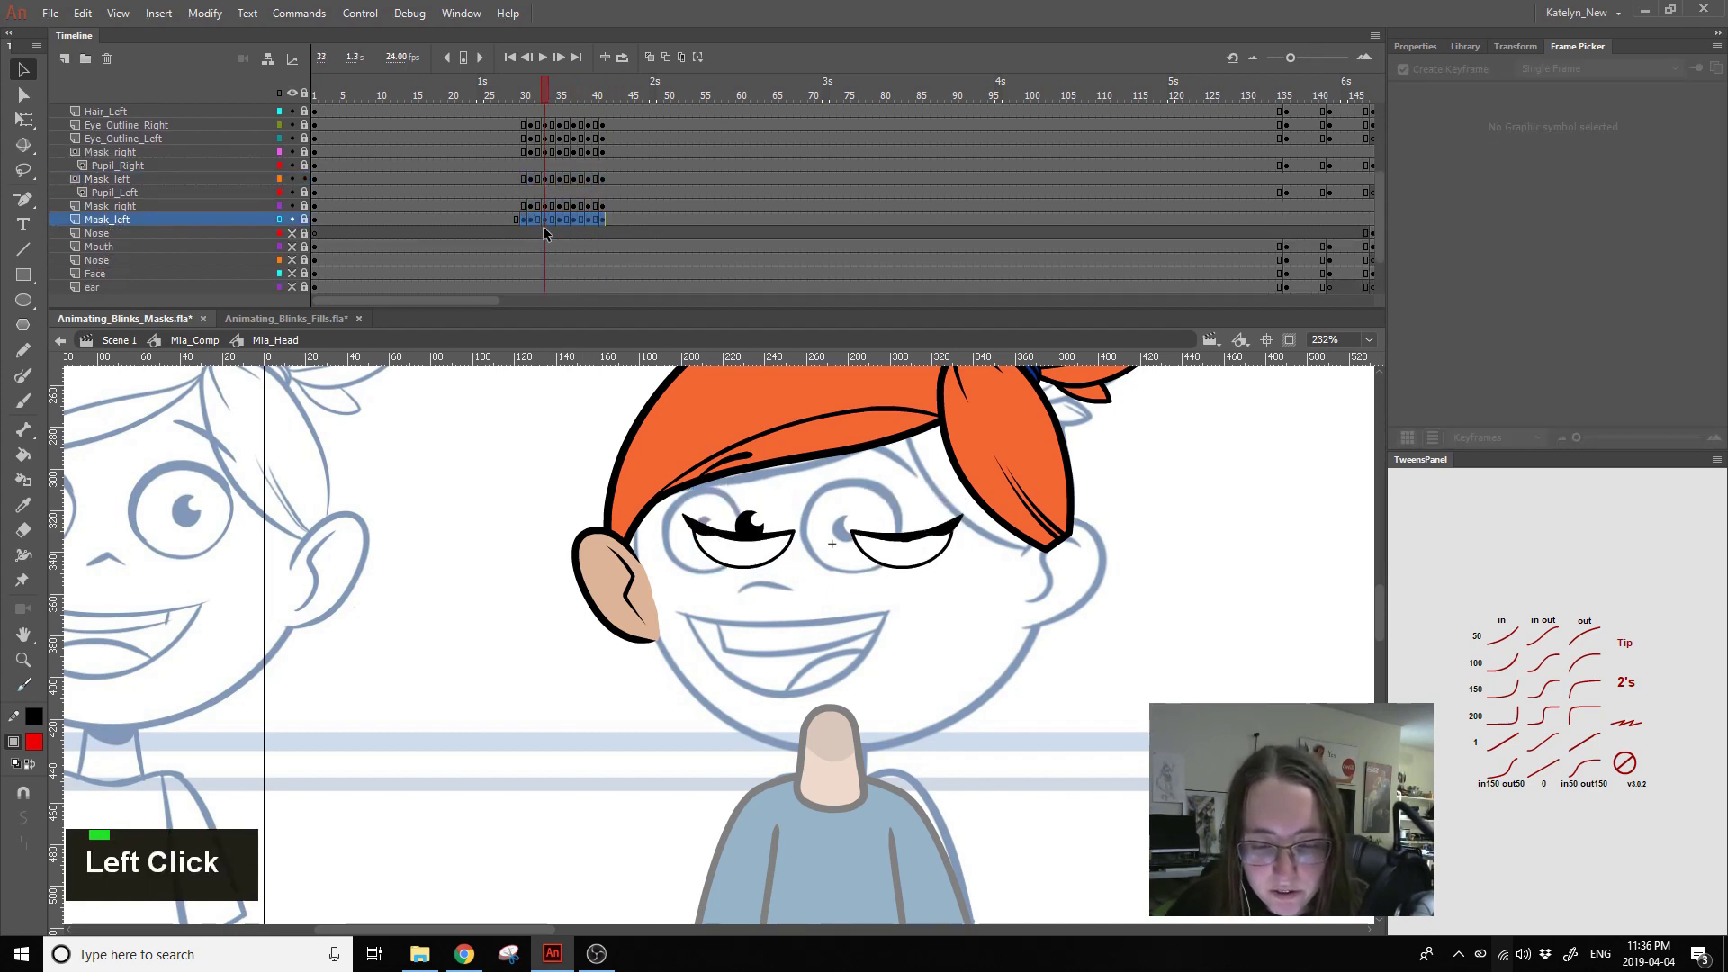
key(ctrl+z)
key(ctrl+z)
click(627, 162)
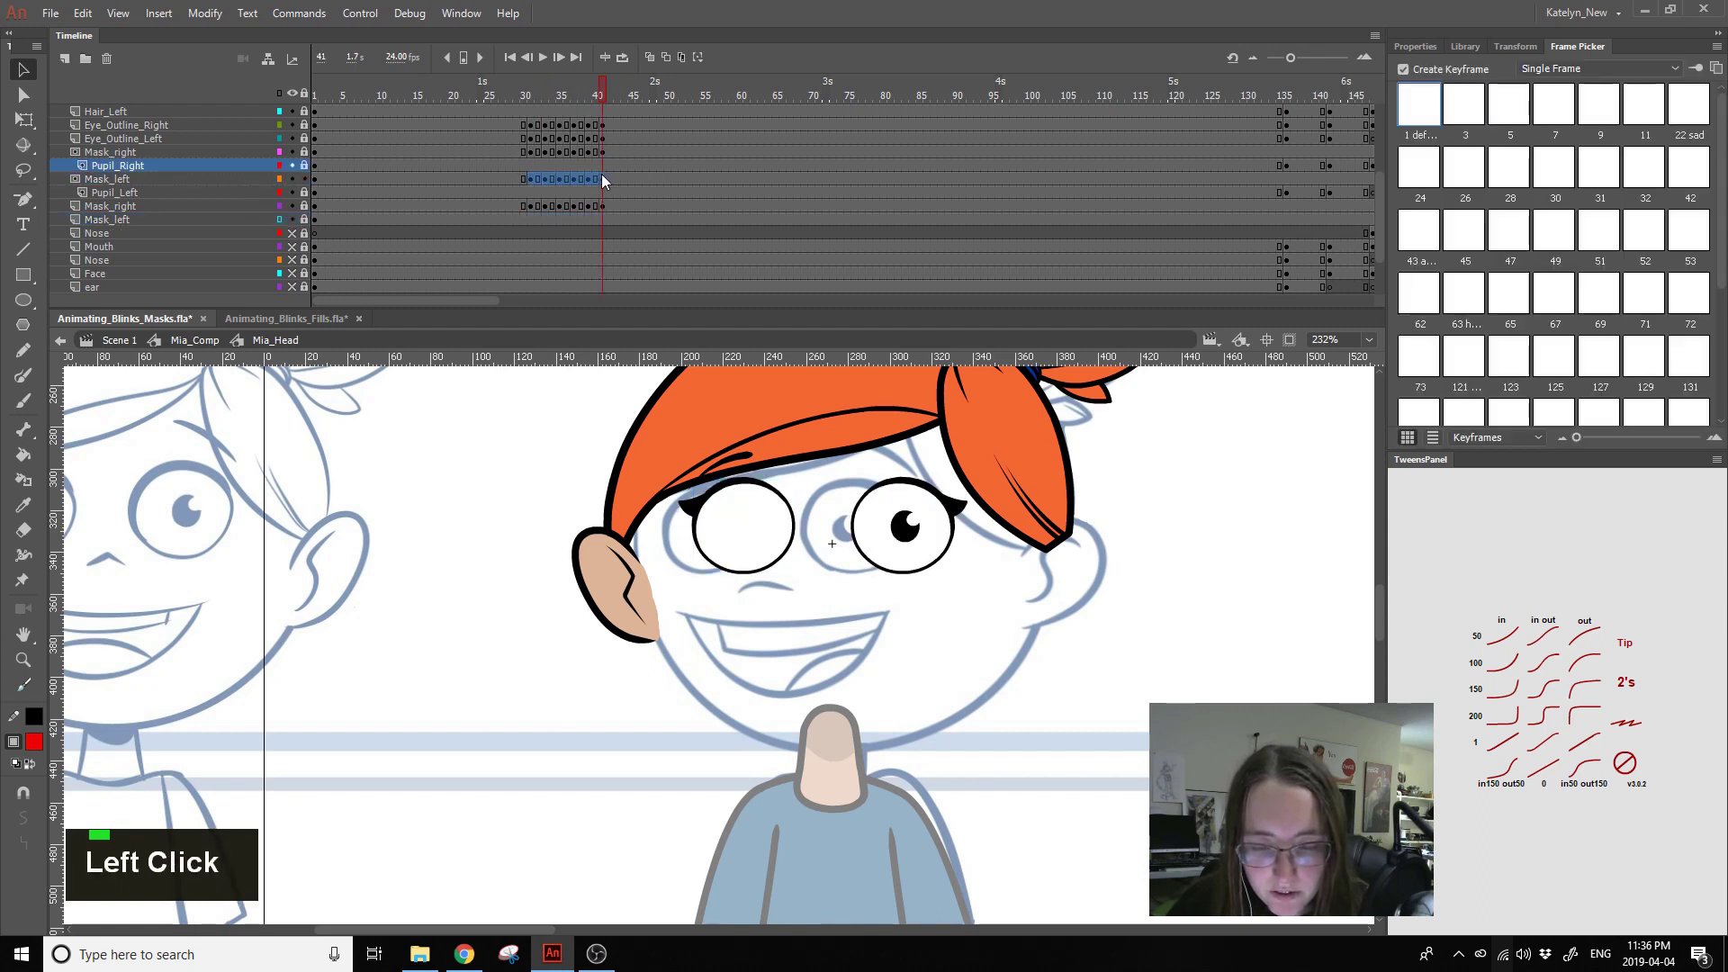
click(553, 184)
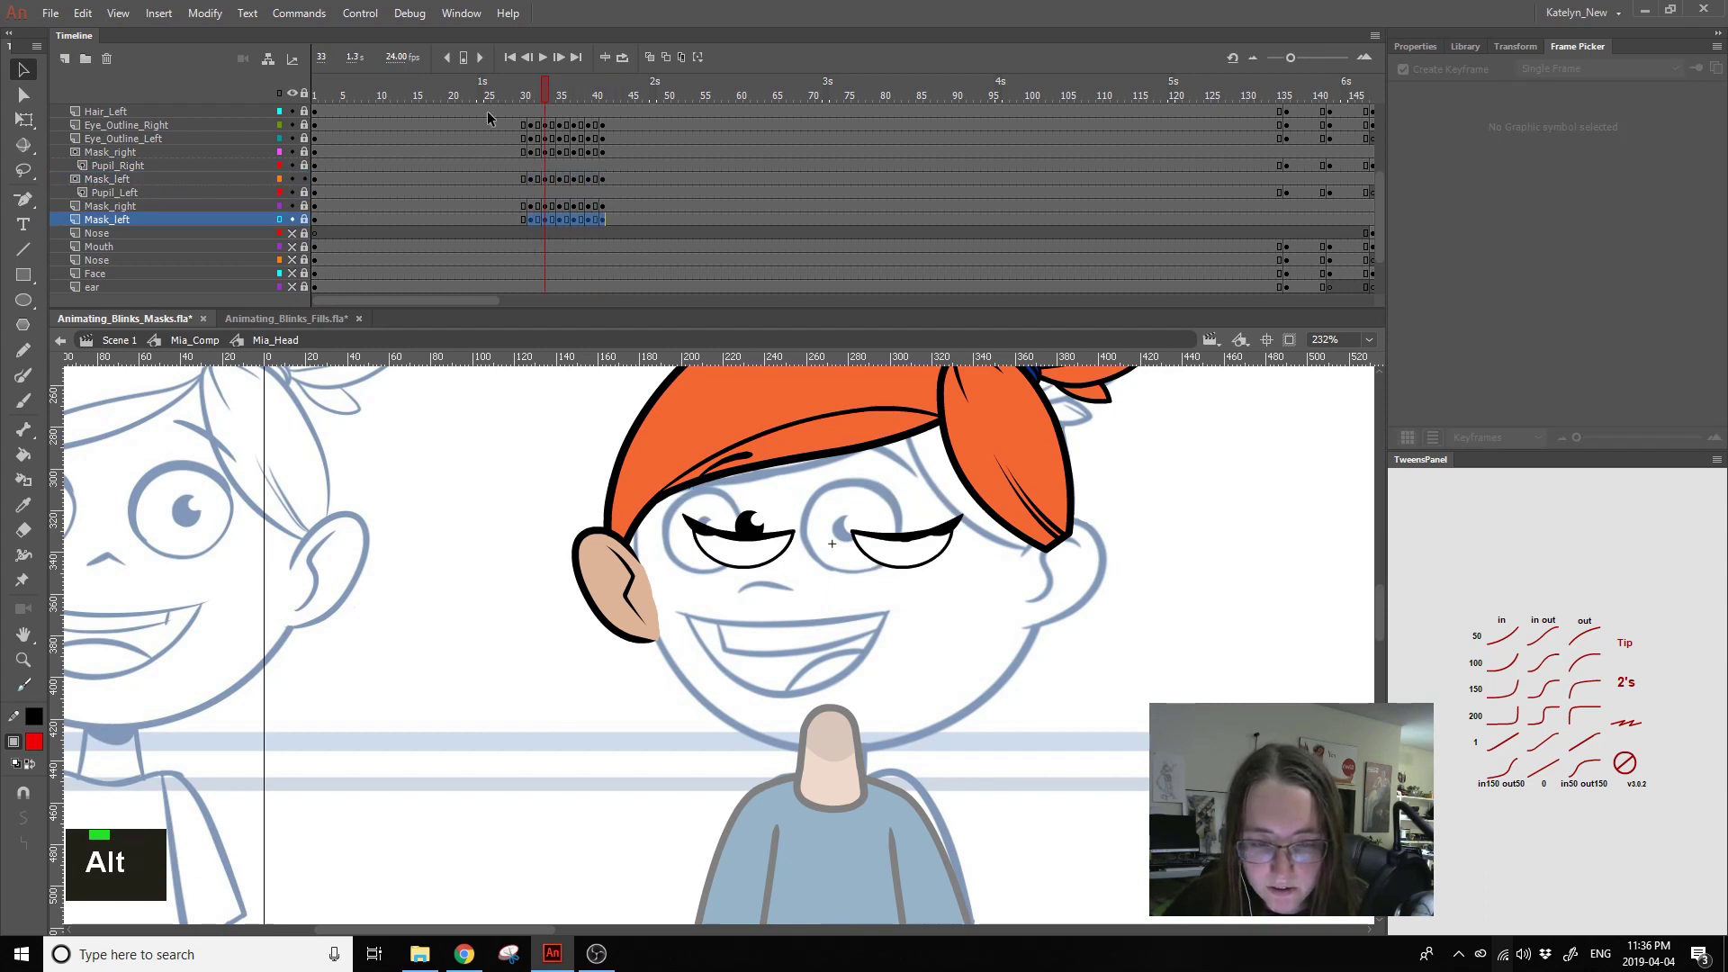
click(307, 100)
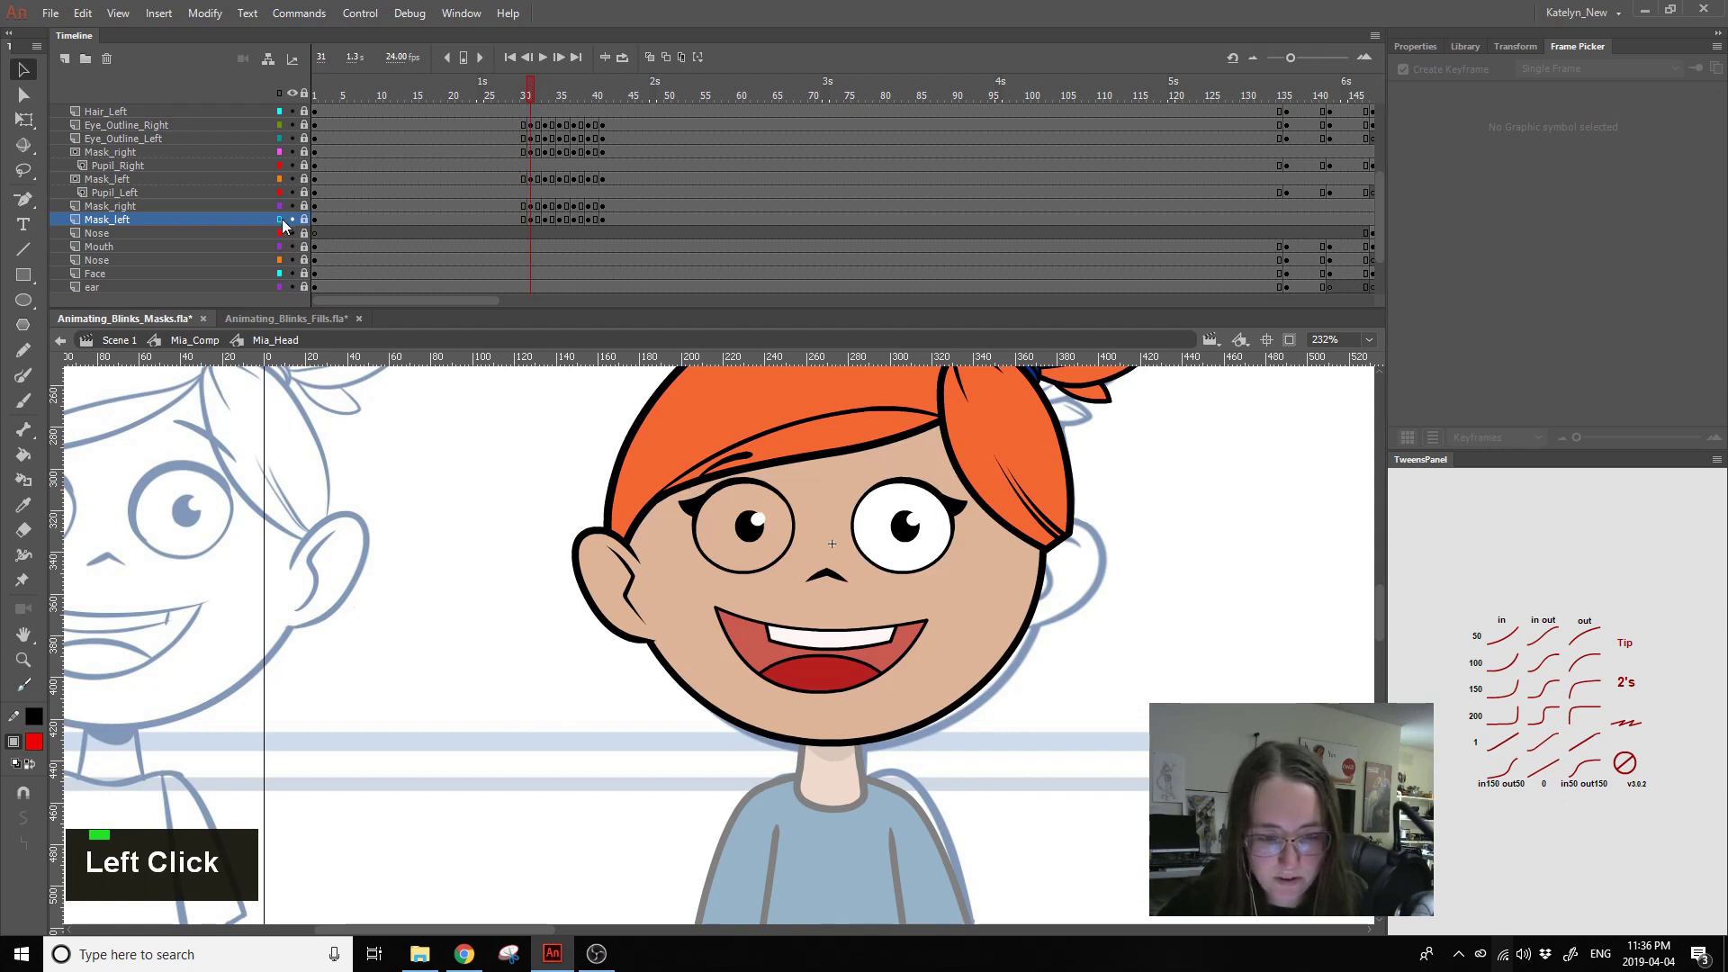
- Unhide all the face layers so Mia's full head is visible again
click(283, 229)
key(Return)
click(482, 105)
- Play the head animation from the start to confirm both eyes blink, then stop playback
key(Return)
key(Return)
click(1384, 210)
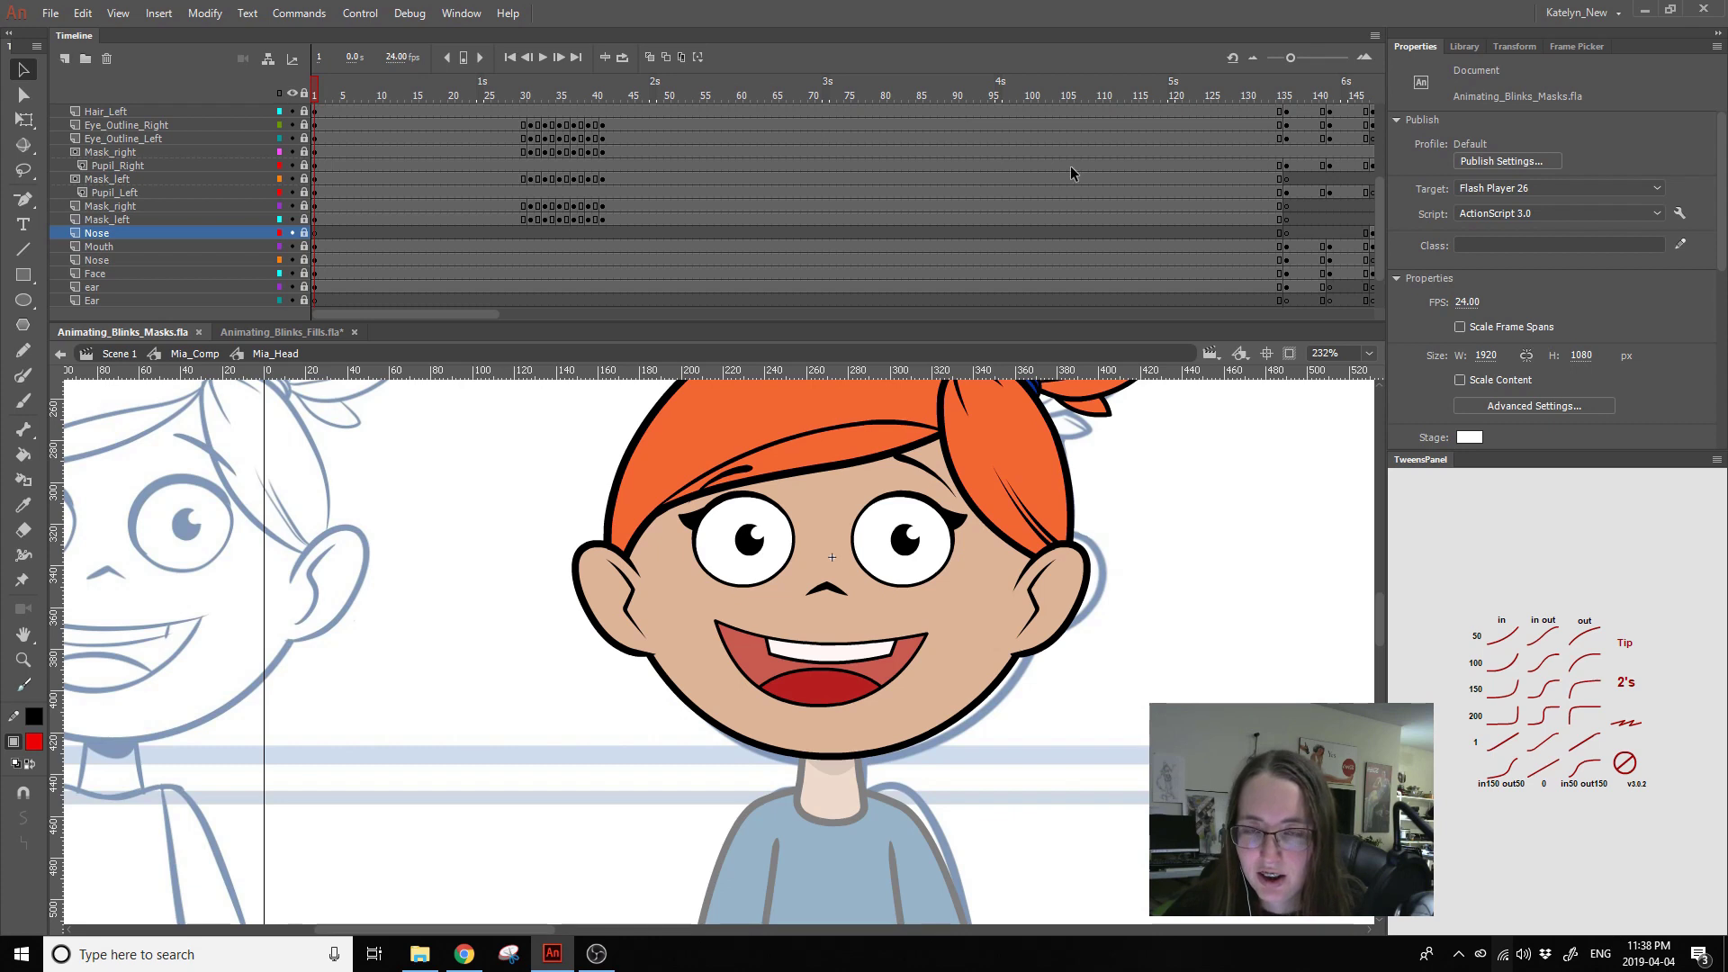
click(1094, 96)
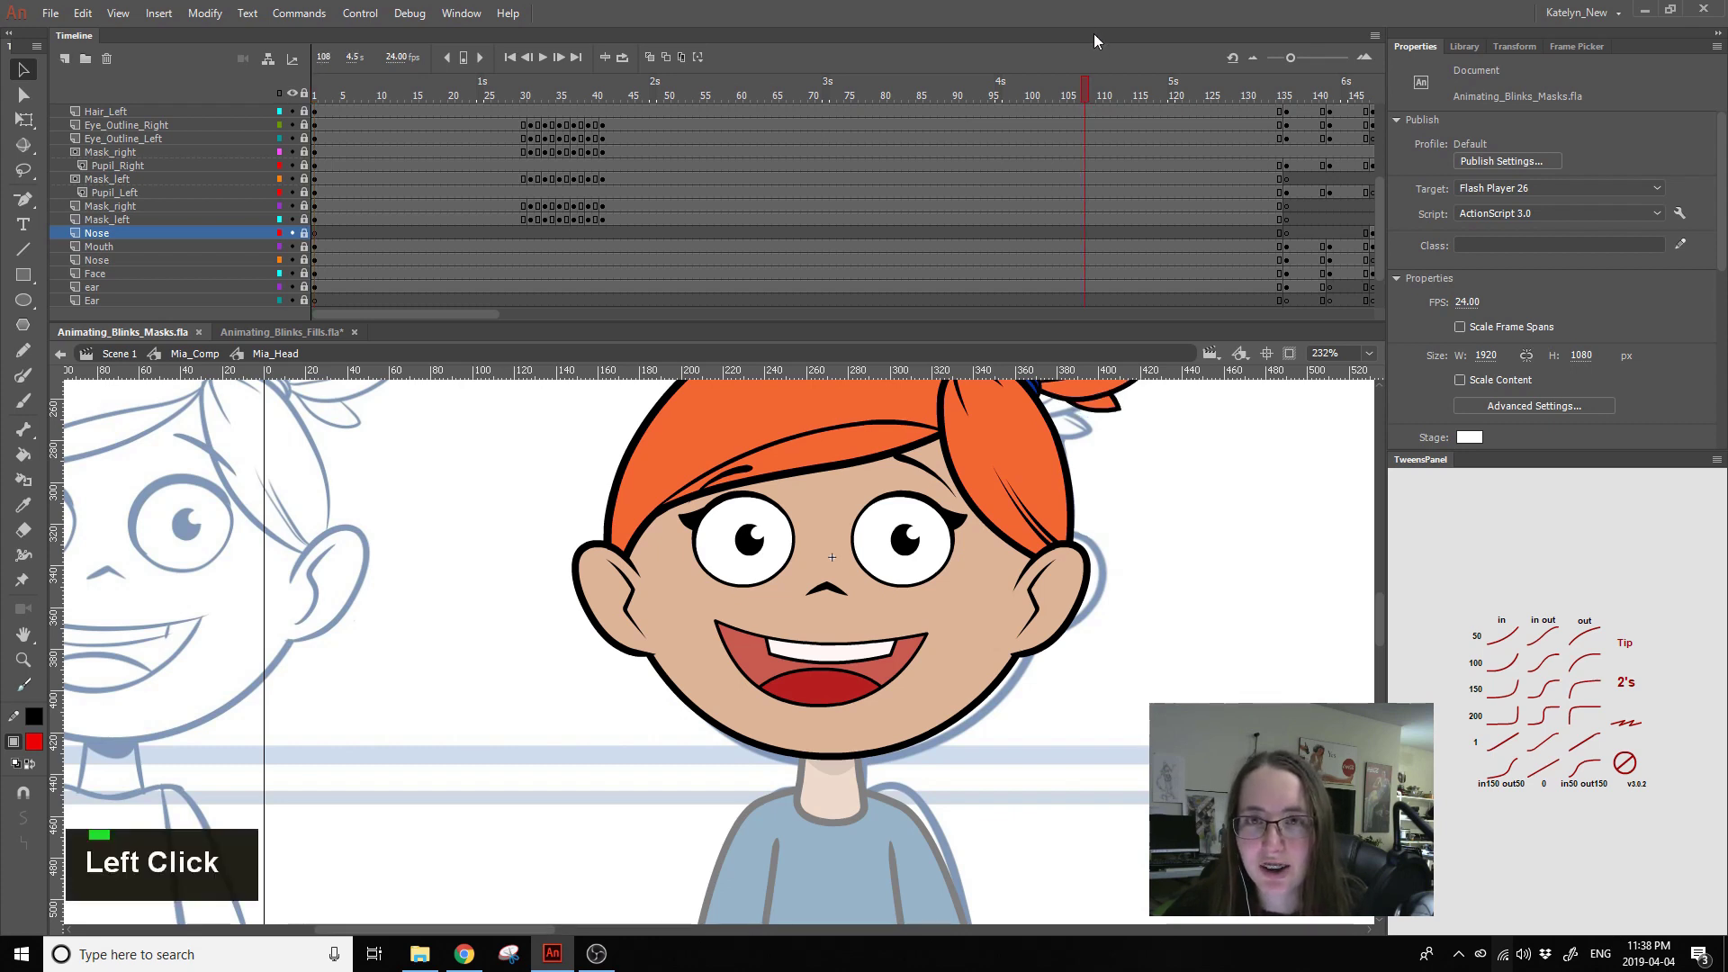